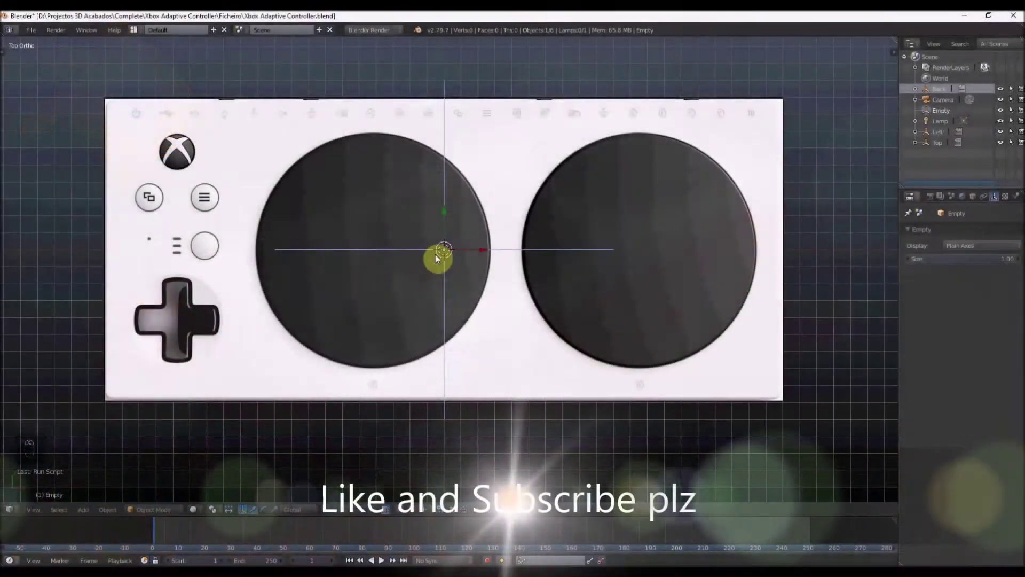
Add a cube and scale it flat over the controller's top reference image.
key(shift+a)
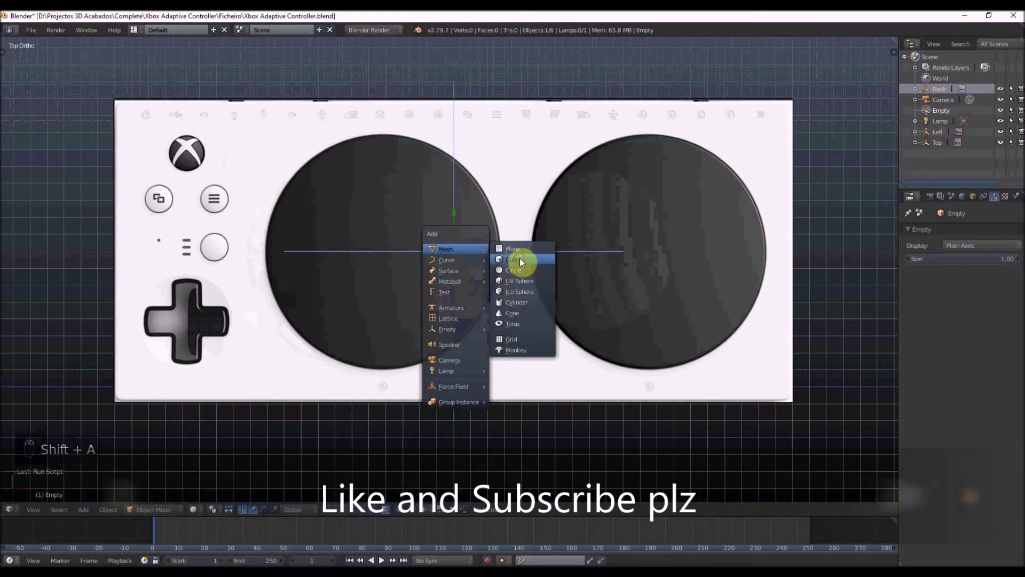
key(s)
key(z)
key(s)
Grab the cube's left edge vertices and stretch them to the controller's left end.
key(Tab)
key(ctrl+Tab)
key(c)
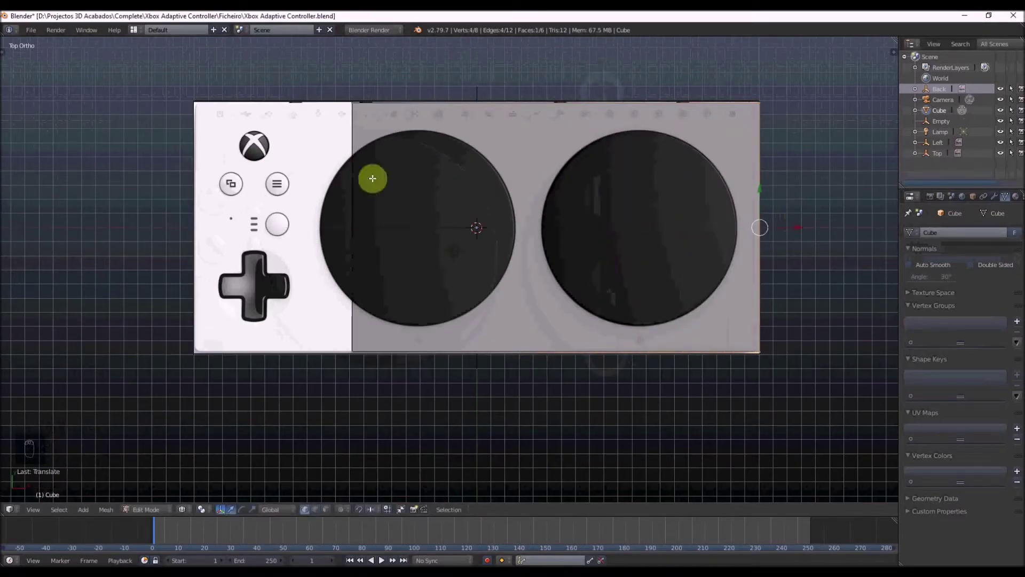
drag(333, 91, 345, 83)
key(c)
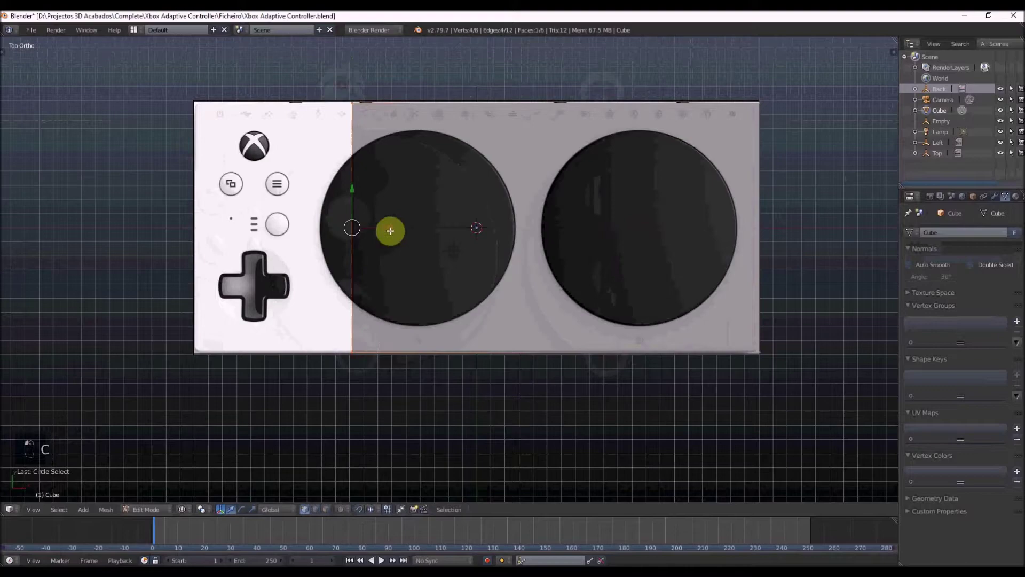
drag(236, 212, 234, 209)
key(Tab)
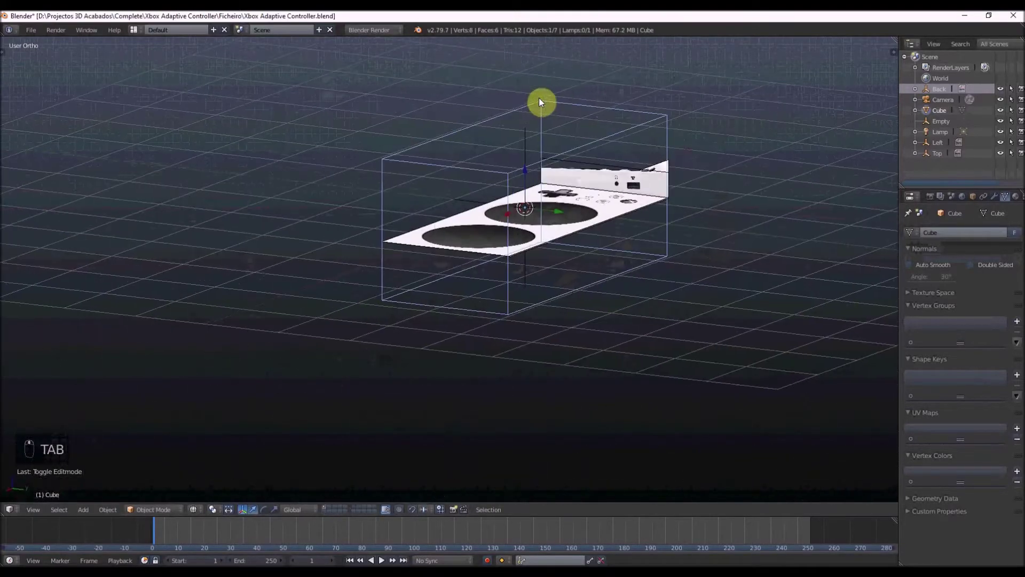
From the side view, lower the box top to the controller's thickness.
key(s)
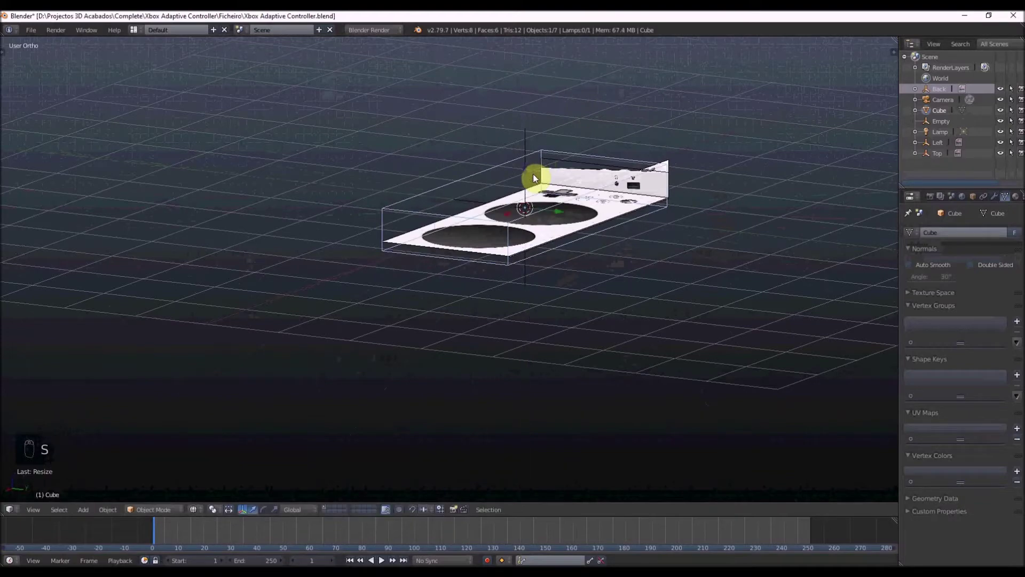
key(KP_3)
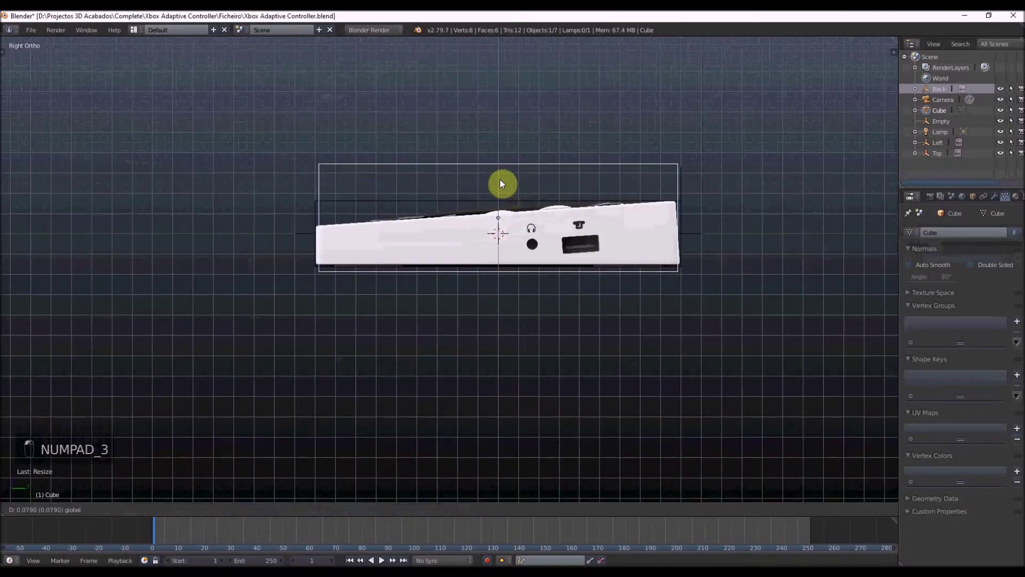
key(Tab)
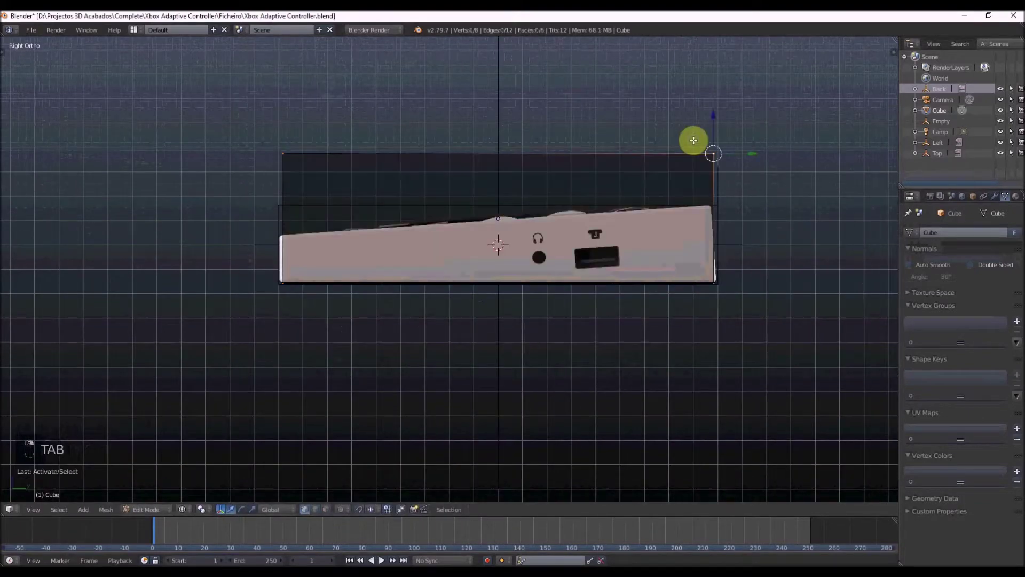
key(c)
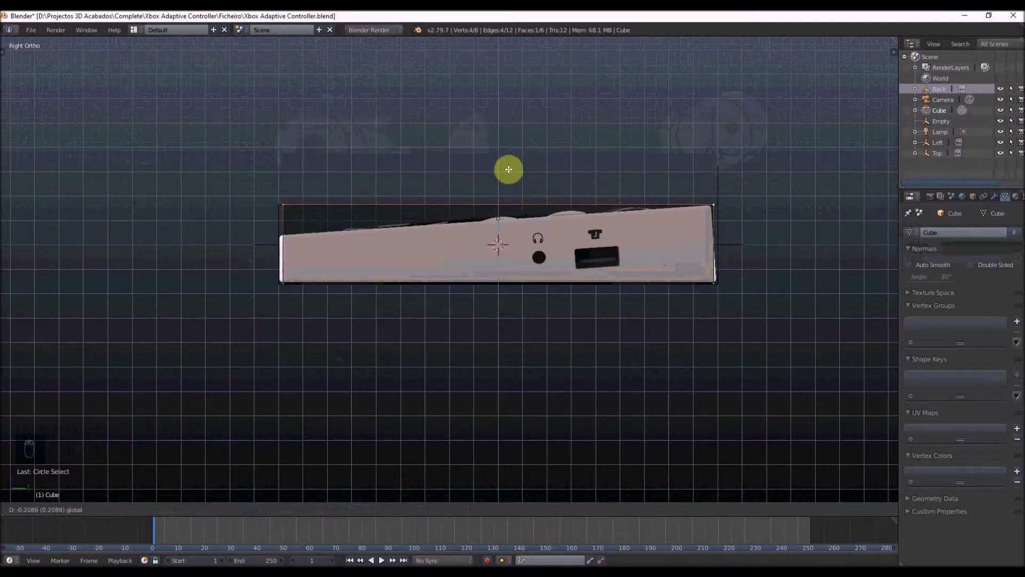
drag(289, 191, 285, 197)
key(c)
Check the slab against the top, side and front references and align its edges.
key(KP_7)
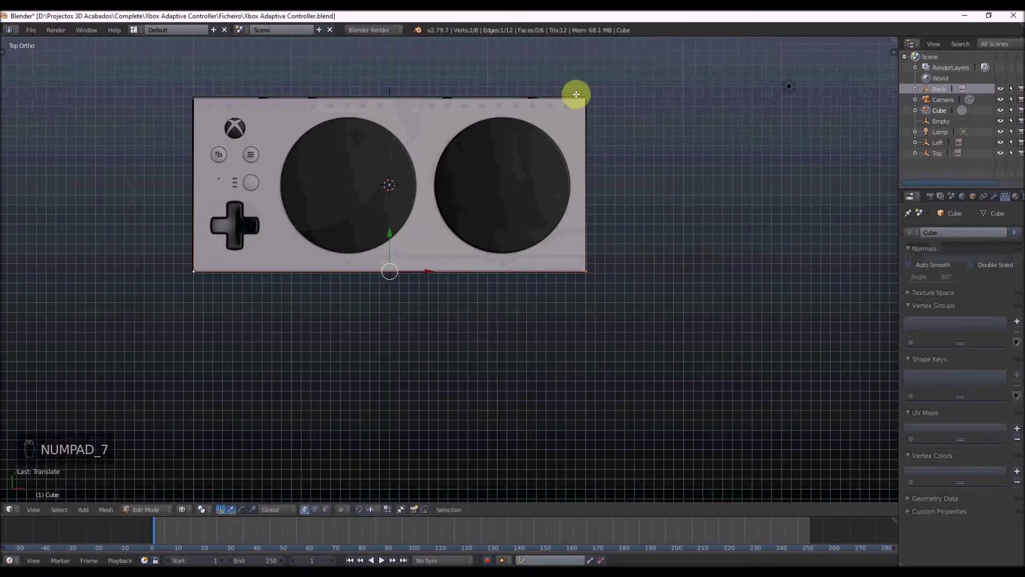
key(KP_3)
key(c)
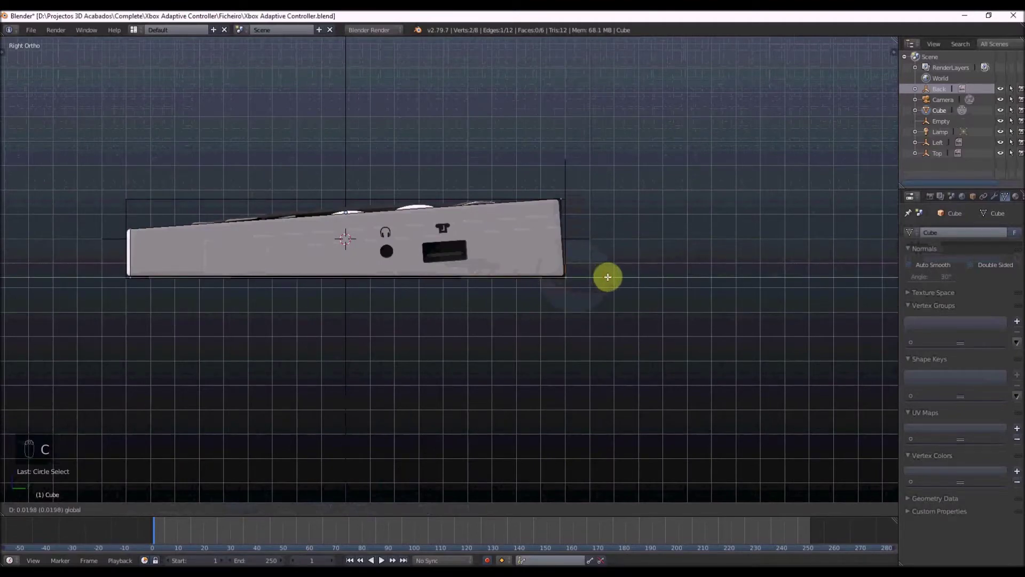
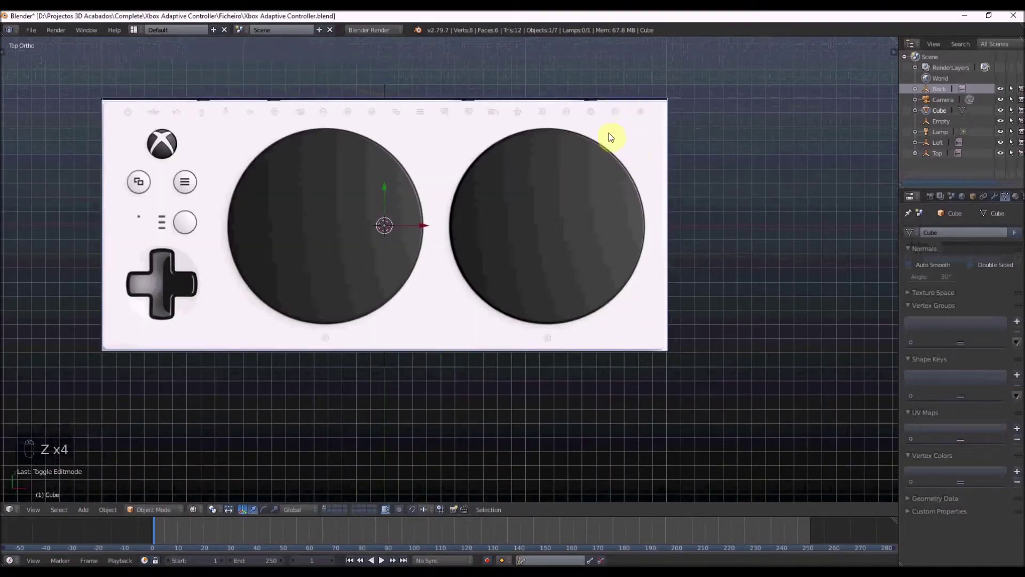
key(z)
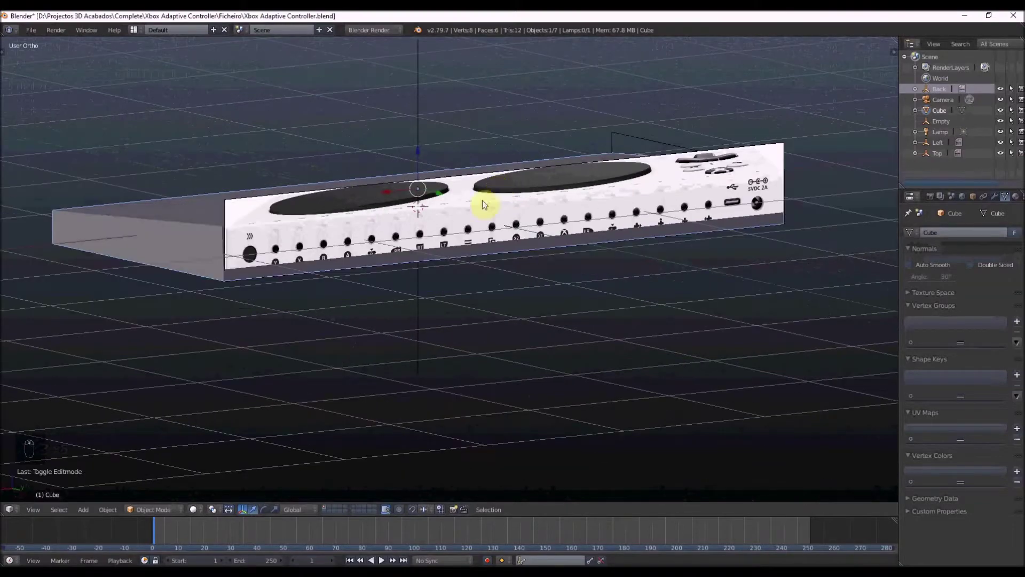
key(KP_1)
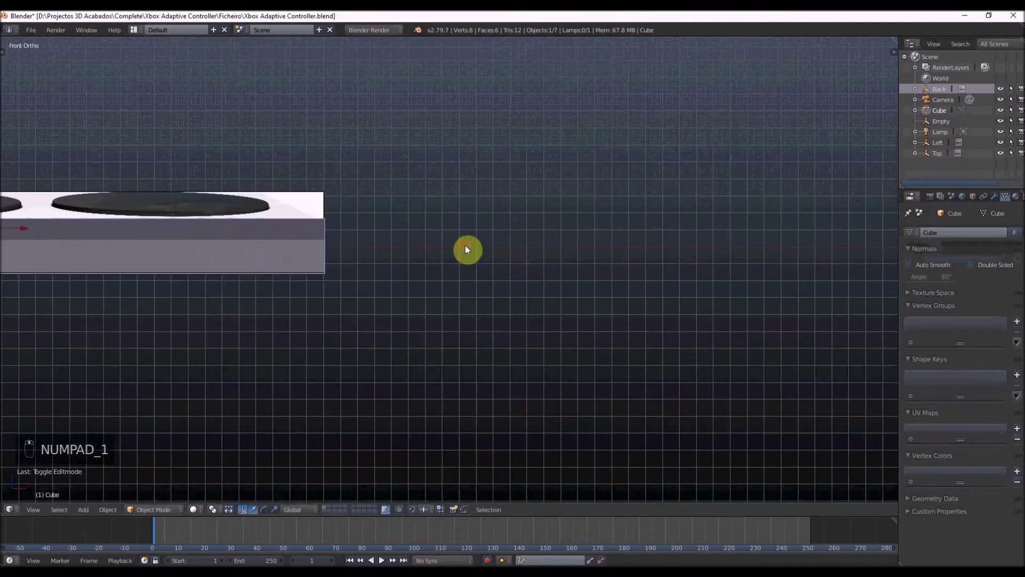
drag(429, 241, 452, 238)
Add subdivision smoothing to the slab, try deleting stray vertices and undo it.
key(shift+a)
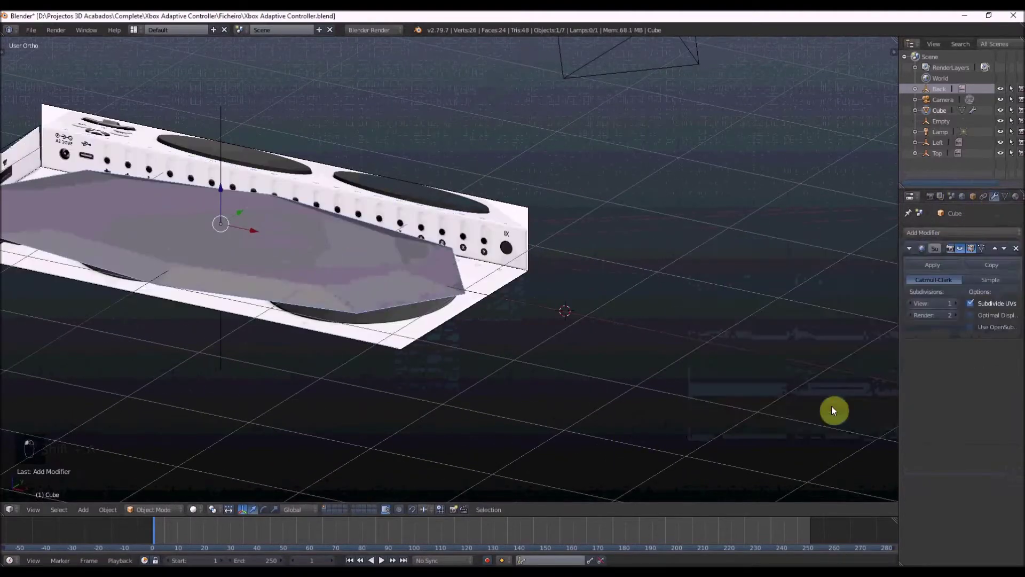
key(Tab)
key(ctrl+r)
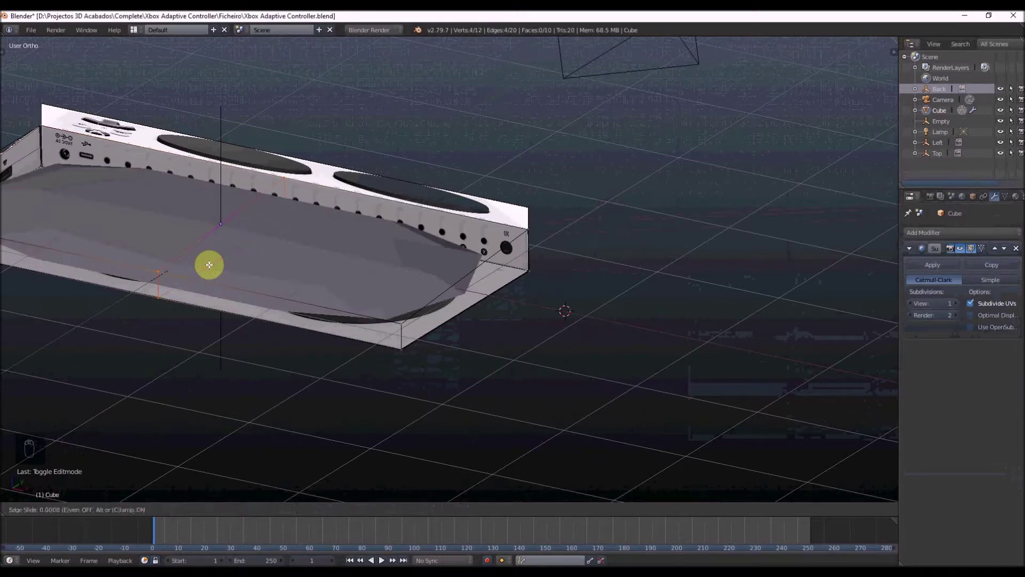
key(ctrl+Tab)
key(z)
key(c)
drag(96, 283, 104, 269)
key(x)
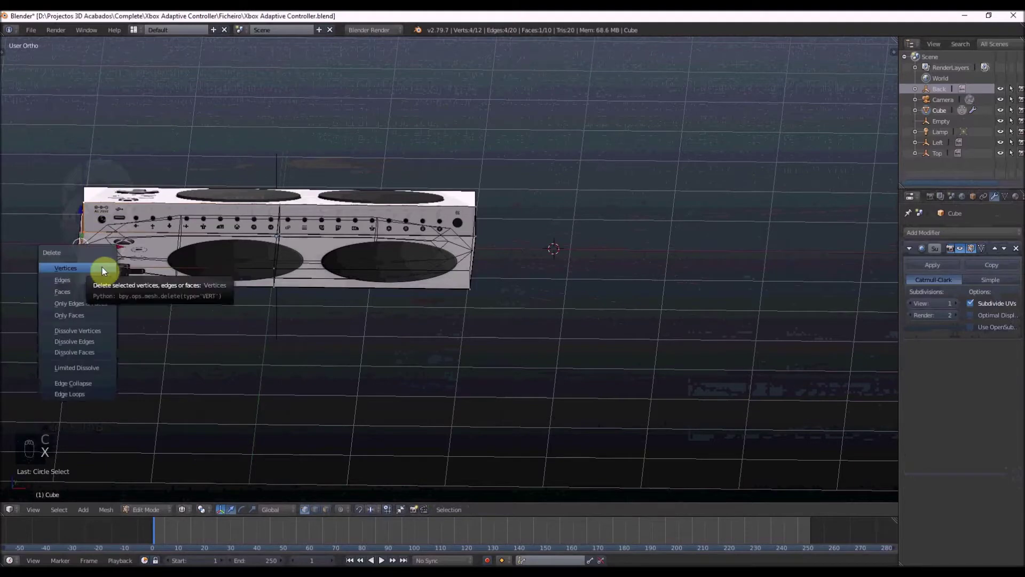
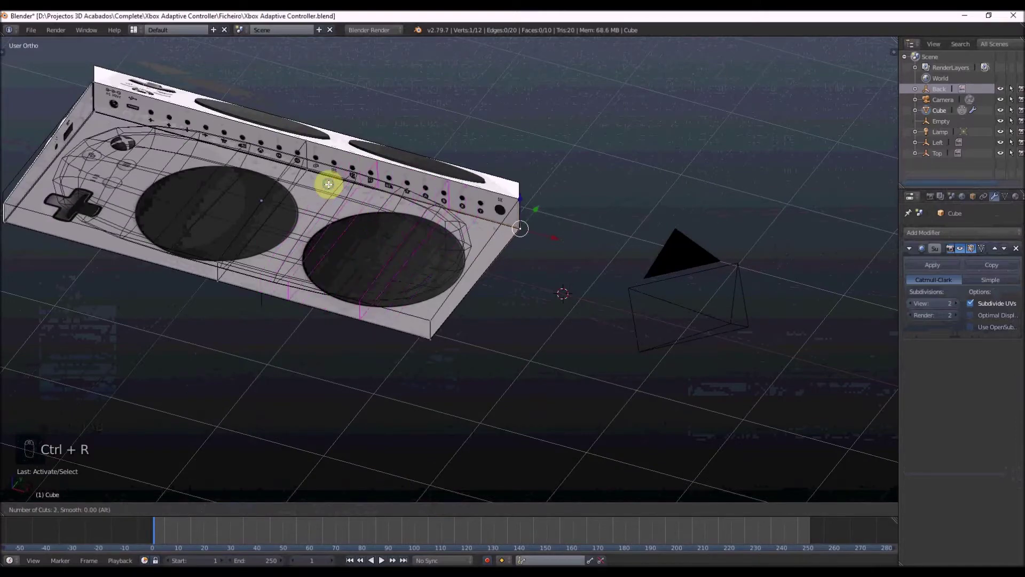
key(ctrl+z)
key(ctrl+z)
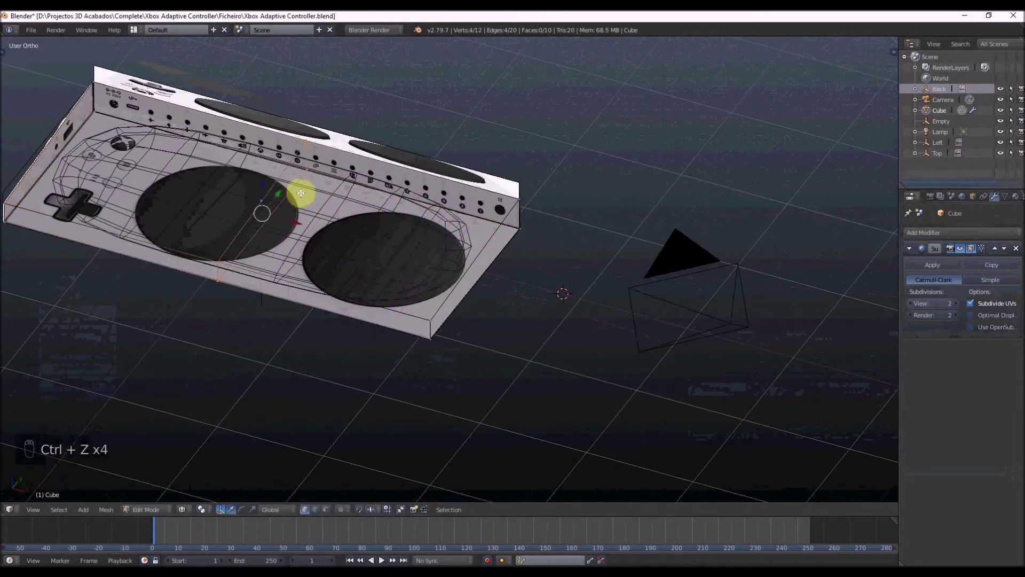
Add edge loops across and along the slab so its smoothed edges stay sharp.
key(ctrl+r)
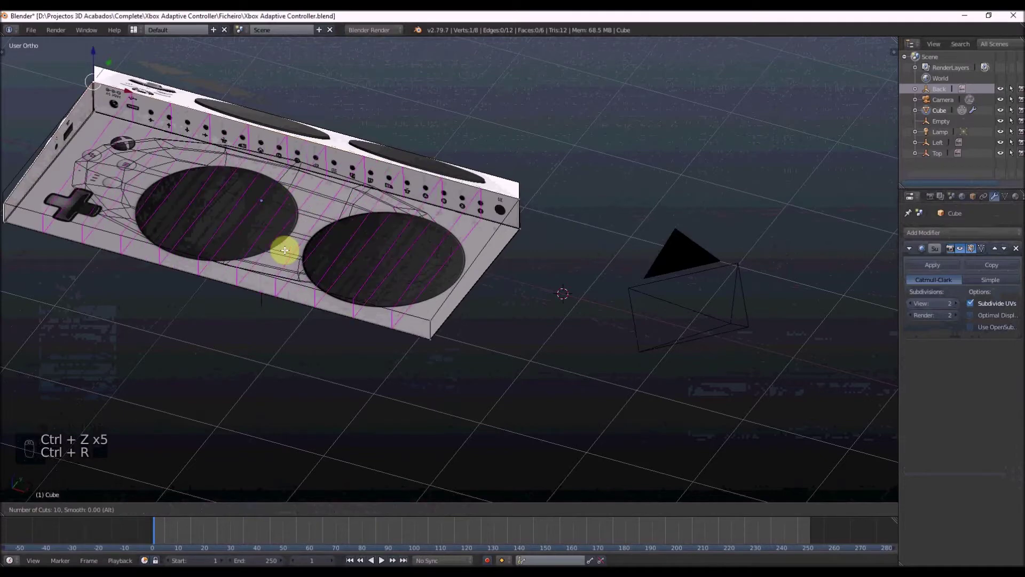
key(z)
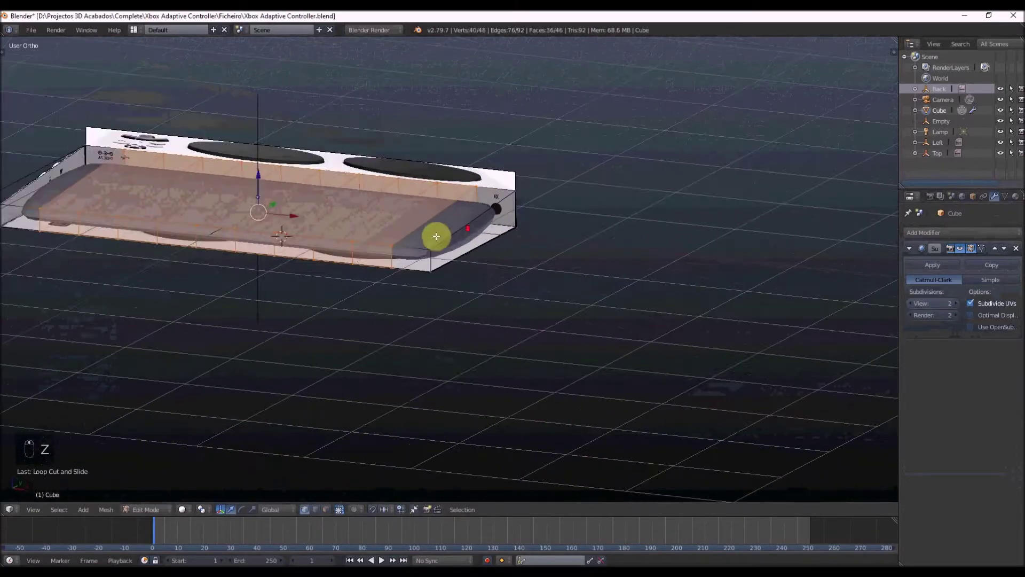
key(ctrl+r)
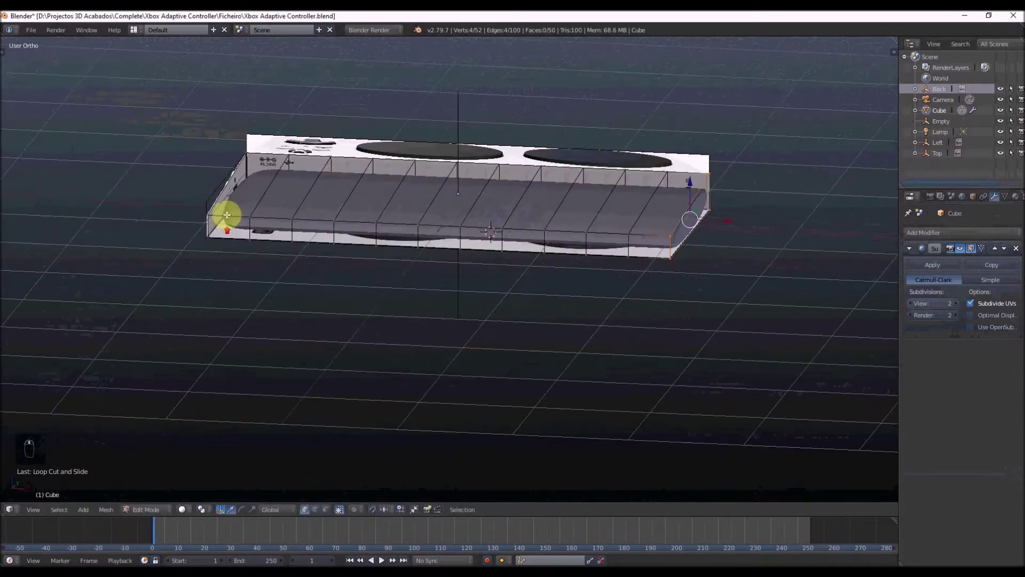
key(ctrl+r)
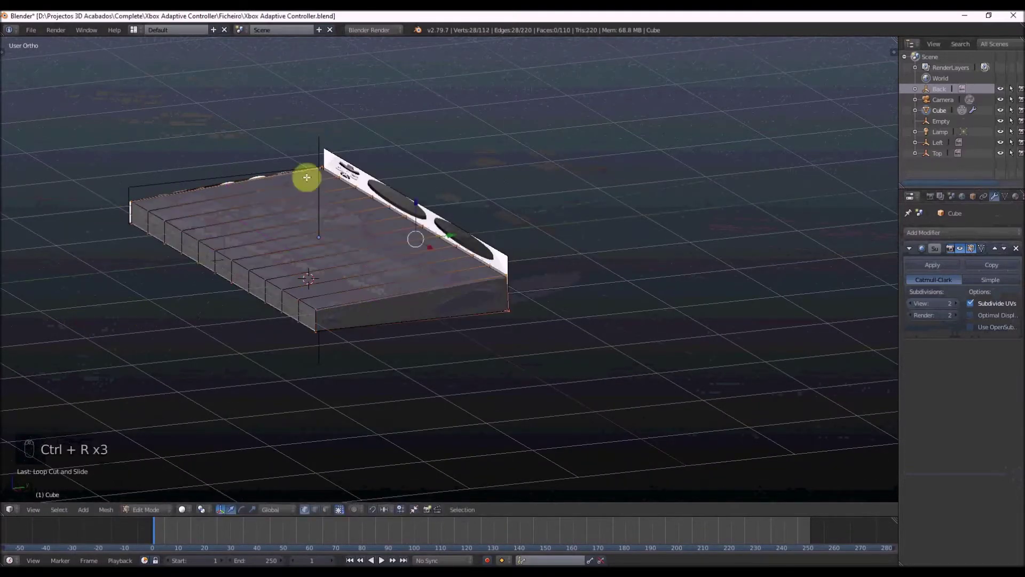
key(Tab)
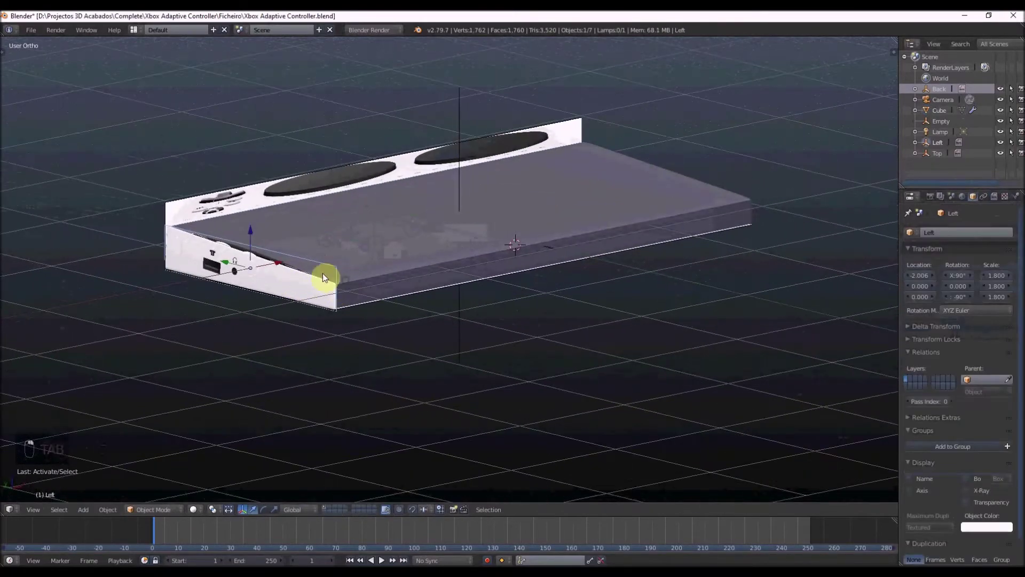
Move the top and side reference planes clear of the slab and apply its Subdivision modifier.
click(134, 298)
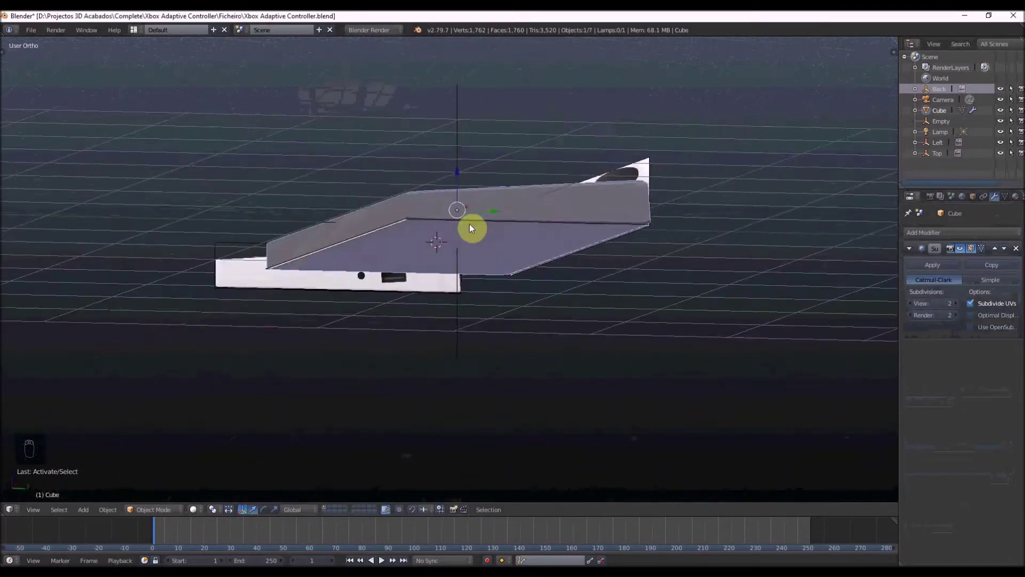
key(Tab)
key(ctrl+r)
key(Tab)
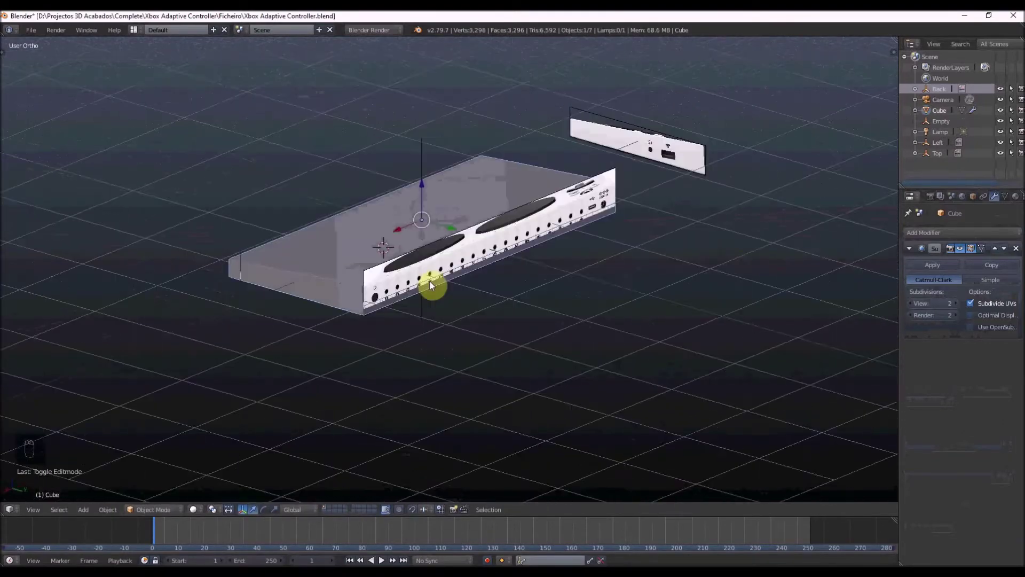
drag(451, 258, 328, 198)
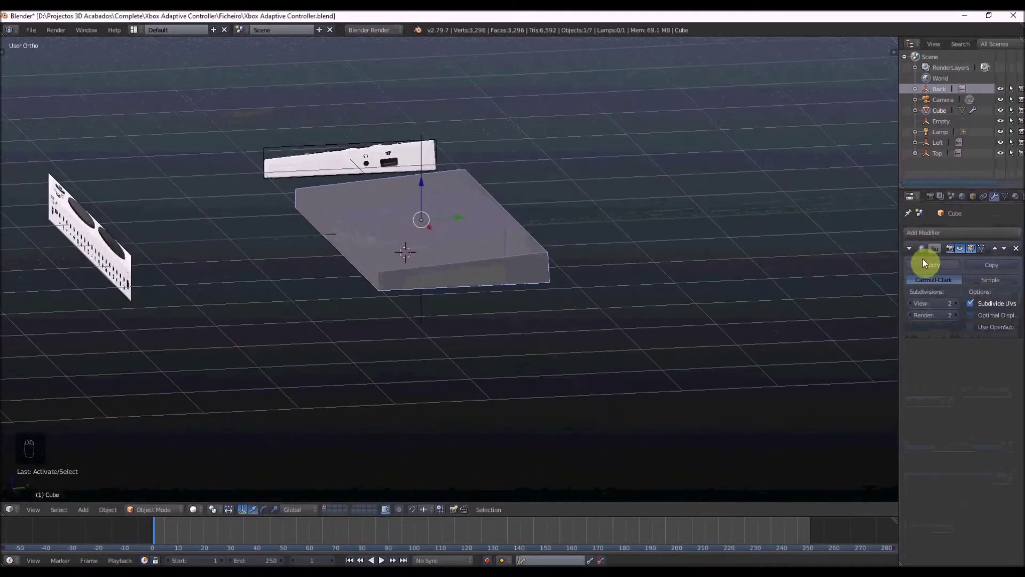
drag(930, 268, 567, 245)
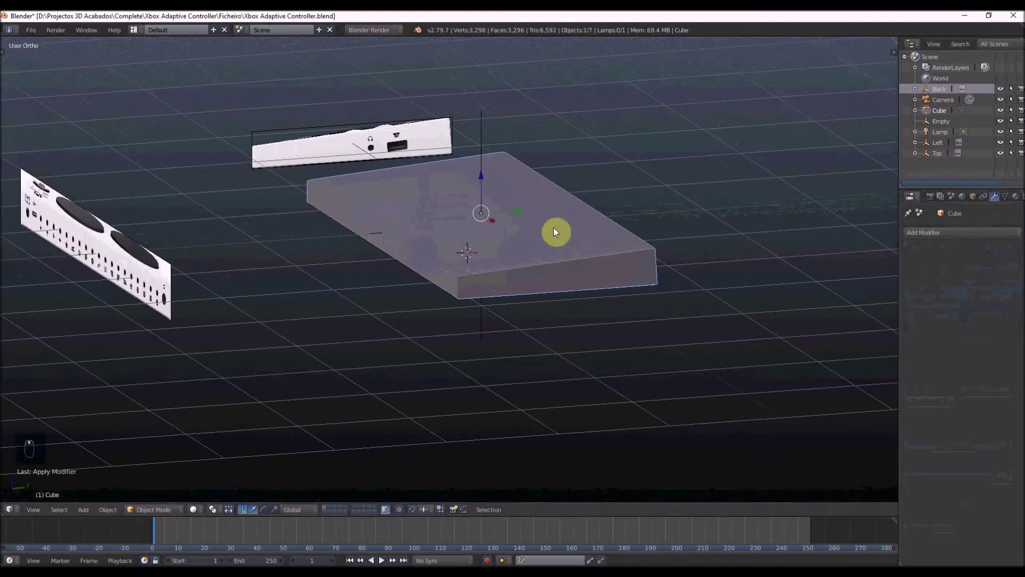
Add a small cube with an Array of 2 copies at relative offset 1.5.
key(KP_1)
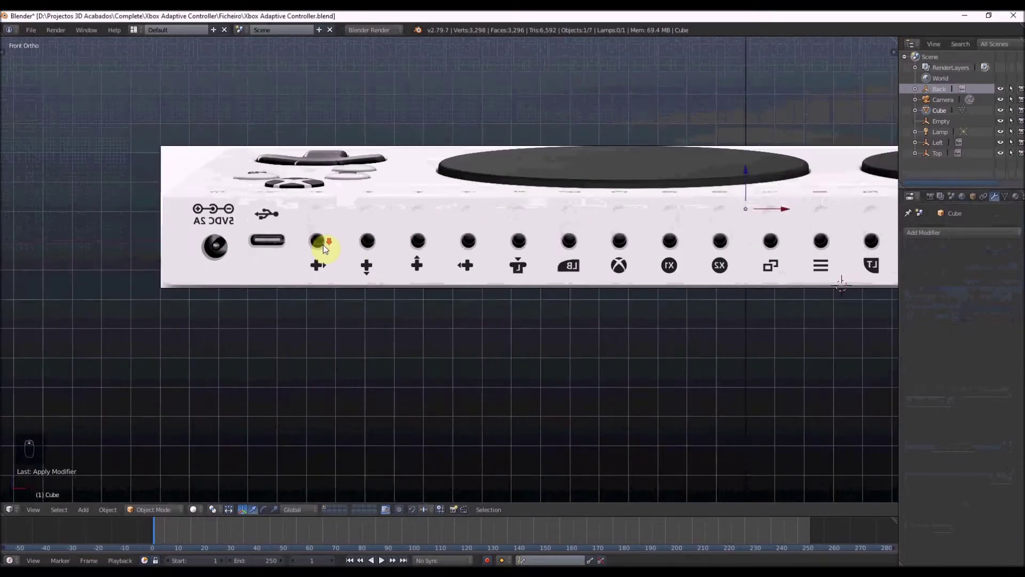
key(KP_1)
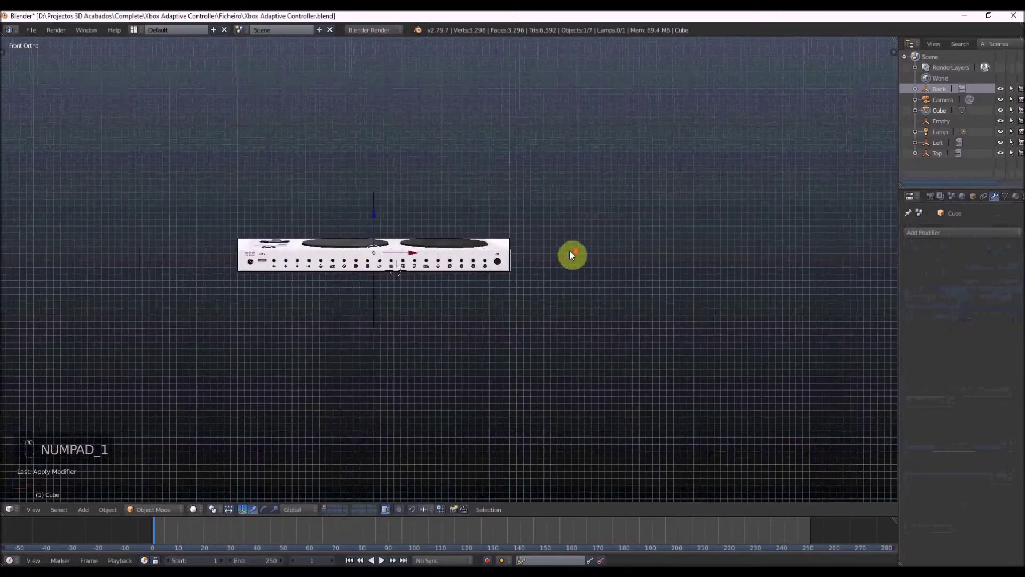
key(shift+a)
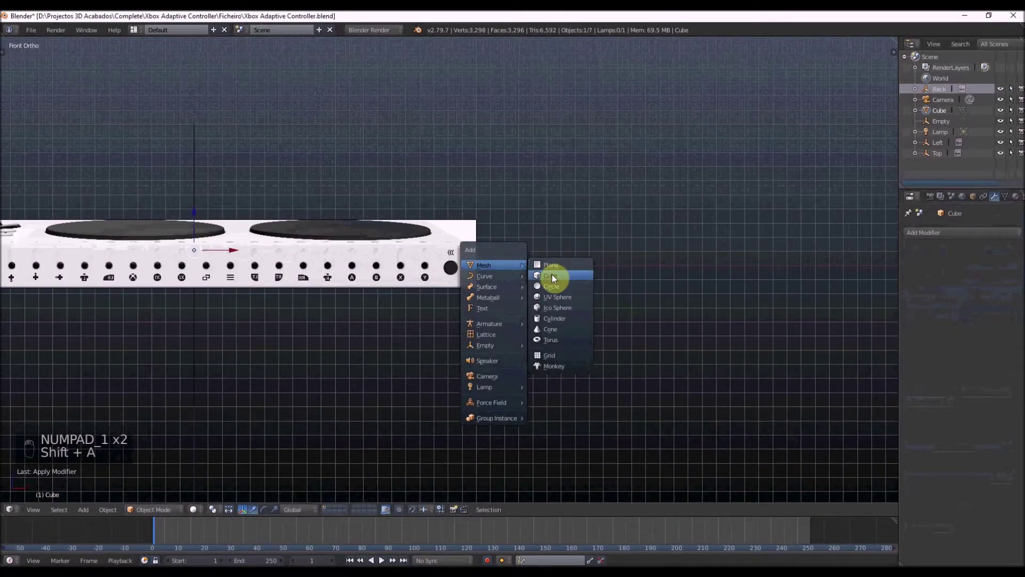
key(s)
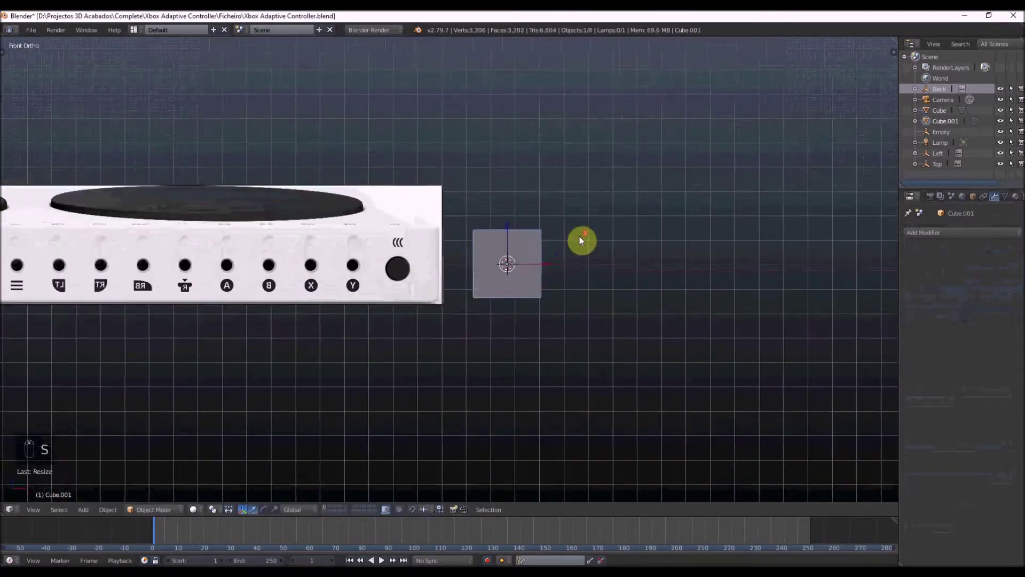
key(s)
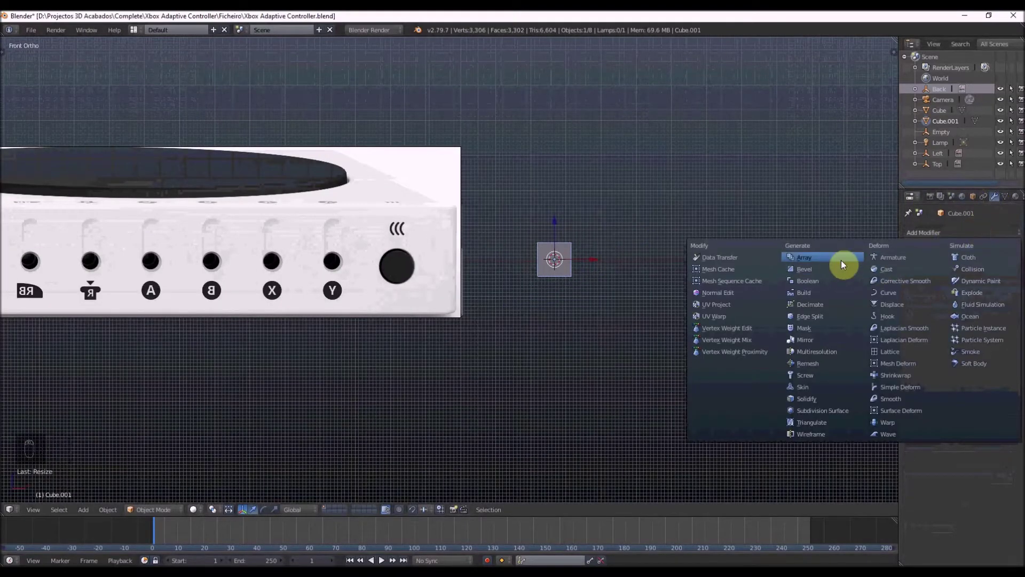
key(Tab)
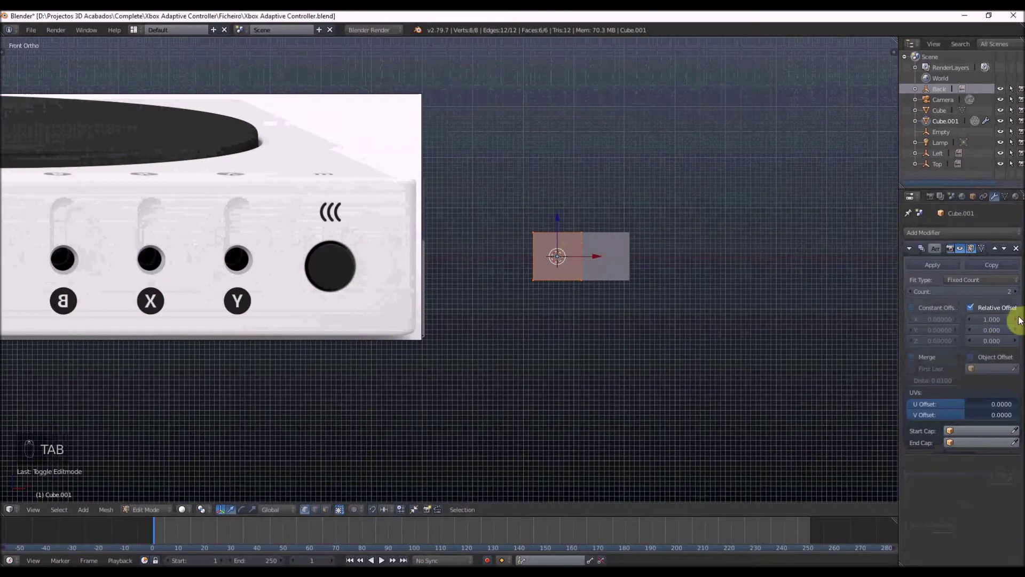
drag(648, 235, 622, 243)
Stretch the cube into a tall slot and fit it over the front button recess.
key(s)
key(Tab)
key(z)
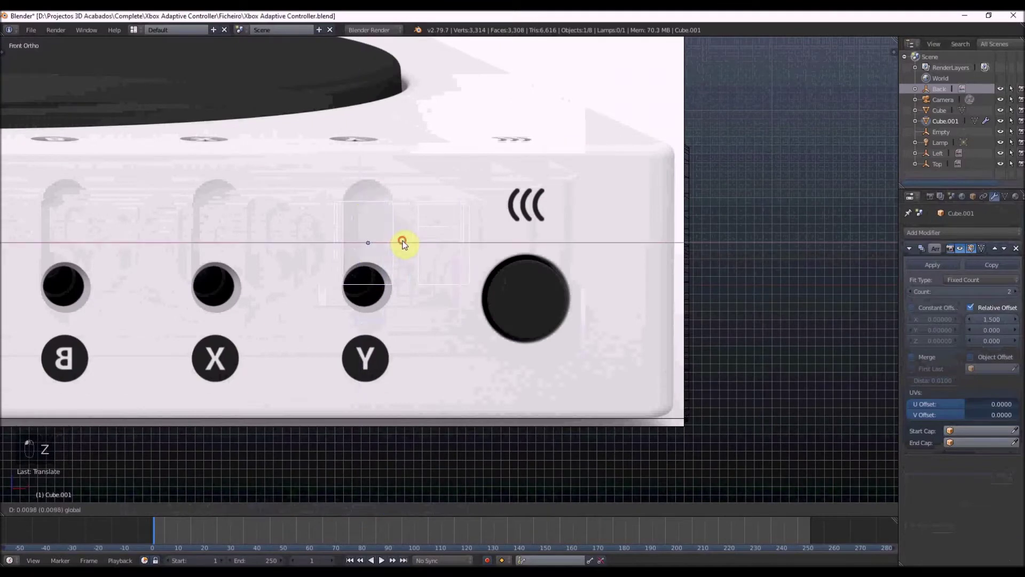
key(Tab)
key(s)
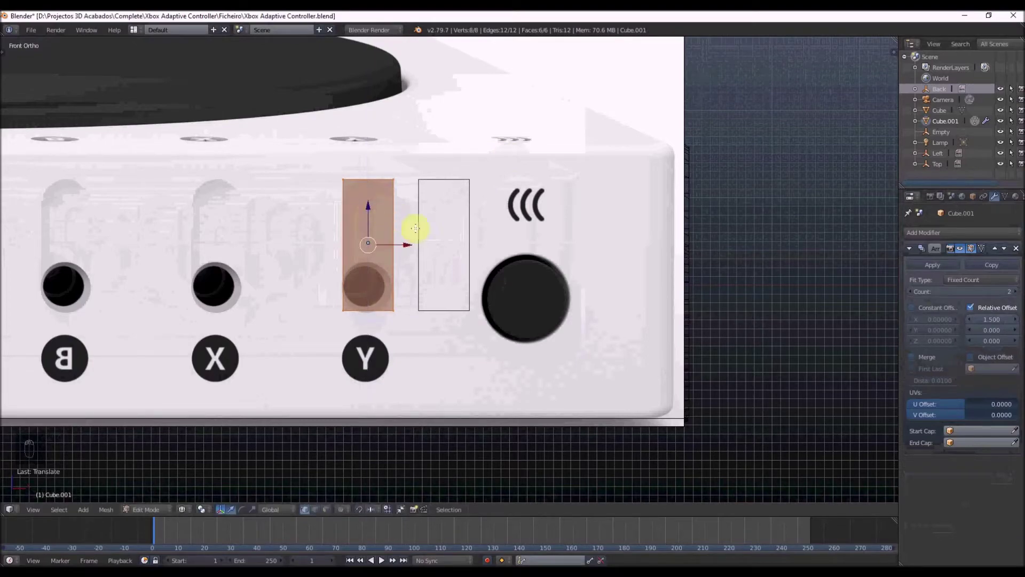
key(s)
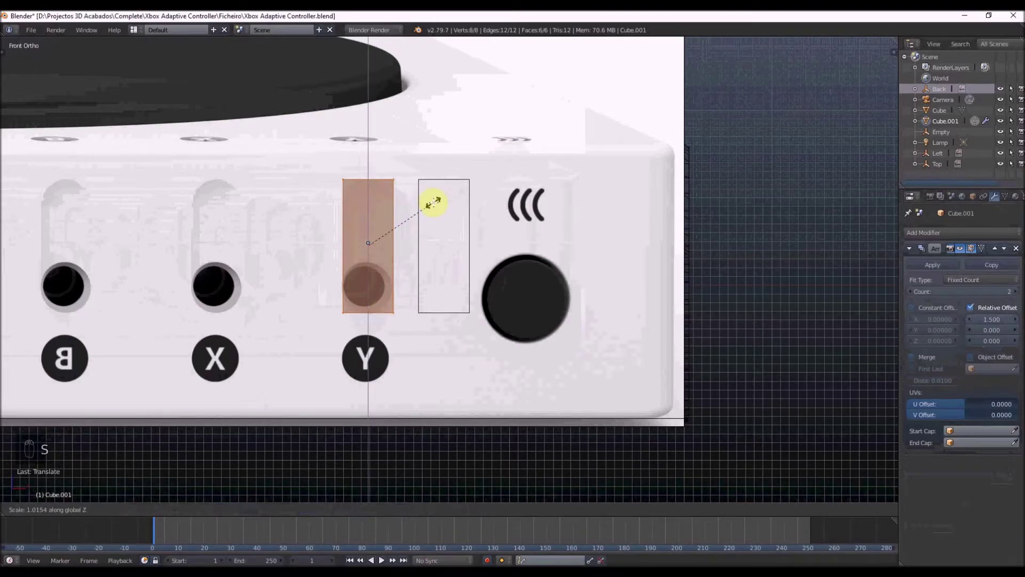
key(Tab)
key(ctrl+Tab)
Apply the scale and bevel the slot's ends round to match the port shape.
key(ctrl+a)
key(Tab)
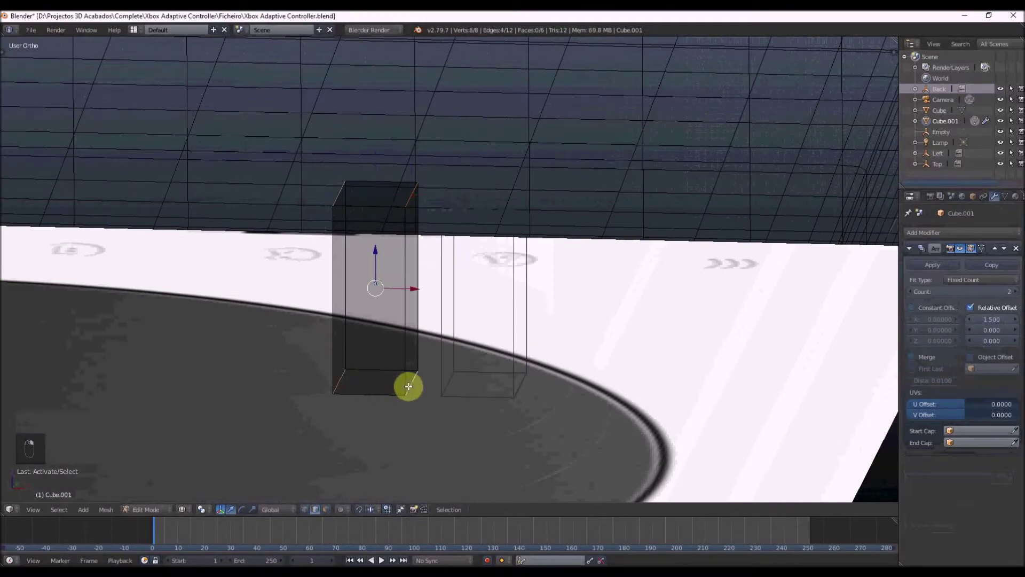
key(KP_1)
key(ctrl+b)
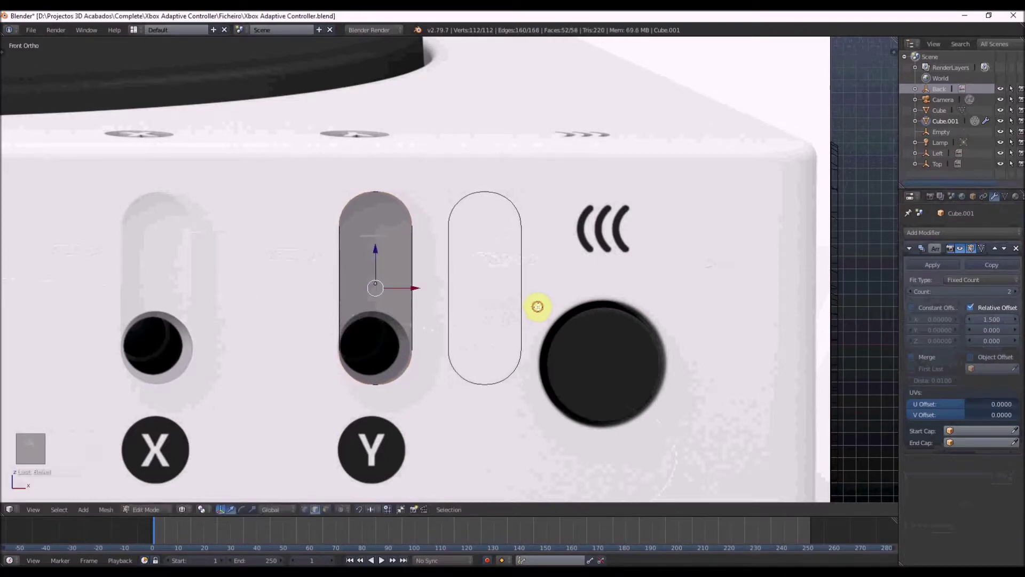
key(Tab)
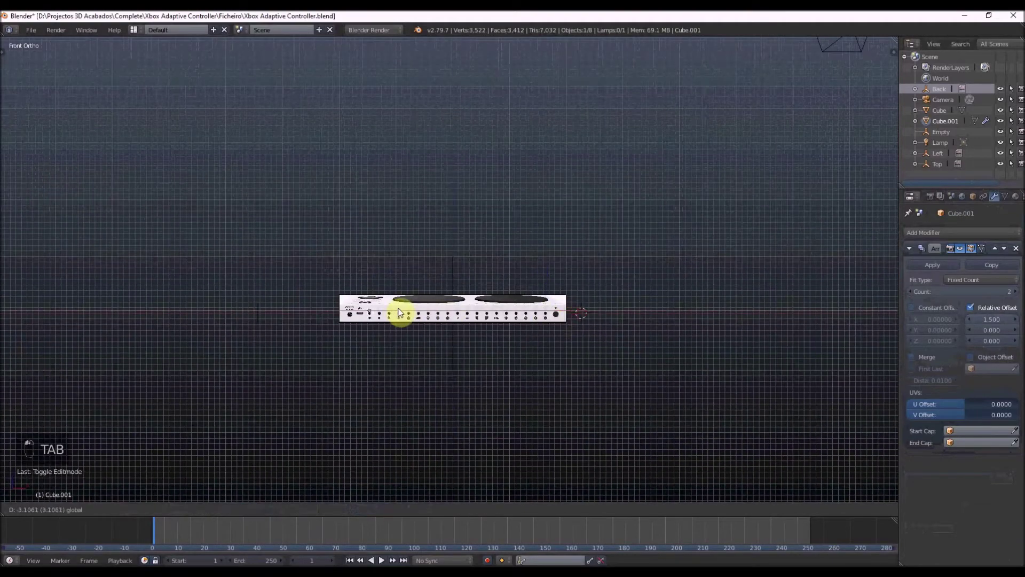
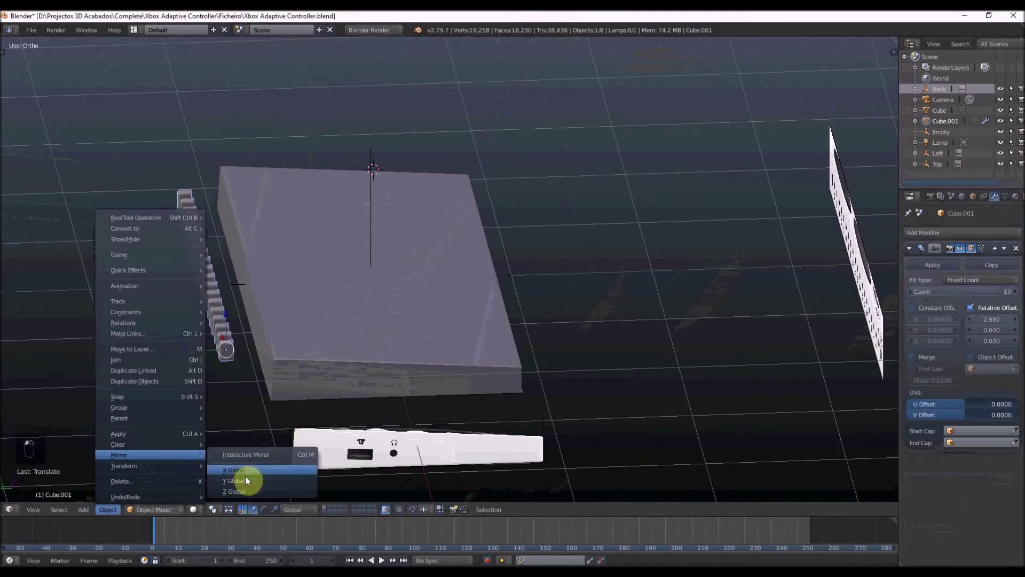
Array the slot 19 times at offset 2.98 along the slab edge and apply the modifier.
key(KP_1)
key(ctrl+KP_1)
key(z)
key(z)
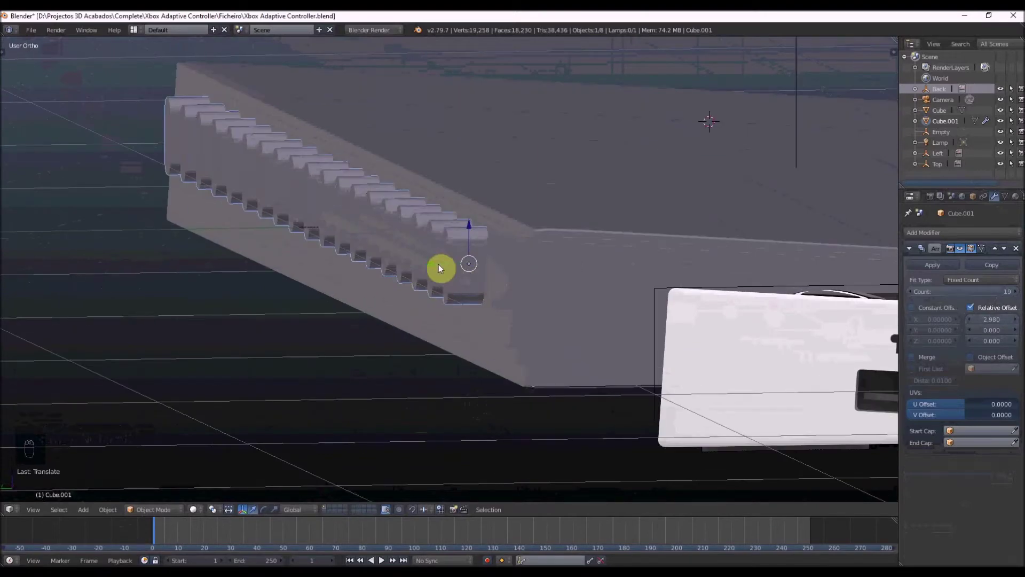
key(r)
click(433, 267)
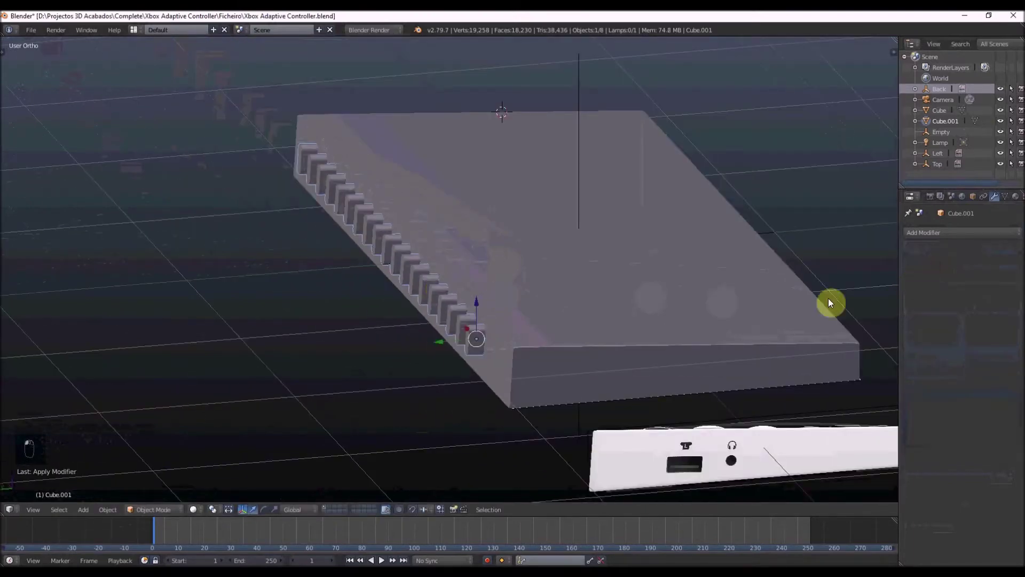
Boolean-cut the slots out of the base and delete the Cube.001 cutter.
key(z)
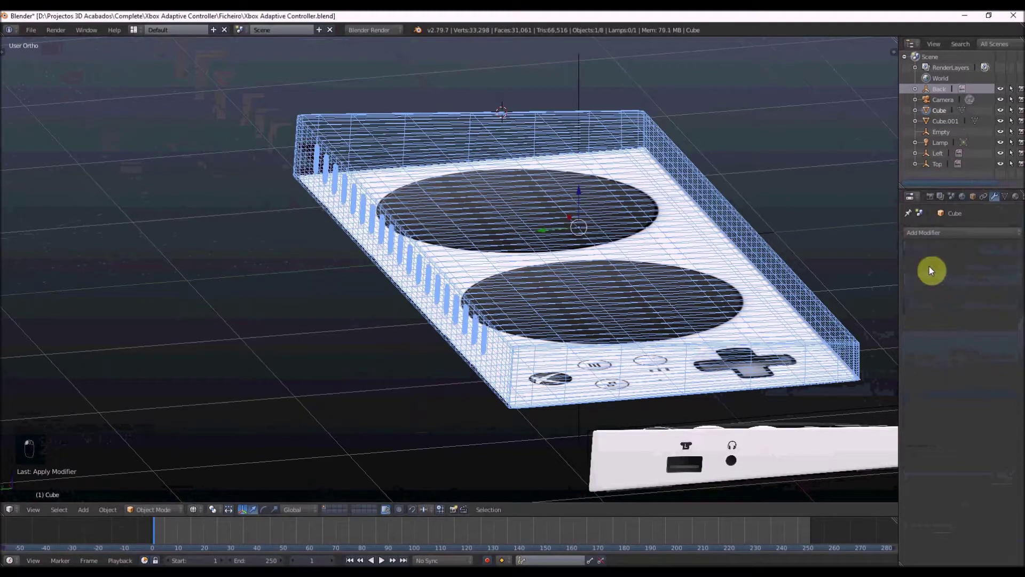
key(z)
key(x)
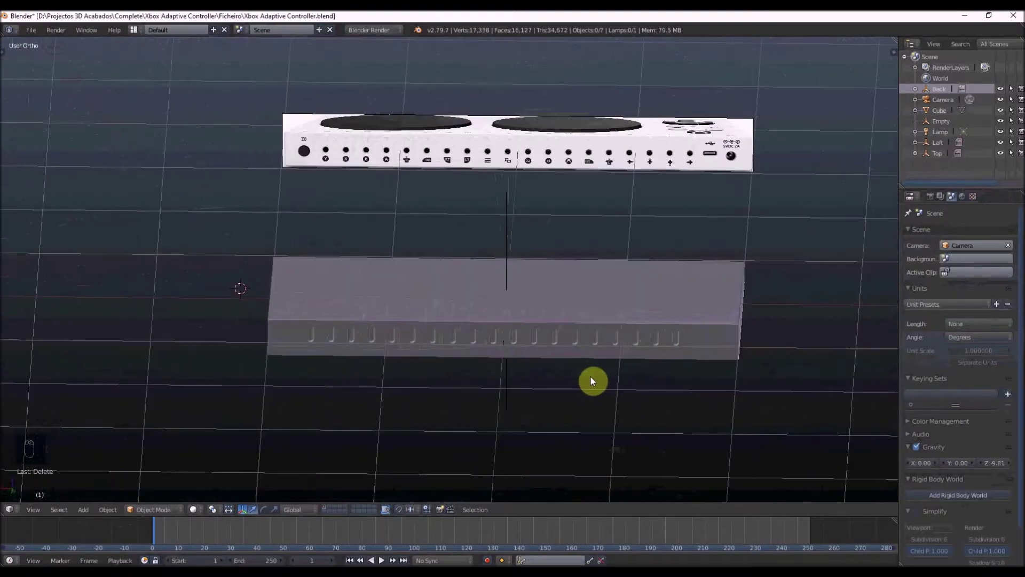
key(KP_1)
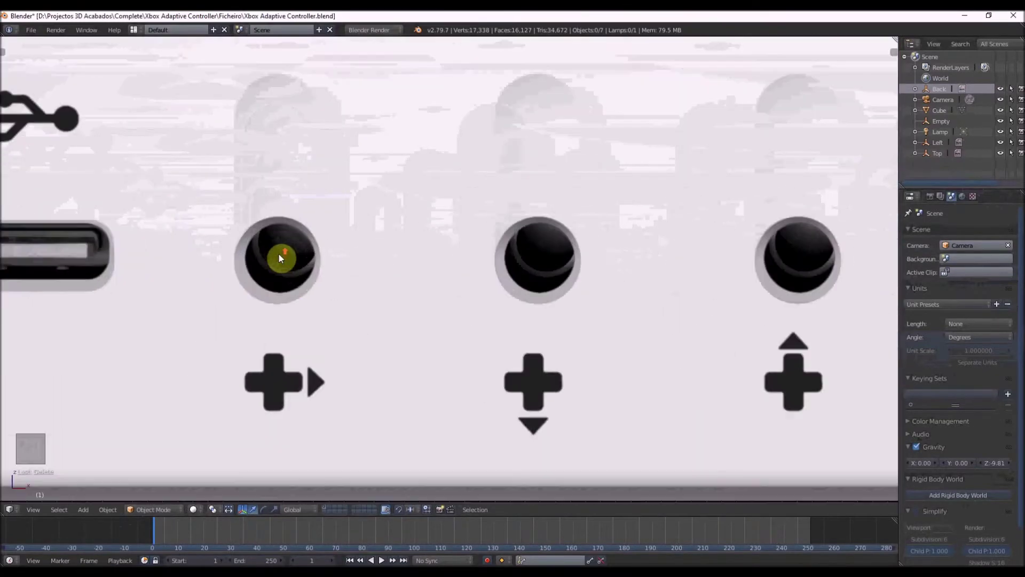
Add a cylinder, rotate it to face outward and shrink it to button size.
key(shift+a)
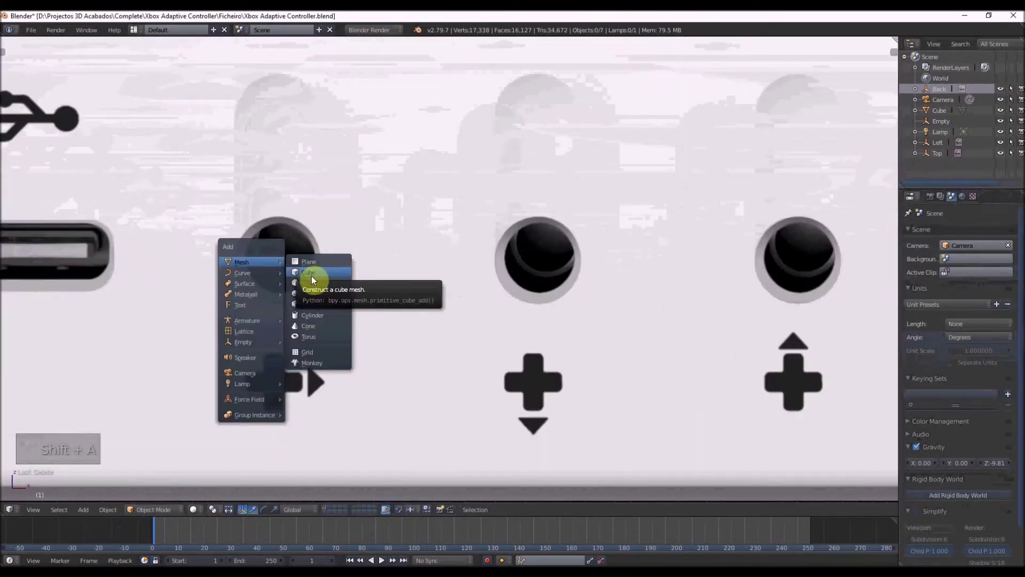
key(s)
drag(355, 267, 309, 271)
key(s)
key(KP_3)
key(r)
key(KP_1)
key(z)
key(s)
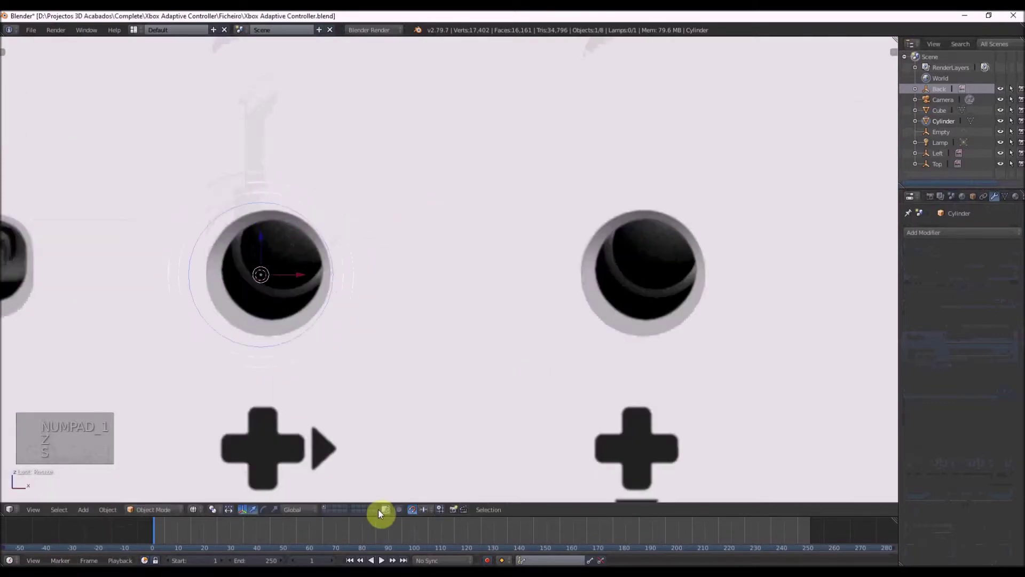
Move the cylinder into the first button hole and centre it there.
key(s)
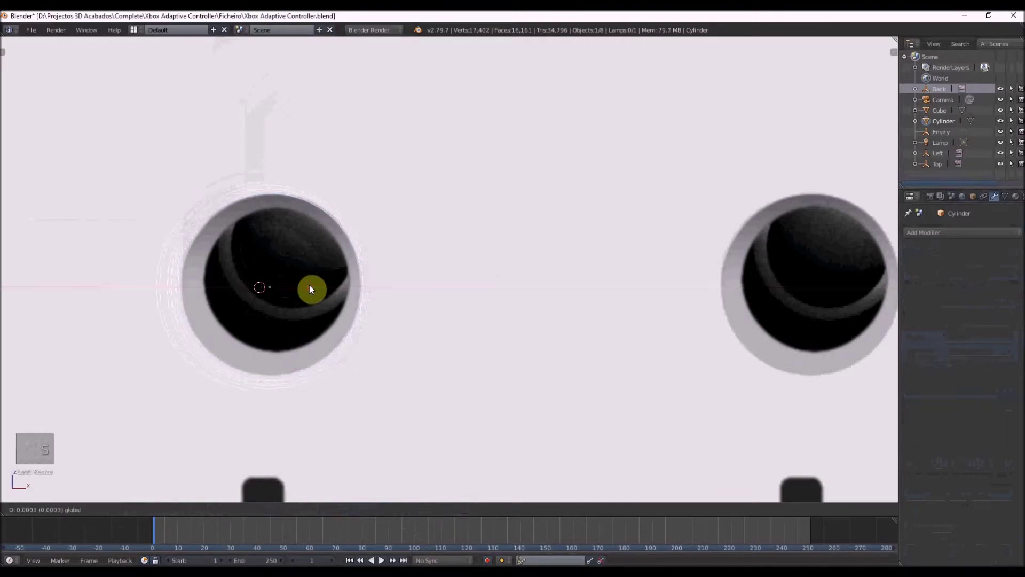
key(s)
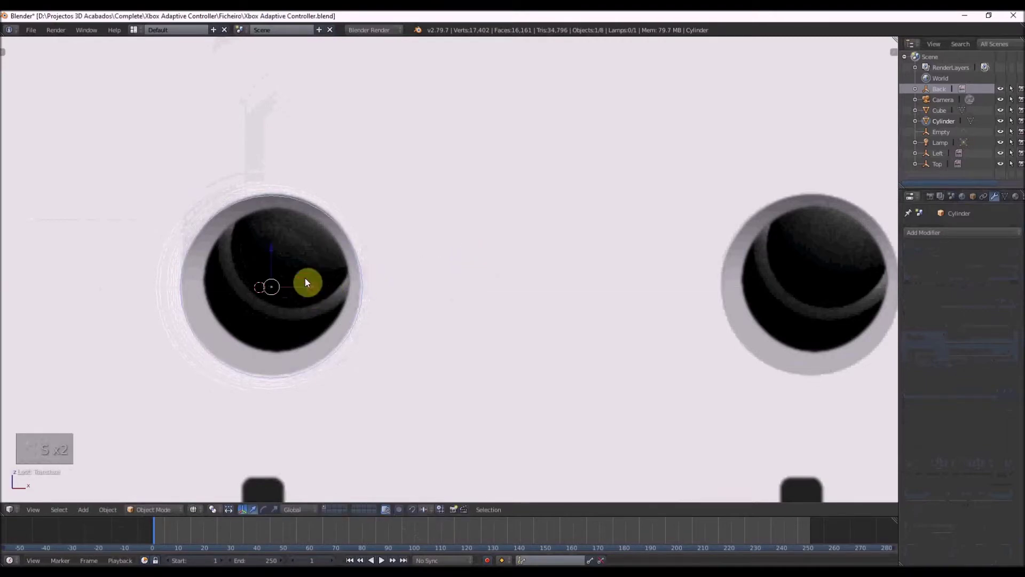
key(s)
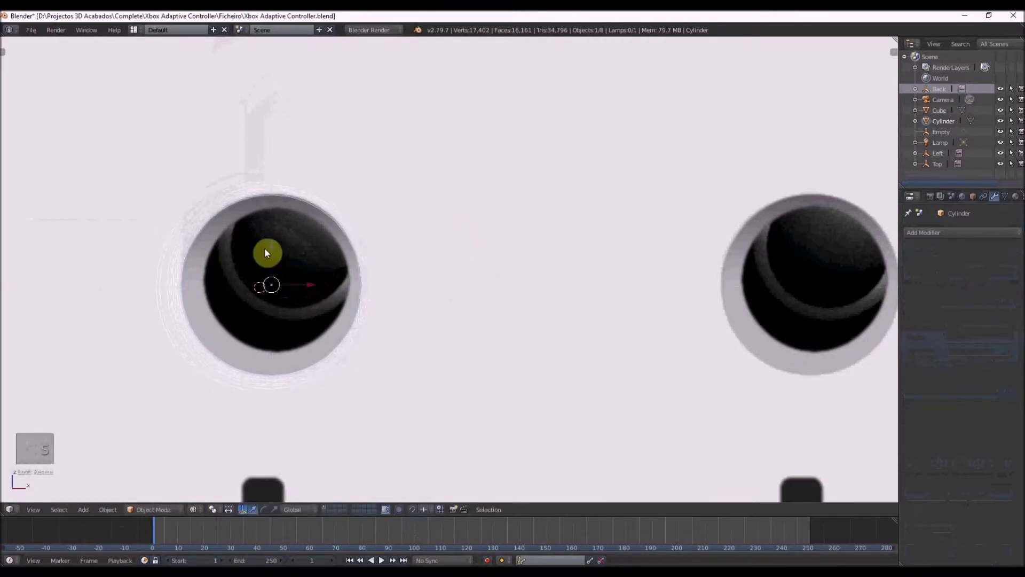
drag(318, 252, 332, 254)
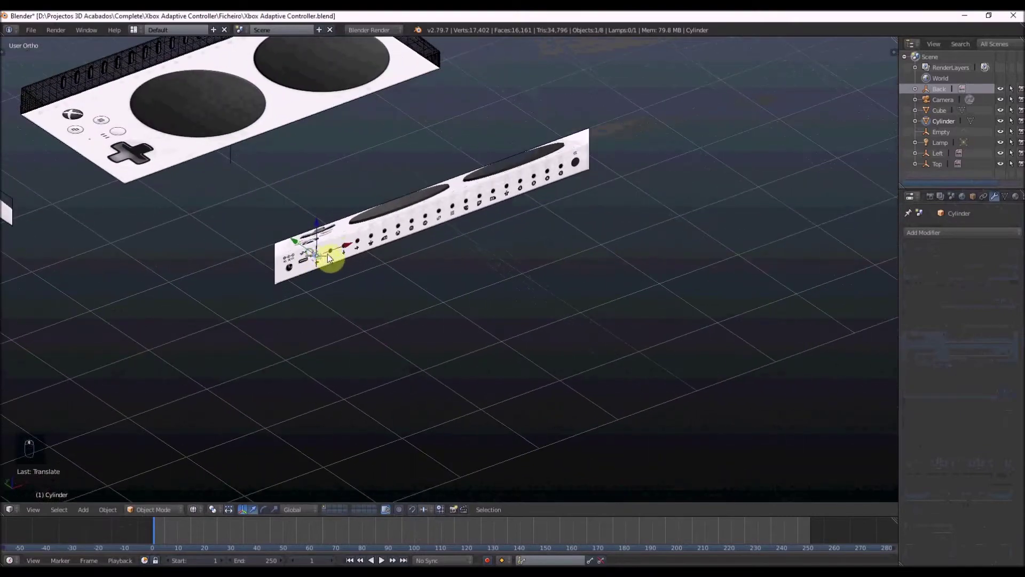
key(z)
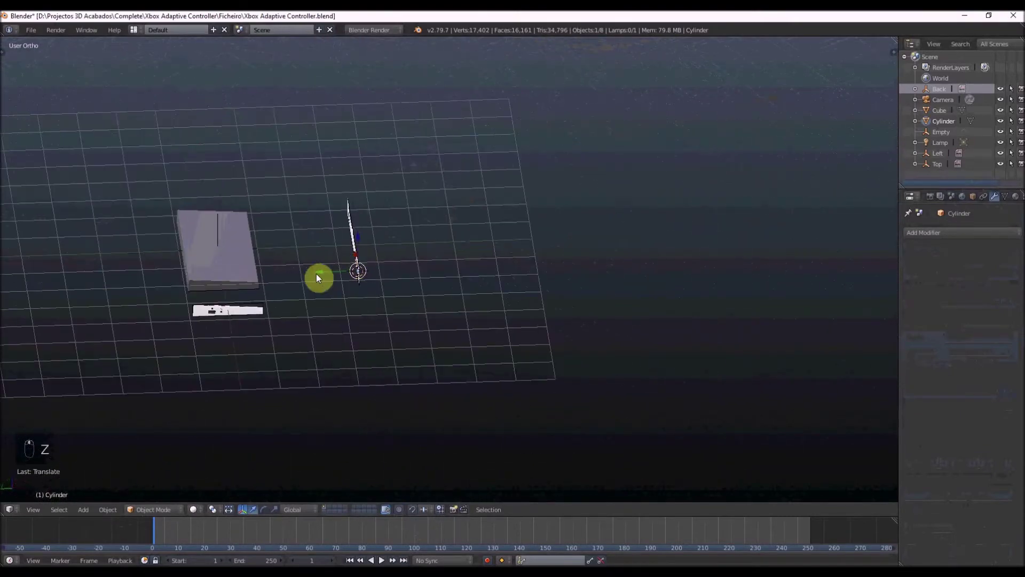
drag(155, 277, 272, 270)
Array the cylinder 19 times at relative offset about 3.005, one per button hole.
key(KP_1)
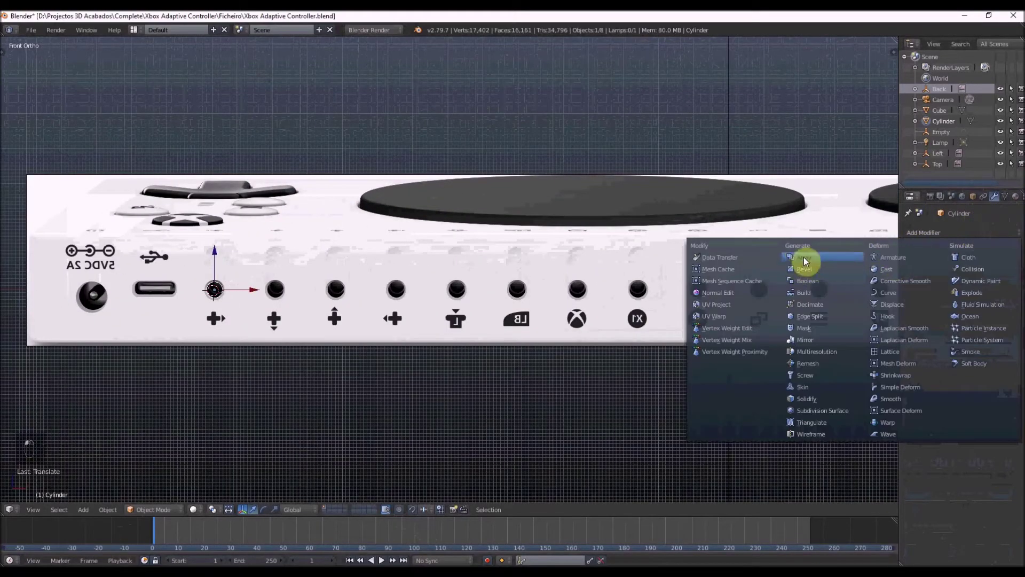
key(z)
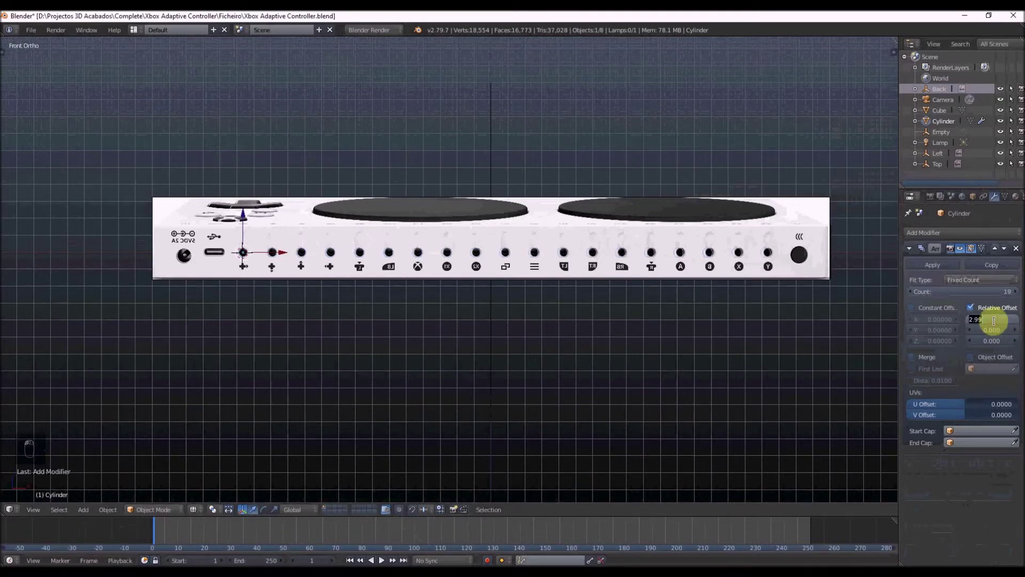
key(KP_0)
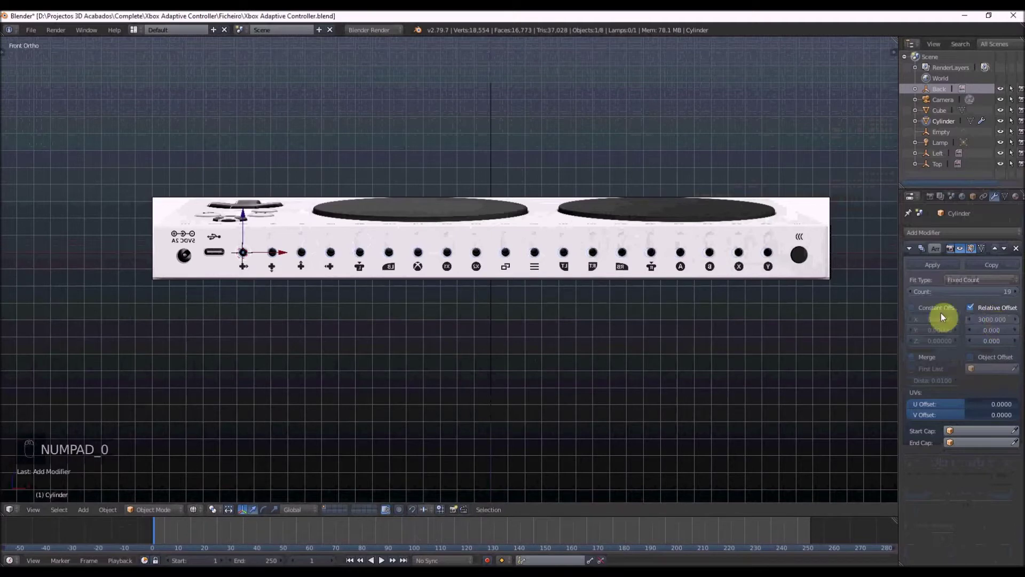
key(ctrl+z)
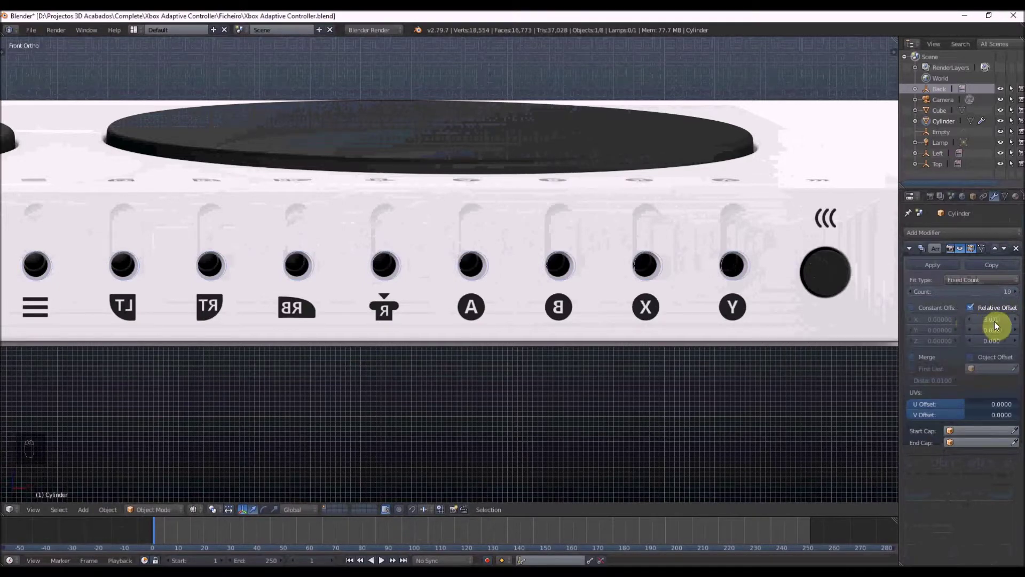
key(ctrl+z)
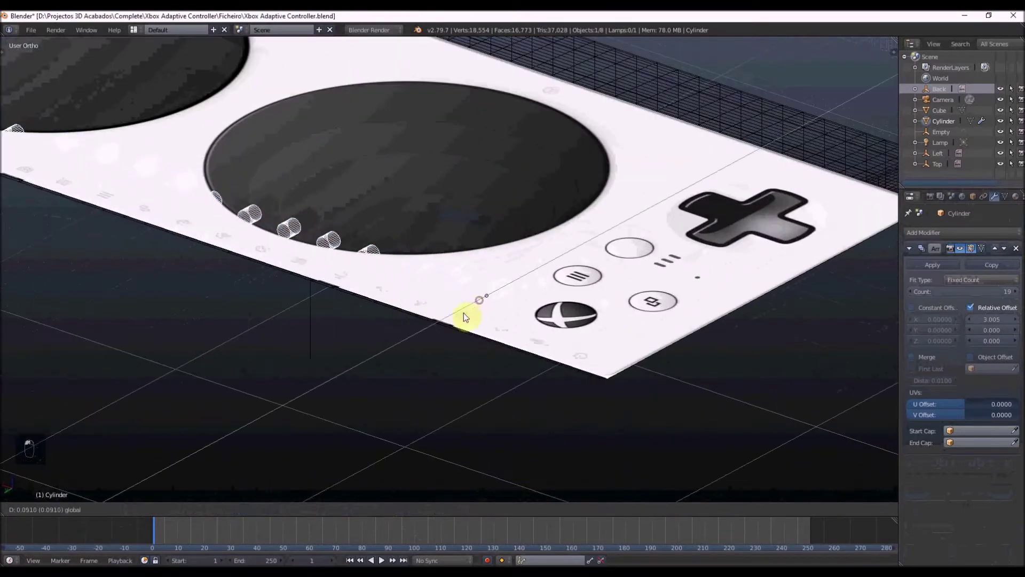
Apply the cylinder's scale and zoom in to edit its mesh inside a hole.
key(z)
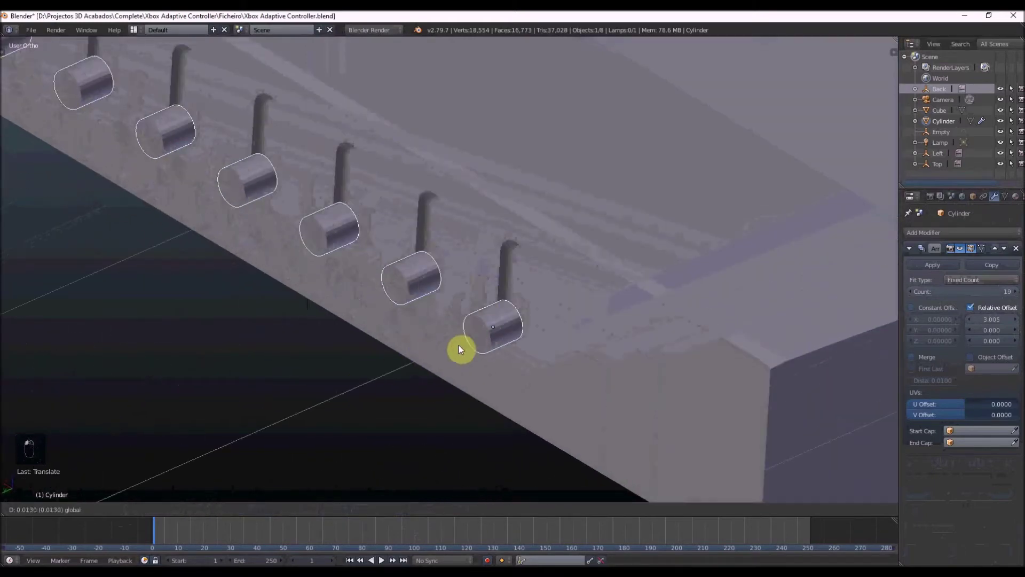
key(Tab)
key(ctrl+Tab)
key(Tab)
key(ctrl+a)
key(Tab)
key(z)
key(z)
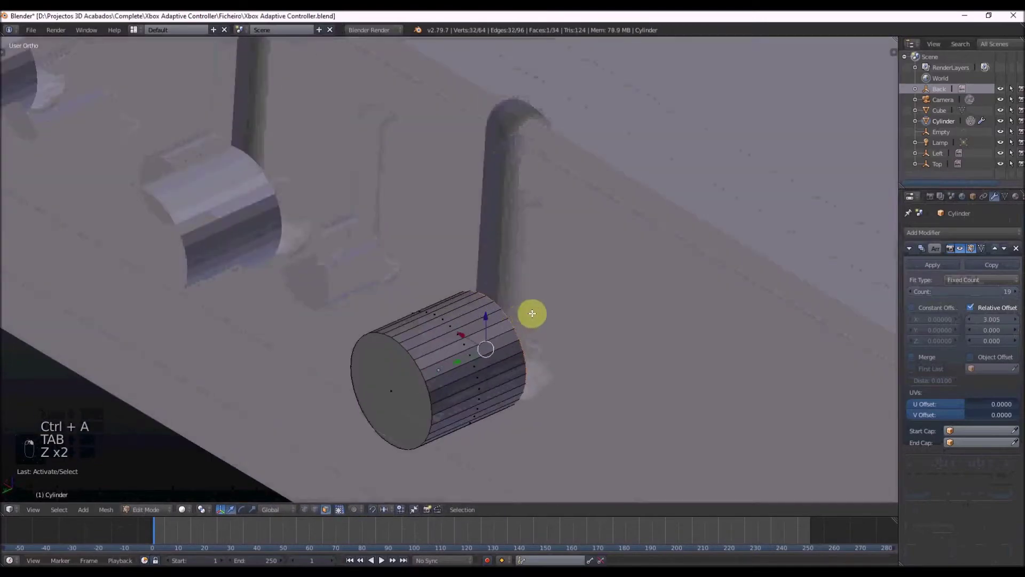
Bevel and extrude the cylinder so the arrayed copies sit recessed in each slot's base.
key(ctrl+b)
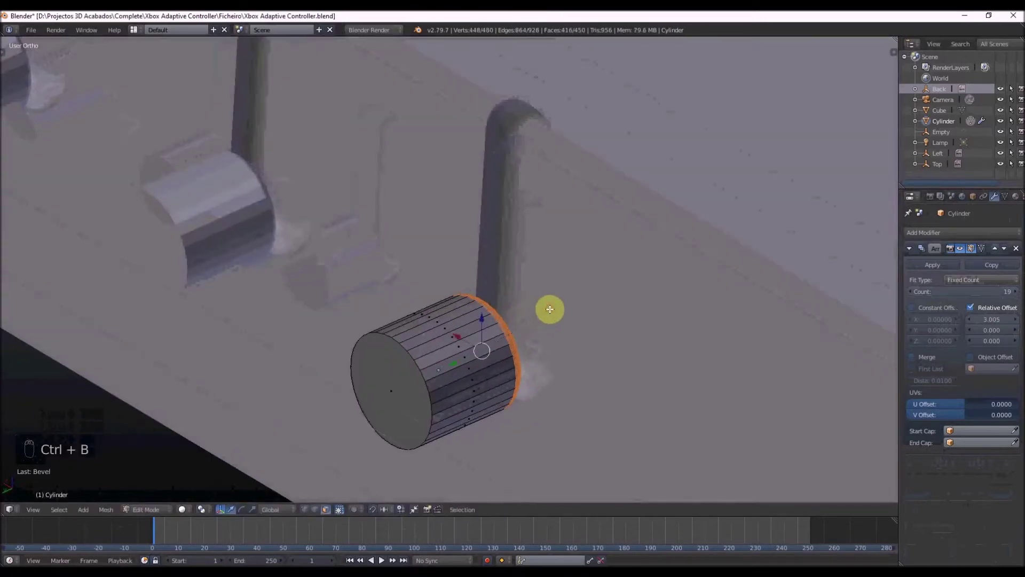
key(z)
key(KP_1)
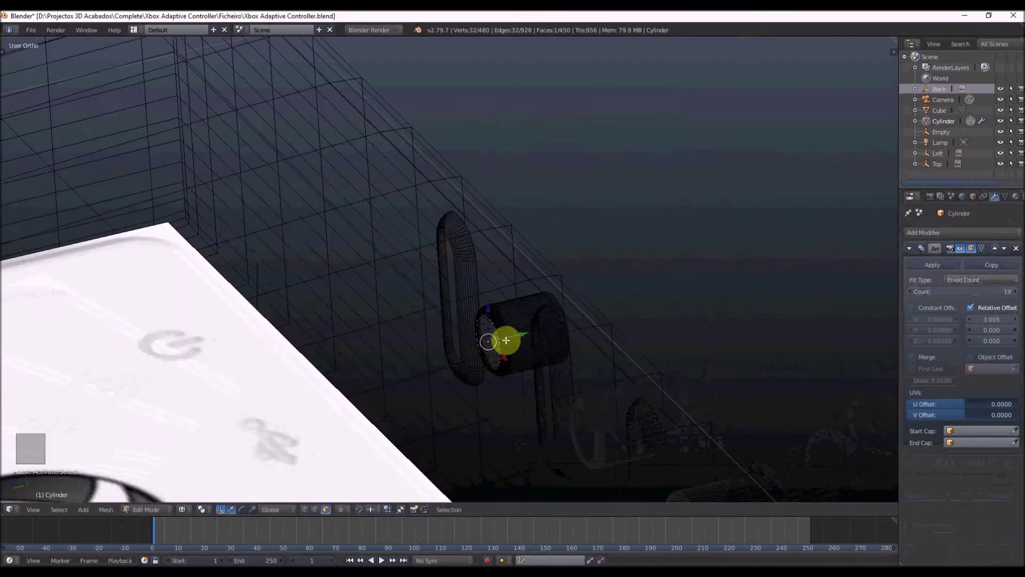
key(z)
key(e)
key(z)
key(Tab)
click(474, 343)
key(z)
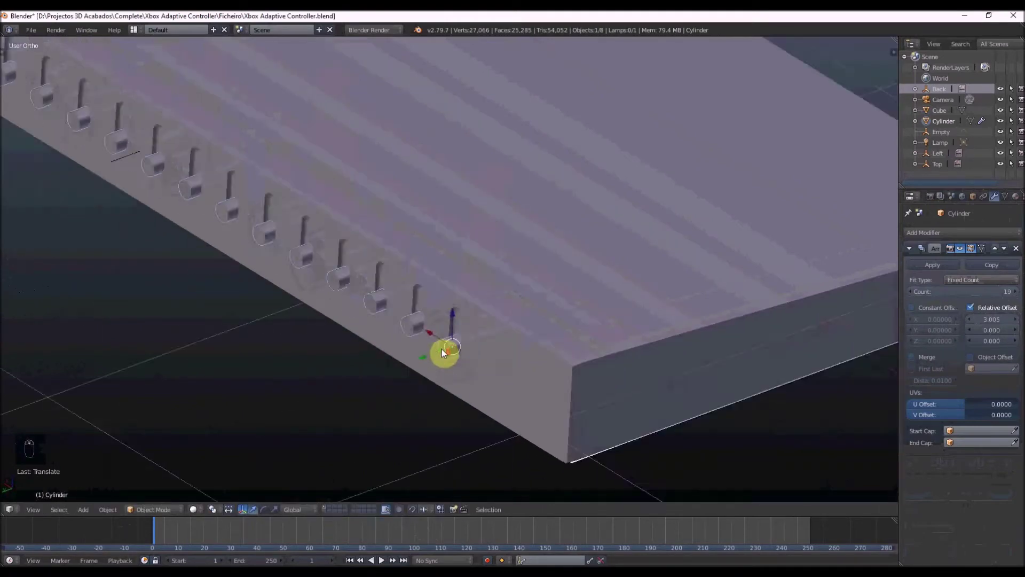
Boolean-difference the cylinders from the slab as jack holes and delete the Cylinder.
key(z)
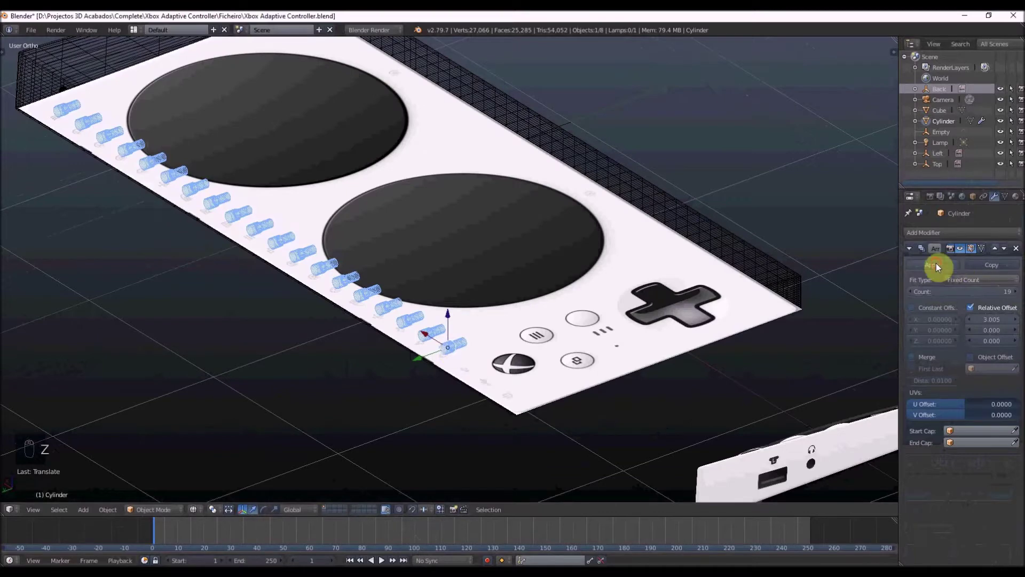
key(z)
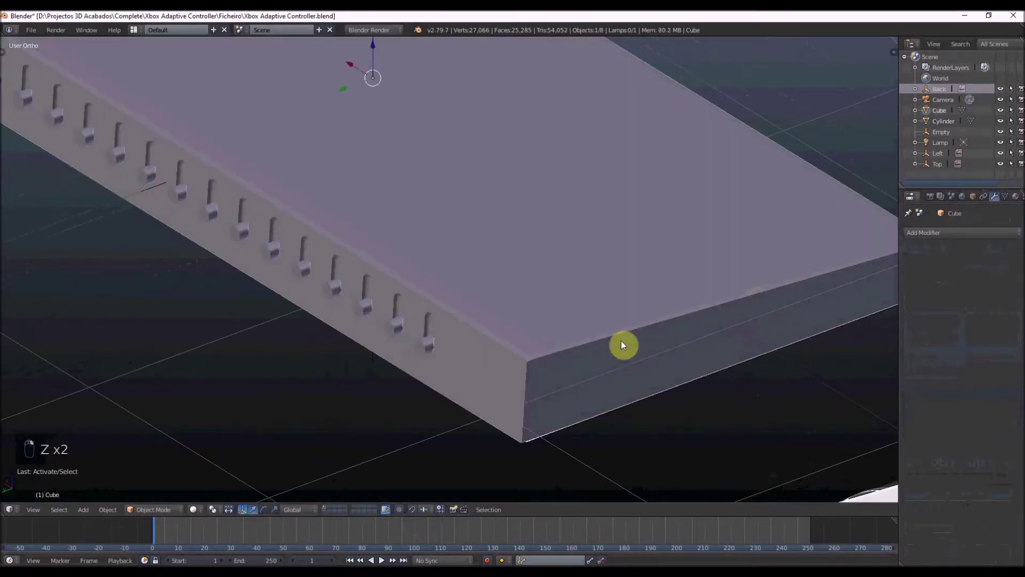
key(z)
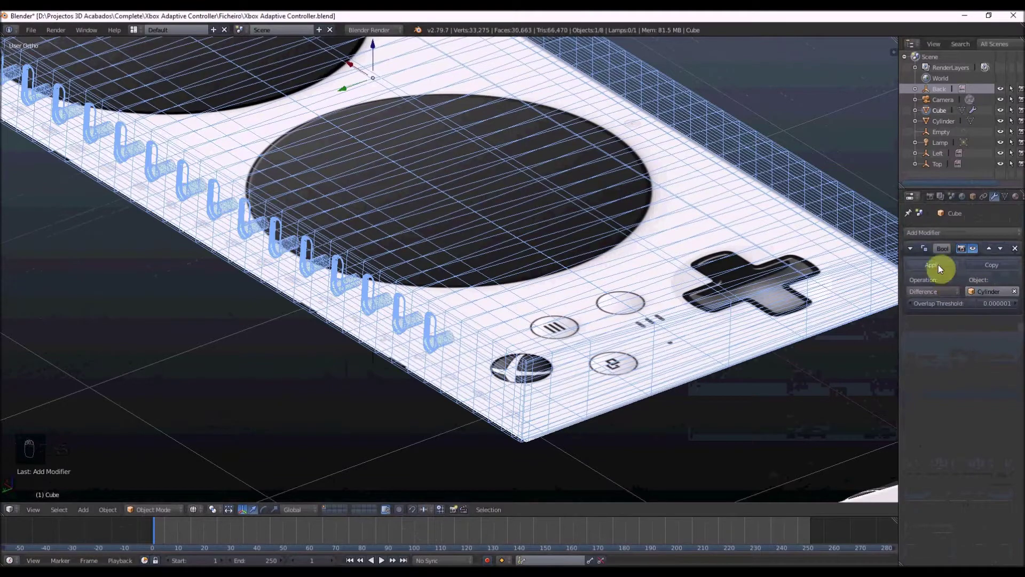
key(z)
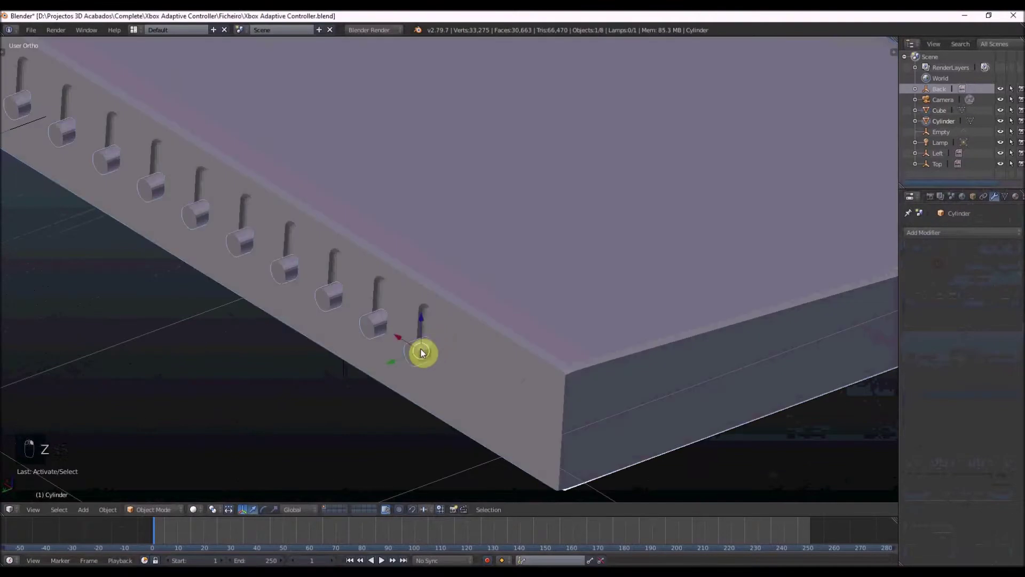
key(x)
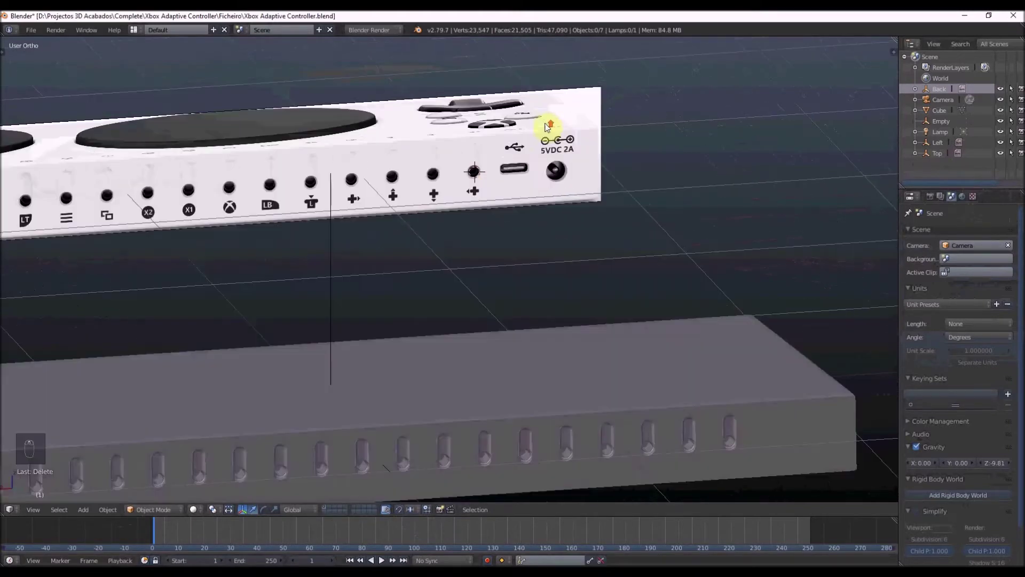
Add a cylinder and rotate it to face the slab's back edge in Back Ortho view.
middle_click(527, 164)
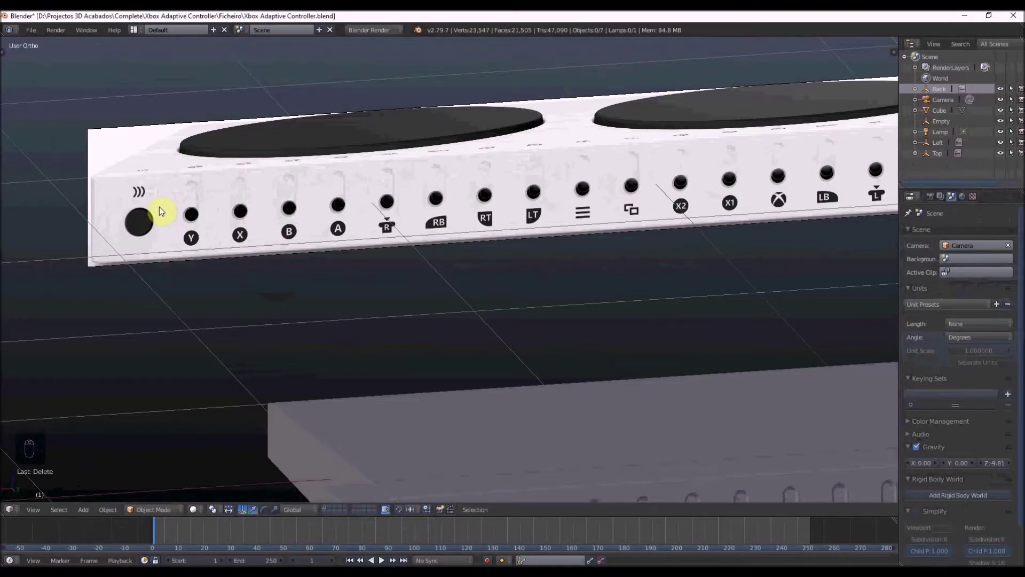
key(ctrl+KP_1)
key(z)
key(shift+a)
key(s)
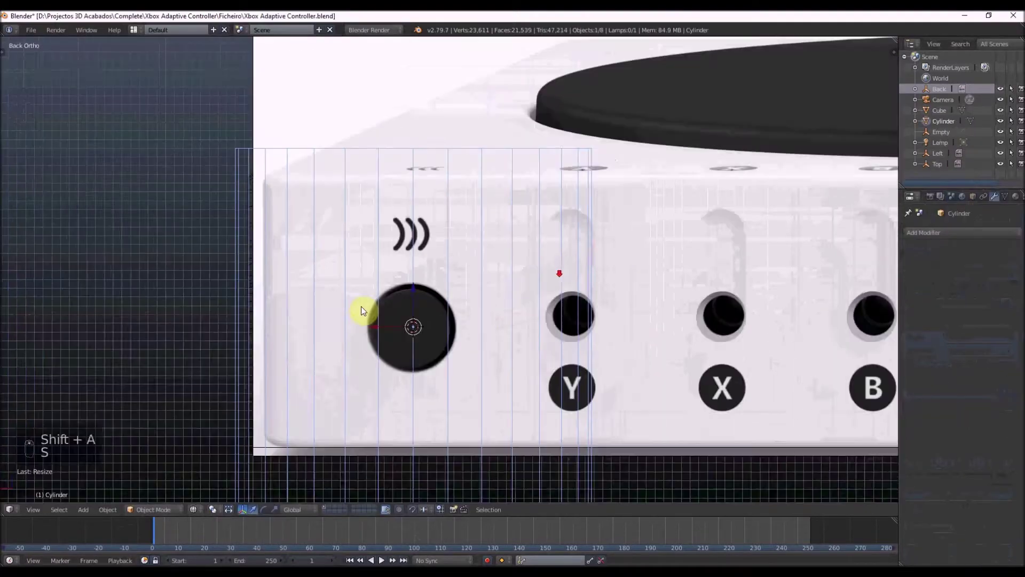
key(s)
key(KP_3)
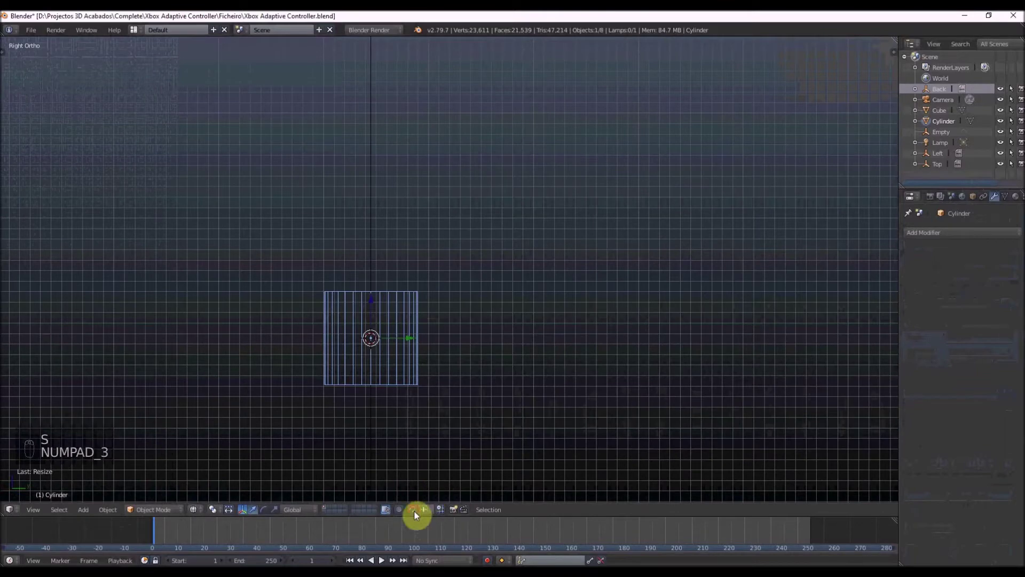
key(r)
key(ctrl+KP_1)
Move the cylinder onto the 5VDC 2A power jack and scale it to match the opening.
key(Tab)
key(s)
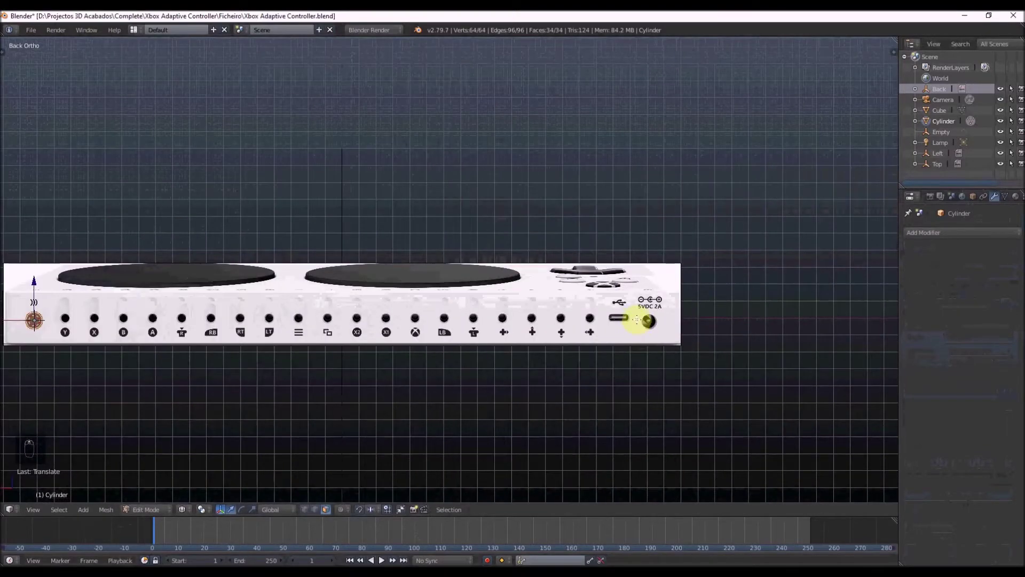
key(shift+d)
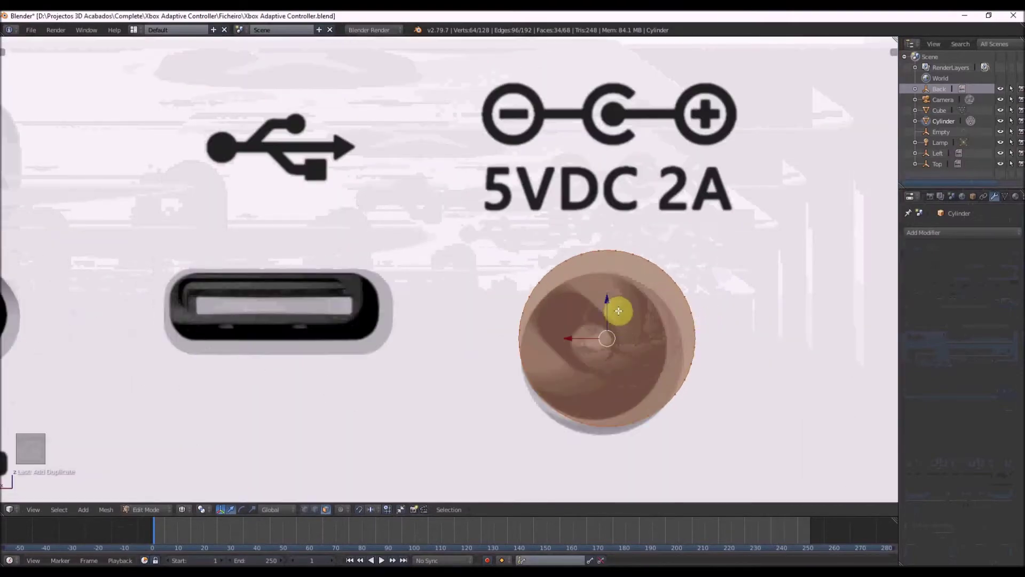
key(s)
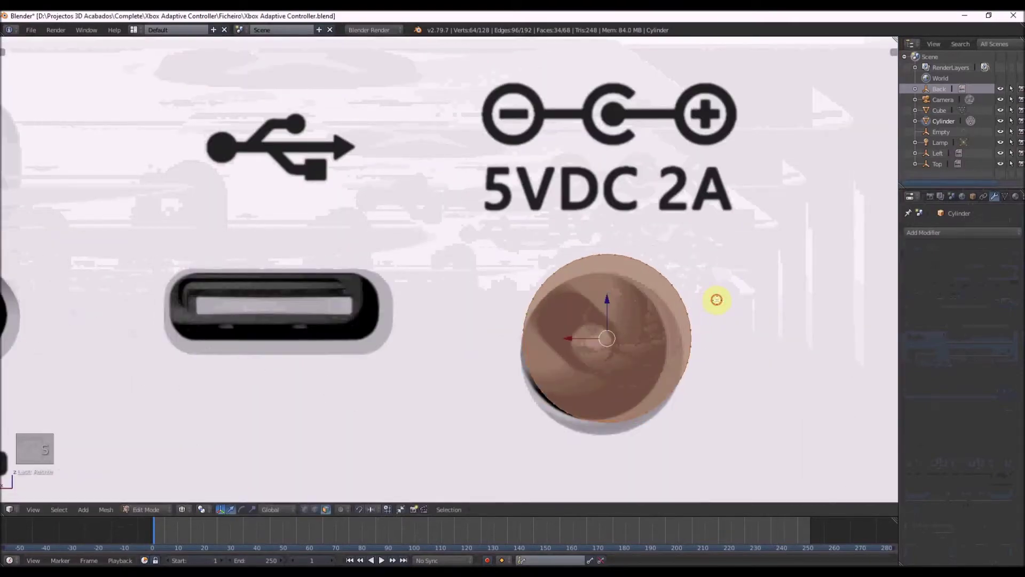
key(s)
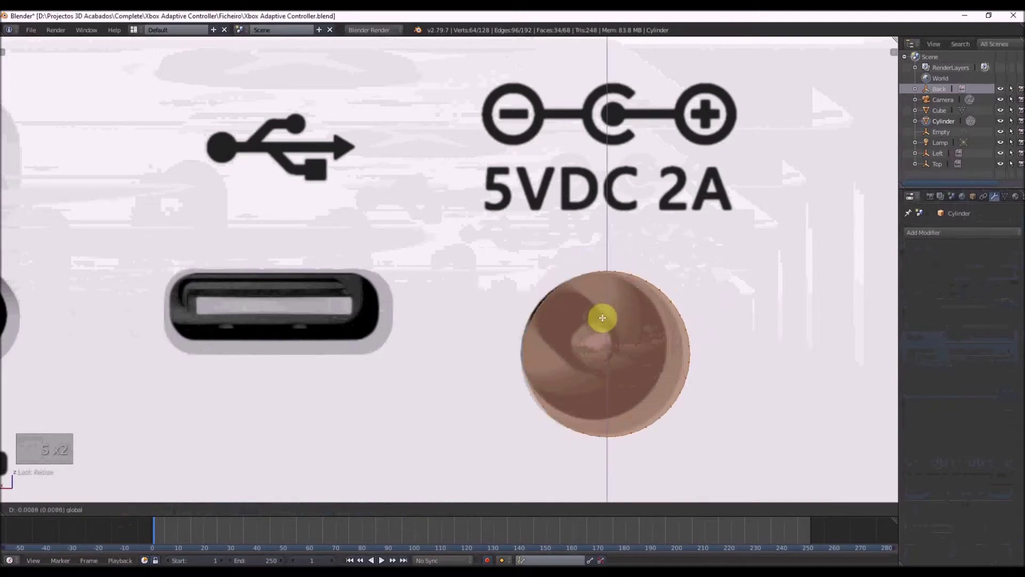
key(s)
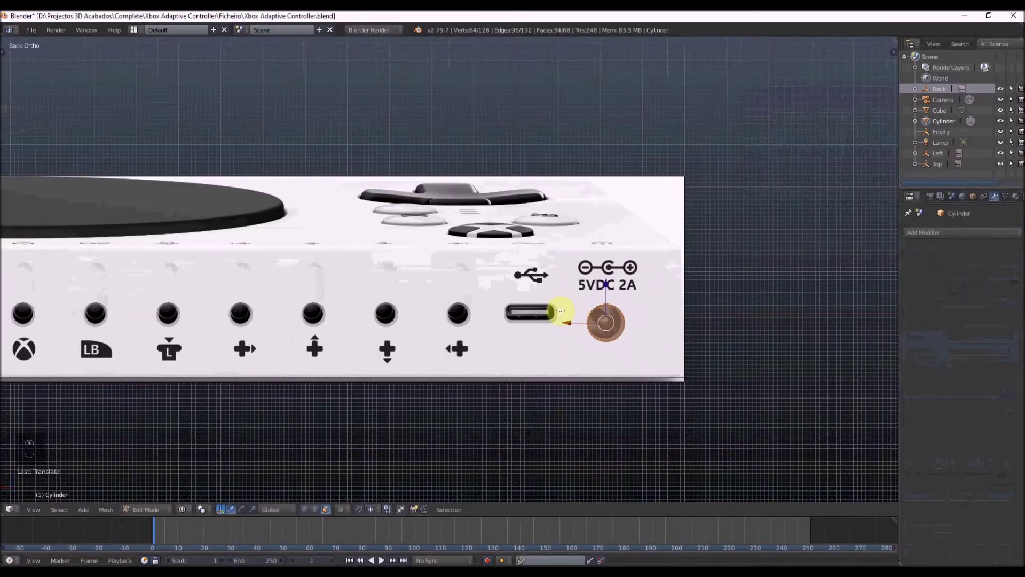
key(Tab)
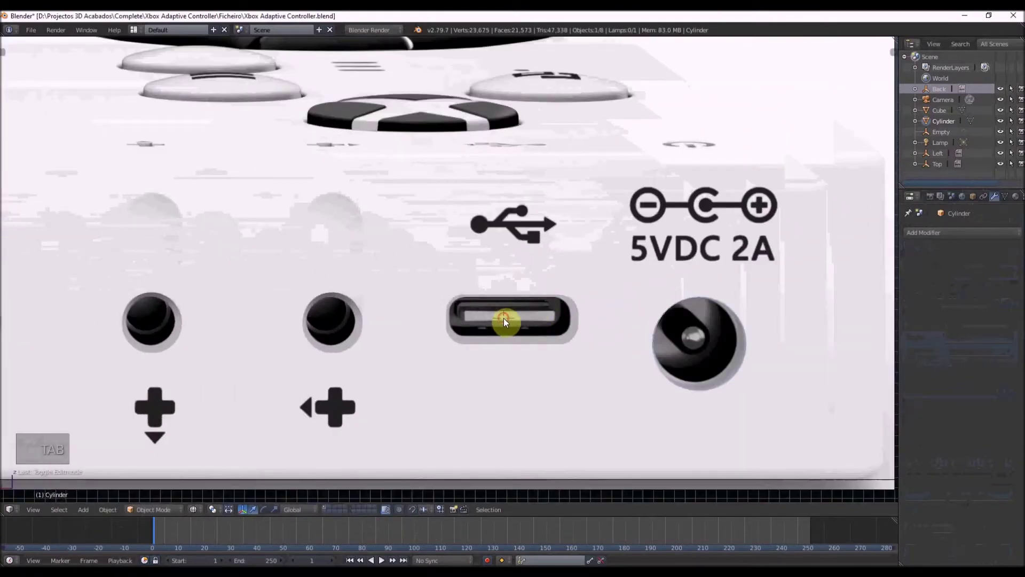
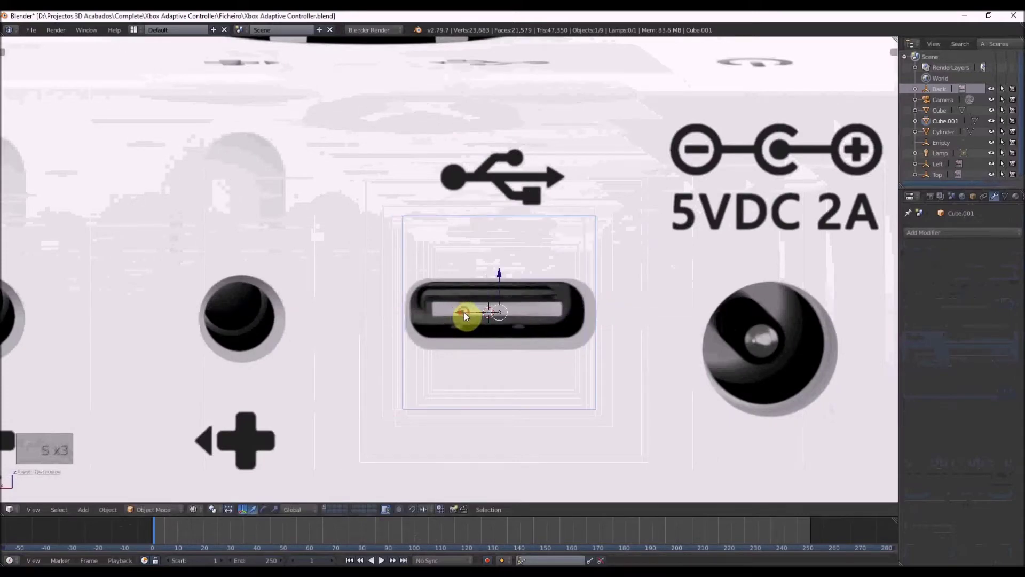
Add a cube scaled on X and Z to the USB slot and place it over the port beside the jack.
key(s)
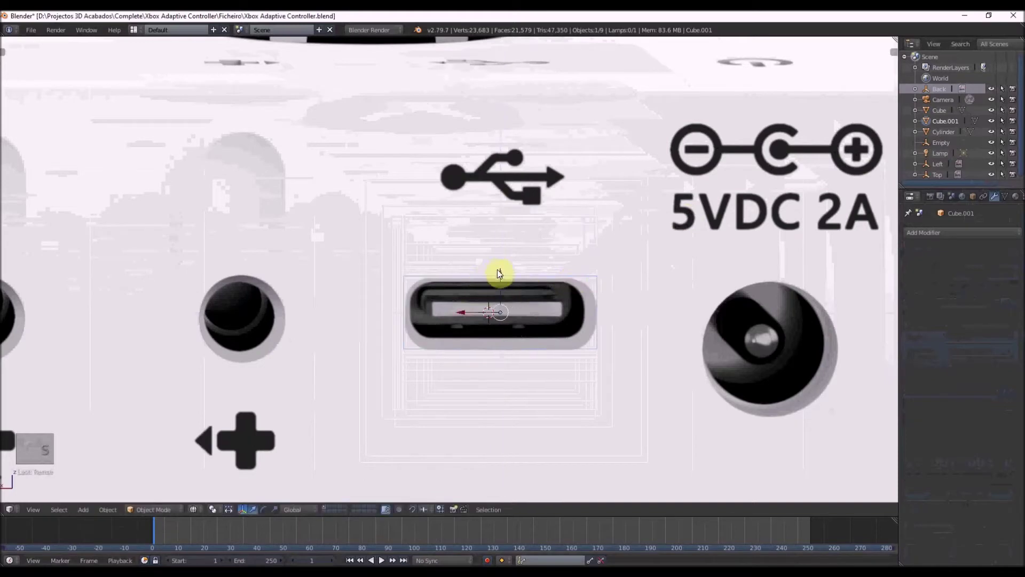
key(Tab)
key(z)
key(z)
key(z)
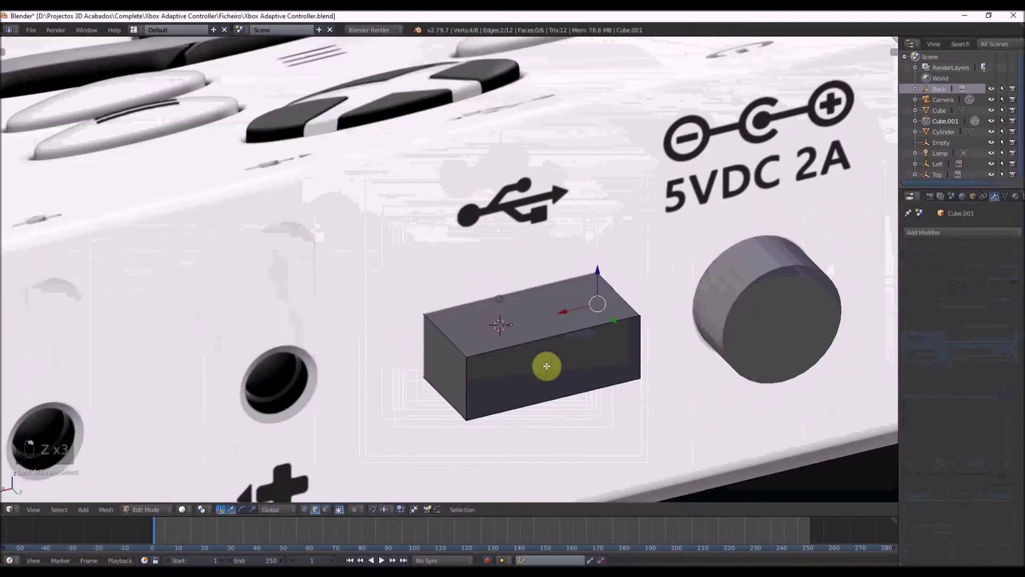
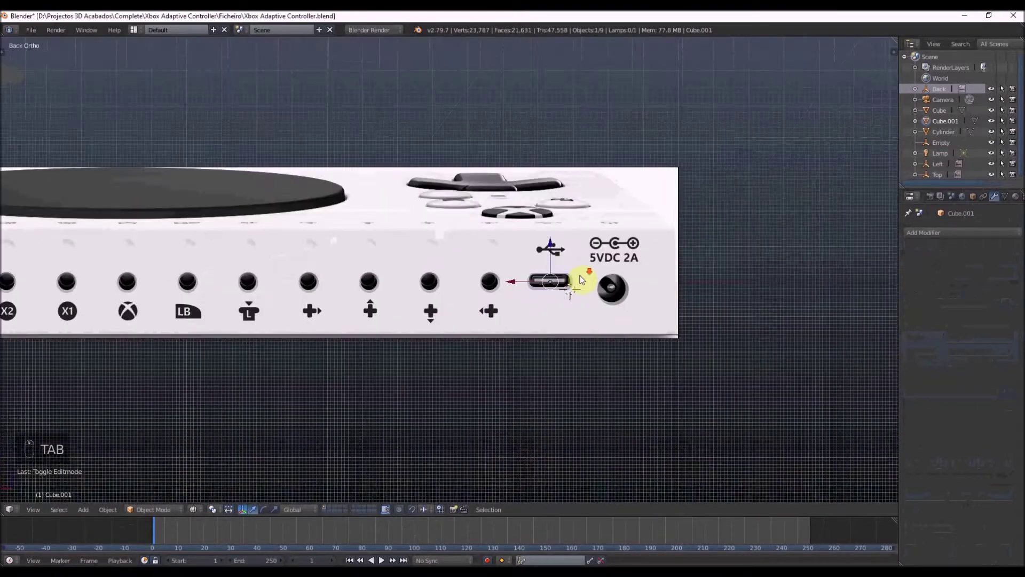
Select the power-jack cylinder and USB box and join them into one object (Ctrl+J).
key(z)
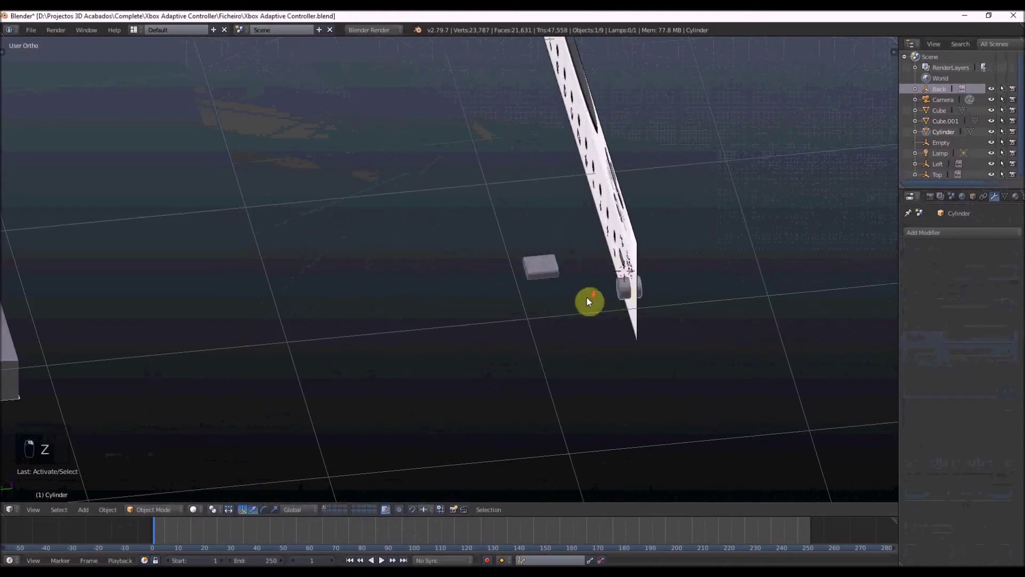
middle_click(537, 200)
click(531, 200)
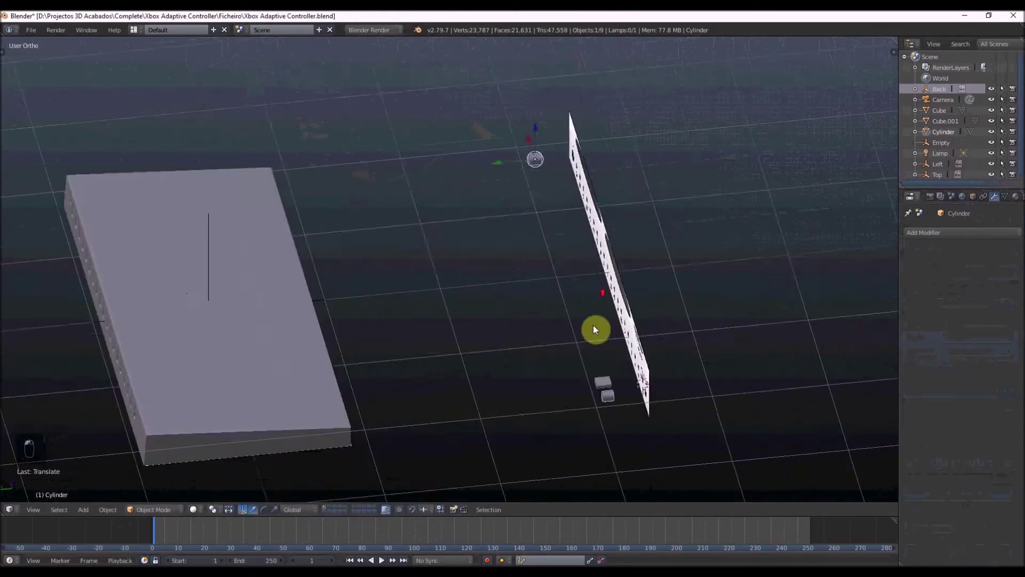
key(ctrl+j)
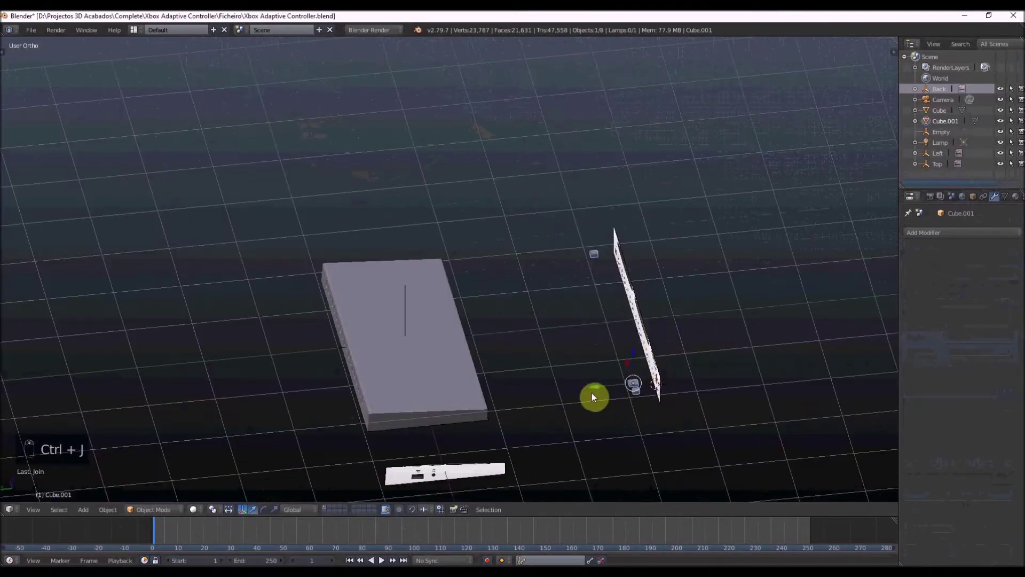
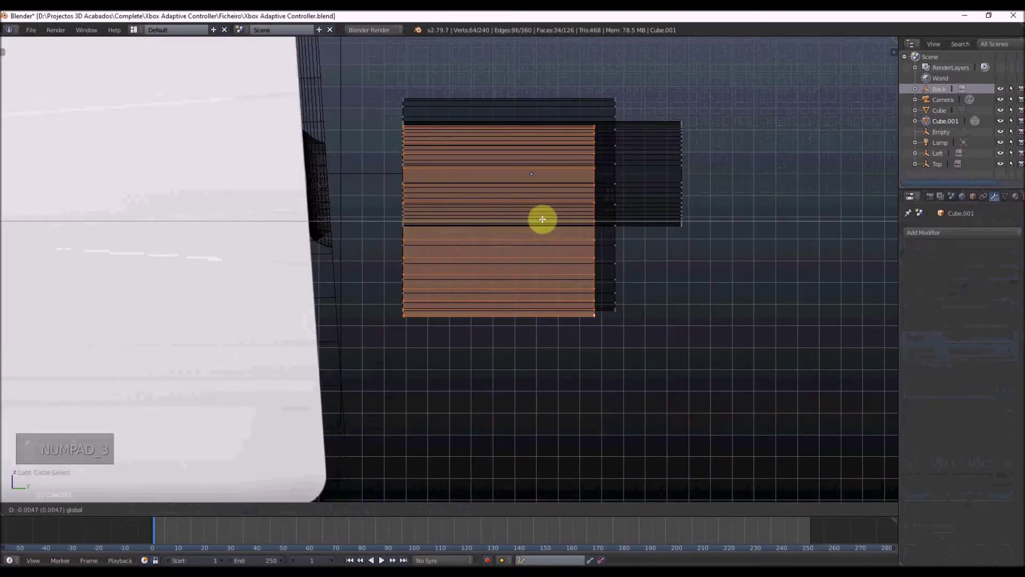
Bevel the box's short edges with many segments to round it into a pill shape.
key(Tab)
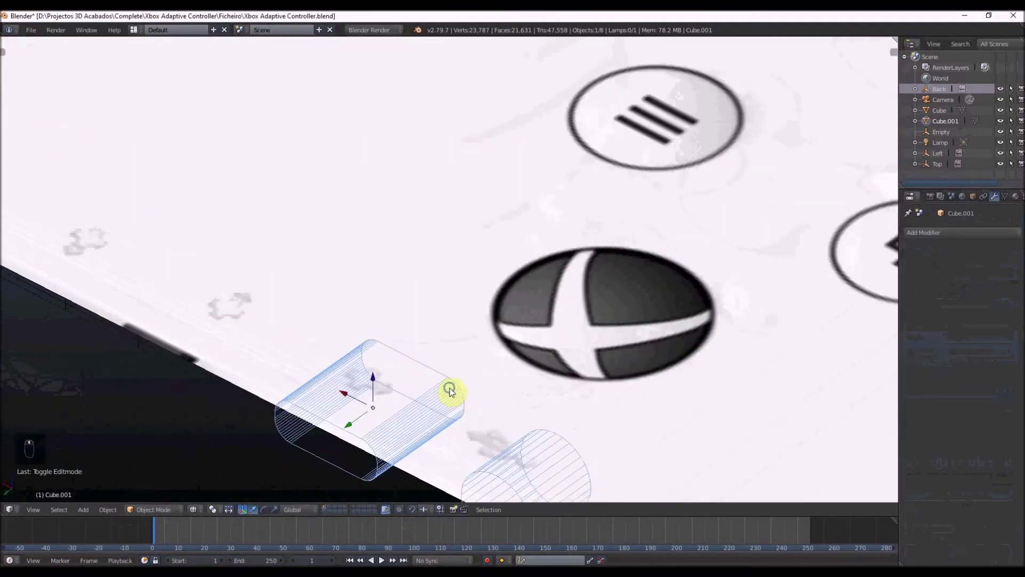
key(Tab)
key(ctrl+Tab)
key(z)
key(ctrl+b)
key(z)
key(e)
key(Tab)
Bevel the cylinder's front edge loop with 13 segments for a smooth rounded rim.
key(z)
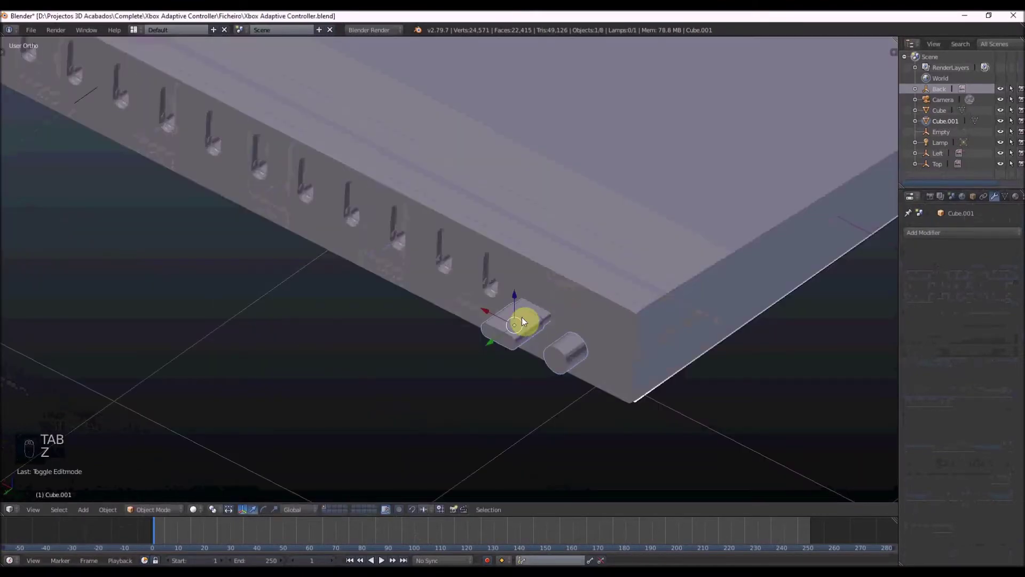
key(KP_1)
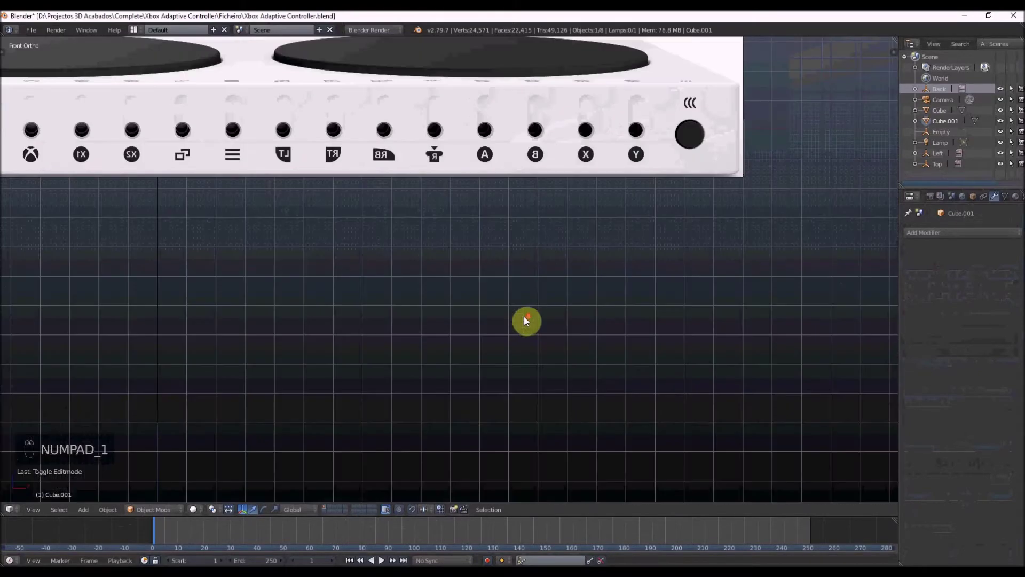
key(ctrl+KP_1)
key(z)
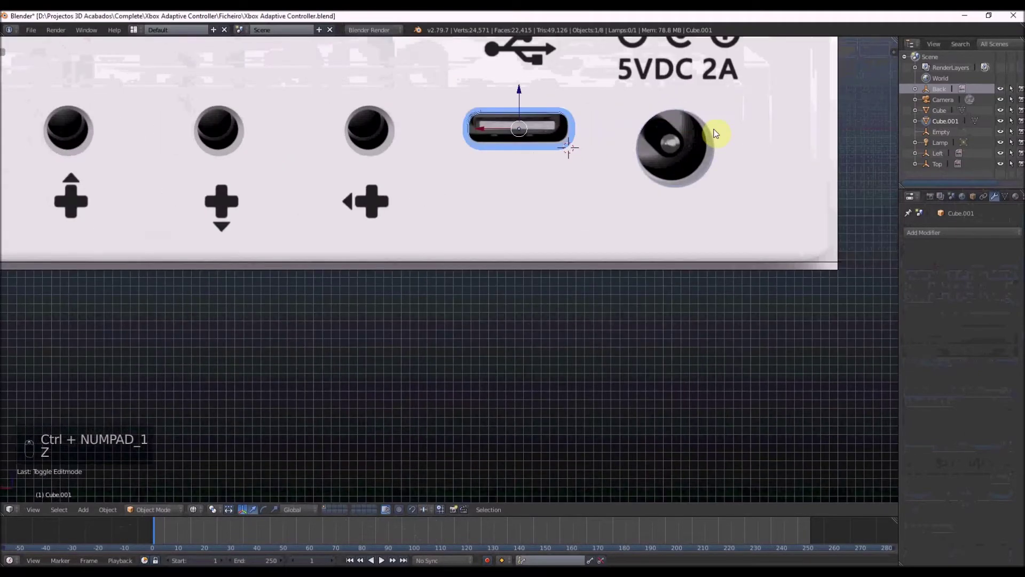
key(z)
key(Tab)
key(z)
key(ctrl+b)
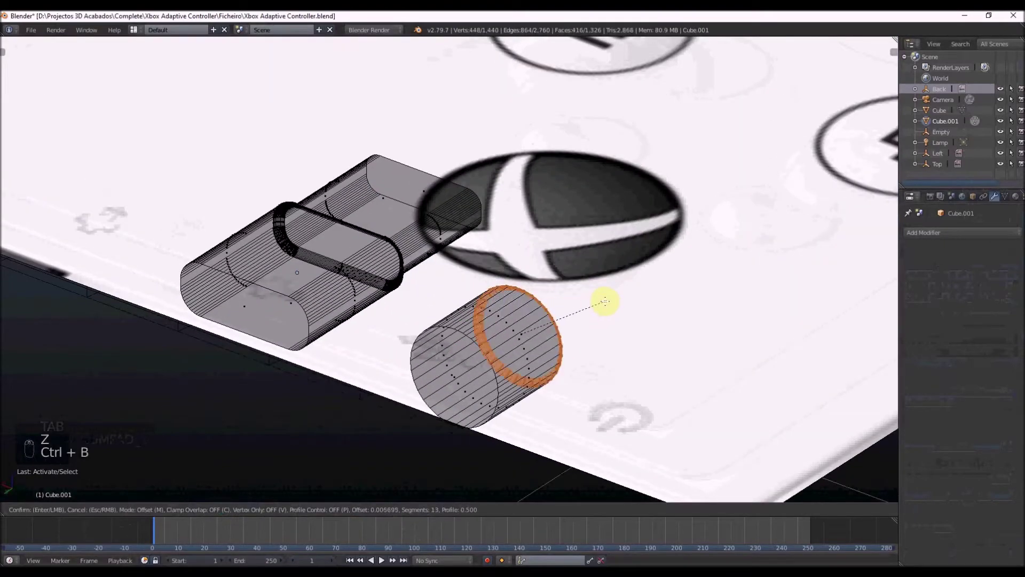
key(z)
key(z)
key(e)
key(Tab)
key(z)
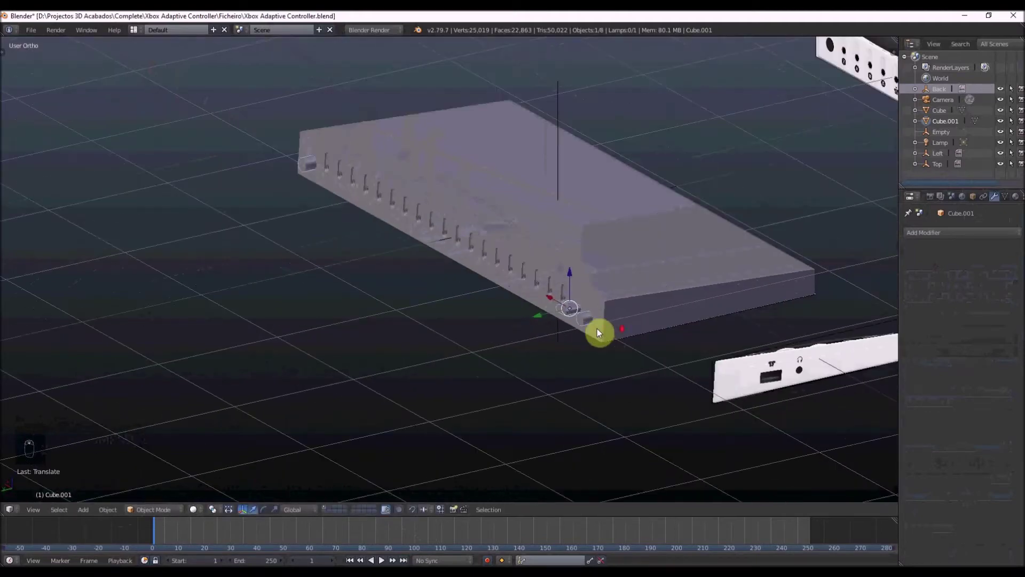
Edit the cutter object Cube.001's shape near the slab's end, then pull back to view the whole slab.
key(z)
key(z)
key(z)
key(z)
key(Tab)
key(ctrl+Tab)
key(z)
key(c)
key(z)
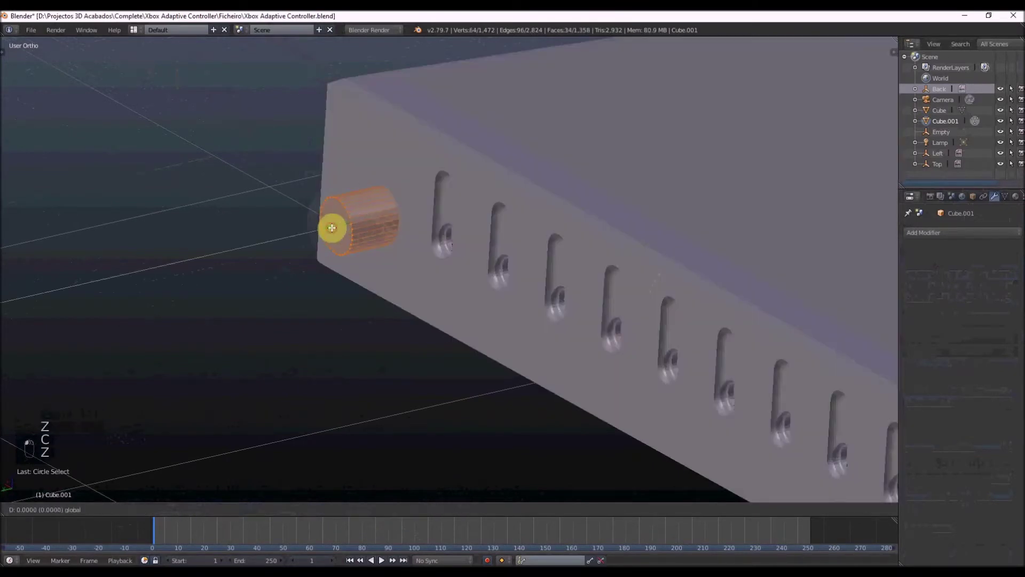
key(Tab)
key(r)
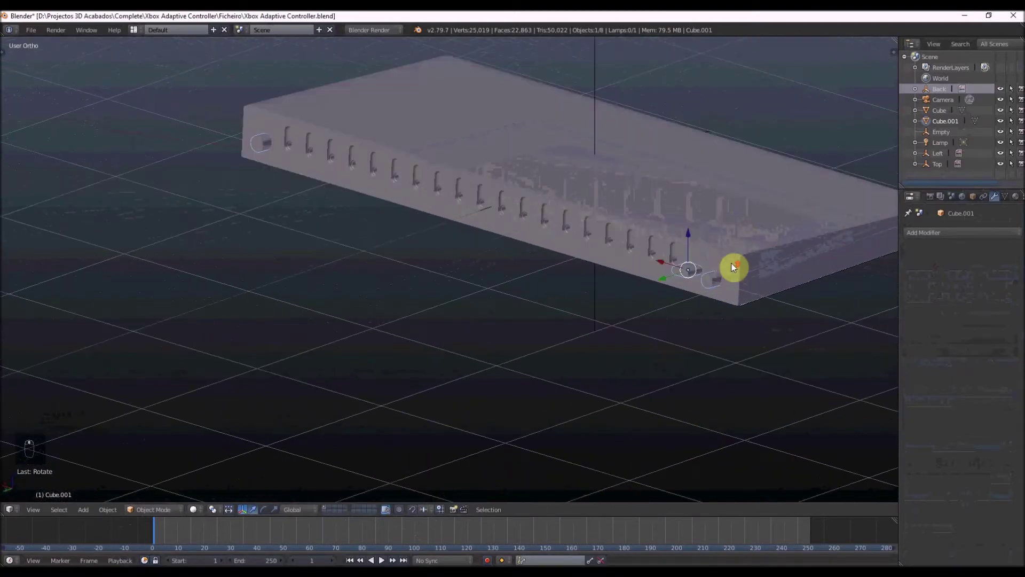
key(z)
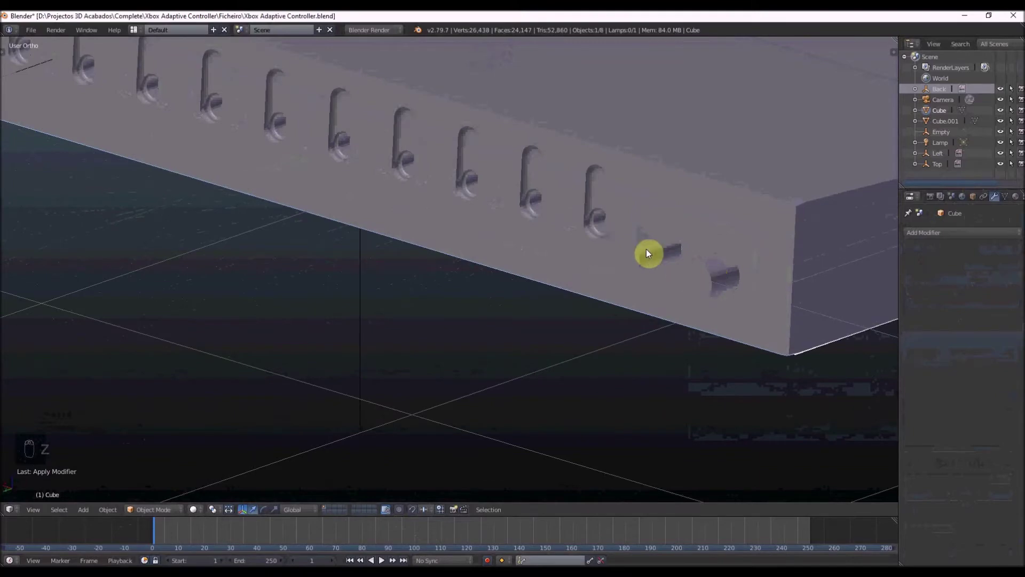
Move and scale the small cylinder along the slab's side to match the reference's first round port.
key(Tab)
key(Tab)
key(Tab)
key(z)
key(c)
click(672, 300)
key(x)
key(z)
key(Tab)
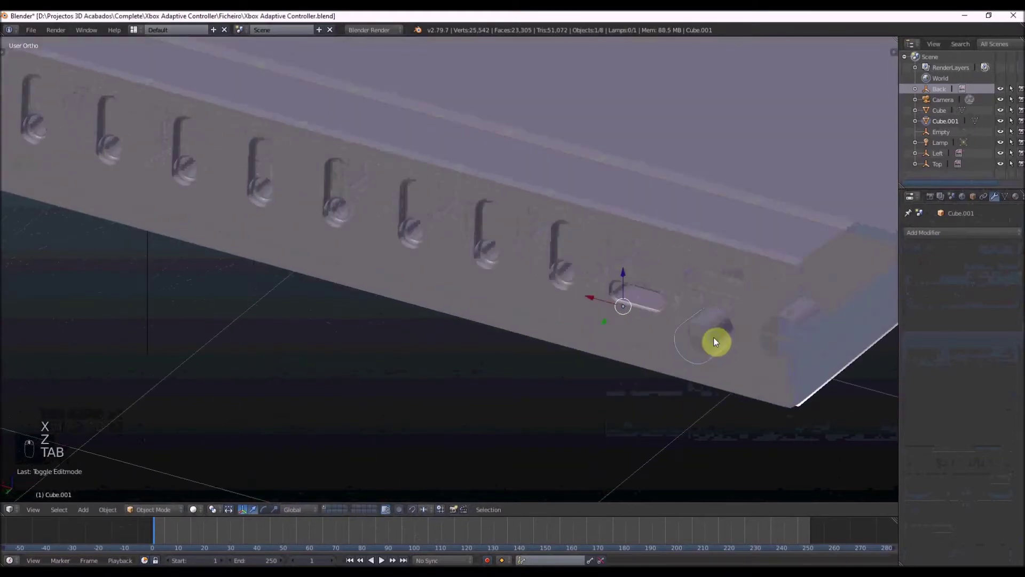
key(Tab)
key(a)
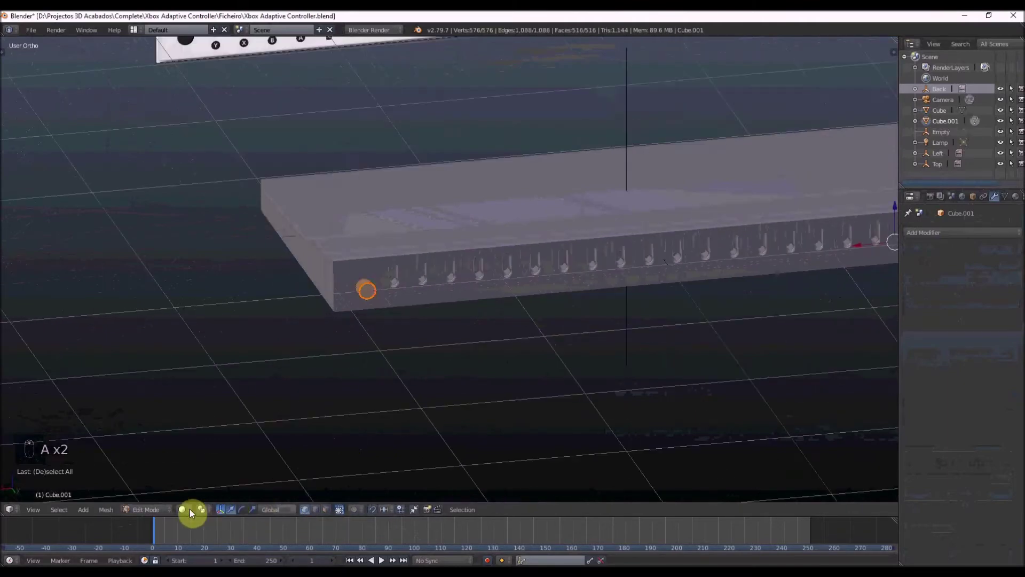
drag(313, 362, 407, 319)
key(s)
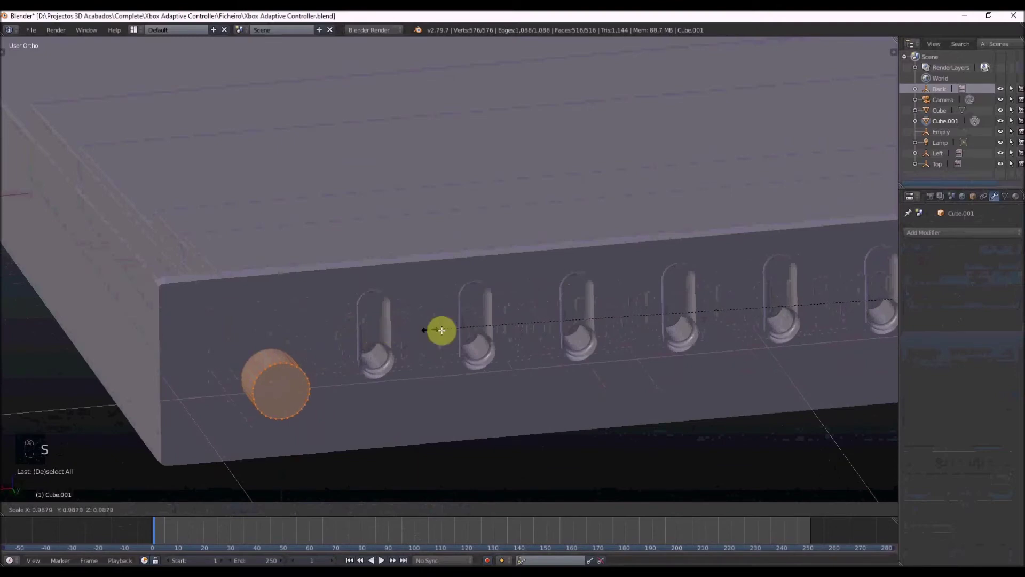
key(ctrl+KP_1)
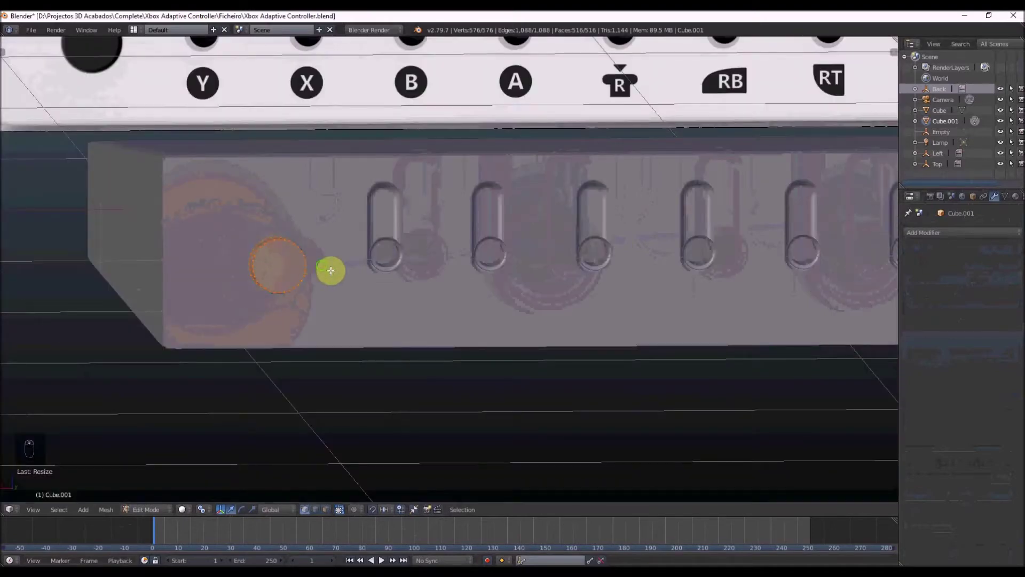
Grow the cylinder's cap face to the hole size and bevel its rim with 13 segments into a recess.
key(ctrl+Tab)
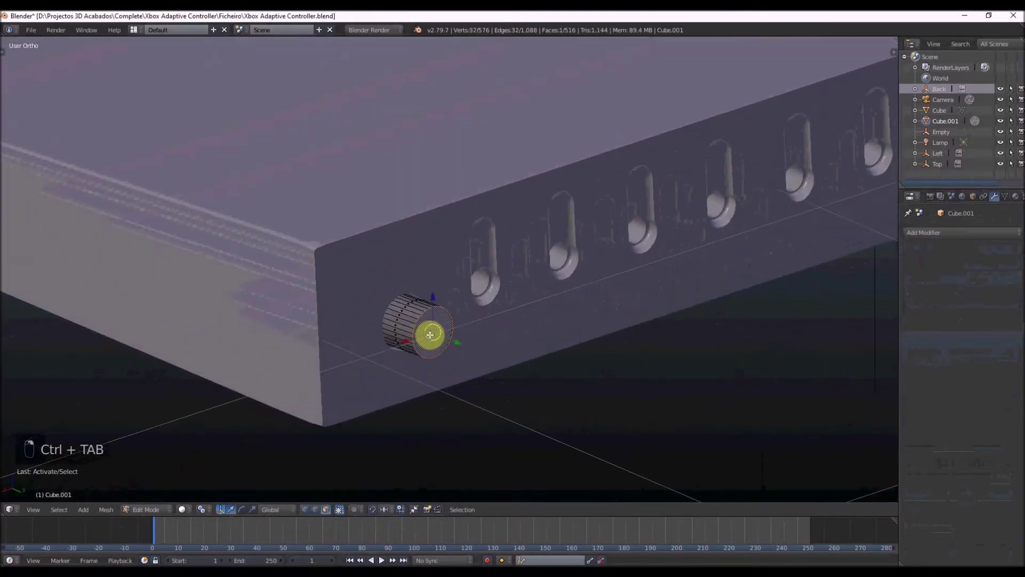
key(g)
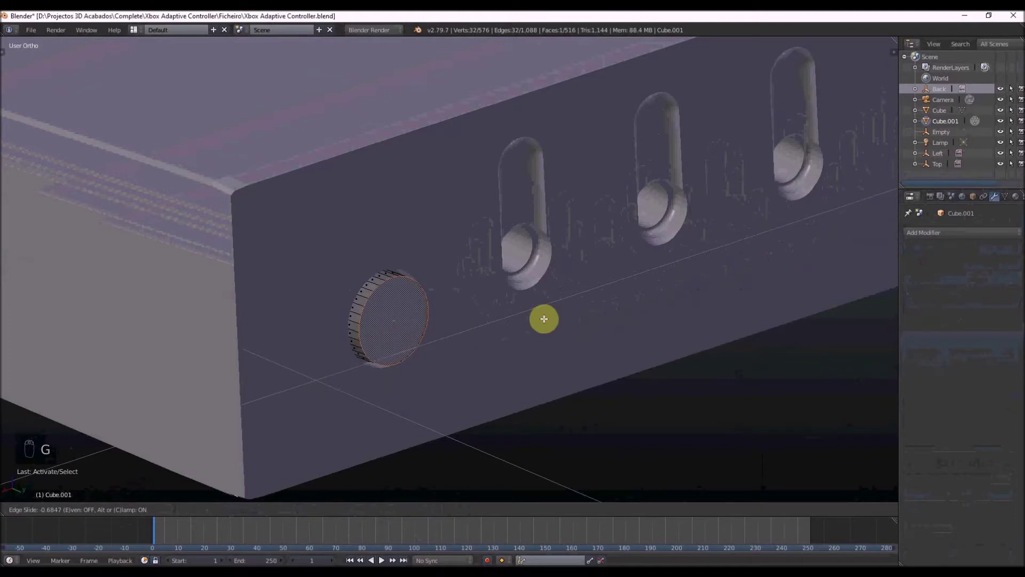
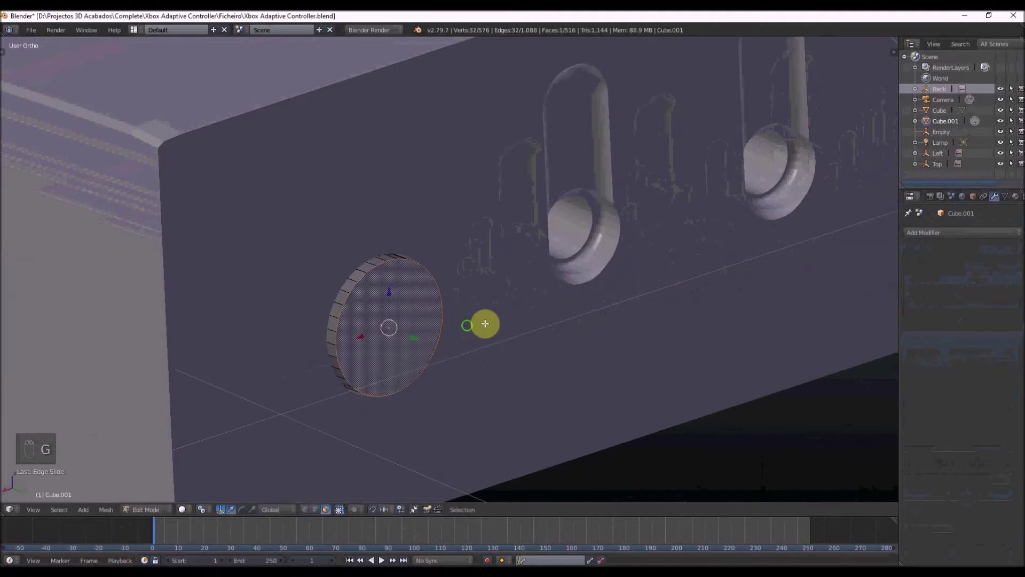
key(ctrl+b)
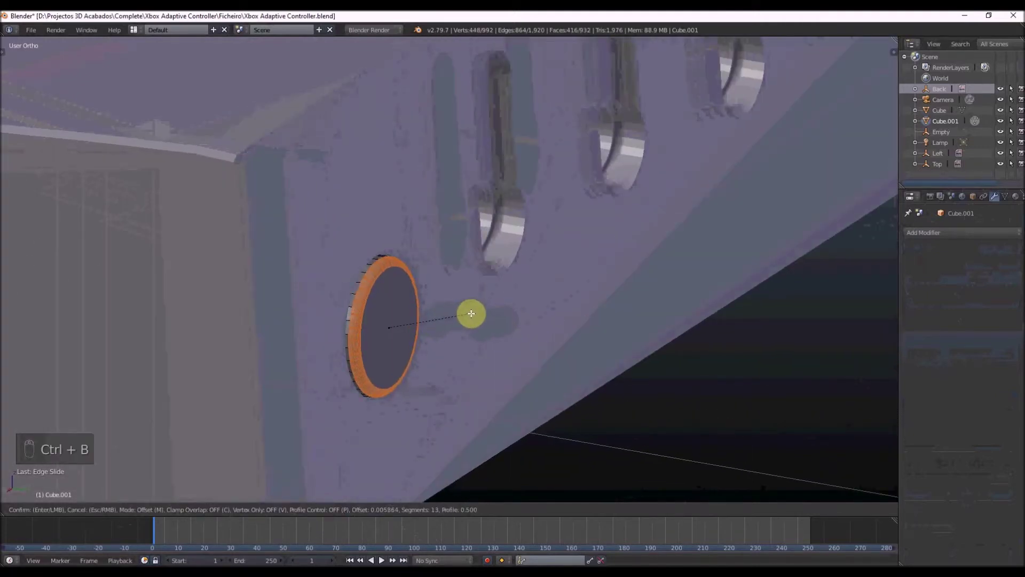
key(Tab)
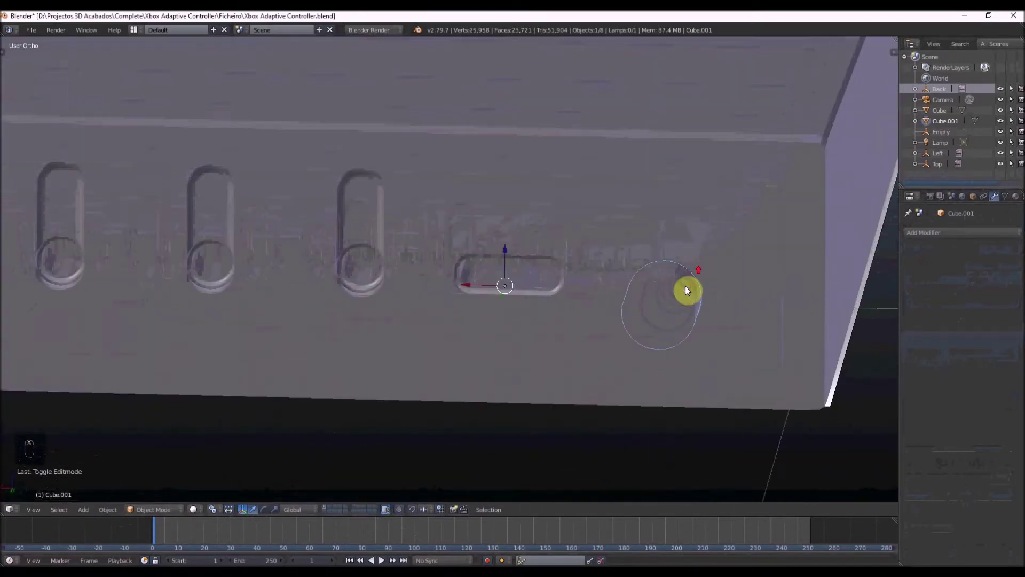
Add and scale a small inner cylinder centred inside the power port as its pin.
key(Tab)
key(ctrl+Tab)
click(668, 276)
key(z)
key(c)
key(z)
key(s)
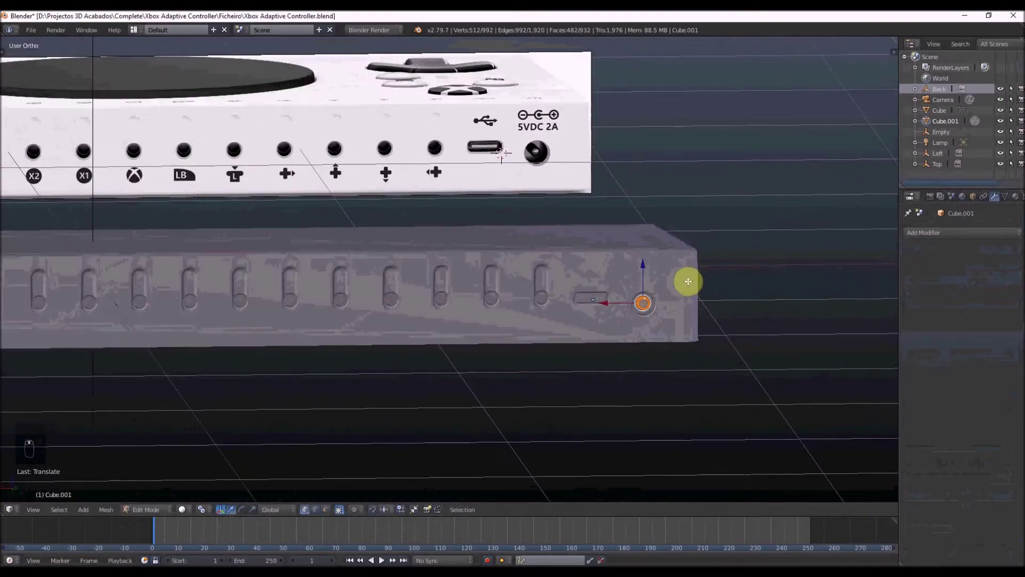
key(ctrl+KP_1)
key(z)
key(s)
Bevel the inner pin's edge so it sits rounded inside the jack.
key(z)
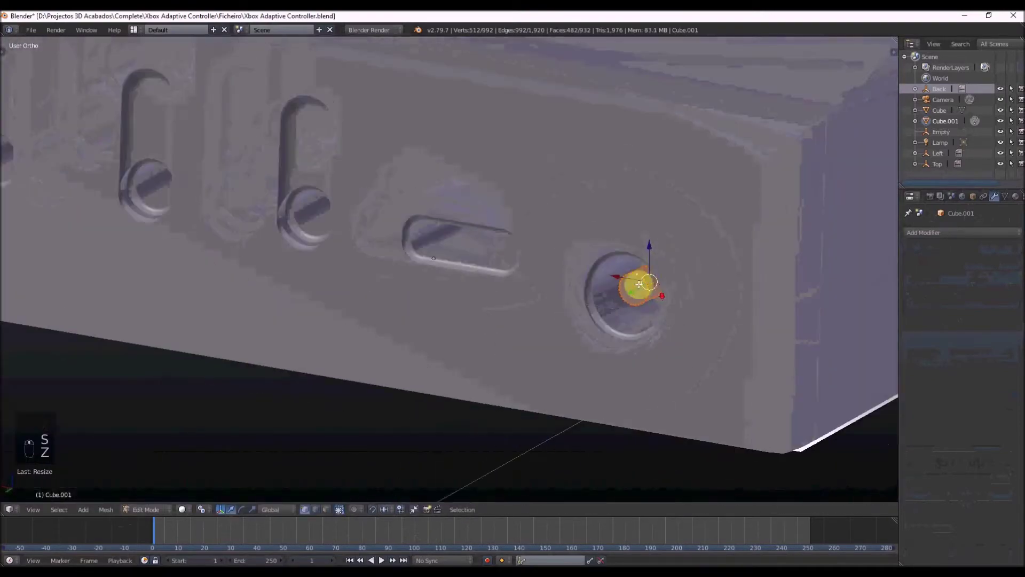
key(ctrl+Tab)
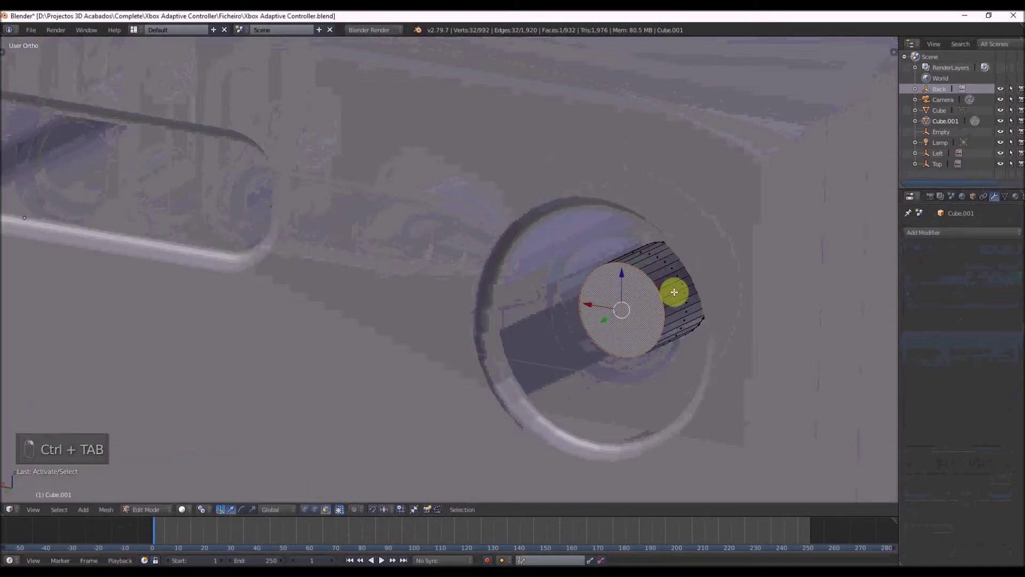
key(ctrl+b)
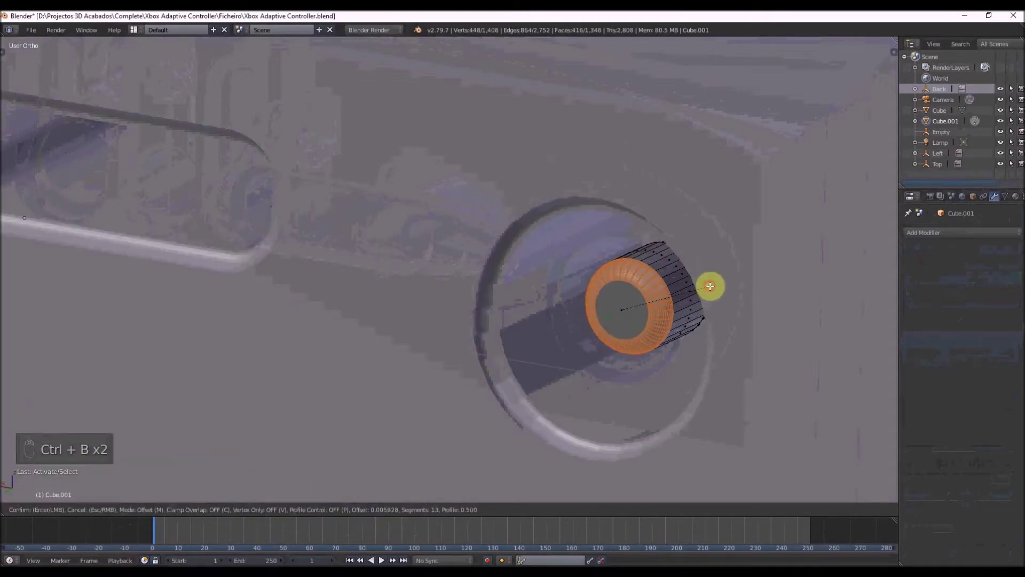
key(Tab)
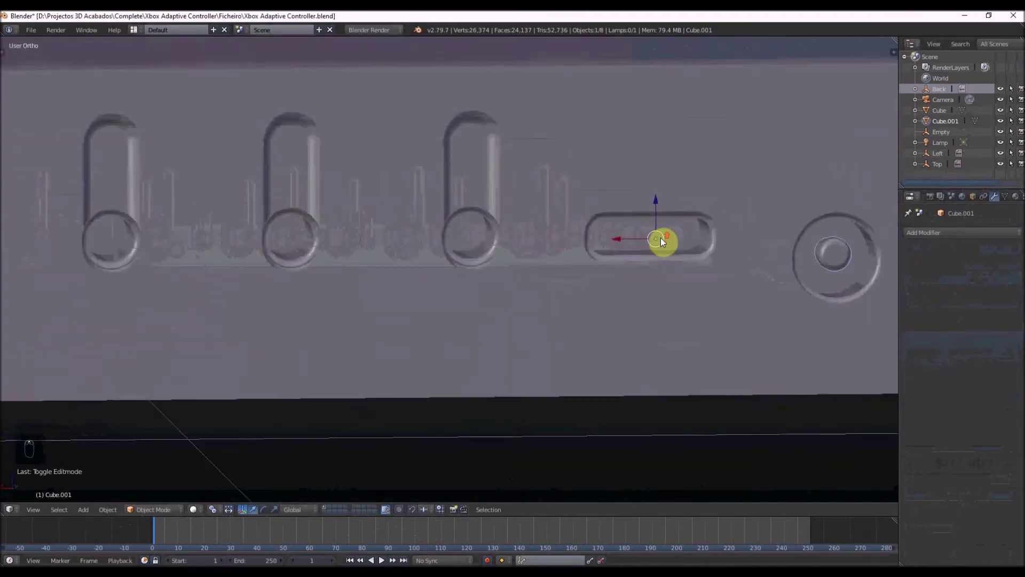
Add a cube and scale it along X/Y in front view to the USB-C tongue's width and length.
key(KP_1)
key(ctrl+KP_1)
key(z)
key(shift+a)
key(s)
key(s)
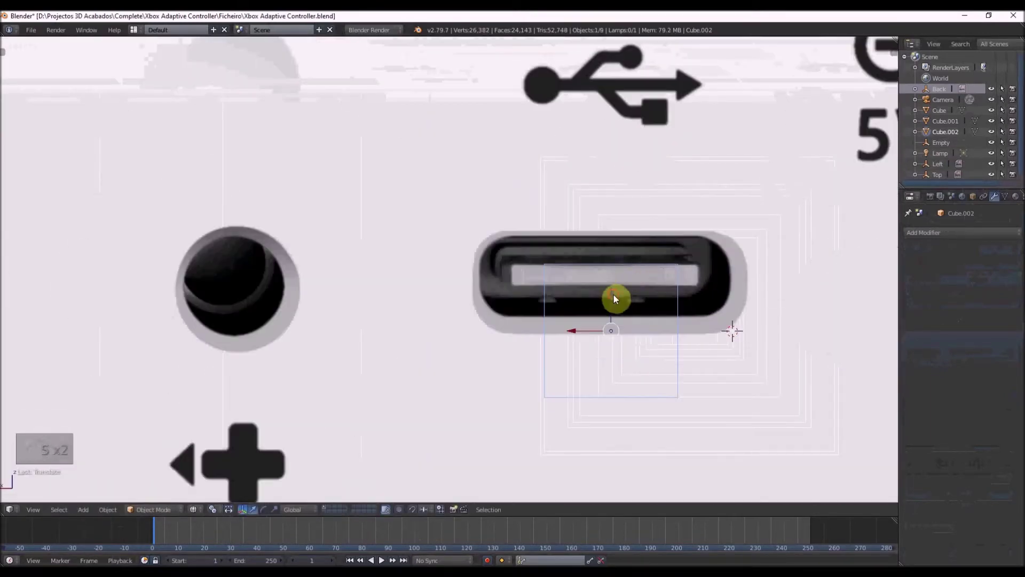
key(s)
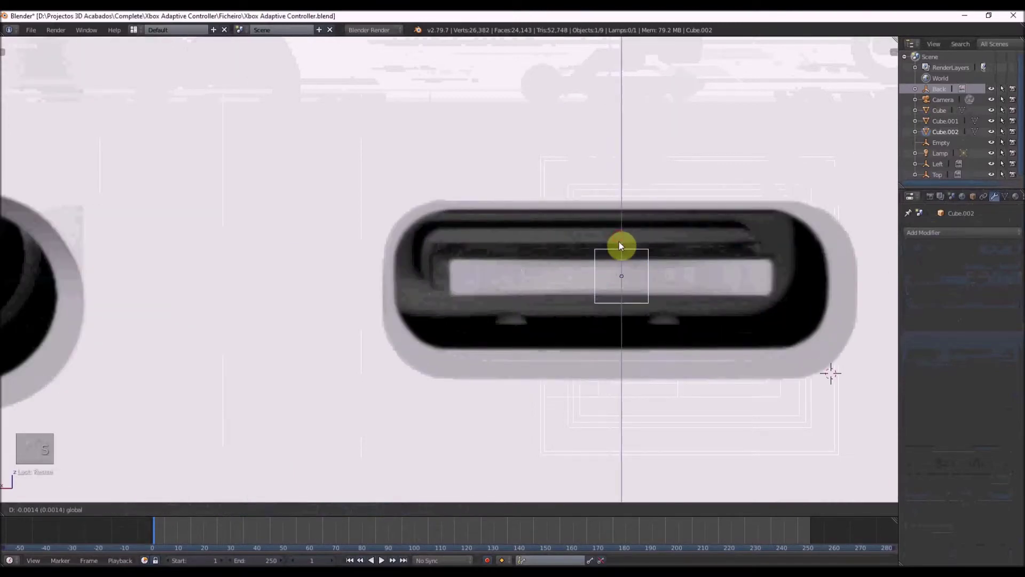
key(s)
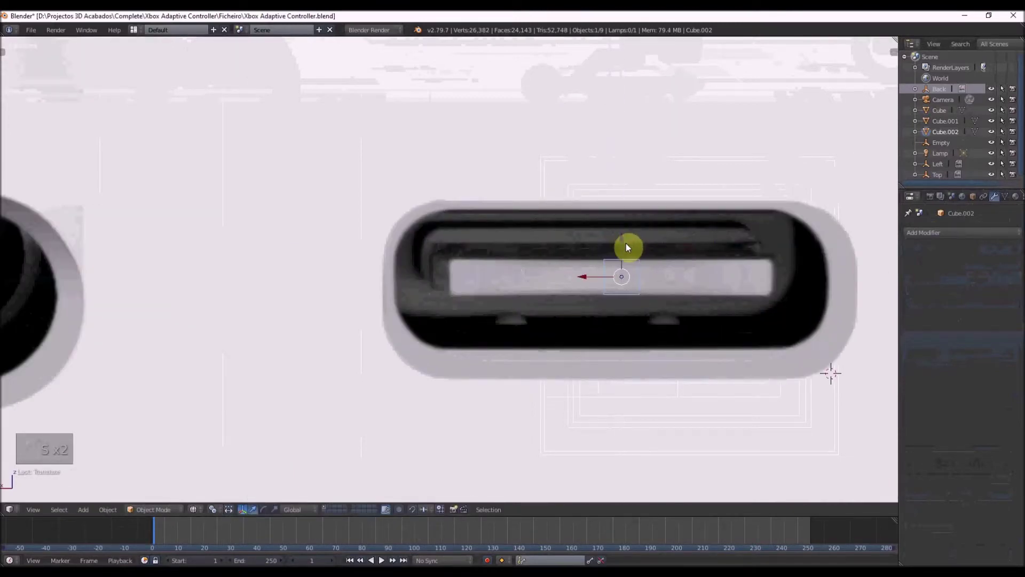
key(s)
key(s)
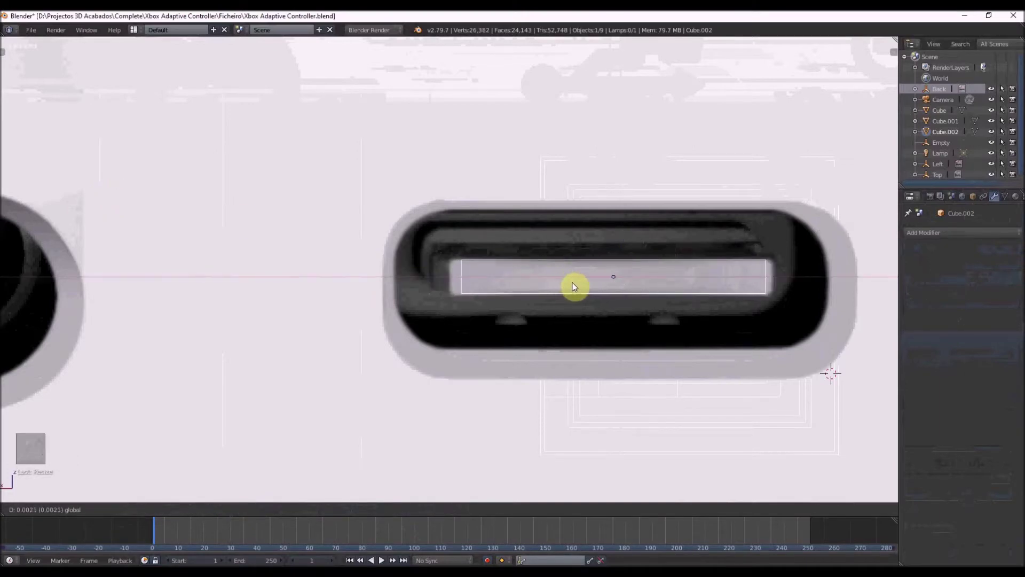
key(s)
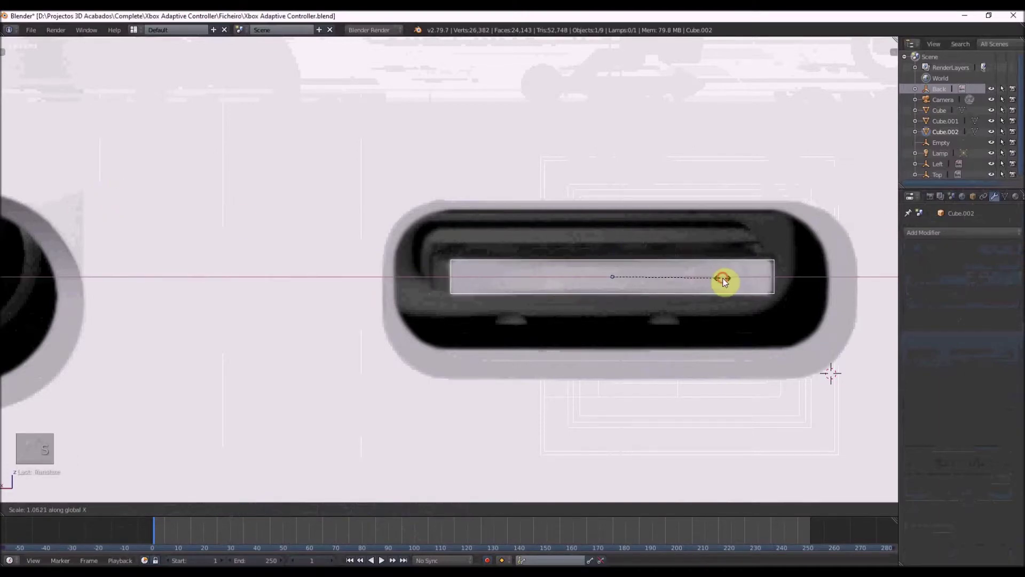
Flatten the bar into a thin plate and push it into the rectangular USB-C slot.
drag(567, 261, 541, 304)
drag(498, 287, 486, 329)
key(z)
key(s)
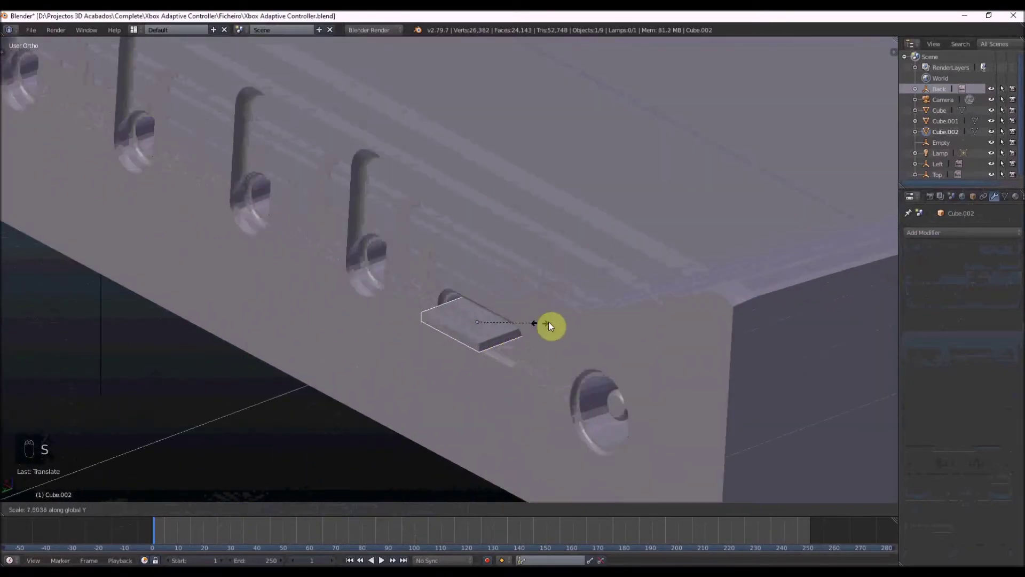
key(z)
key(z)
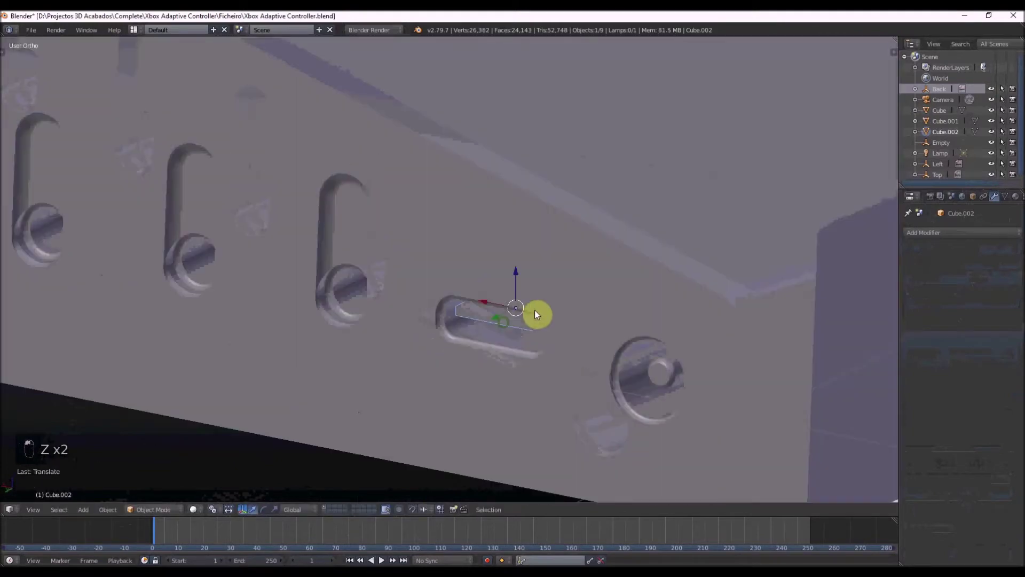
drag(544, 321, 510, 322)
Apply the bar's scale and bevel its edges so it reads as the port's inner tongue.
key(s)
key(Tab)
key(ctrl+Tab)
key(ctrl+b)
key(Tab)
key(ctrl+a)
key(Tab)
key(ctrl+b)
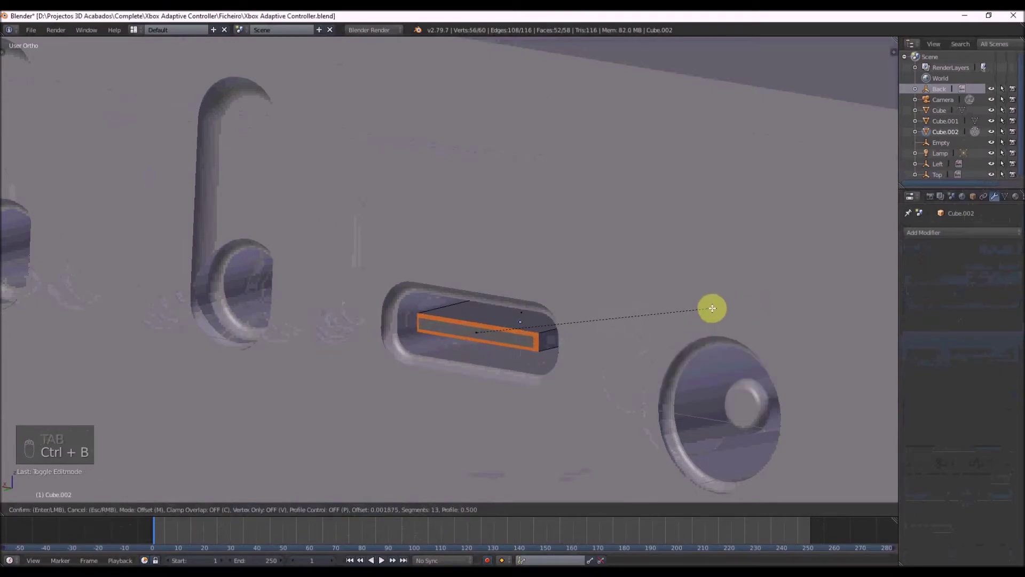
key(Tab)
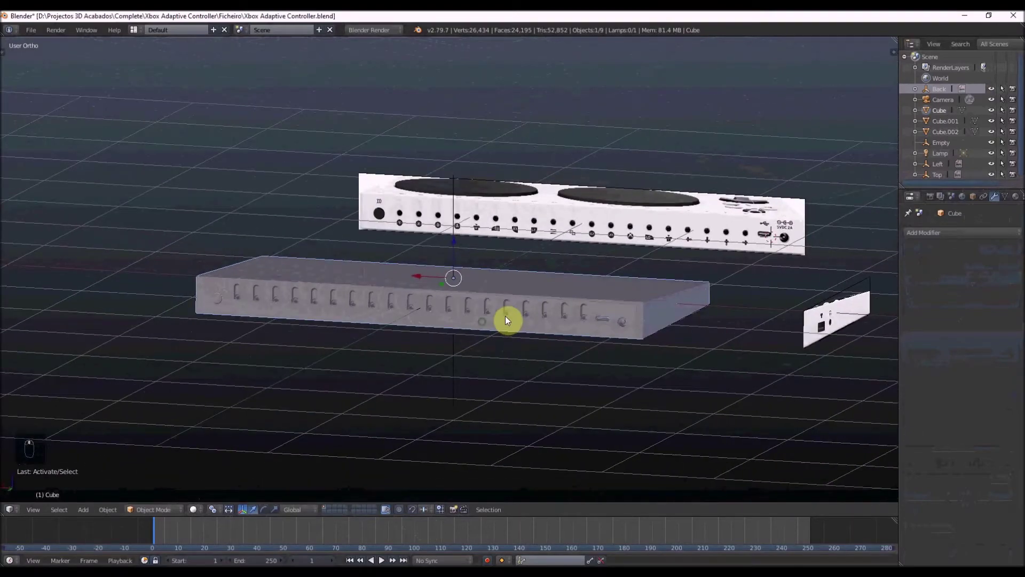
key(ctrl+KP_1)
key(z)
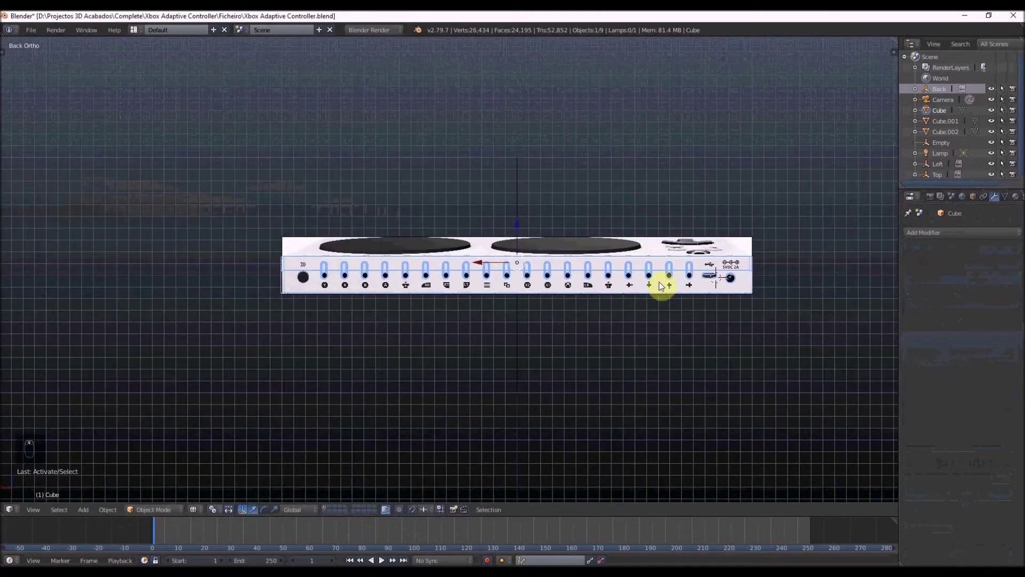
key(KP_3)
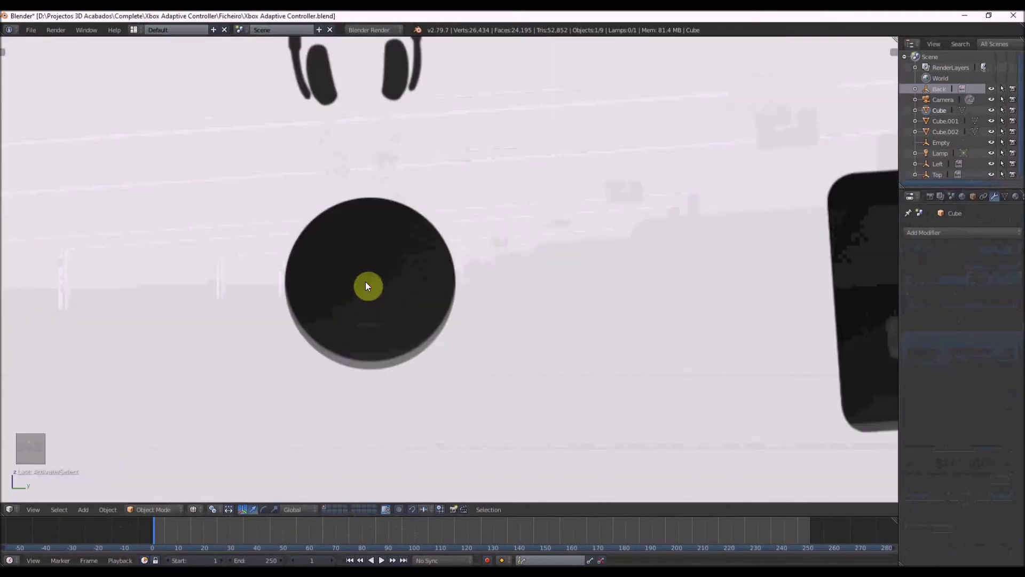
key(shift+a)
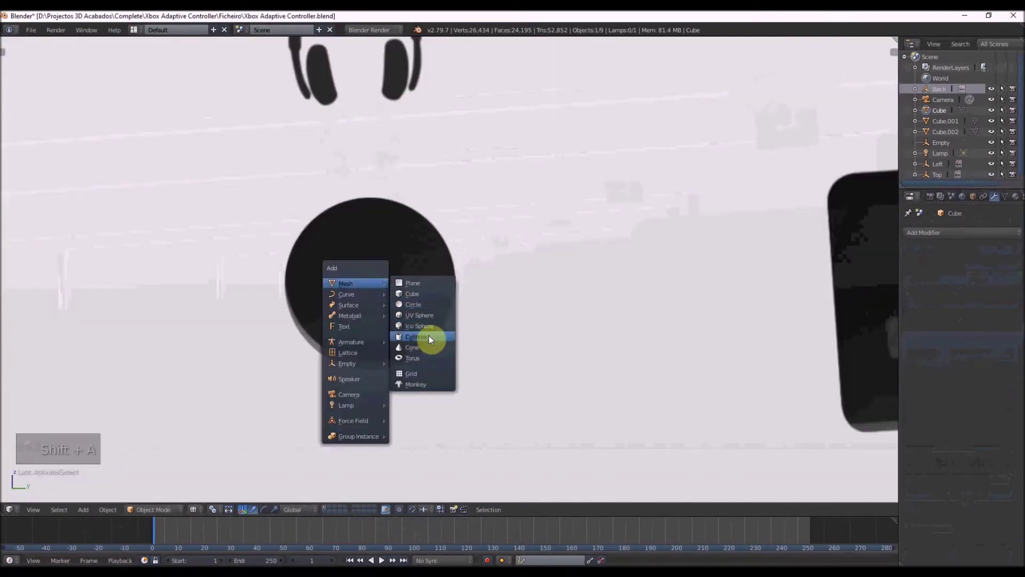
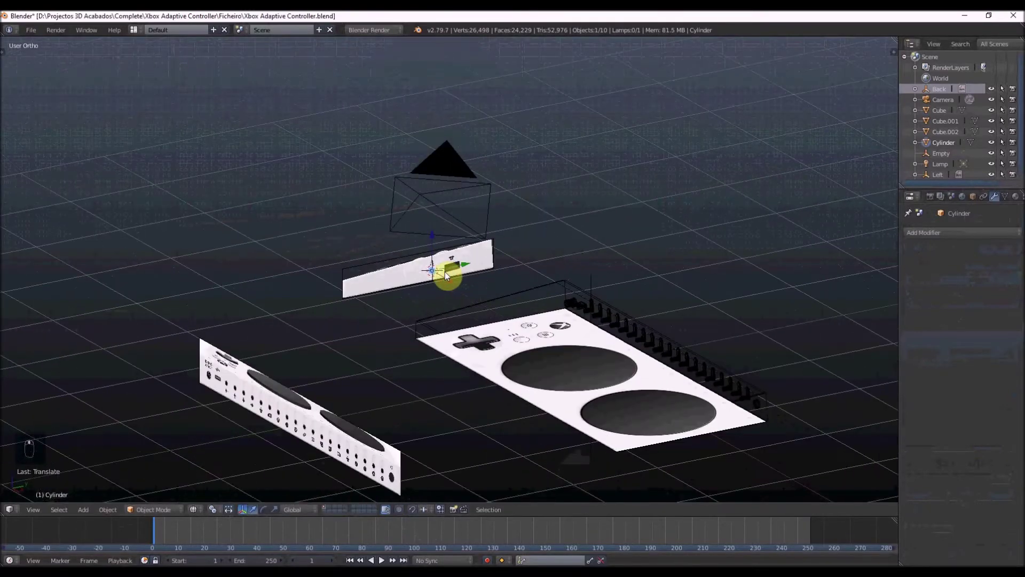
Orbit the view around to the base slab's side edge.
drag(397, 277, 413, 265)
key(z)
drag(509, 294, 491, 254)
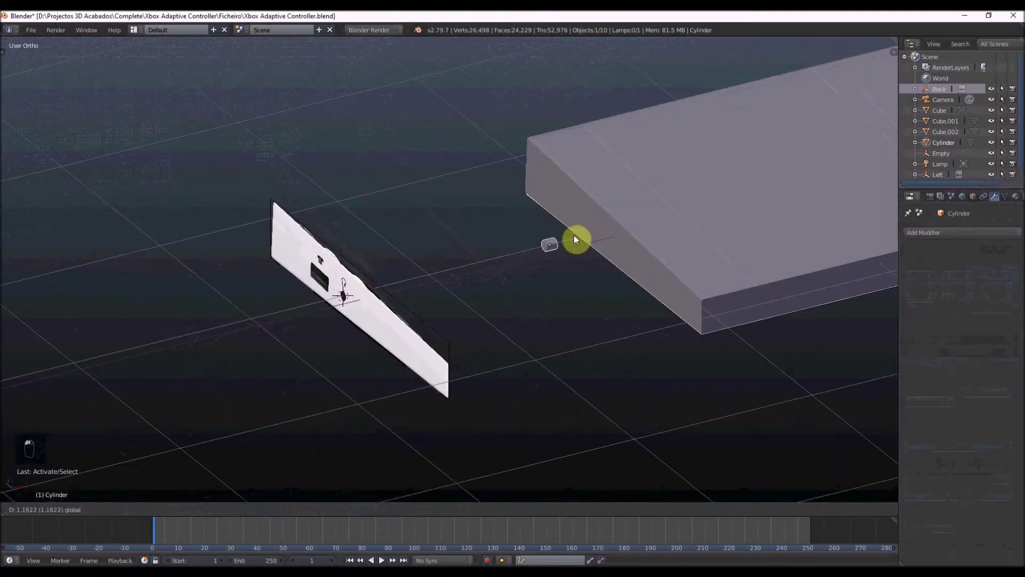
middle_click(599, 229)
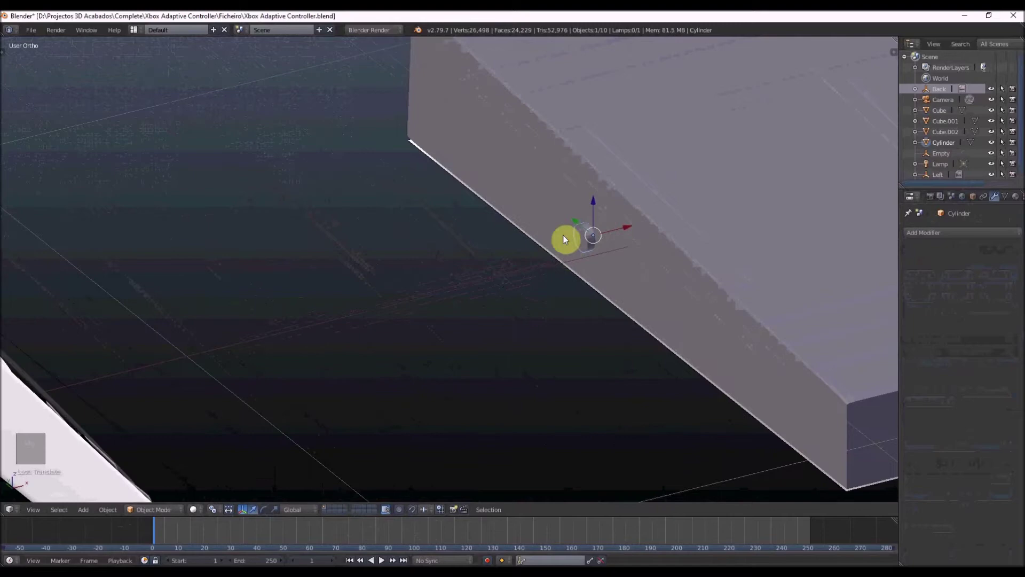
Add a cube and line it up over the rectangular side-panel port in Right Ortho view.
key(shift+a)
key(s)
key(KP_3)
key(z)
drag(643, 198, 697, 171)
key(s)
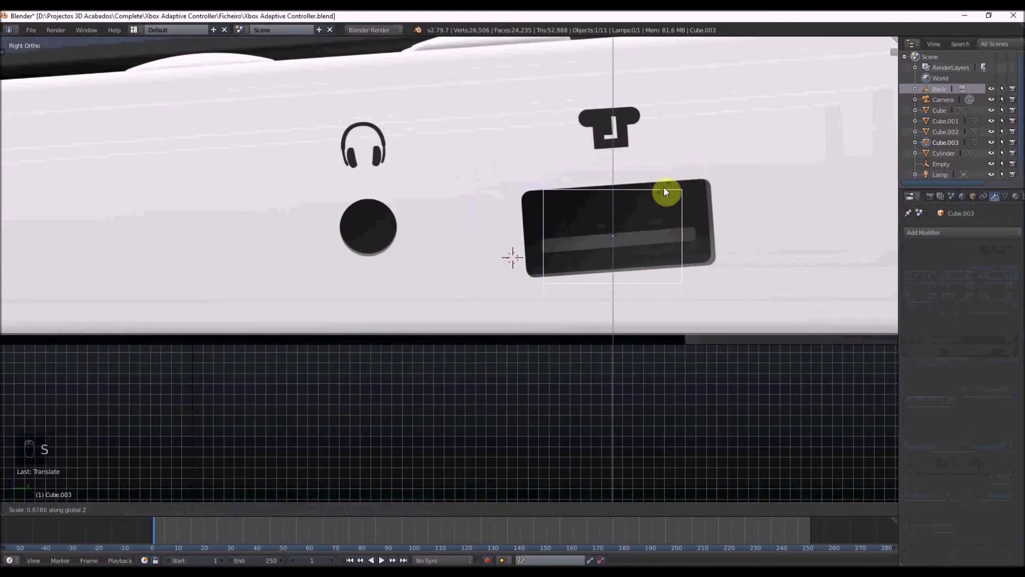
Scale the box over the rectangular port and bevel its corners into a slot shape with 13 segments.
drag(616, 198, 669, 190)
key(s)
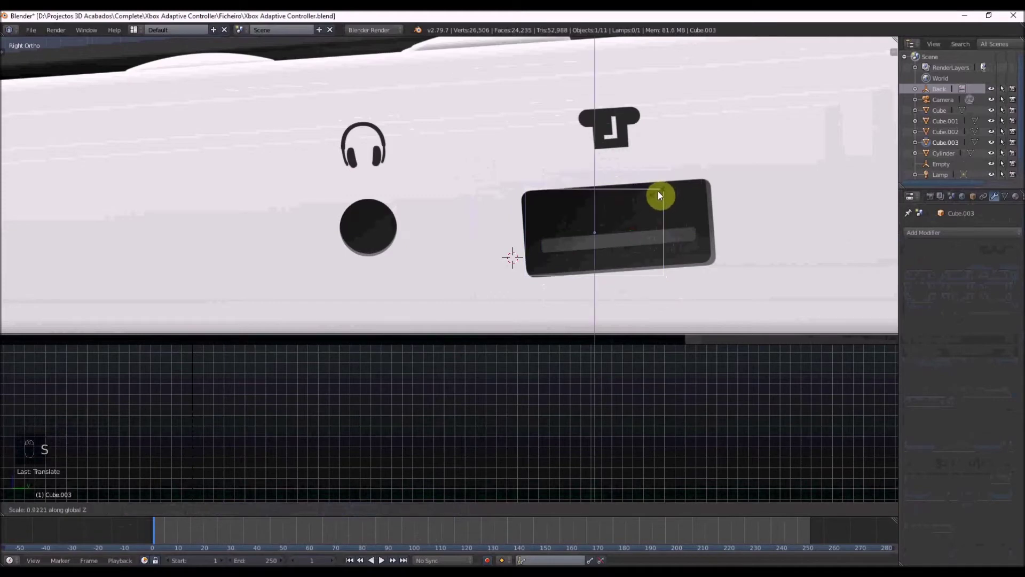
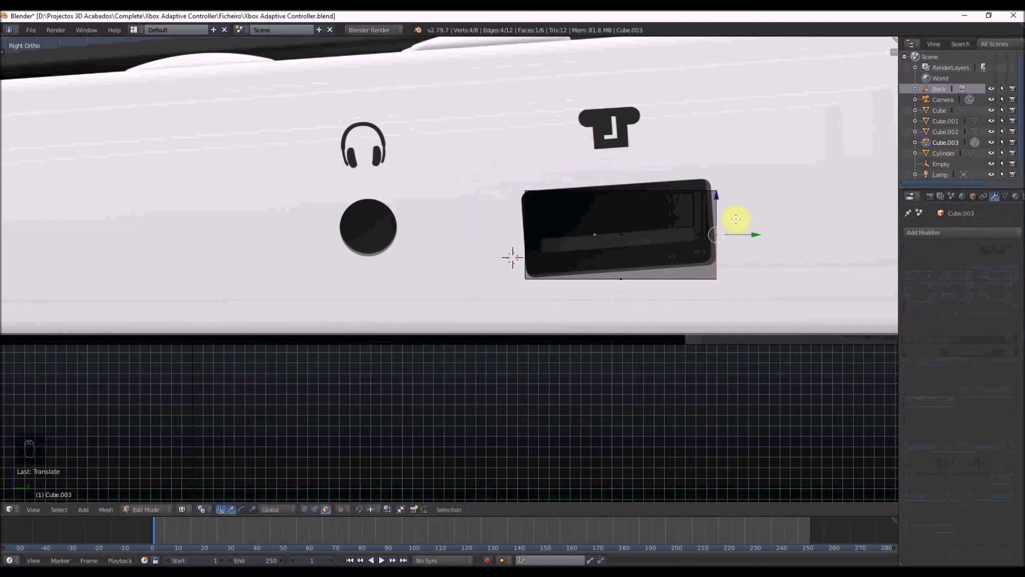
key(Tab)
key(ctrl+a)
key(Tab)
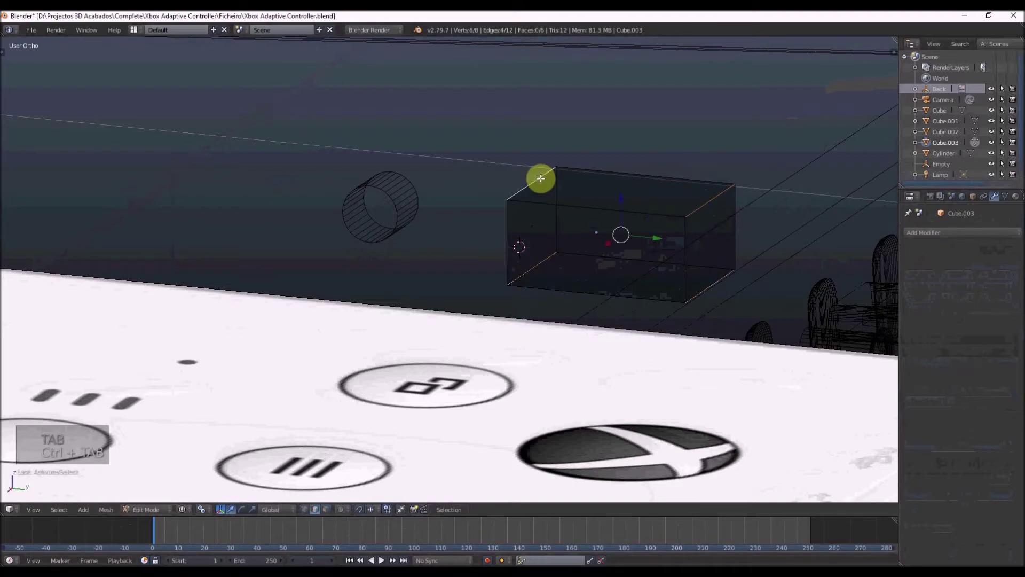
key(KP_3)
key(ctrl+b)
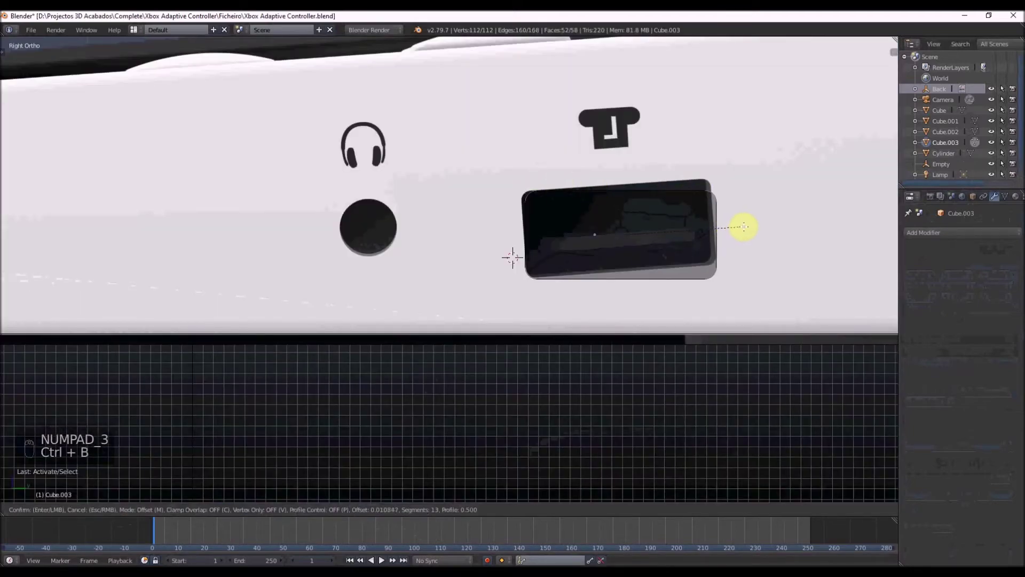
key(Tab)
Rotate the slot box into position on the base slab's edge beside the round port and join it.
key(r)
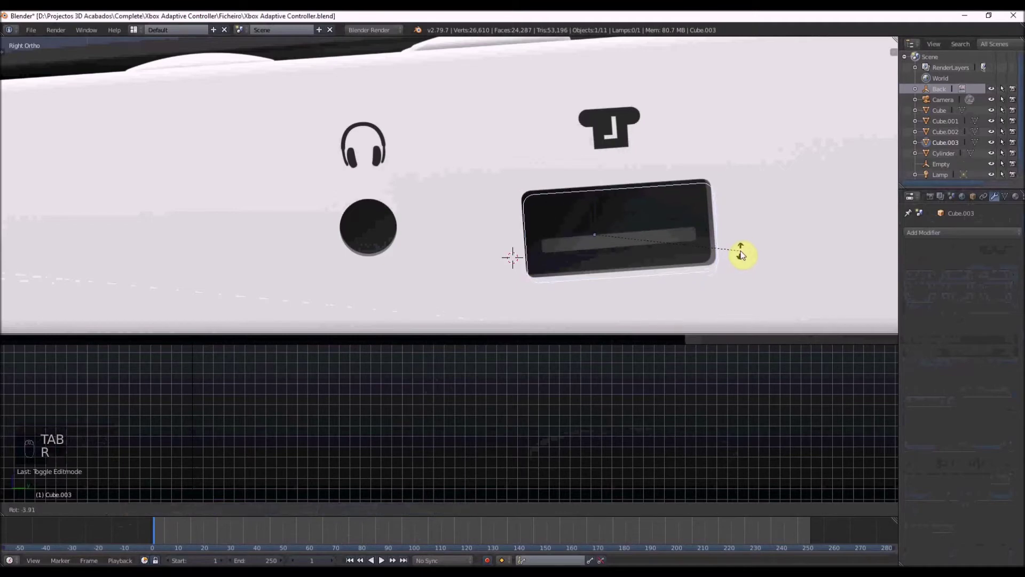
drag(614, 218, 729, 198)
key(r)
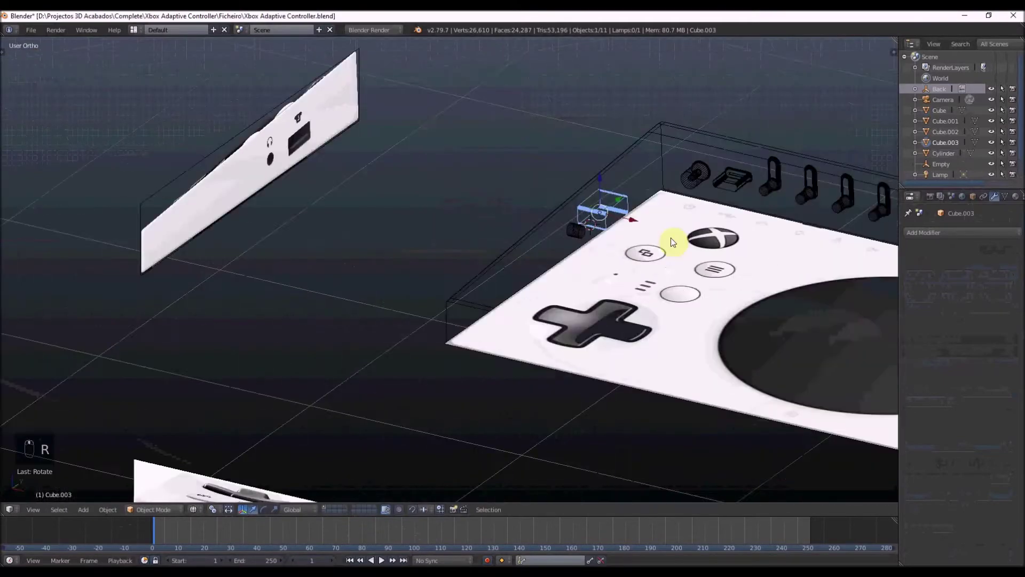
key(z)
key(Tab)
key(z)
key(z)
key(Tab)
key(z)
key(z)
key(z)
key(z)
key(z)
key(z)
key(ctrl+j)
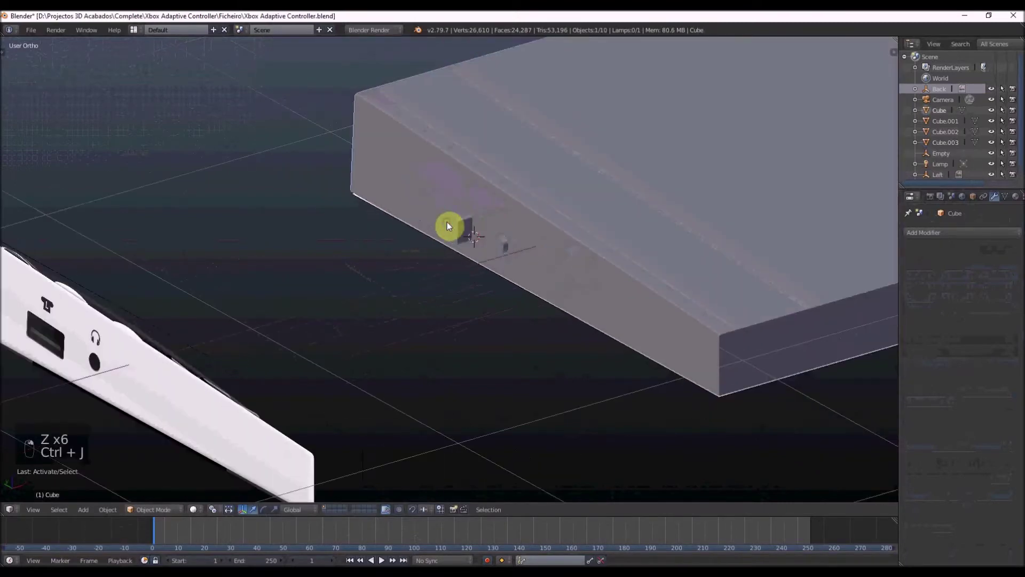
Refine Cube.003 in Edit Mode and duplicate it as the cutter for the slab.
key(Tab)
key(z)
key(ctrl+Tab)
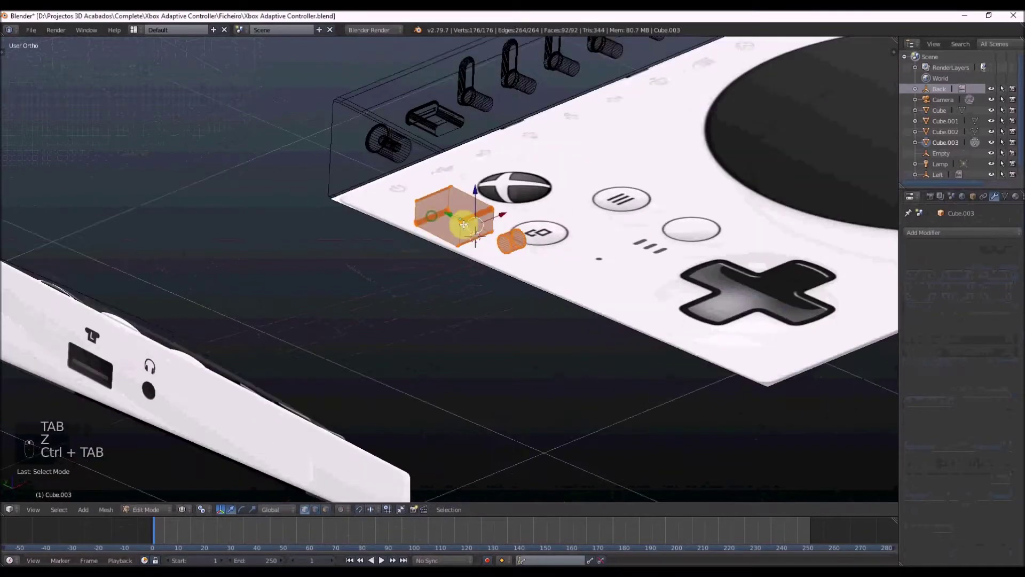
key(c)
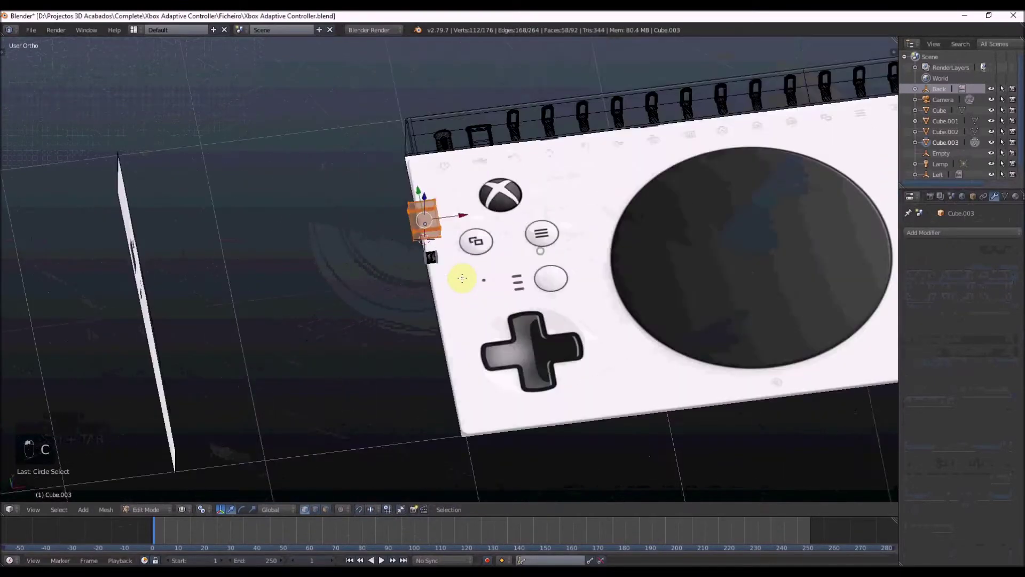
key(shift+d)
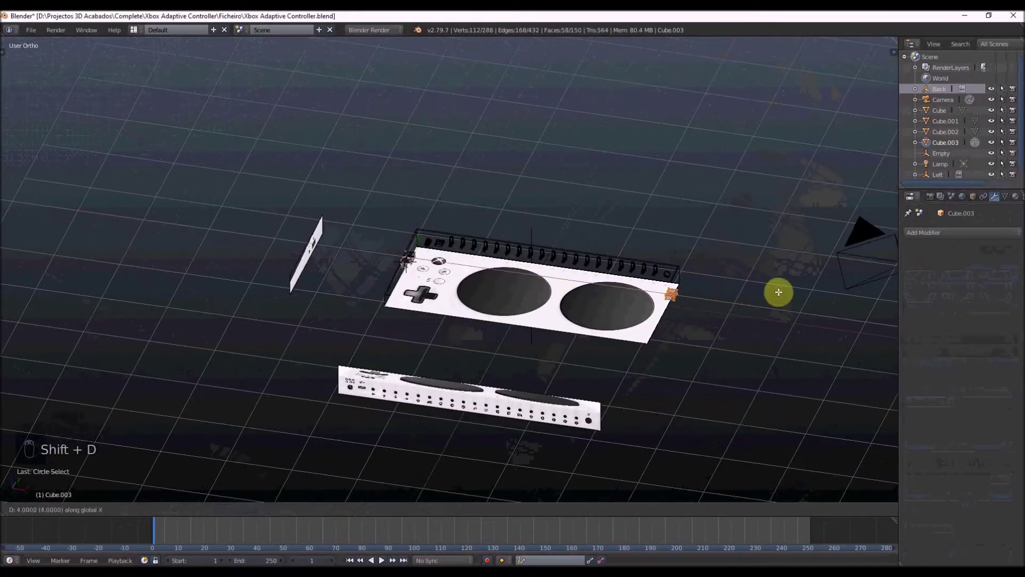
key(z)
key(z)
key(z)
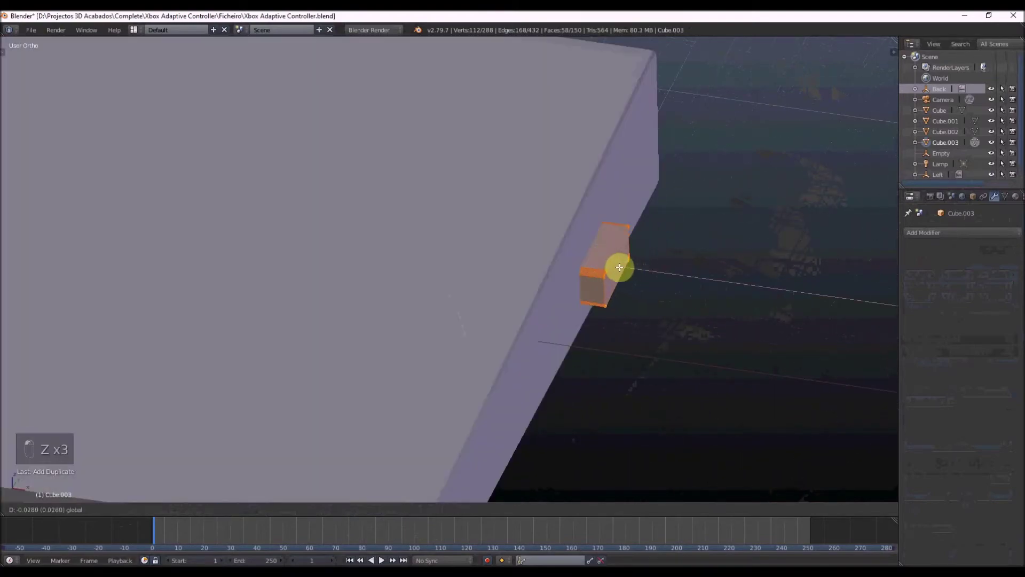
key(z)
Add a Boolean Difference modifier on the base Cube using Cube.003 to cut the port opening.
click(630, 256)
click(638, 265)
key(Tab)
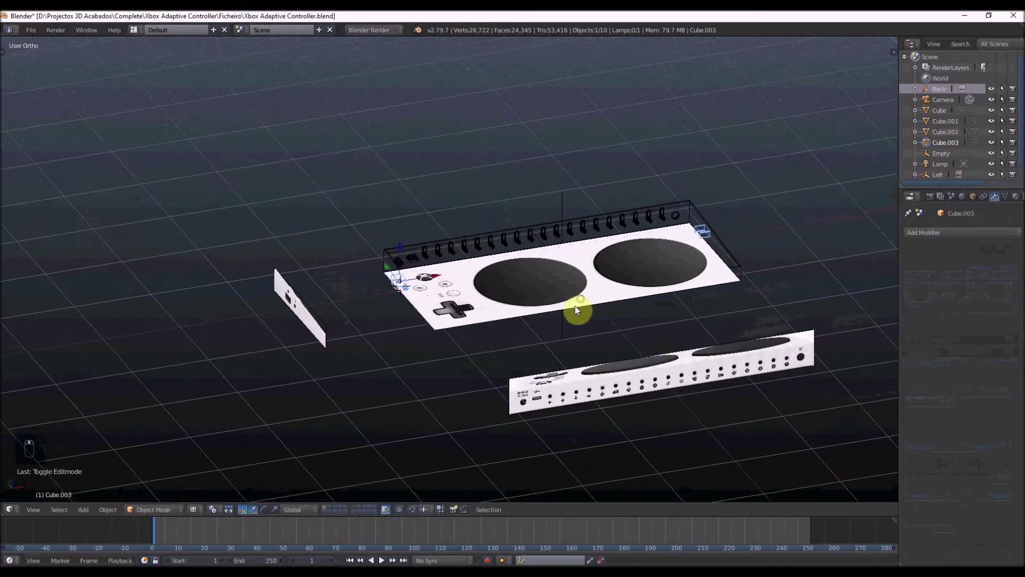
key(z)
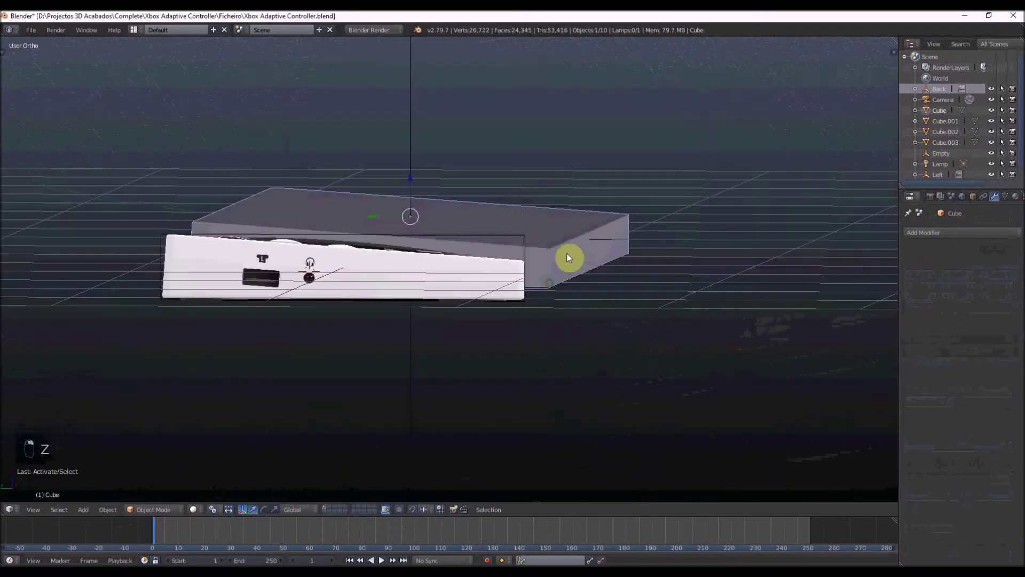
key(z)
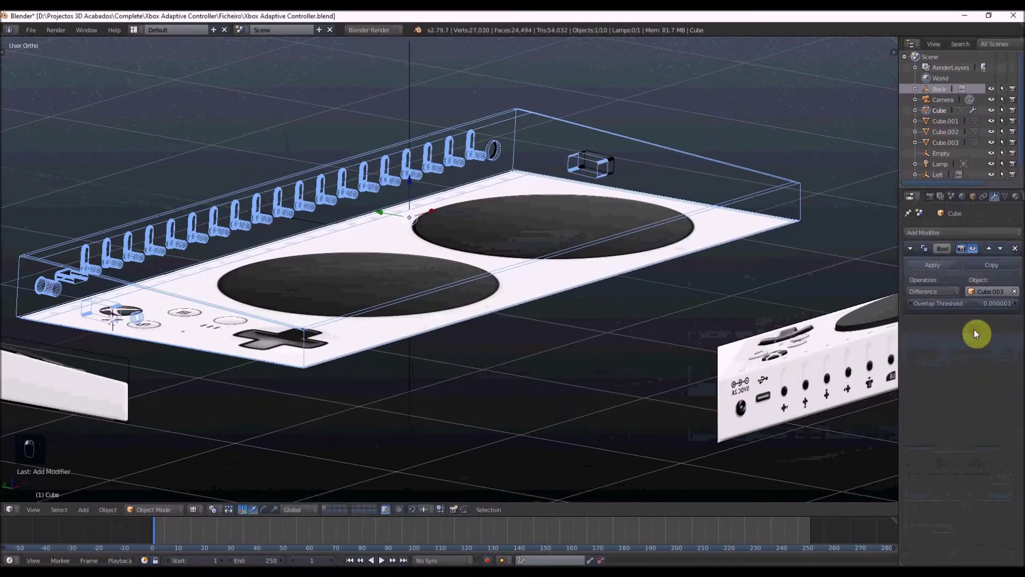
Select Cube.003, enter Edit Mode and select part of its vertices for reshaping.
key(z)
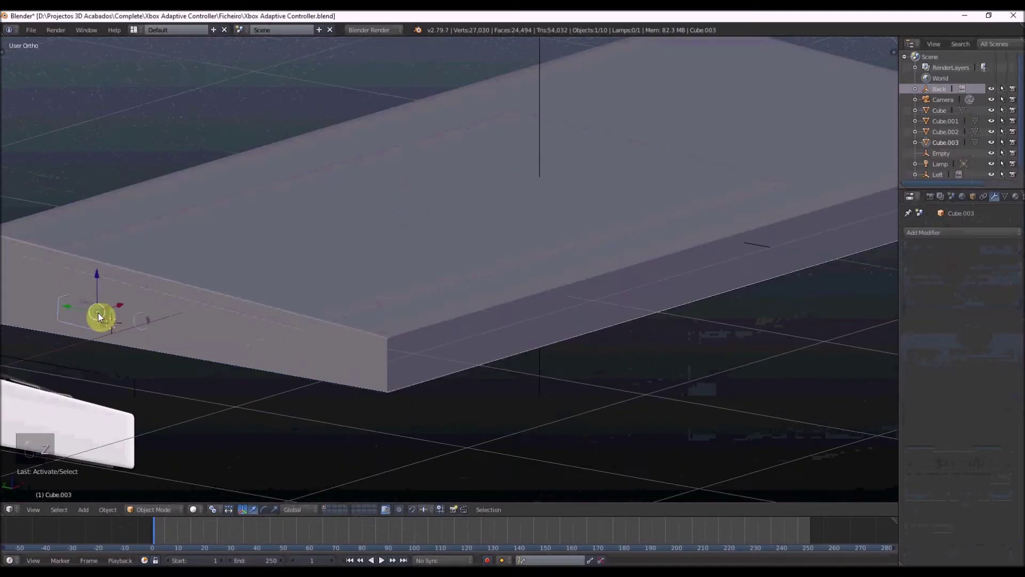
key(Tab)
key(a)
key(a)
key(s)
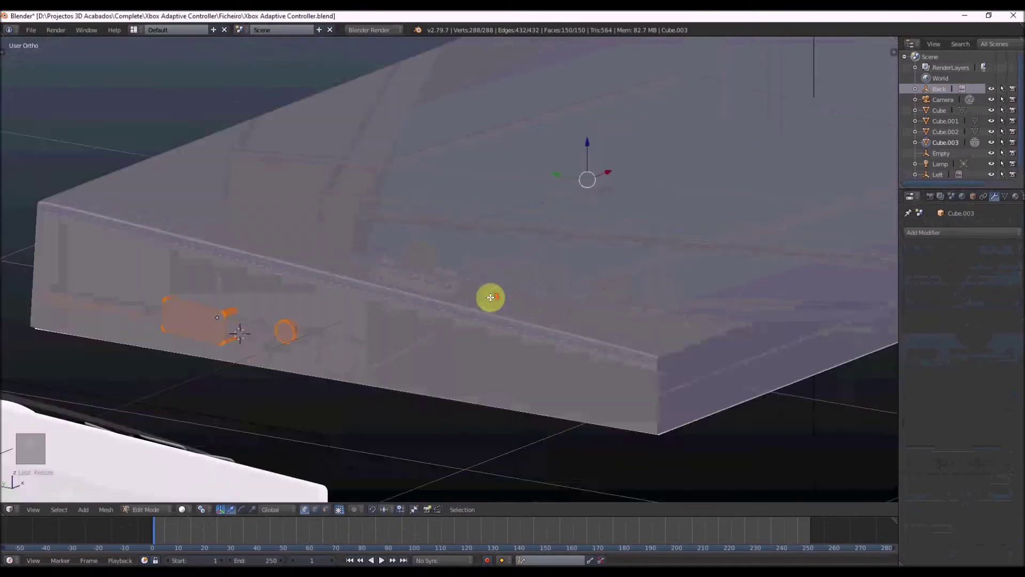
key(ctrl+Tab)
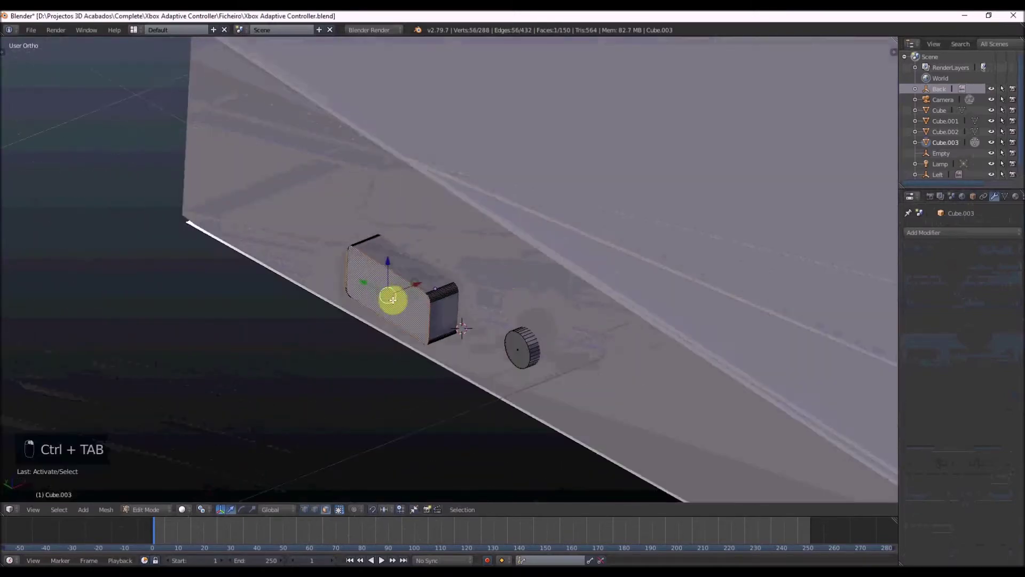
Move, inset and extrude the cutter mesh into a ridged ring beside the slot and bevel it.
key(g)
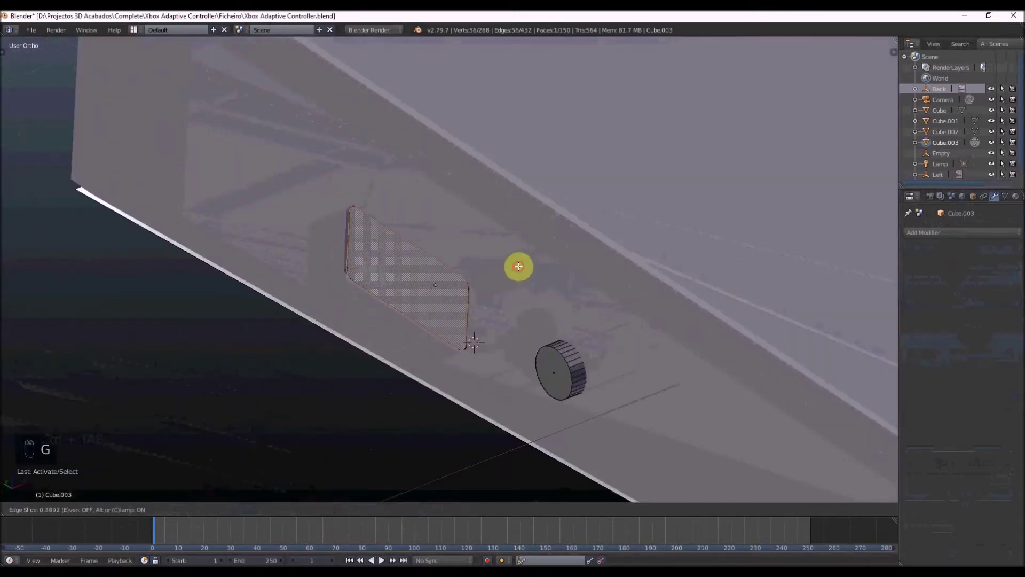
key(g)
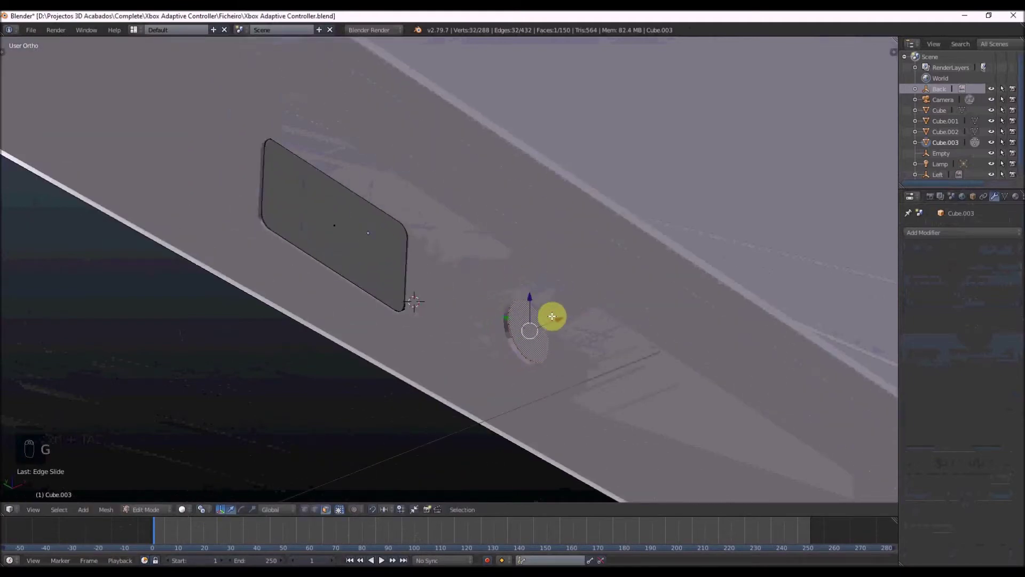
key(i)
key(e)
key(Tab)
key(Tab)
key(ctrl+Tab)
key(ctrl+b)
key(Tab)
Reposition the ring cutter against the reference and view the side panel in Right Ortho.
key(Tab)
key(ctrl+Tab)
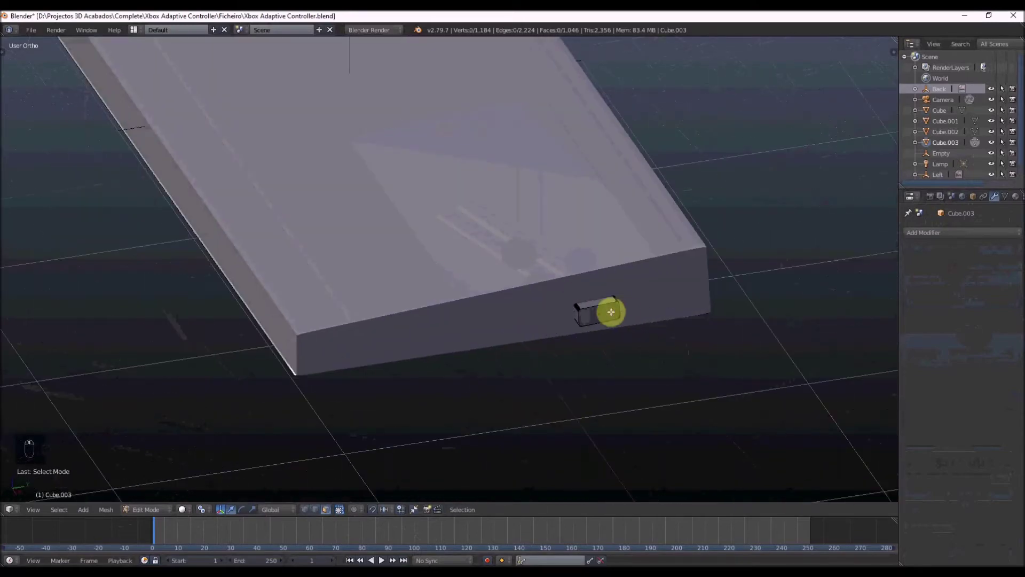
drag(611, 314, 644, 313)
key(g)
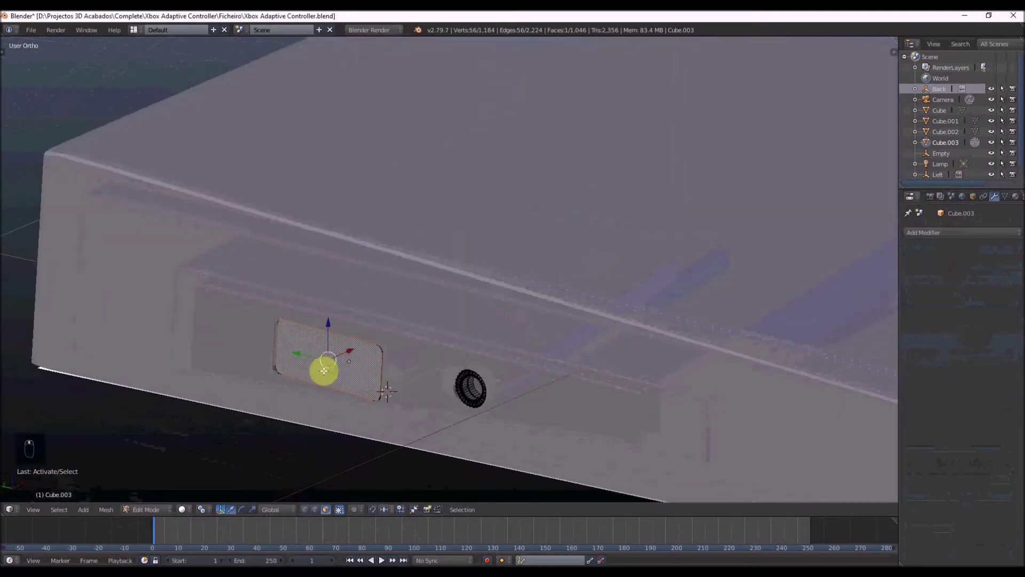
key(g)
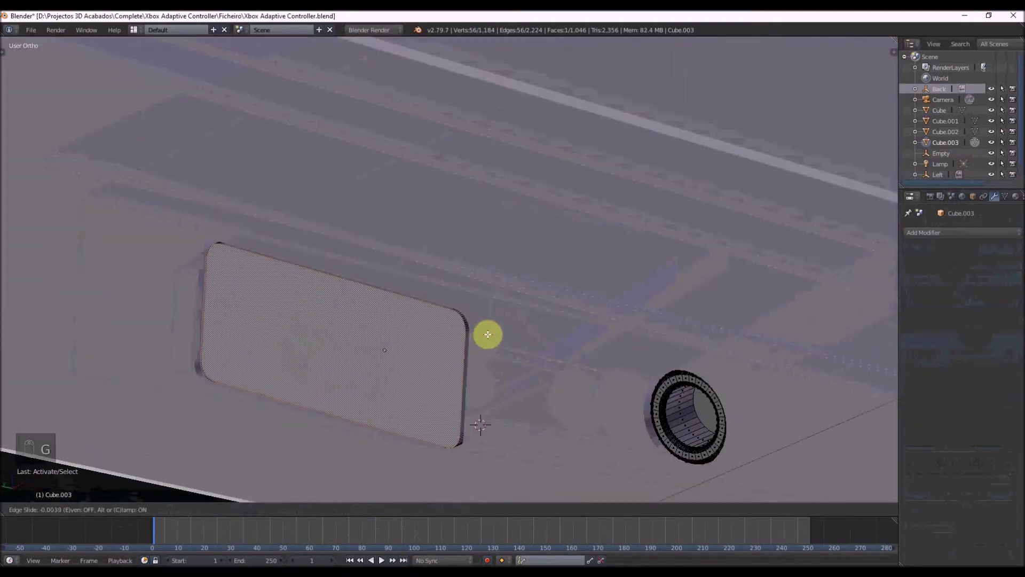
key(g)
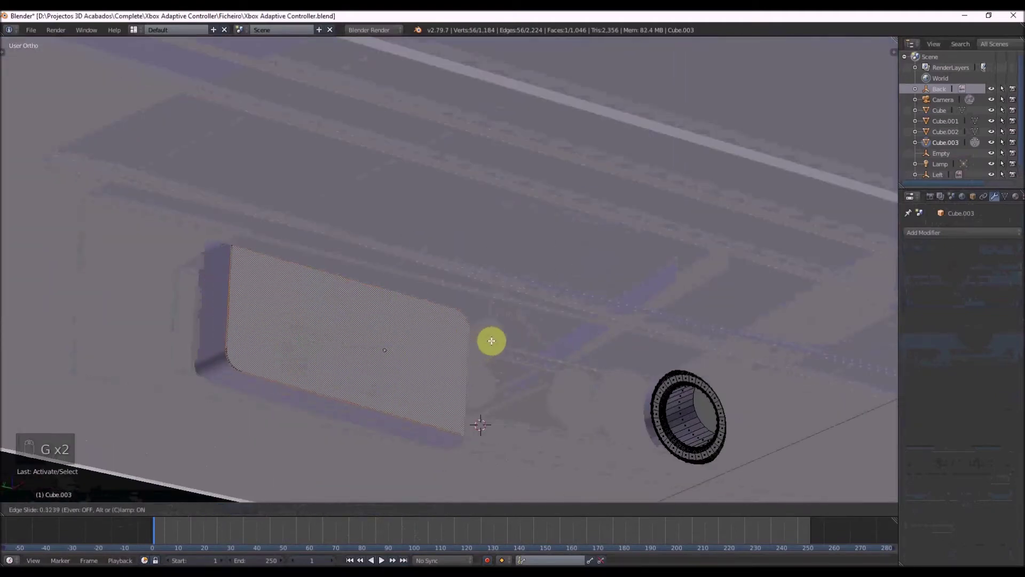
key(KP_3)
Delete the end faces of the port housing, undoing and reselecting until both loops are open.
key(z)
key(c)
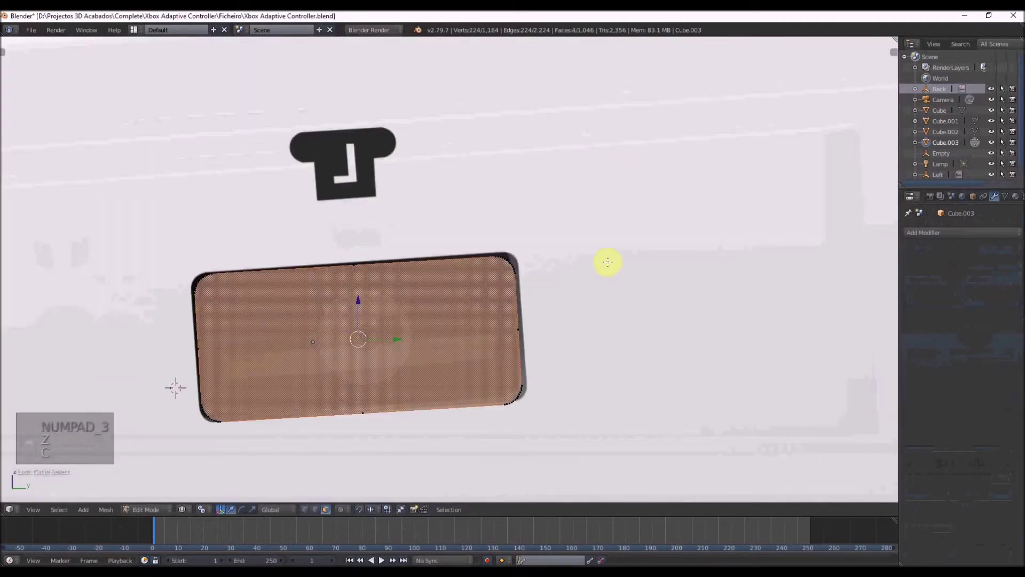
key(i)
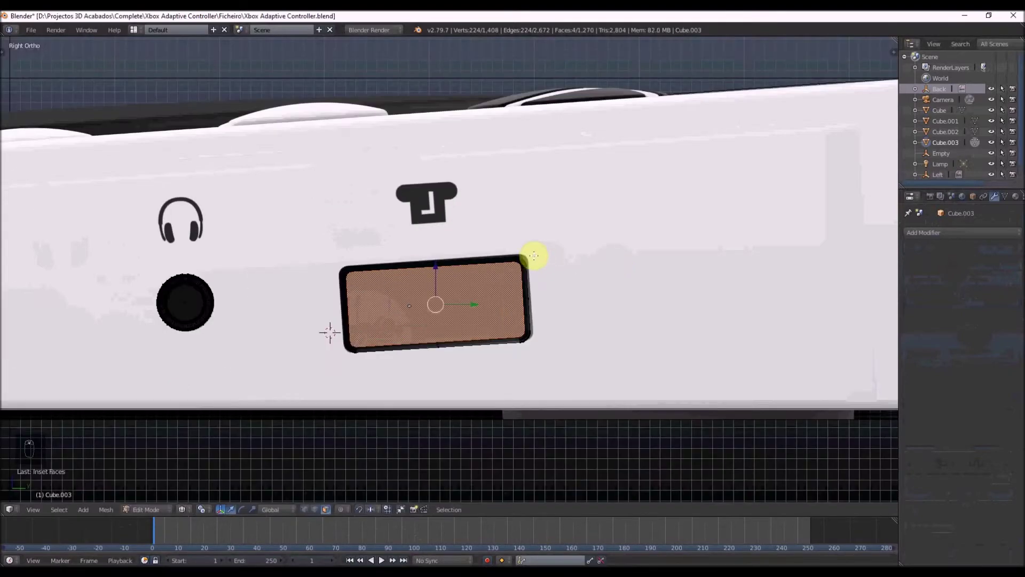
key(x)
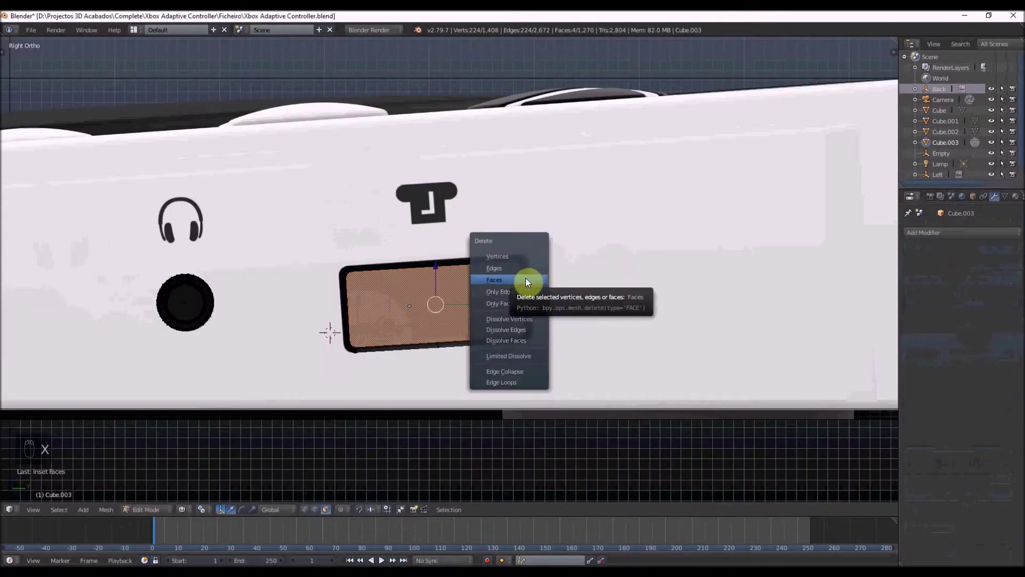
key(z)
key(ctrl+z)
key(z)
key(c)
Bridge the opposite edge loops via Specials so the housing becomes a closed hollow sleeve.
key(w)
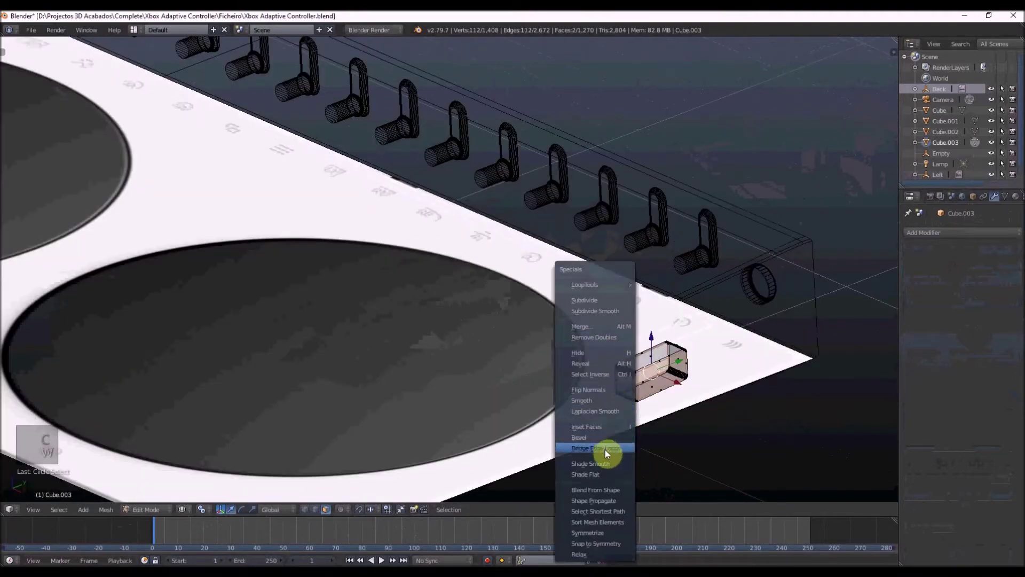
key(z)
key(Tab)
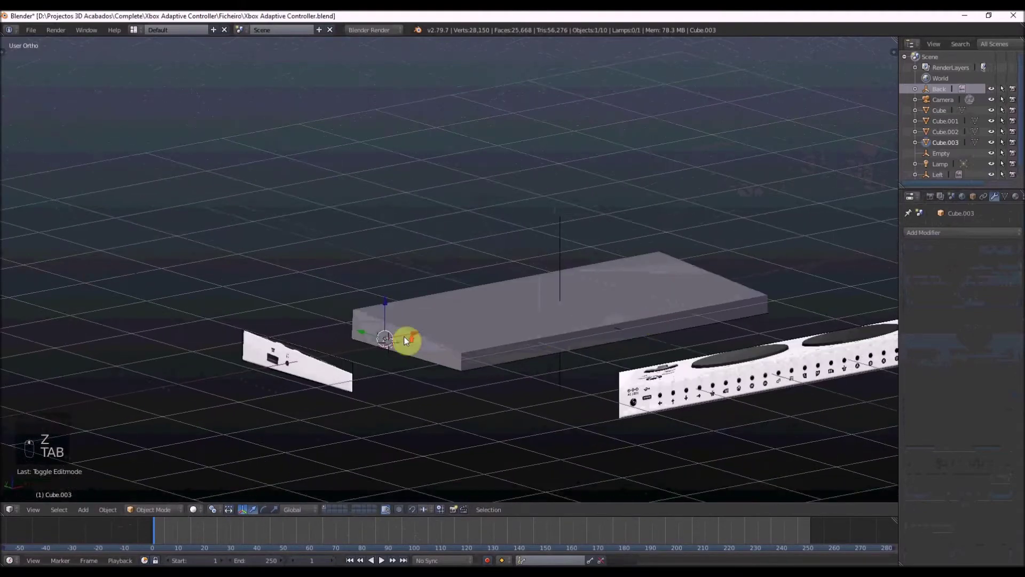
key(Tab)
key(z)
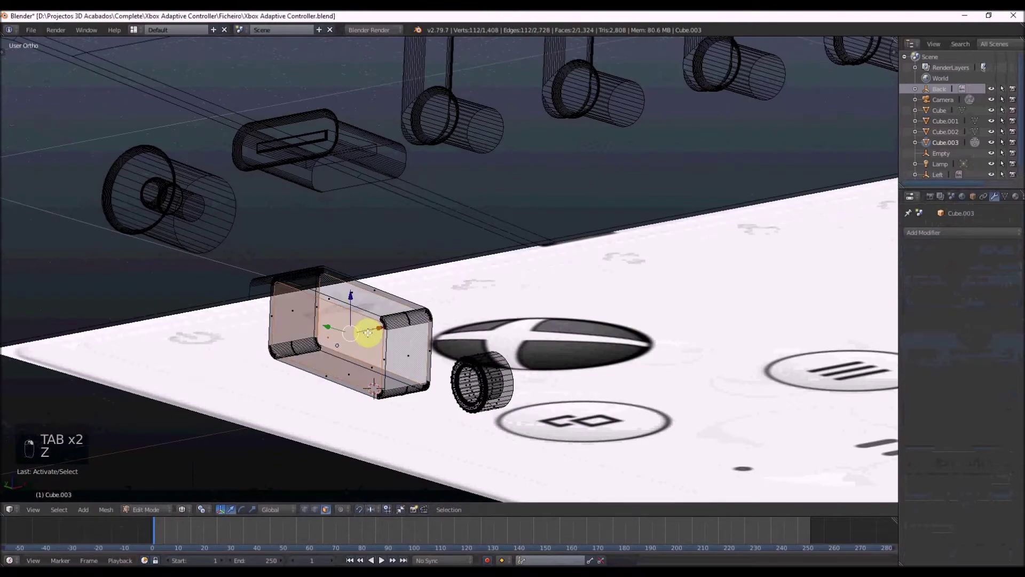
key(w)
key(z)
key(Tab)
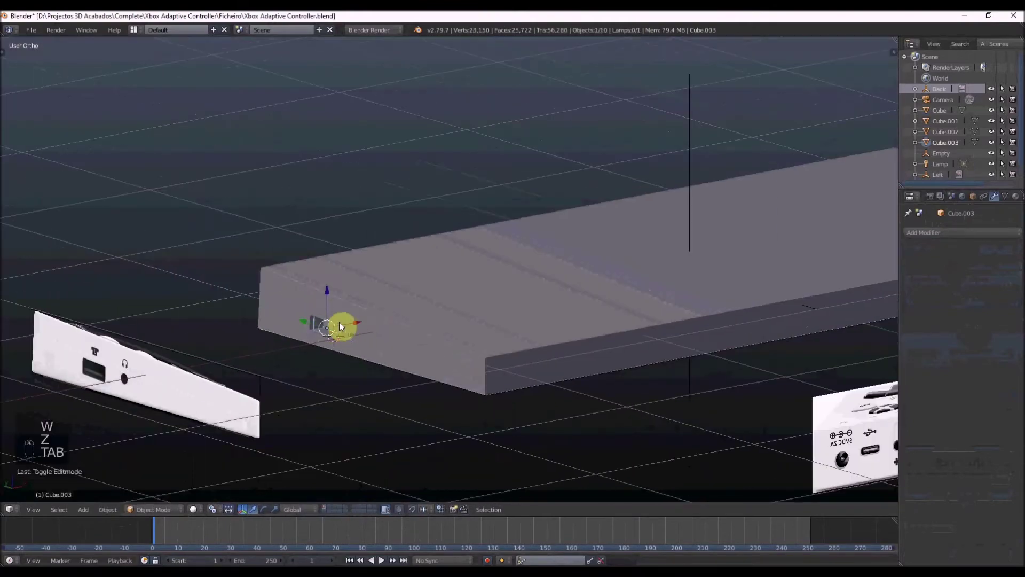
Add a cube in Right Ortho and scale it down to the slot size on the side reference image.
key(KP_3)
key(z)
key(shift+a)
key(s)
key(s)
key(s)
key(s)
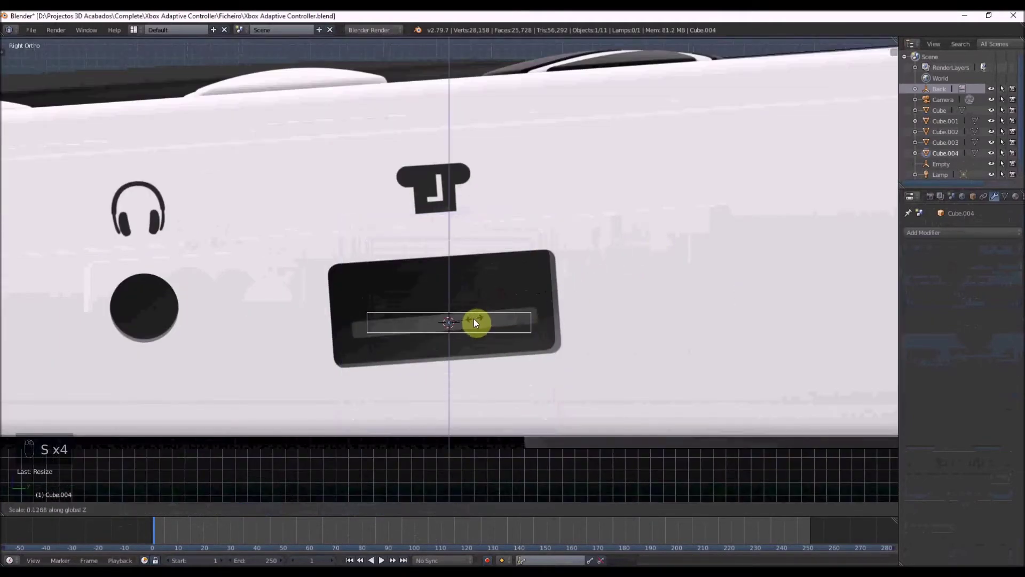
key(s)
key(s)
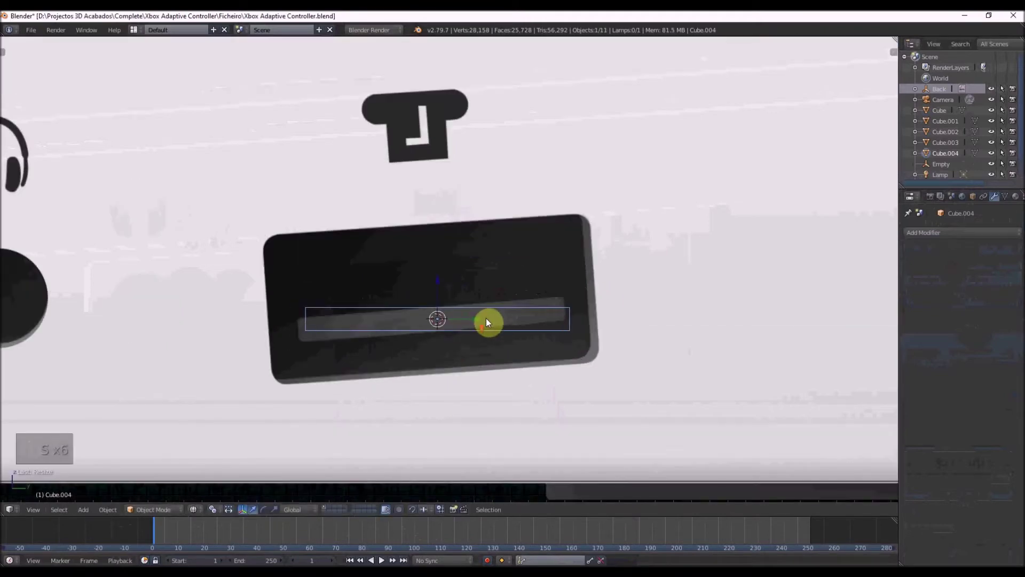
key(s)
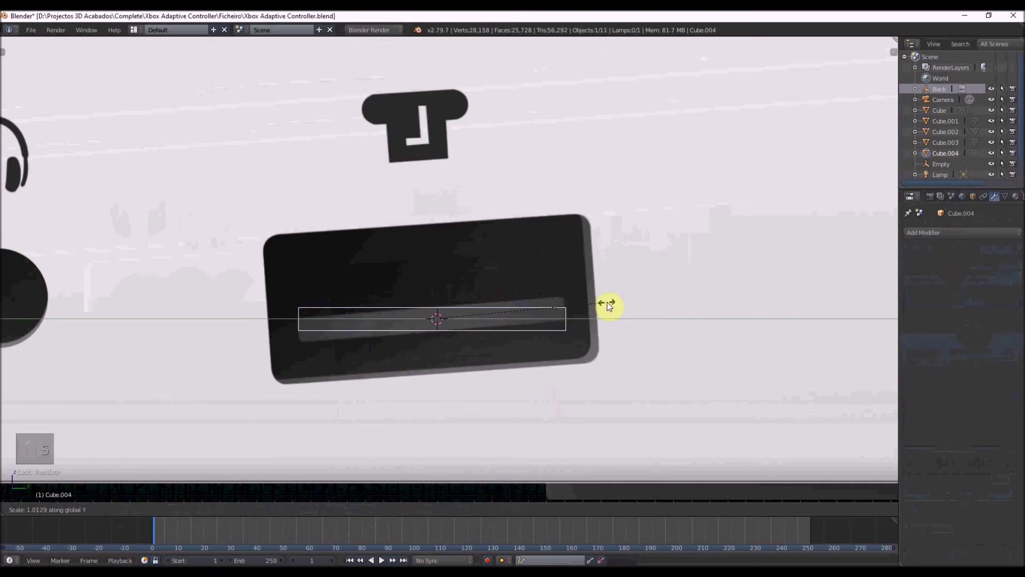
Fine-scale and rotate the thin block into place inside the port sleeve on the slab edge.
key(Tab)
key(s)
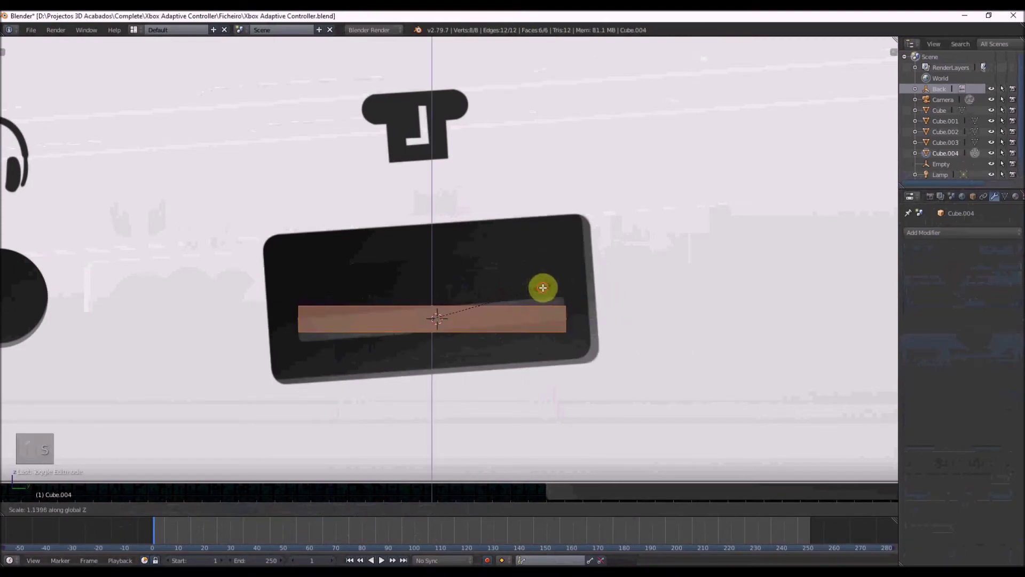
key(Tab)
key(r)
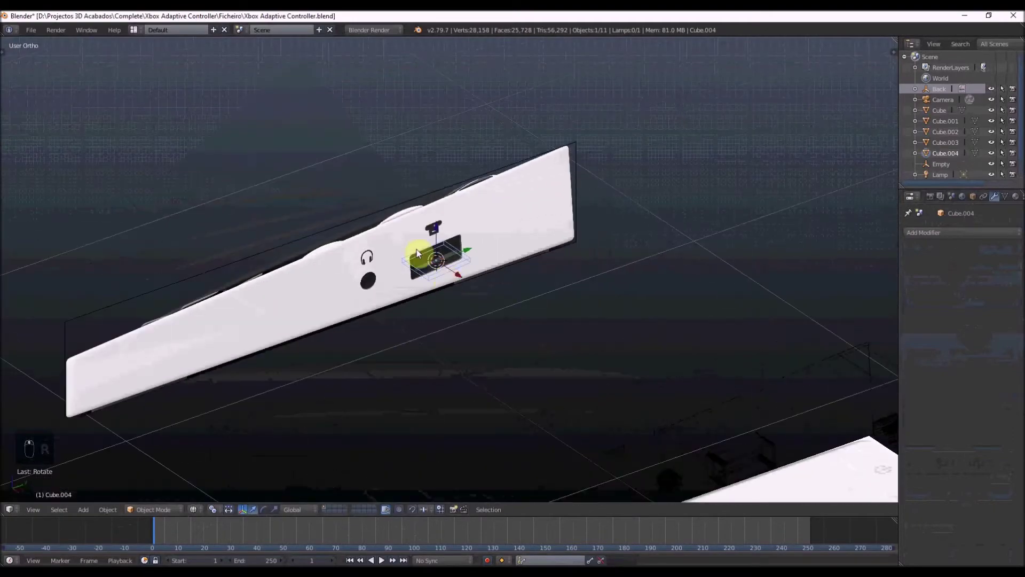
key(z)
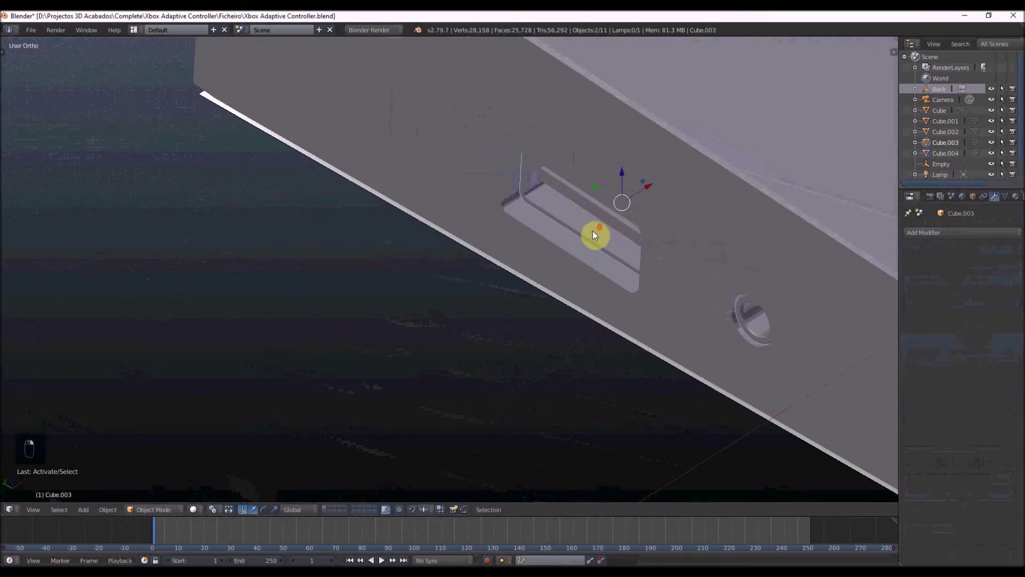
key(Tab)
key(a)
key(Tab)
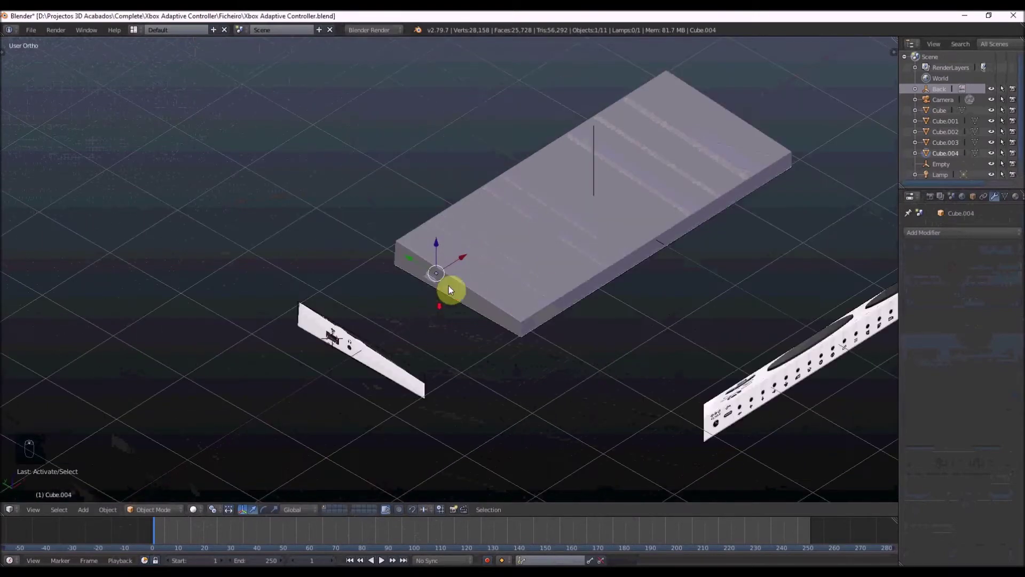
Bevel the edge loops of the slot block Cube.004 with about 13 segments.
key(z)
key(Tab)
key(a)
key(a)
key(shift+d)
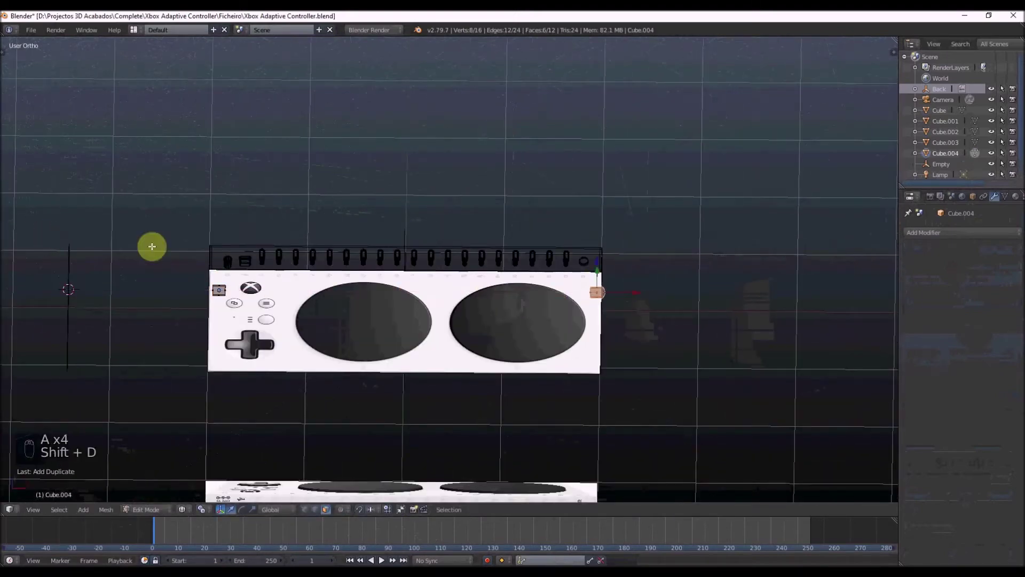
key(z)
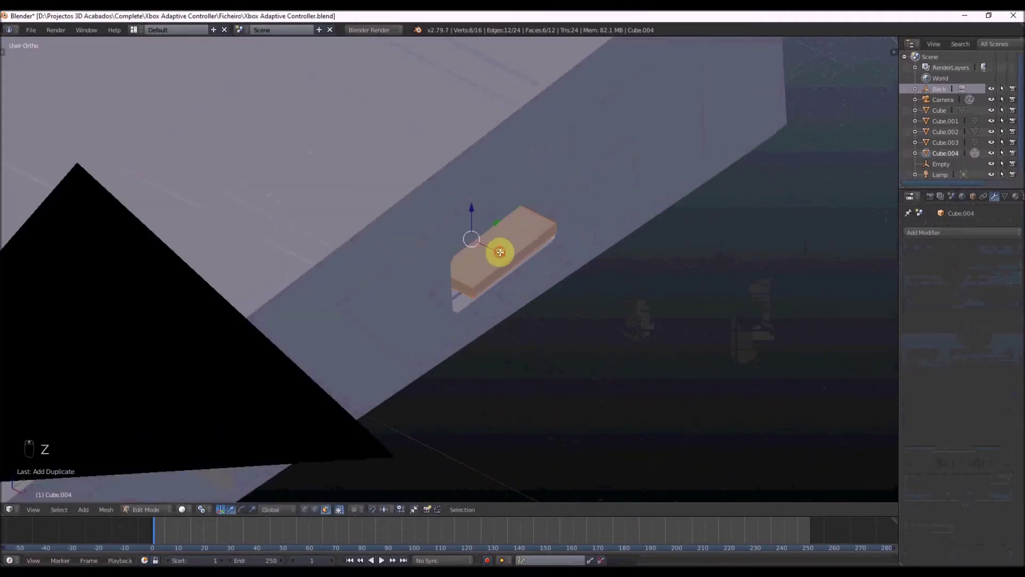
key(ctrl+Tab)
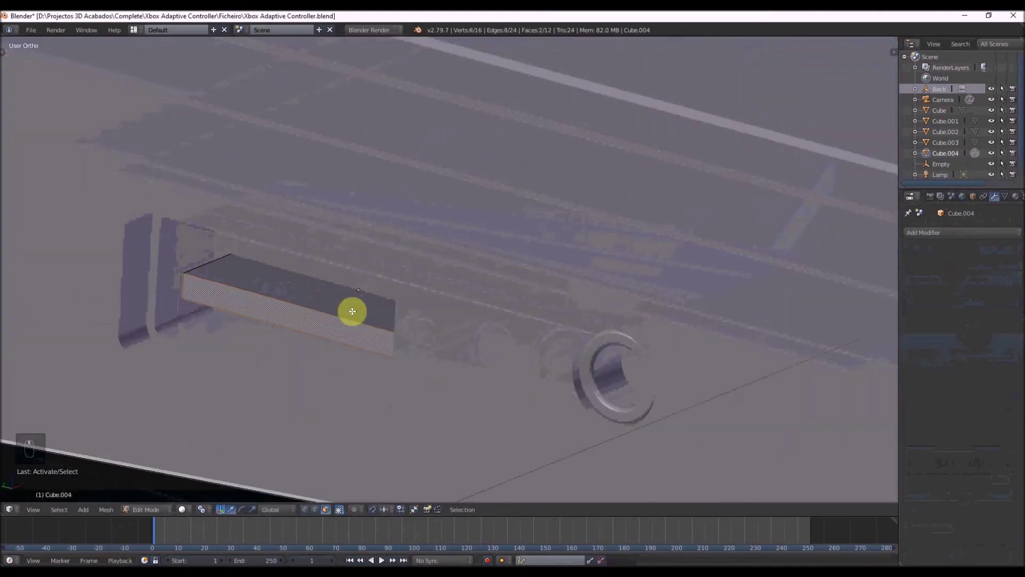
key(ctrl+b)
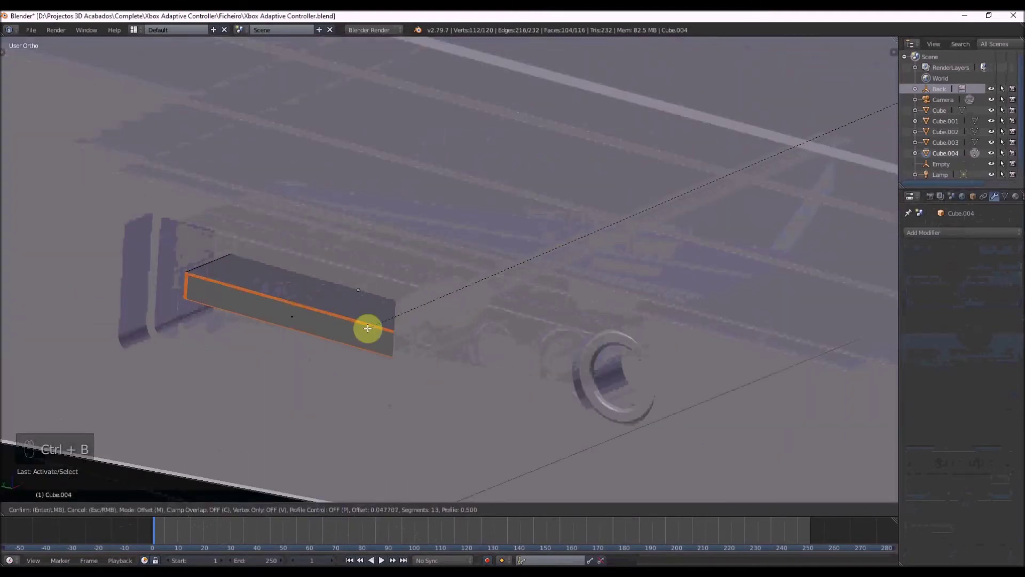
key(Tab)
Apply scale and bevel the rim of the port sleeve Cube.003 with matching smooth segments.
key(ctrl+a)
key(Tab)
key(ctrl+b)
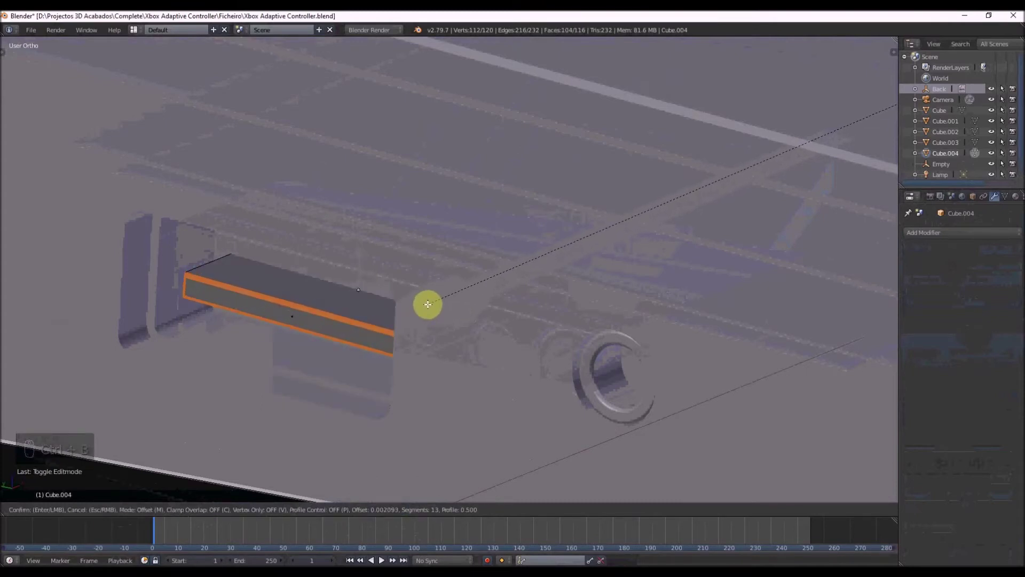
key(Tab)
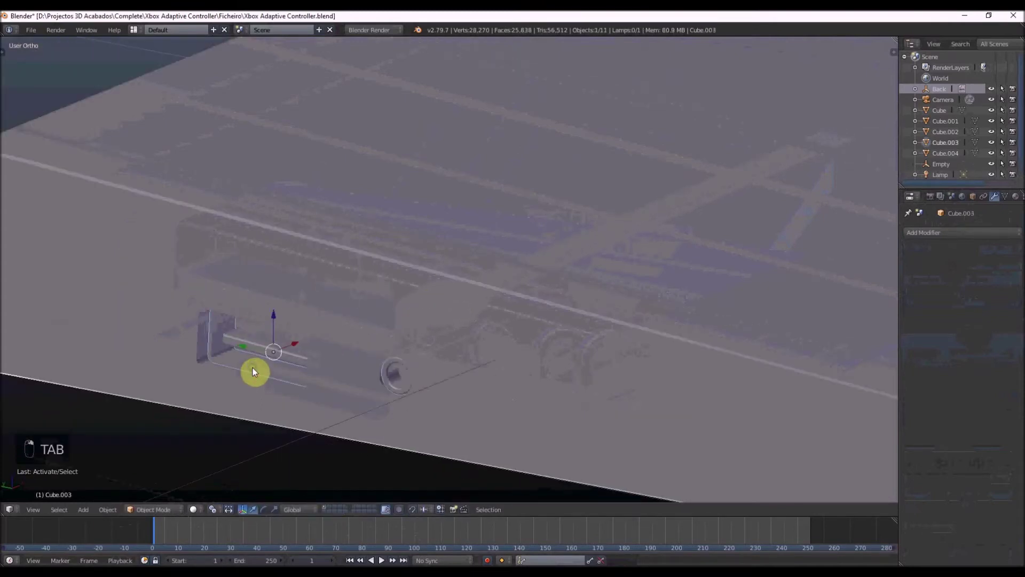
key(Tab)
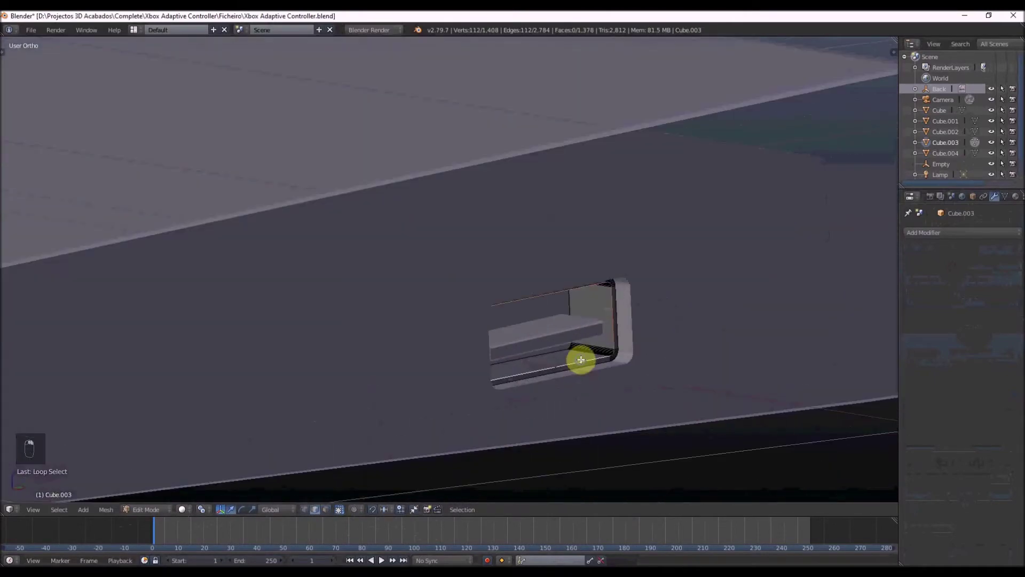
key(ctrl+b)
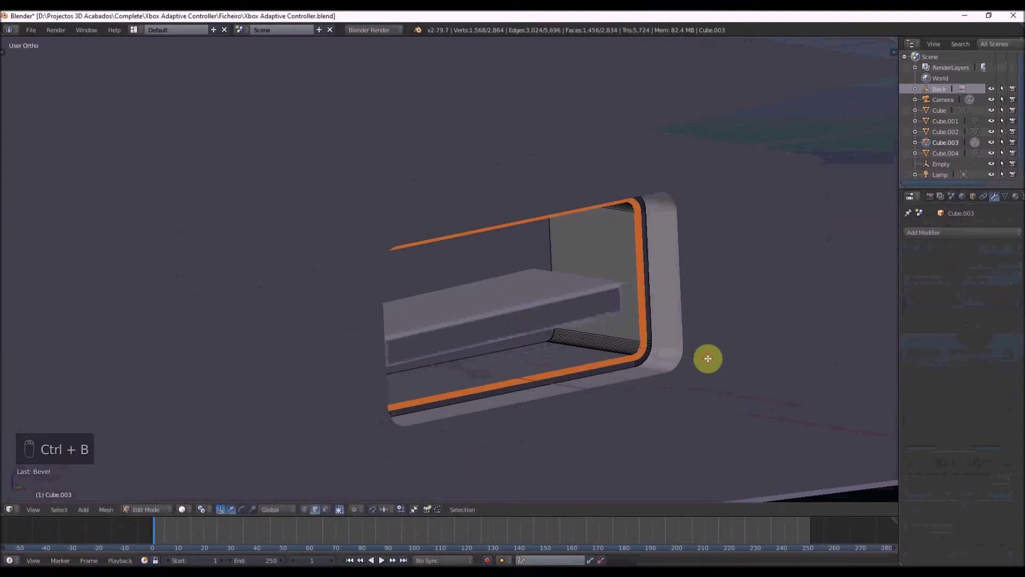
key(Tab)
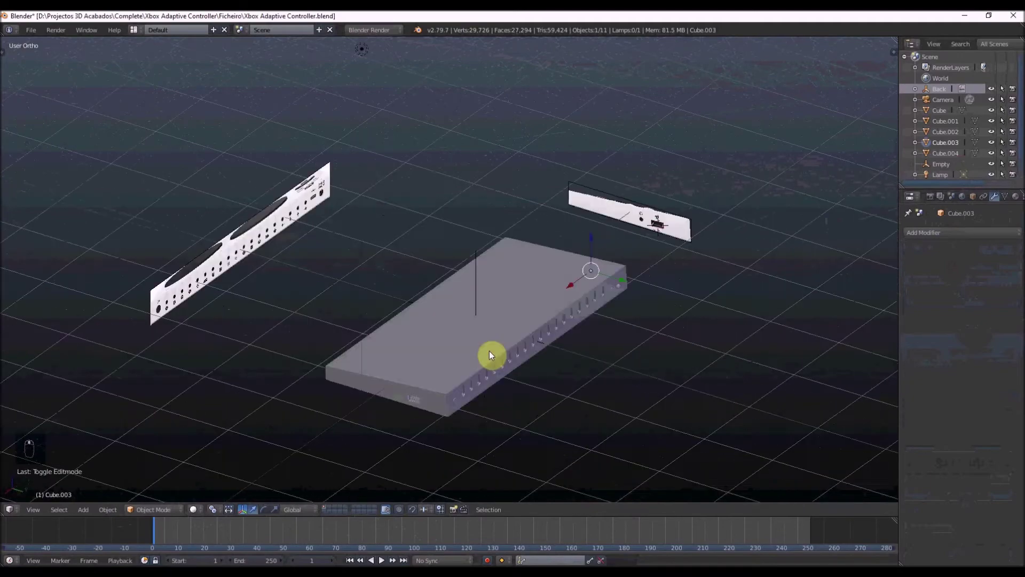
Add a cylinder over the right large button in top view and scale it into a shallow disc.
key(KP_7)
key(z)
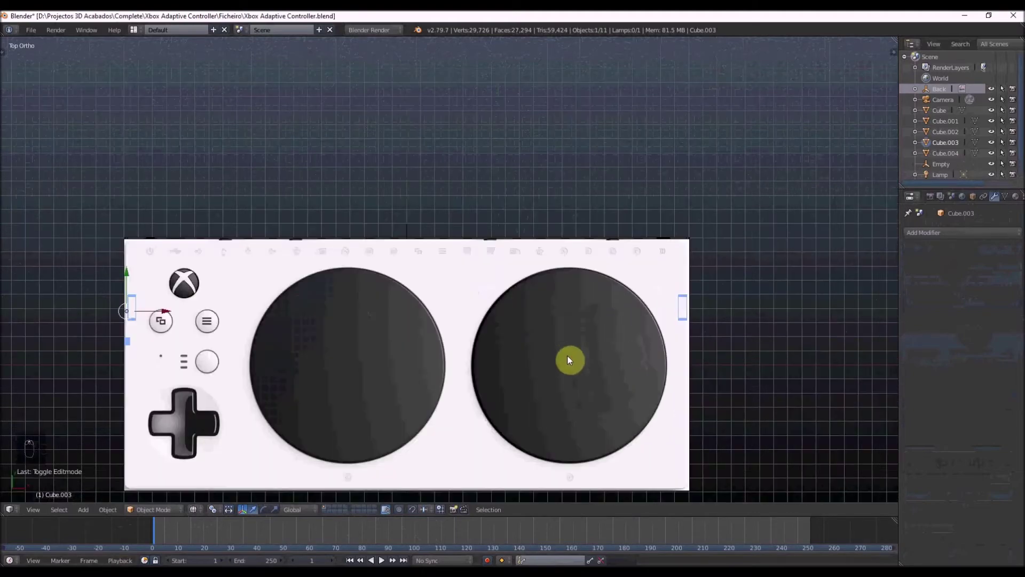
key(shift+a)
key(s)
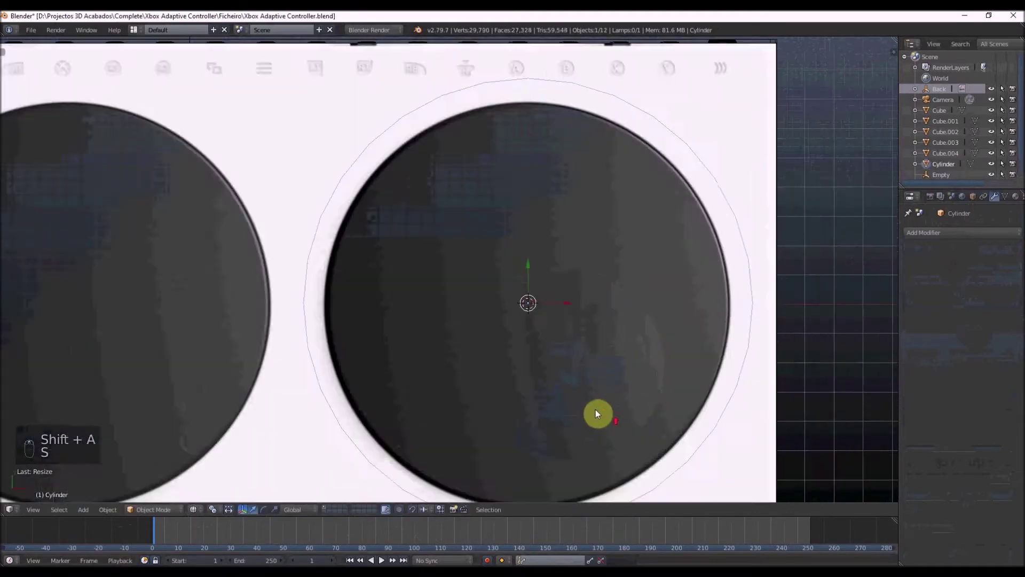
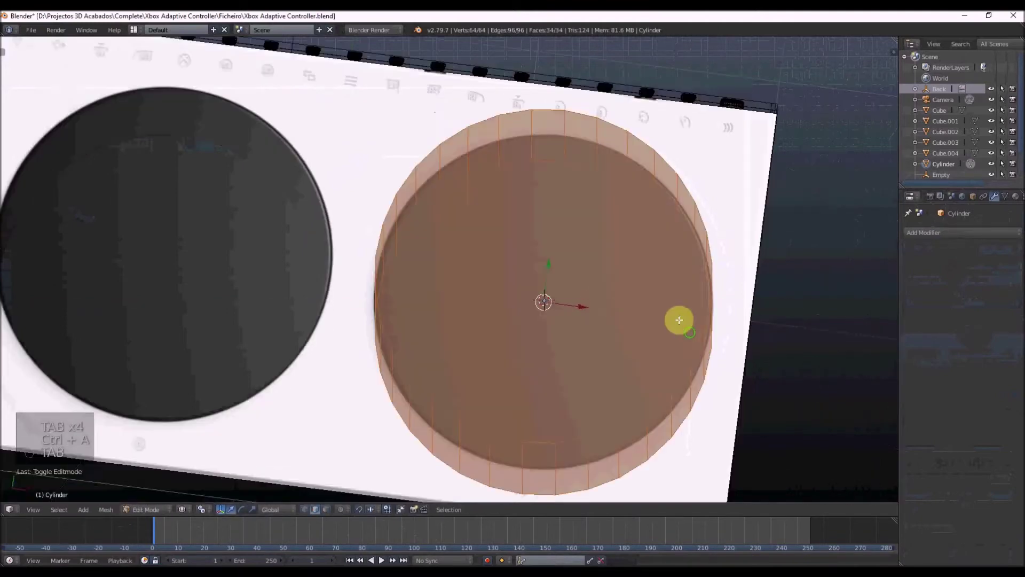
key(s)
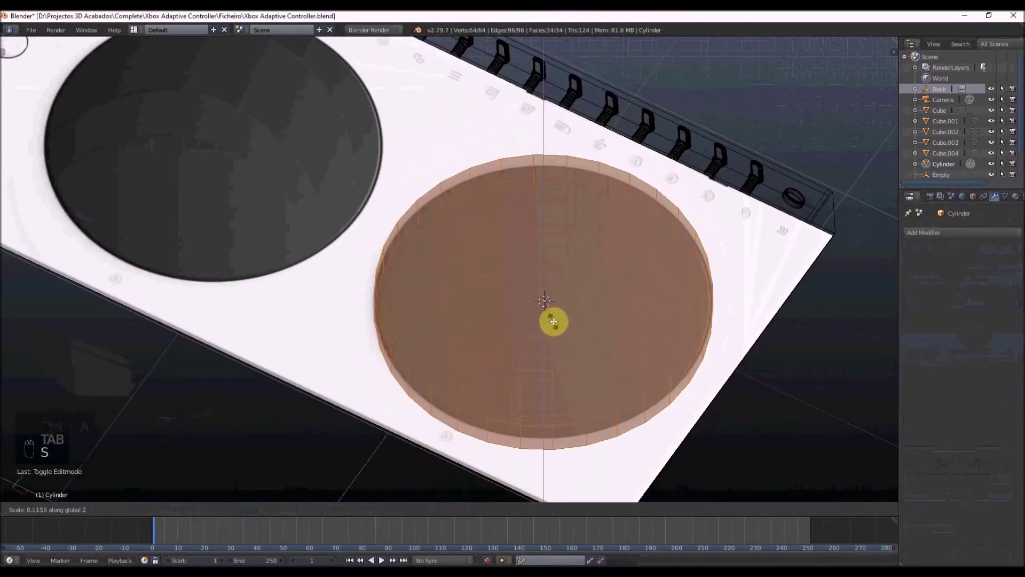
key(z)
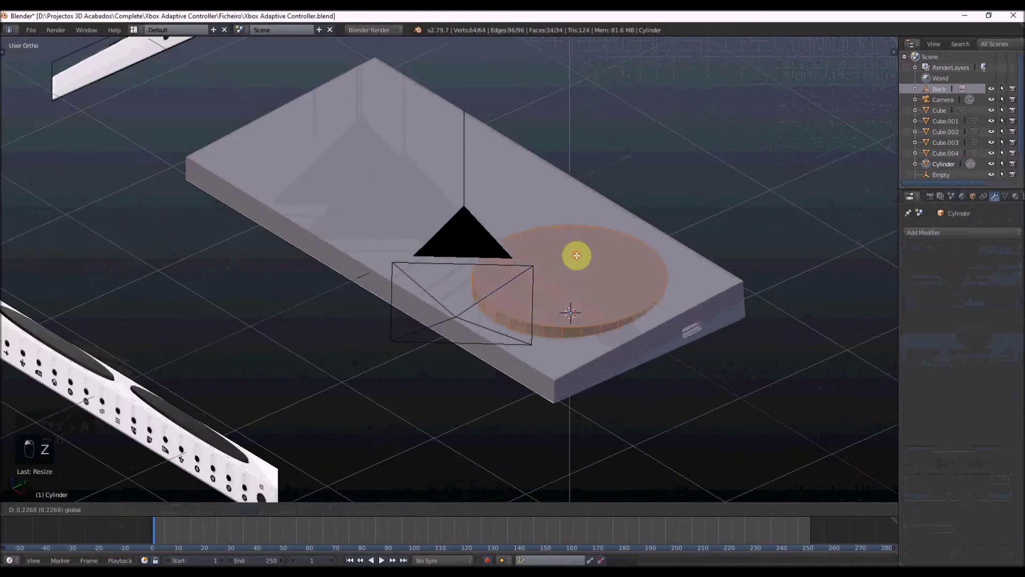
key(s)
key(z)
key(z)
Duplicate the disc to the left button and cut both circular recesses into the slab as a difference.
key(KP_7)
key(z)
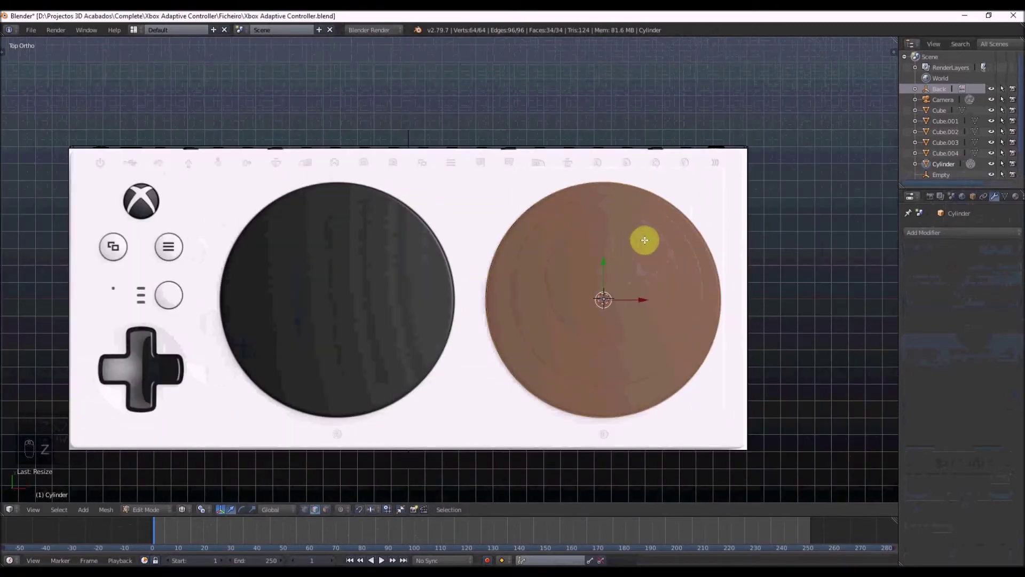
key(shift+d)
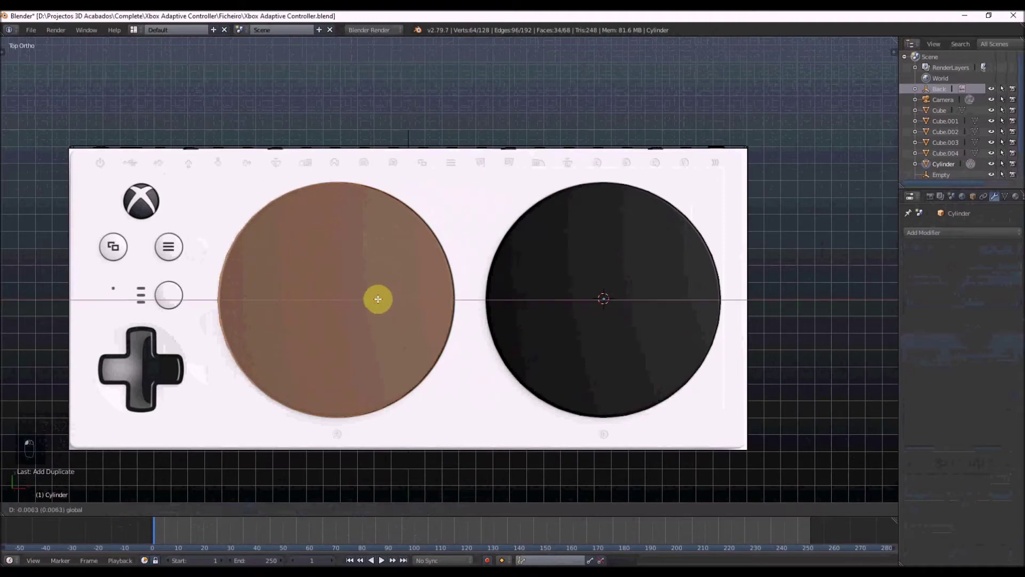
key(z)
key(Tab)
key(r)
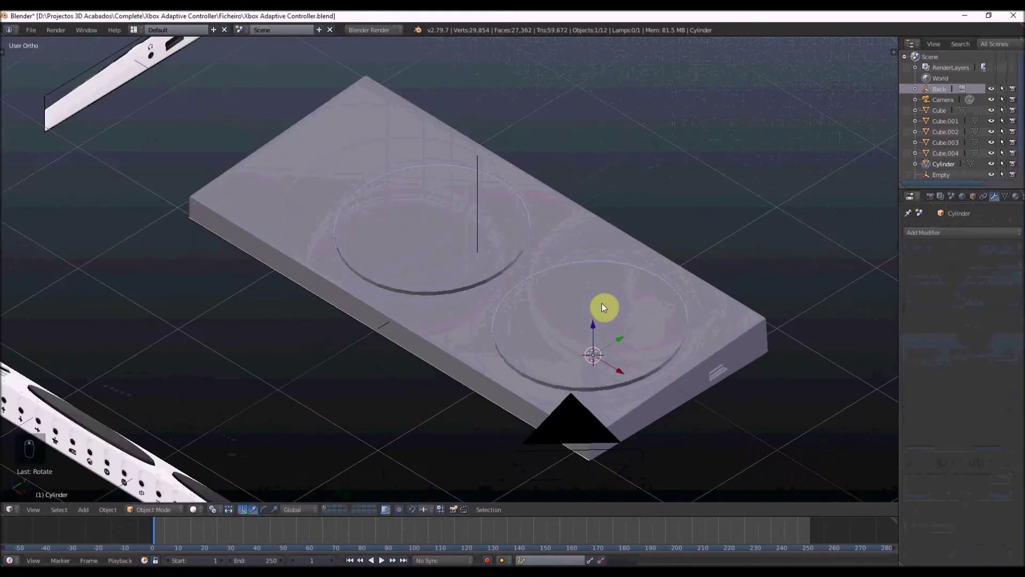
Add a cylinder in top view and flatten it into a disc over the first large button.
key(x)
key(KP_7)
key(z)
key(shift+a)
key(t)
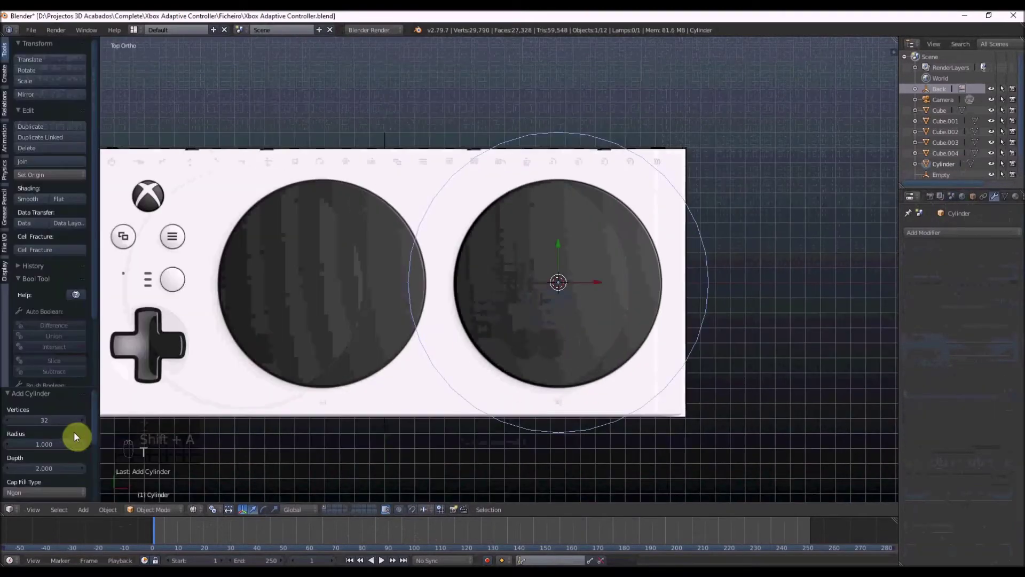
drag(85, 426, 82, 424)
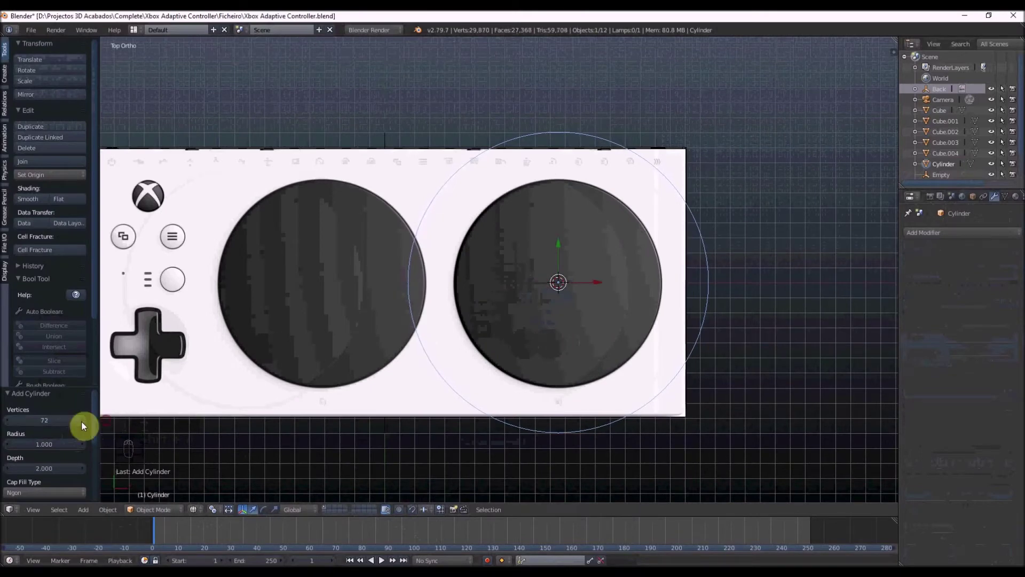
key(t)
key(s)
key(s)
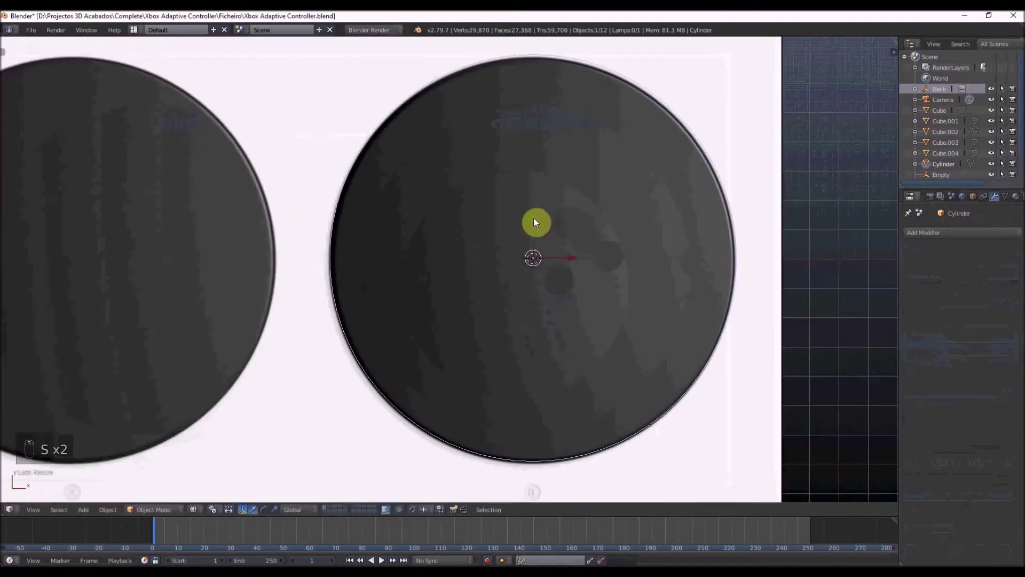
Duplicate the disc over the second large button and flatten and rotate both to match.
key(Tab)
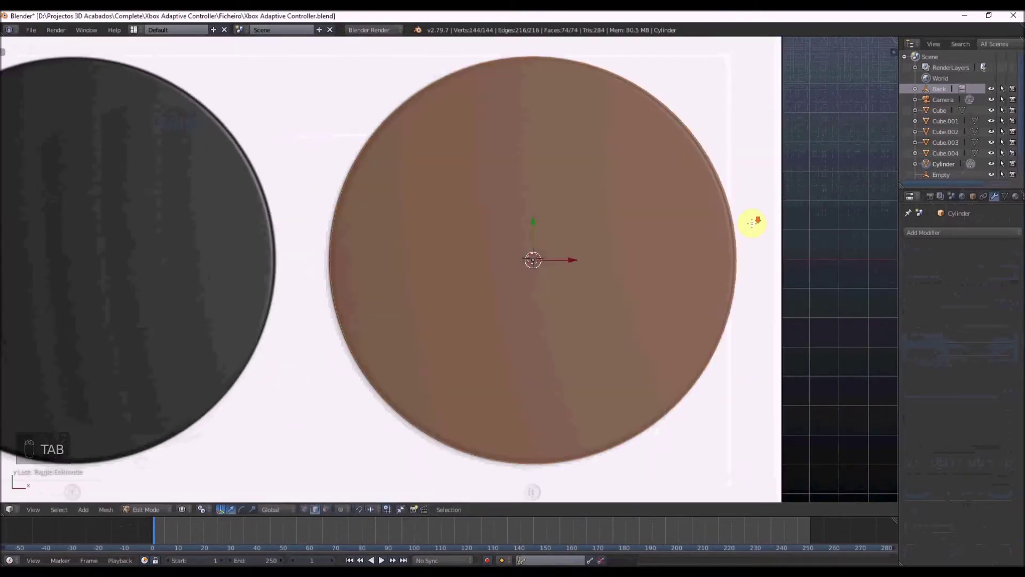
key(shift+d)
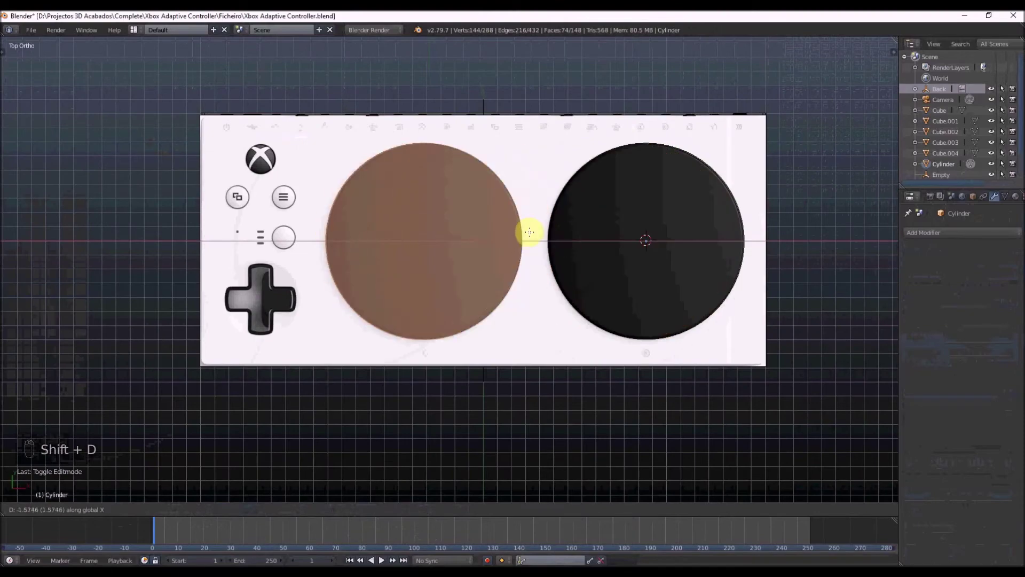
key(KP_3)
key(a)
key(a)
key(s)
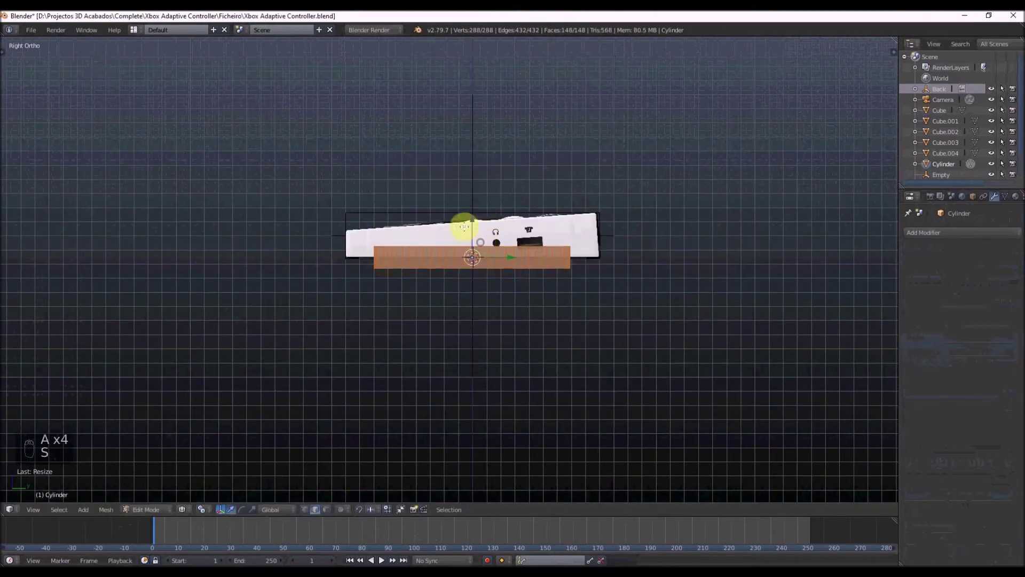
key(Tab)
key(z)
key(z)
key(s)
key(z)
key(r)
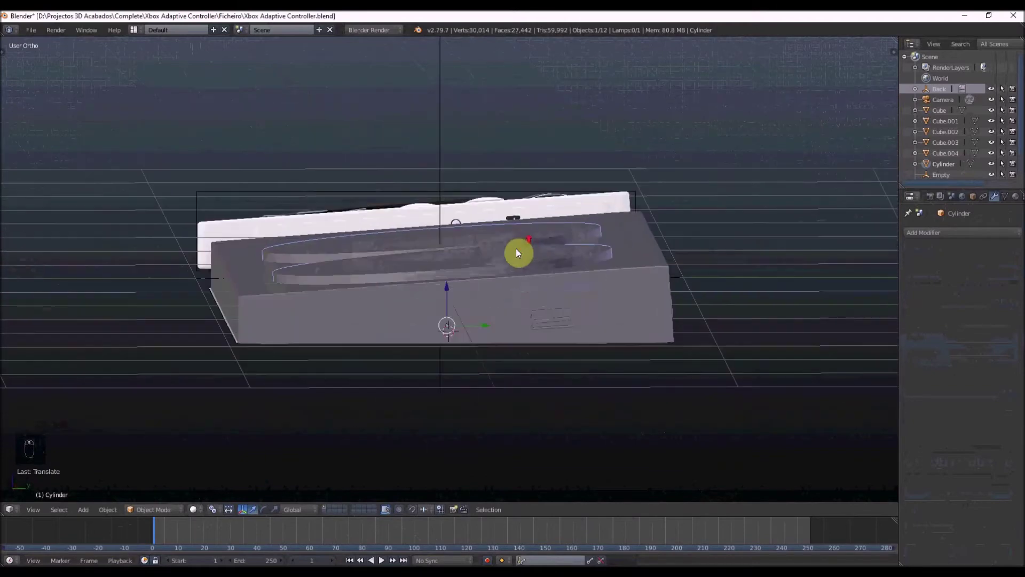
key(z)
key(z)
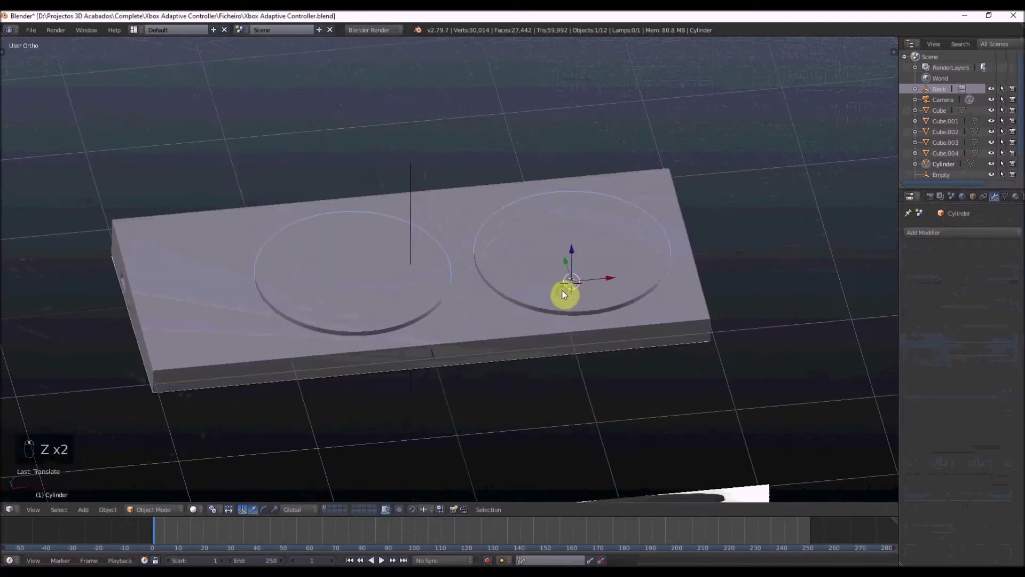
key(z)
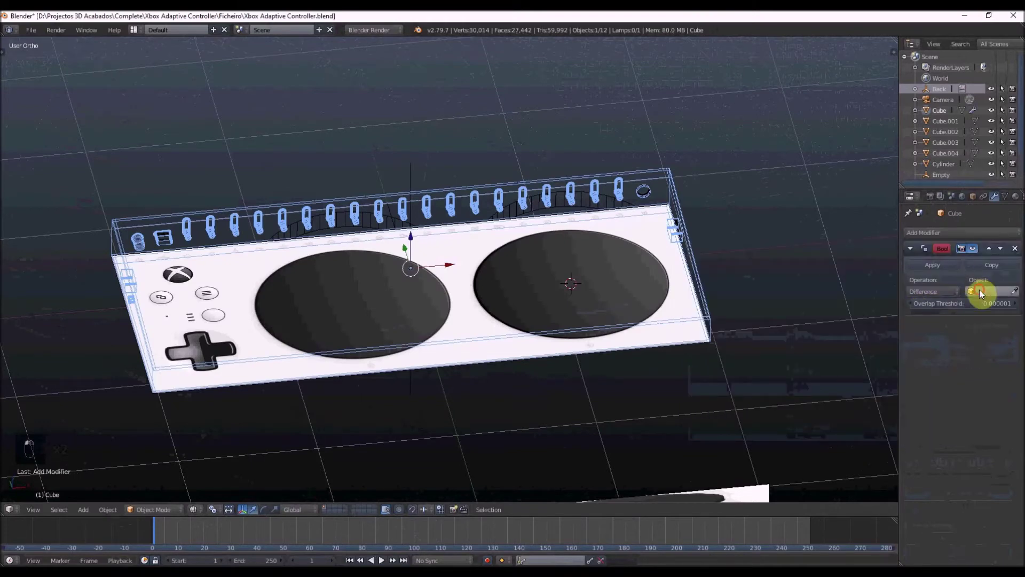
Cut both discs into the Cube as a Boolean Difference and bevel their rims.
click(927, 270)
key(z)
key(Tab)
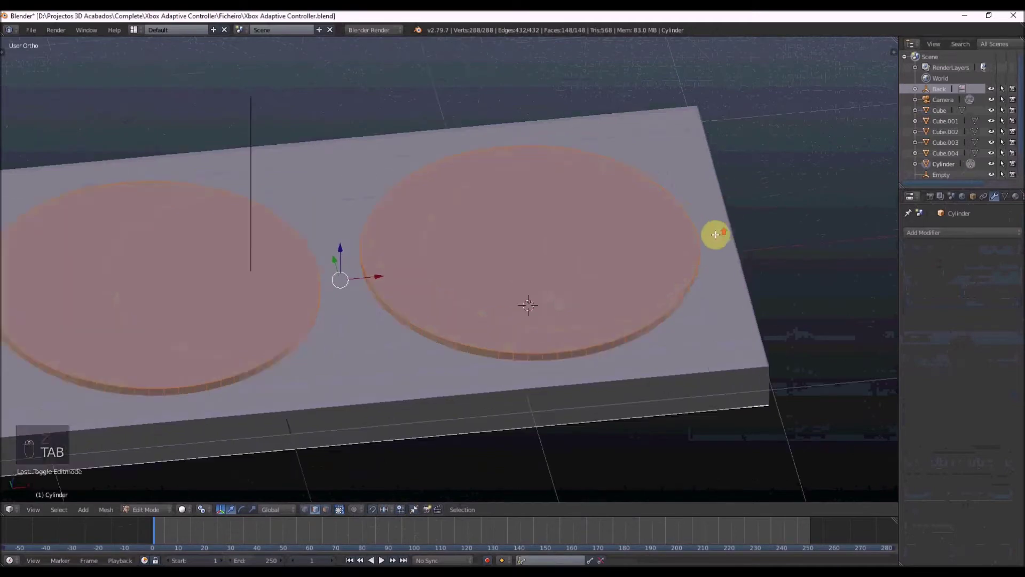
key(s)
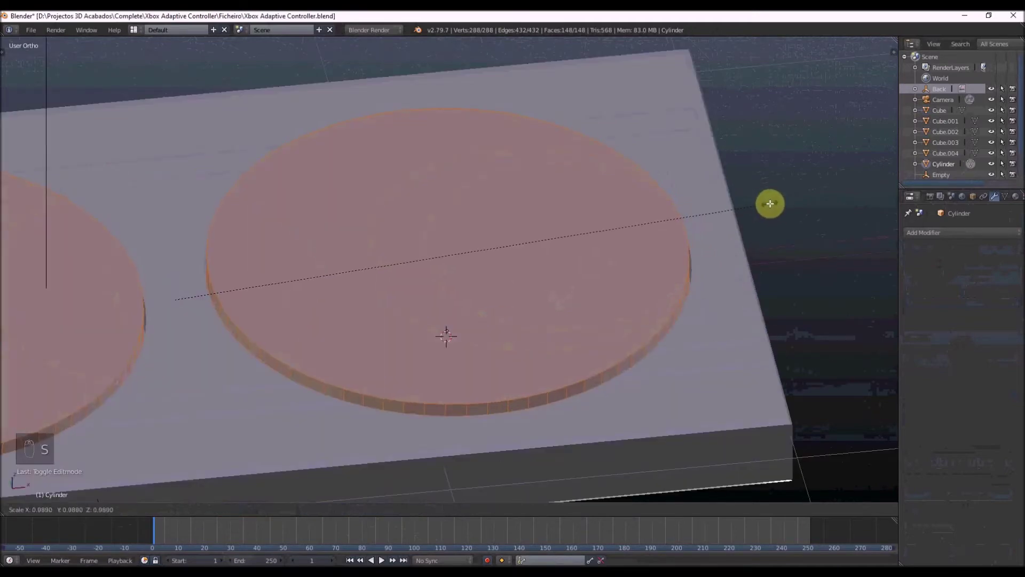
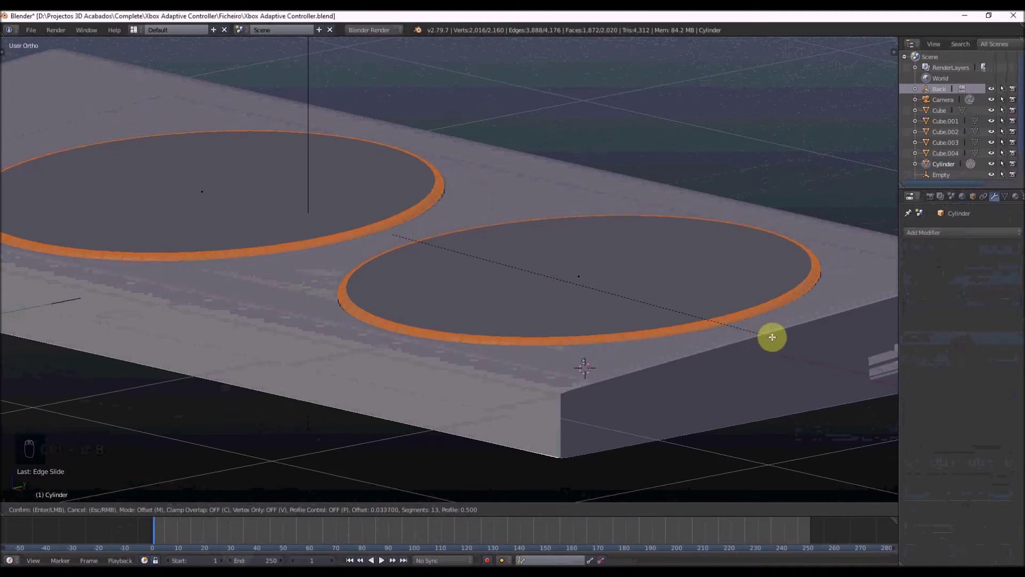
key(Tab)
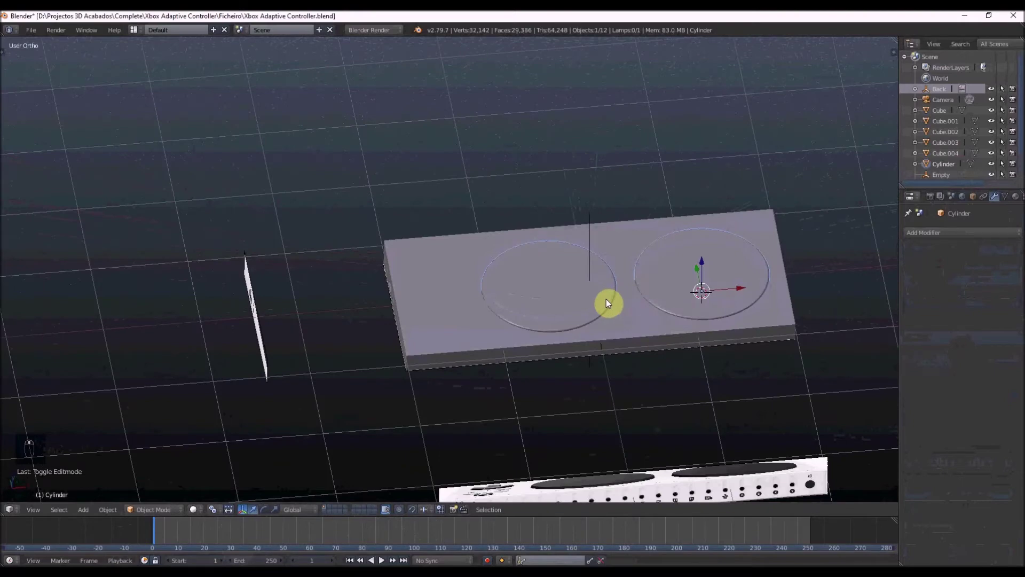
key(KP_7)
Duplicate a disc and scale it down over the Xbox logo button in top view.
key(Tab)
key(z)
key(ctrl+Tab)
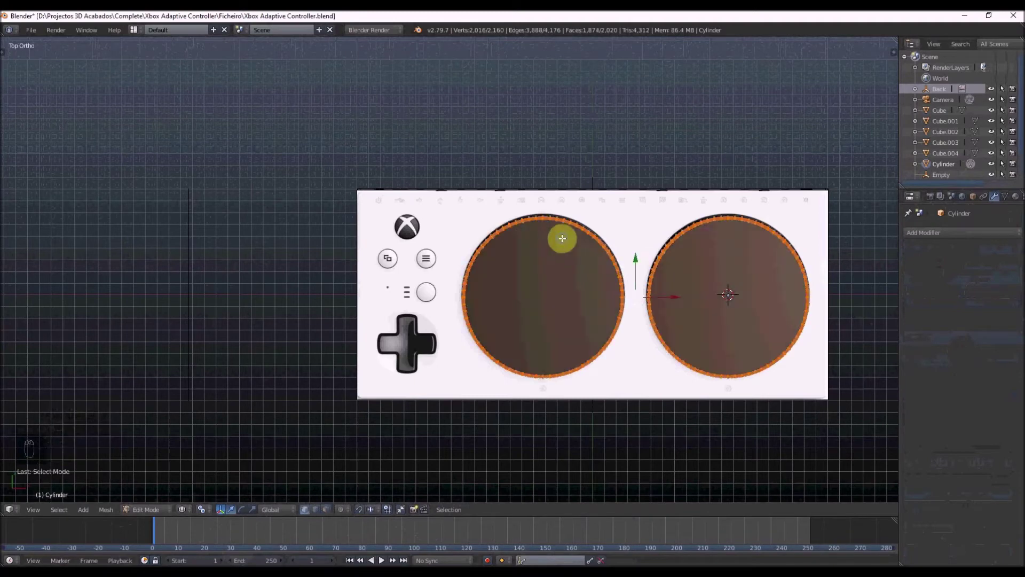
key(c)
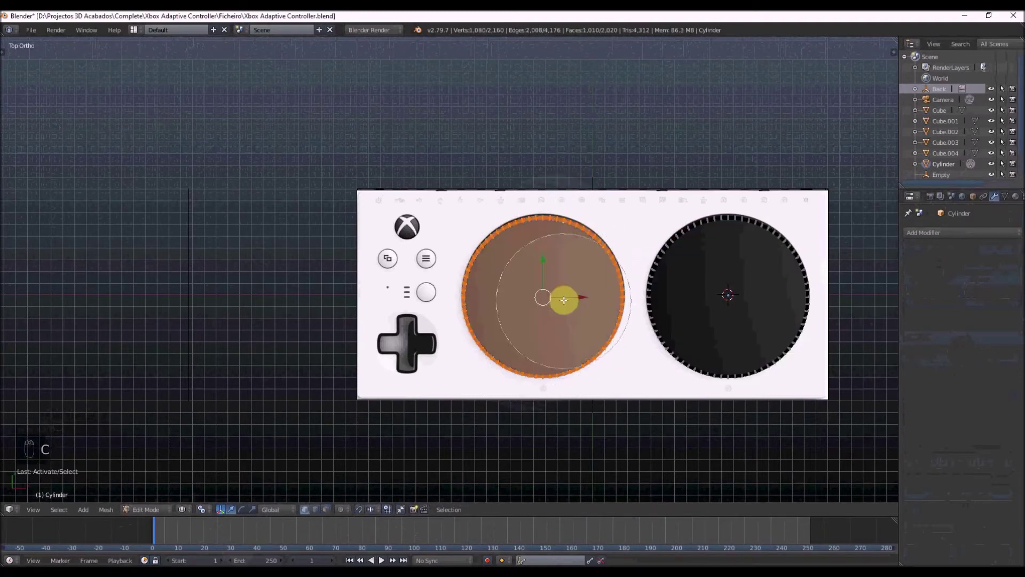
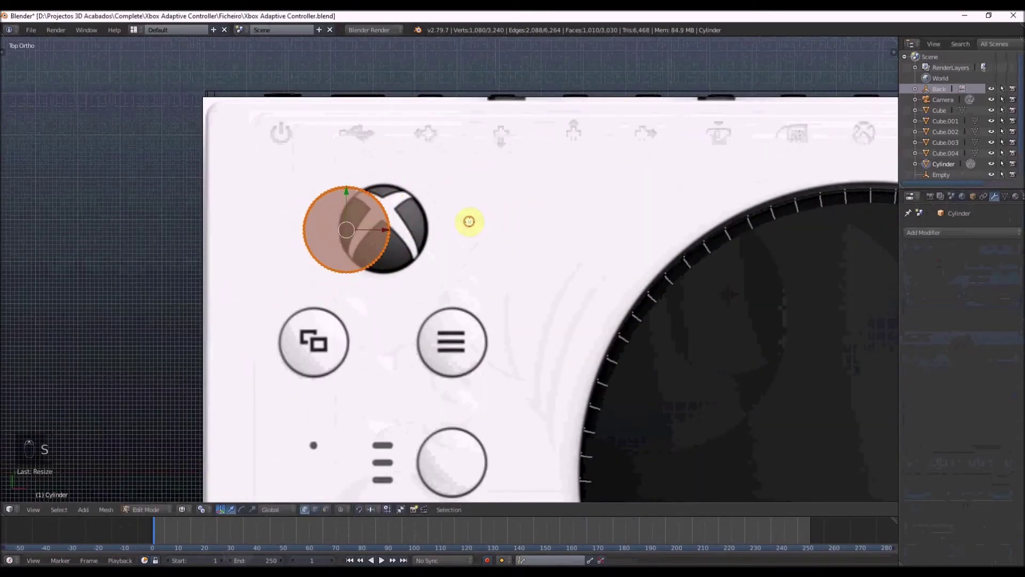
key(s)
key(z)
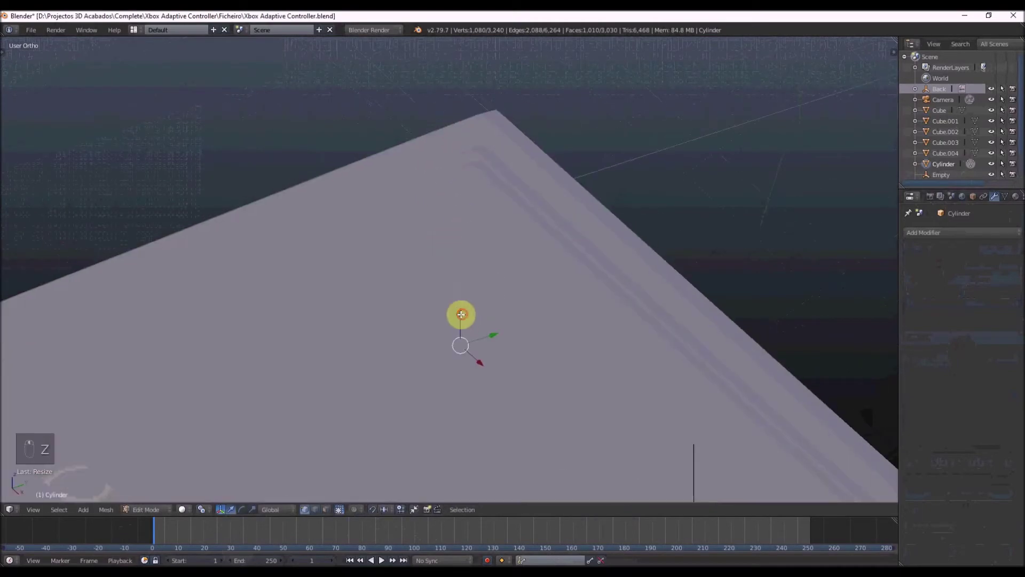
click(472, 286)
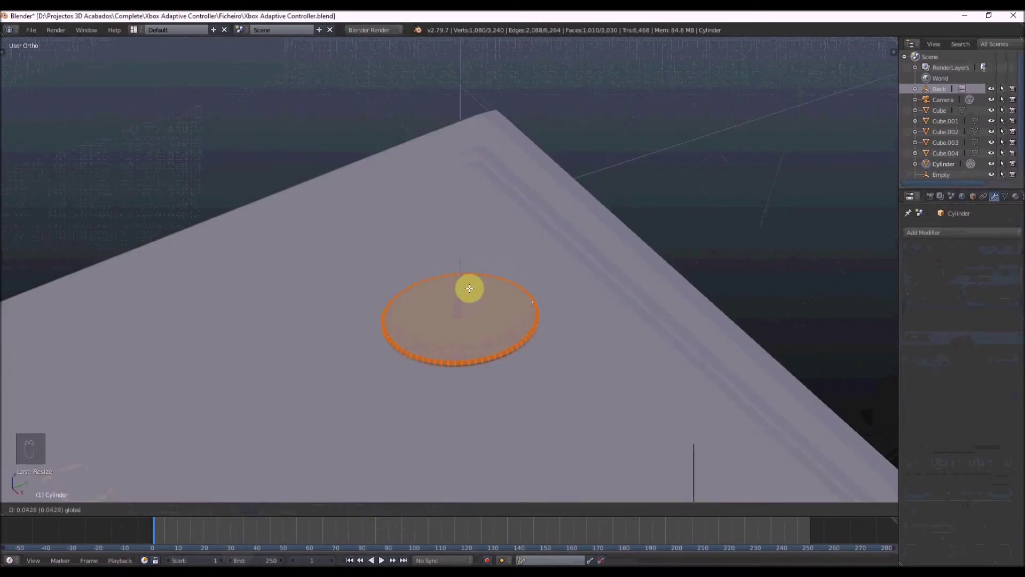
Separate the small disc into Cylinder.001 and position it on the slab top.
key(Tab)
key(Tab)
key(p)
key(Tab)
key(t)
key(t)
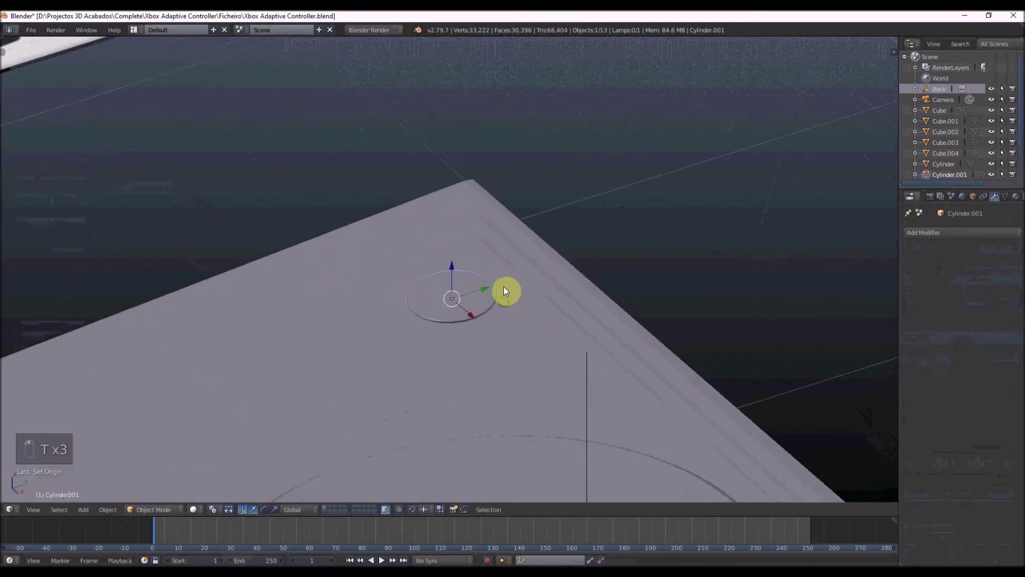
key(z)
key(z)
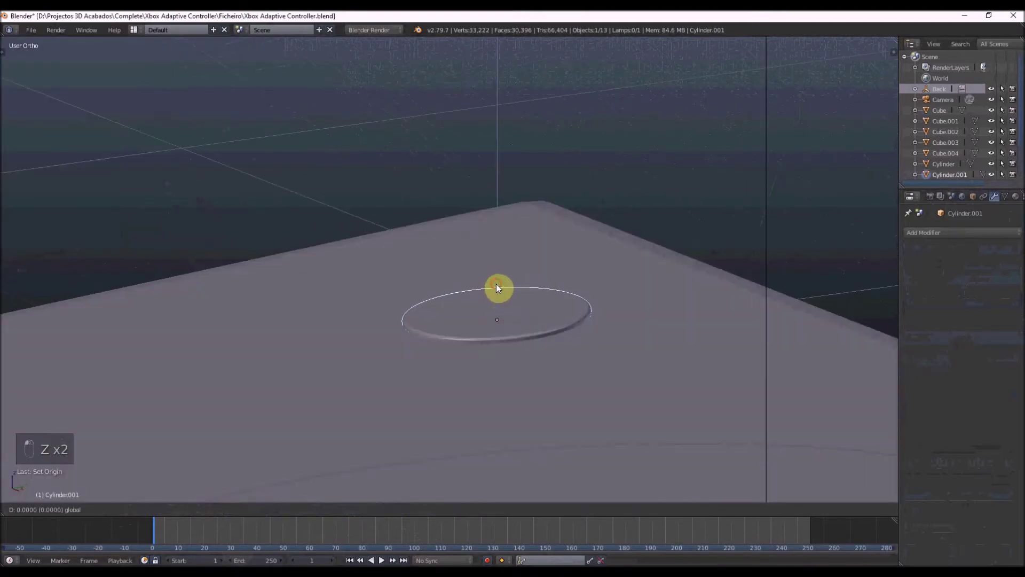
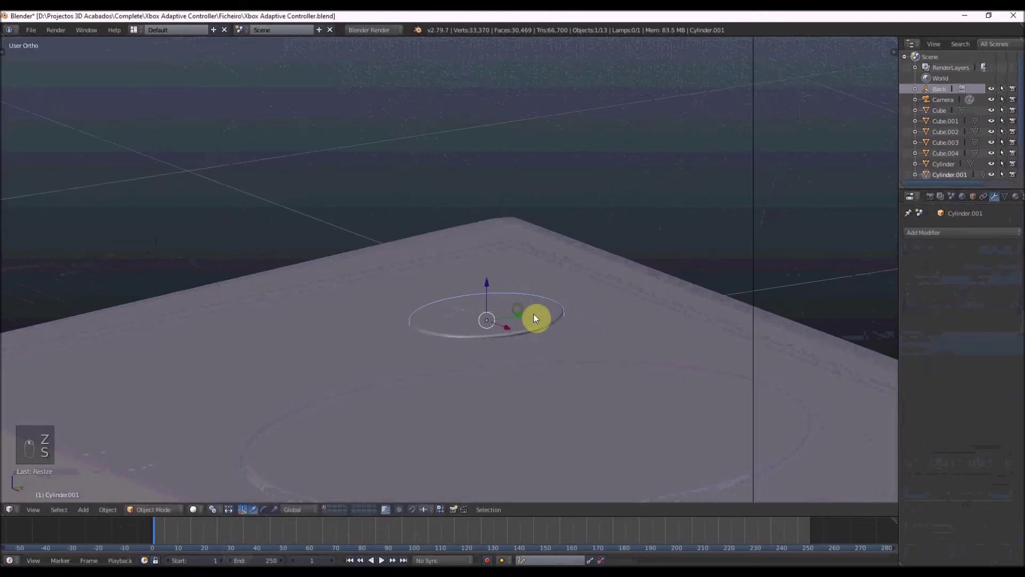
Duplicate a disc over the view button and line it up in top view.
key(z)
key(KP_7)
key(Tab)
key(a)
key(shift+d)
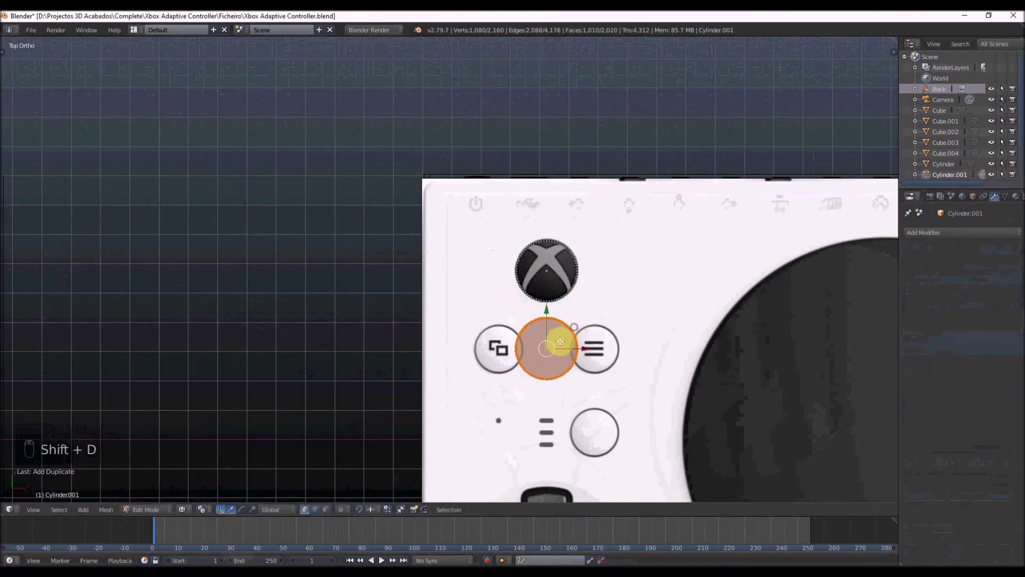
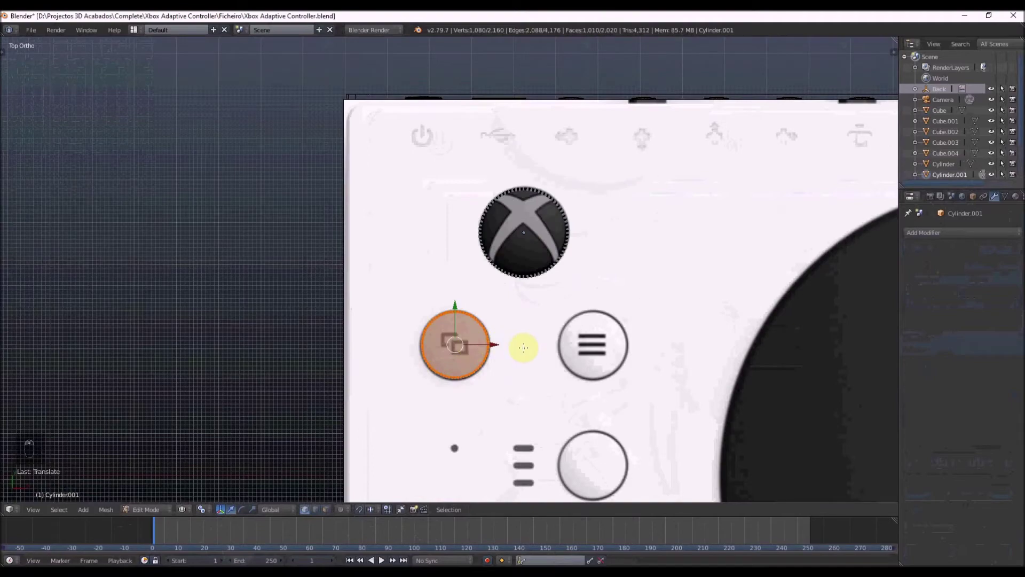
key(z)
key(ctrl+Tab)
key(z)
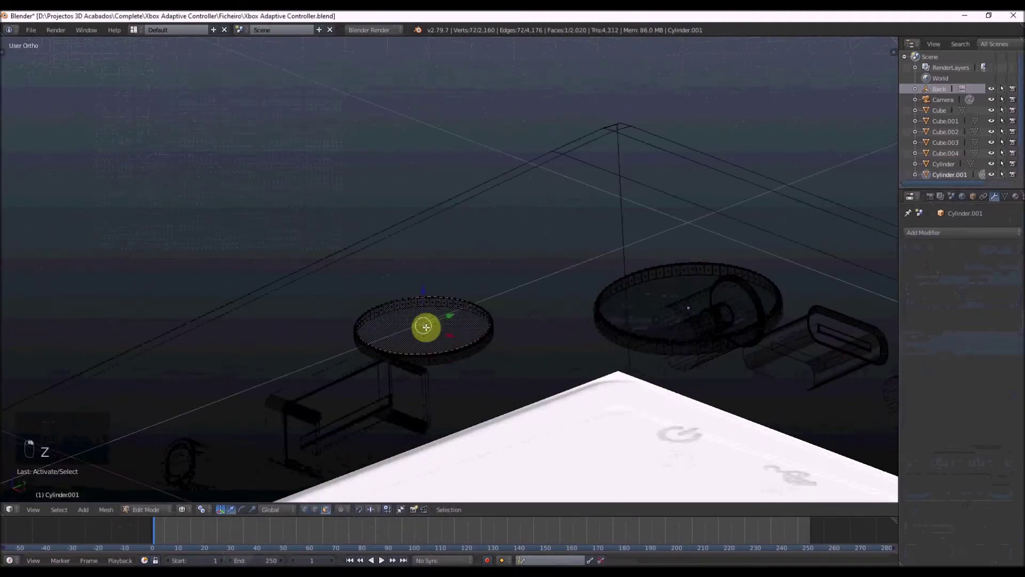
key(z)
key(Tab)
key(Tab)
key(ctrl+Tab)
click(448, 297)
key(z)
key(c)
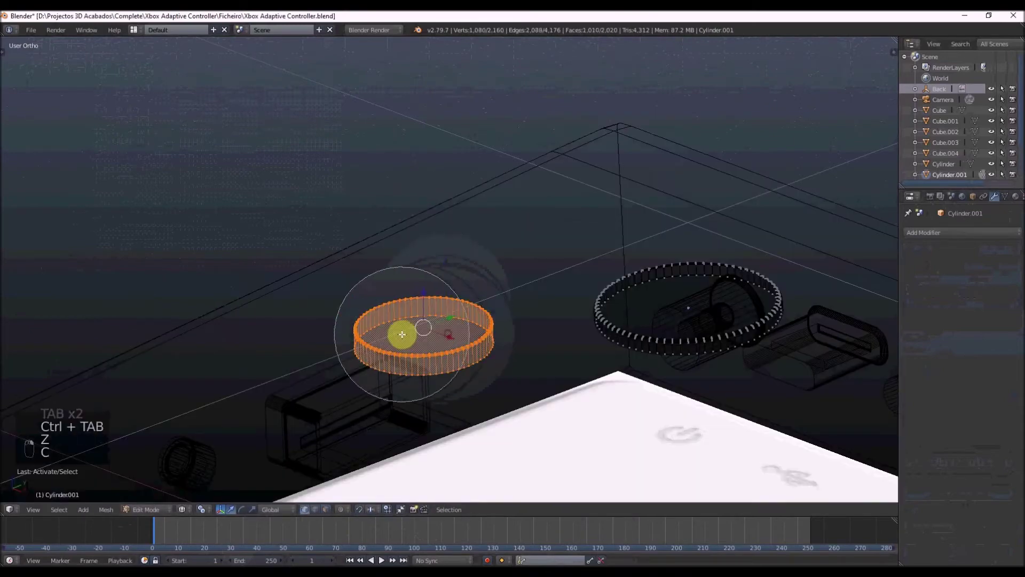
Duplicate two more discs over the menu and small round buttons and set their height.
key(z)
key(KP_7)
key(z)
key(shift+d)
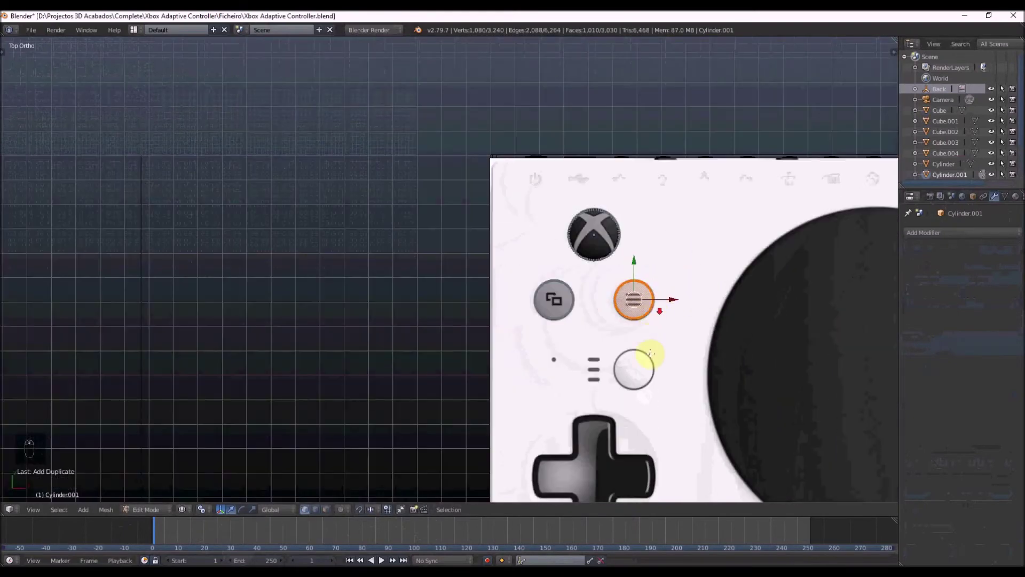
key(shift+d)
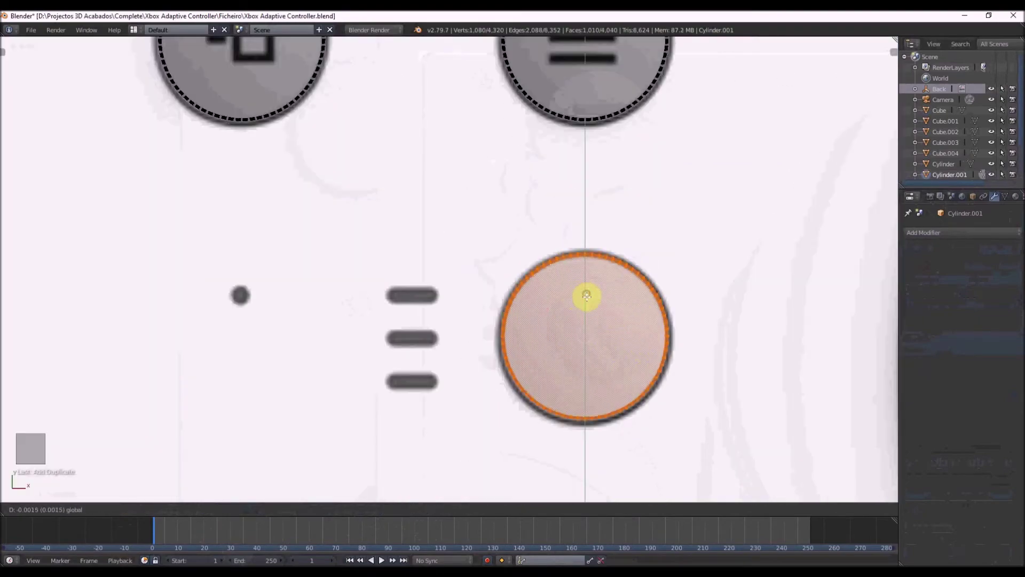
key(z)
key(KP_3)
key(z)
key(z)
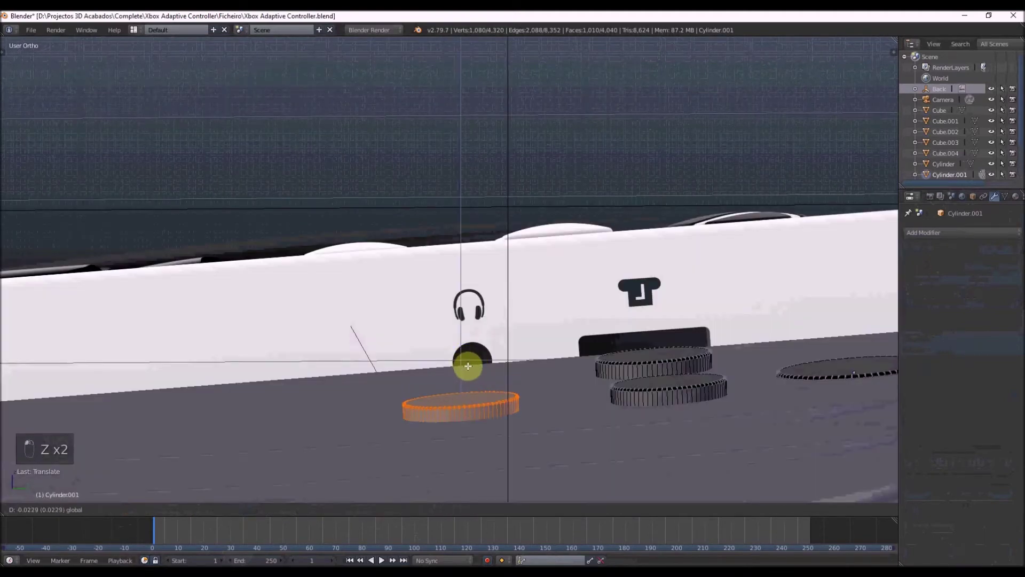
key(z)
key(c)
key(z)
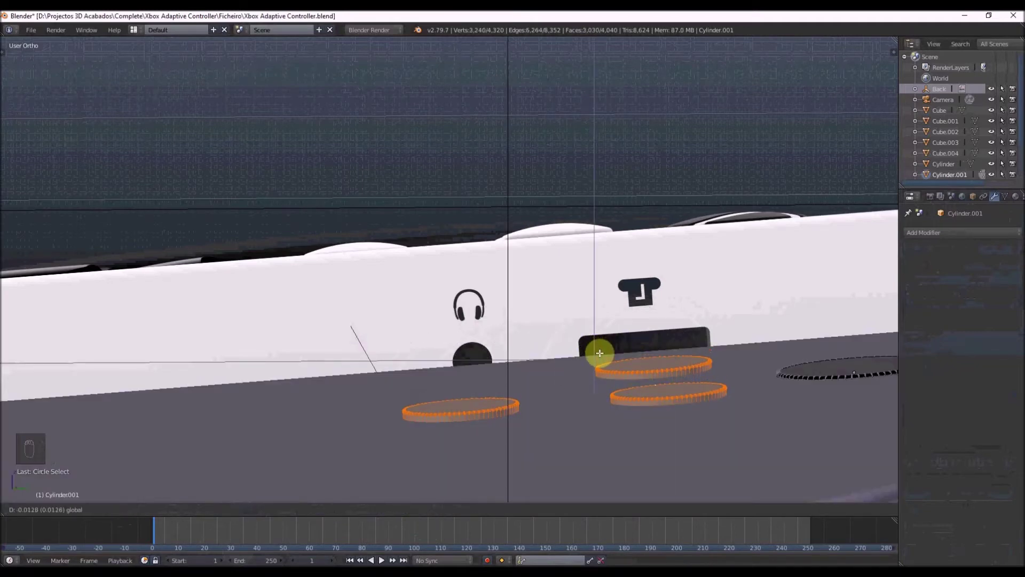
Separate the three discs into Cylinder.002 and use it as a Boolean Difference on the Cube.
key(p)
key(Tab)
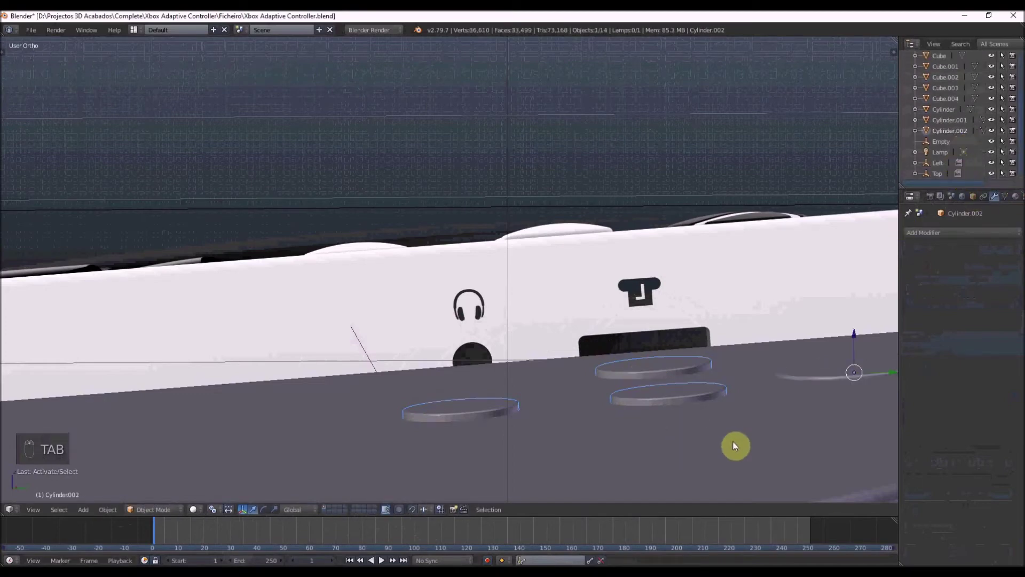
key(z)
key(z)
key(z)
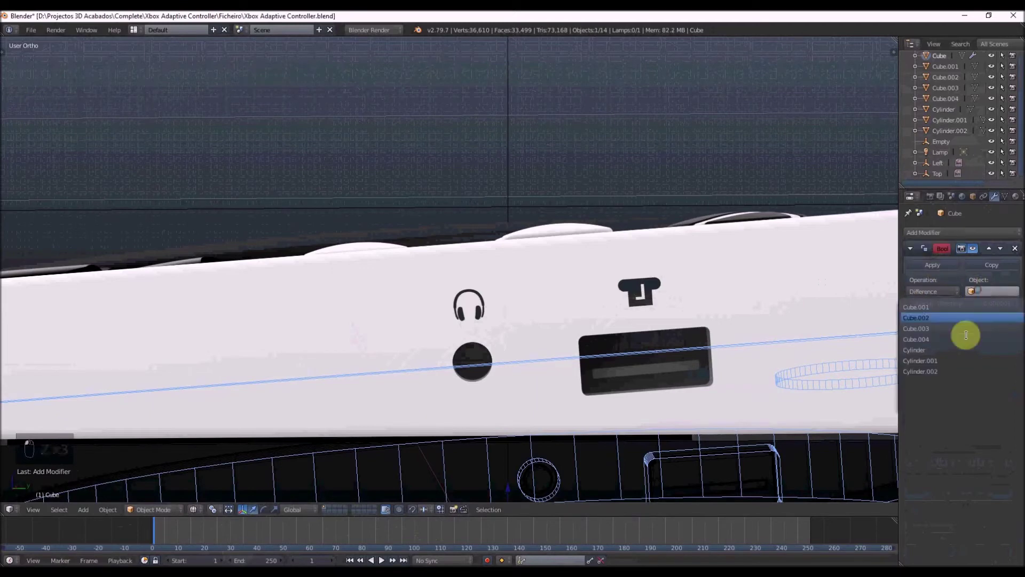
key(z)
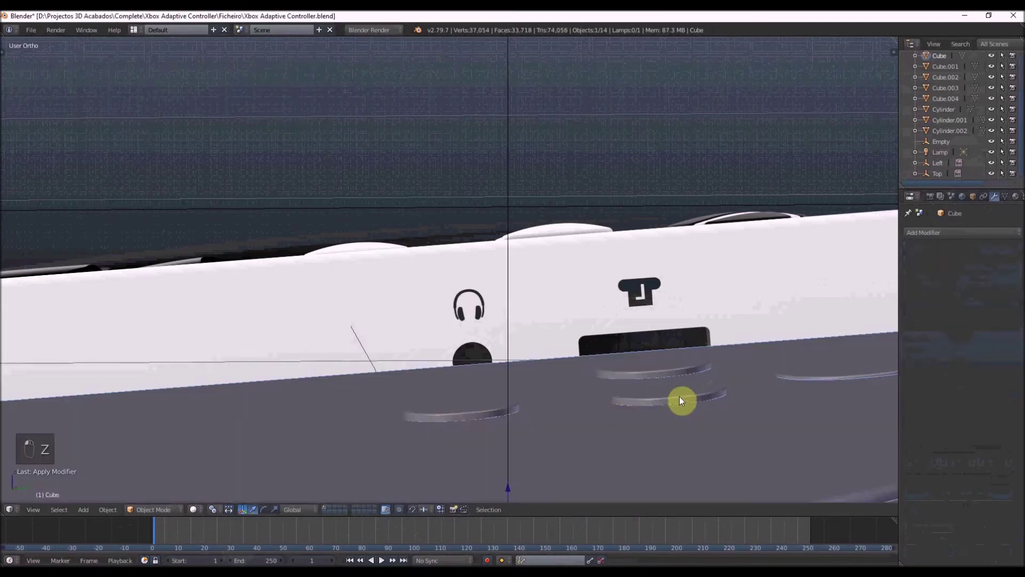
key(Tab)
Inset the three cutter discs' top faces and bevel their rims with about 13 segments.
key(a)
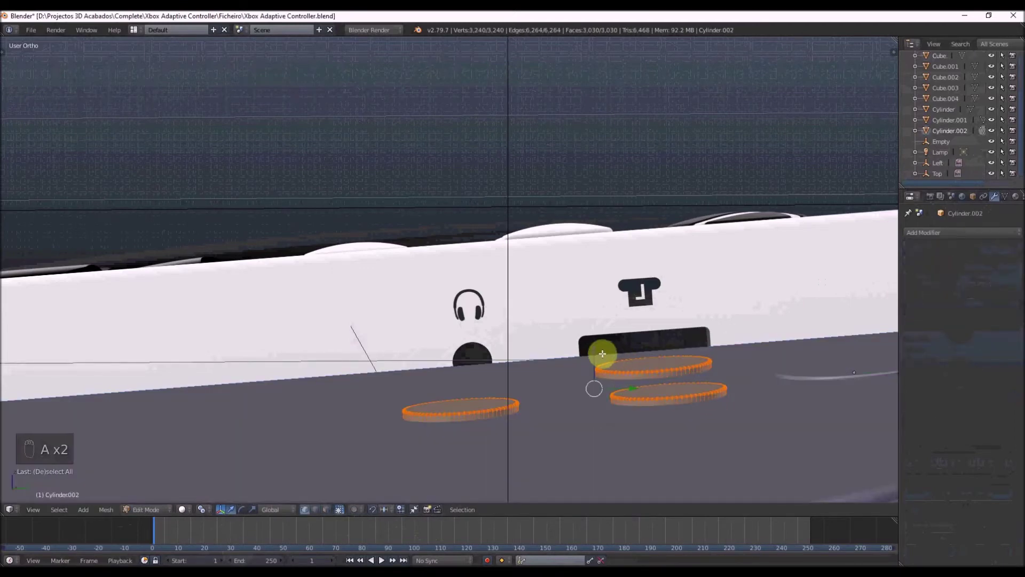
middle_click(733, 383)
key(s)
key(Tab)
key(Tab)
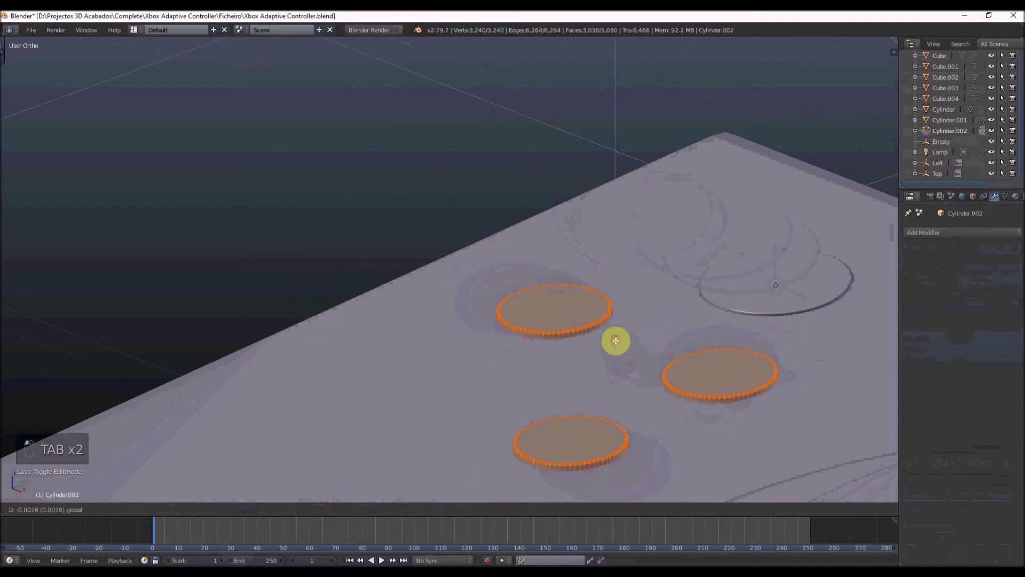
right_click(705, 370)
key(ctrl+Tab)
key(i)
right_click(837, 326)
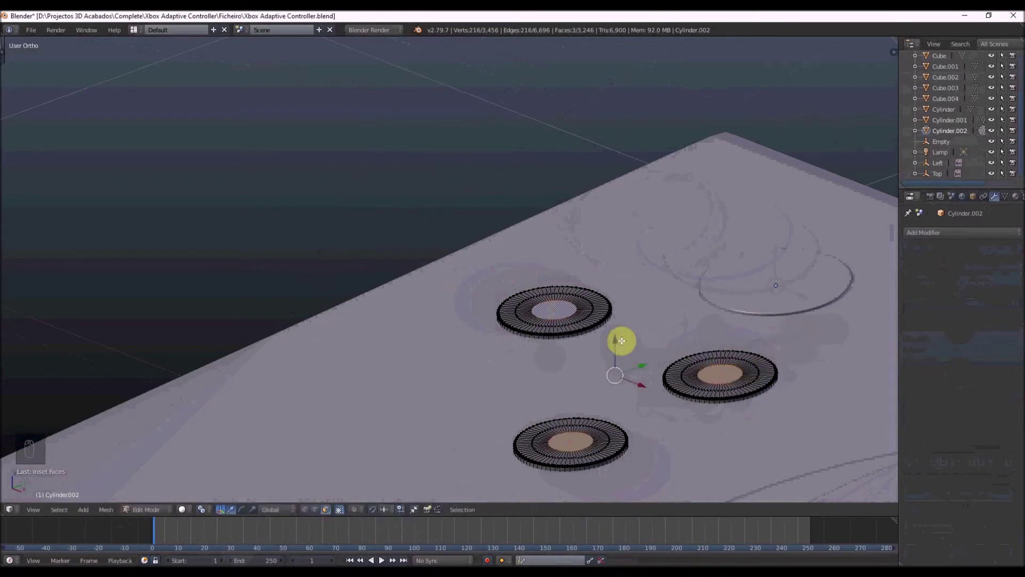
key(ctrl+b)
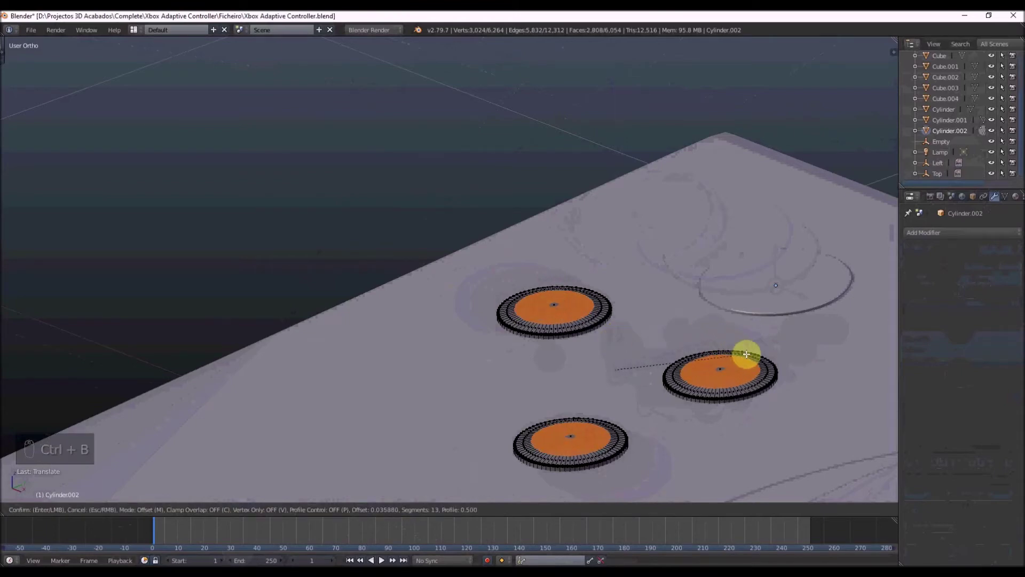
key(Tab)
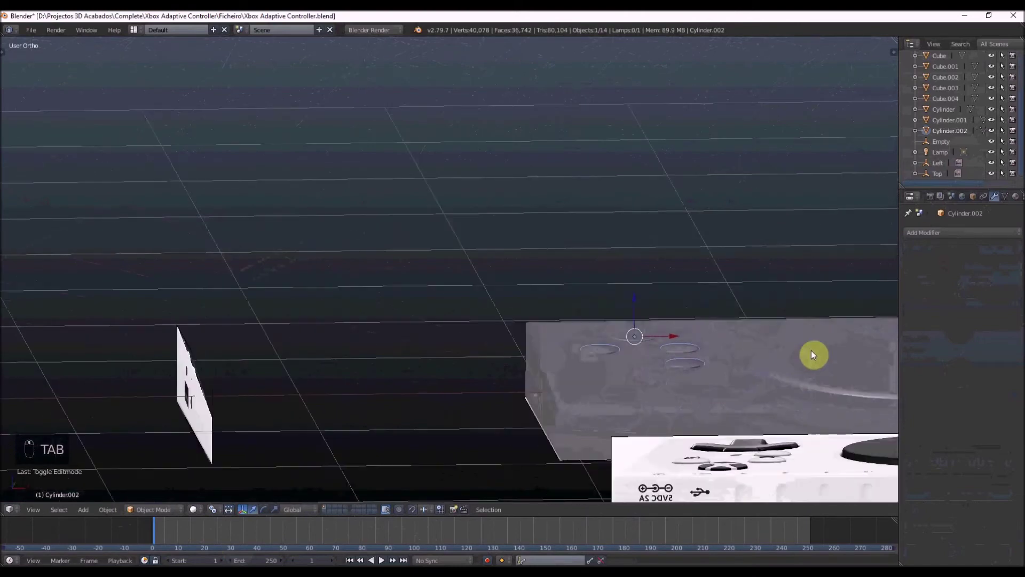
Set Origin to Geometry and switch to an orthographic top view.
key(t)
key(t)
key(t)
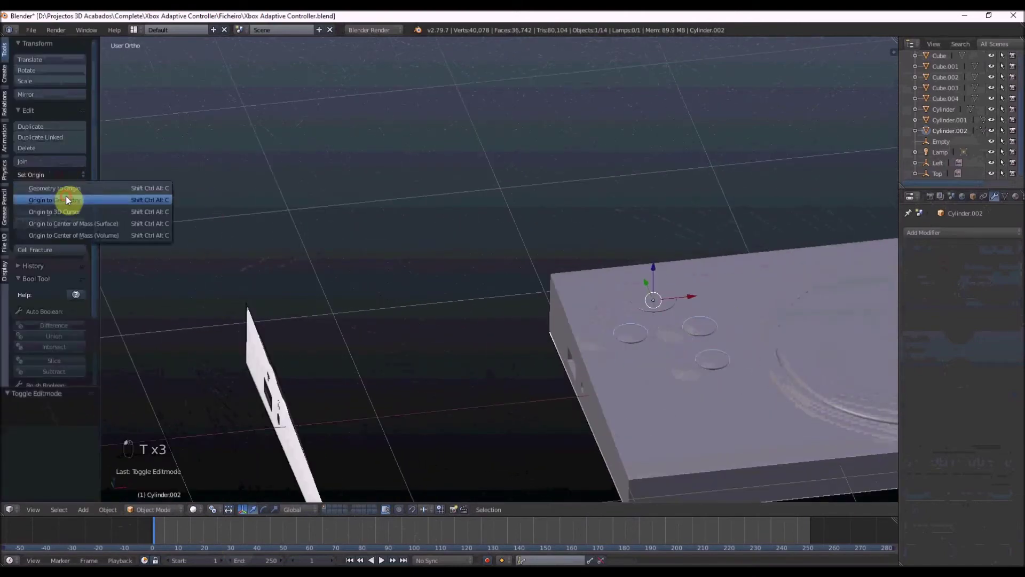
key(t)
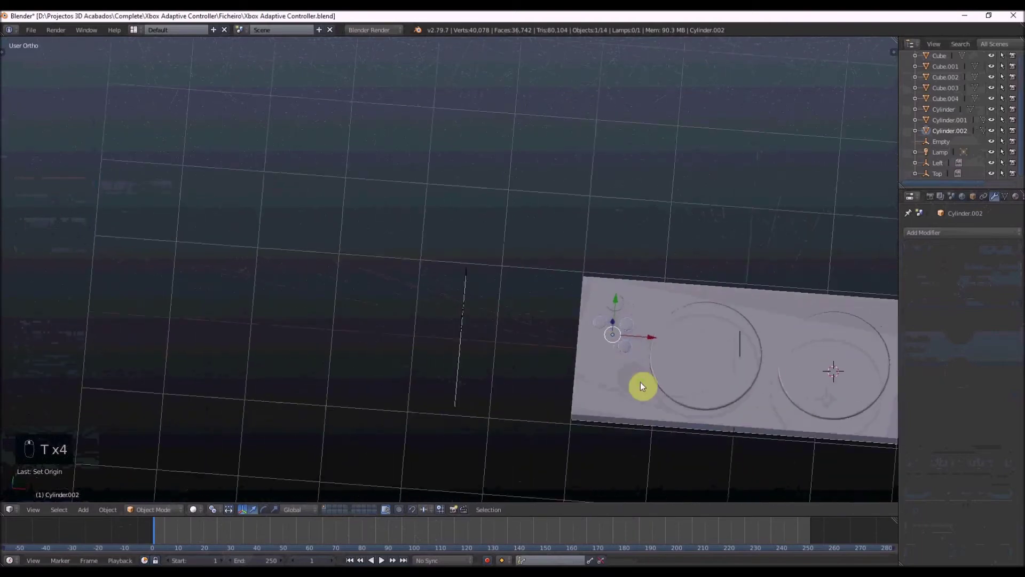
key(KP_5)
key(KP_7)
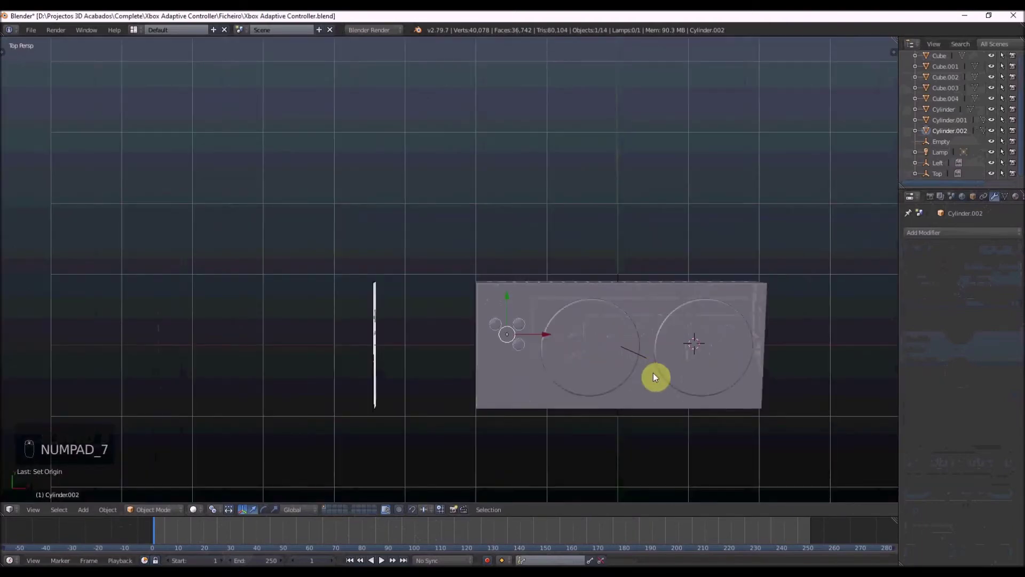
key(KP_7)
key(KP_5)
key(z)
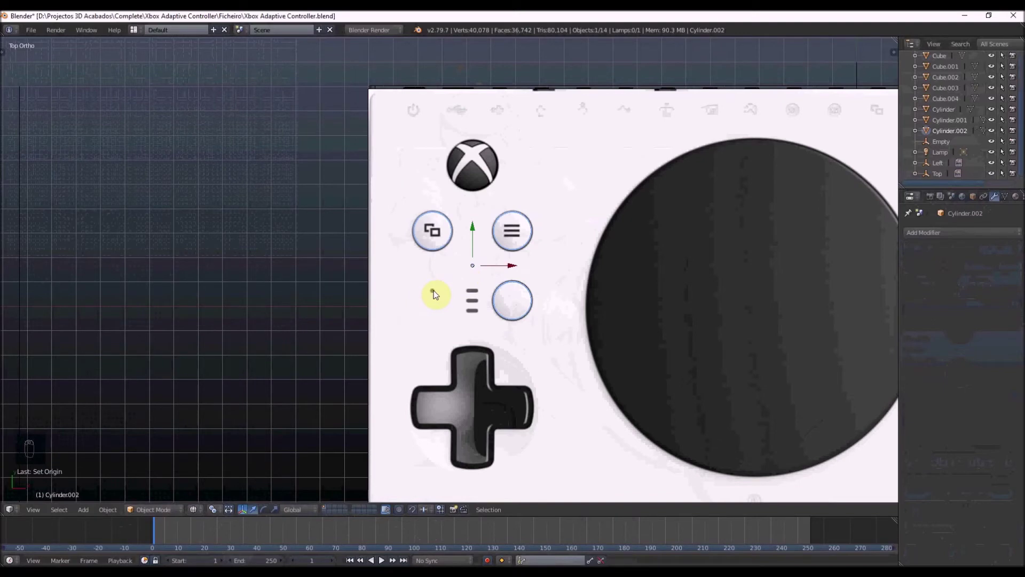
Duplicate a cutter cylinder, shrink it to the small dot's size and move it onto the dot.
key(Tab)
key(z)
key(c)
key(z)
key(c)
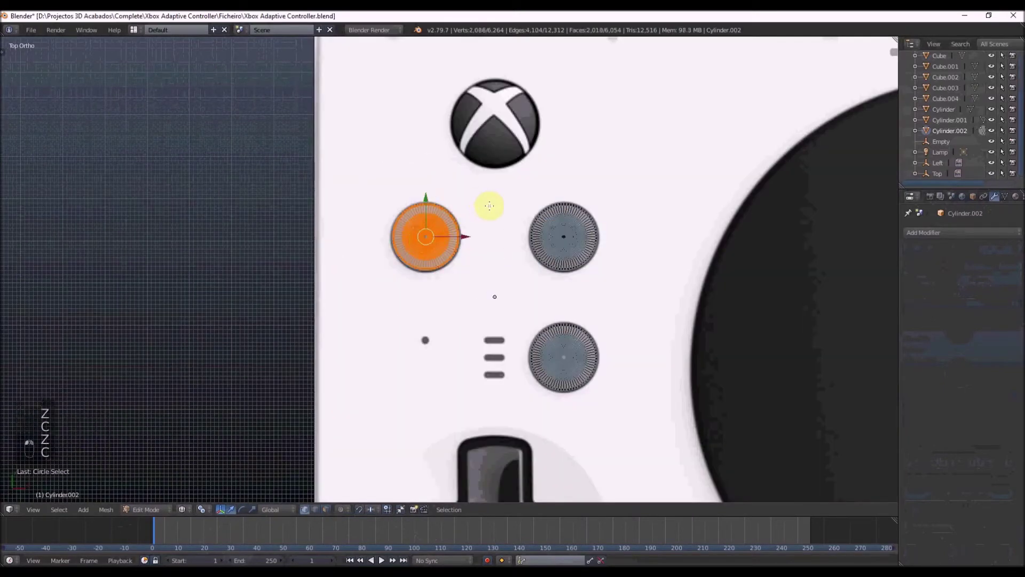
key(shift+d)
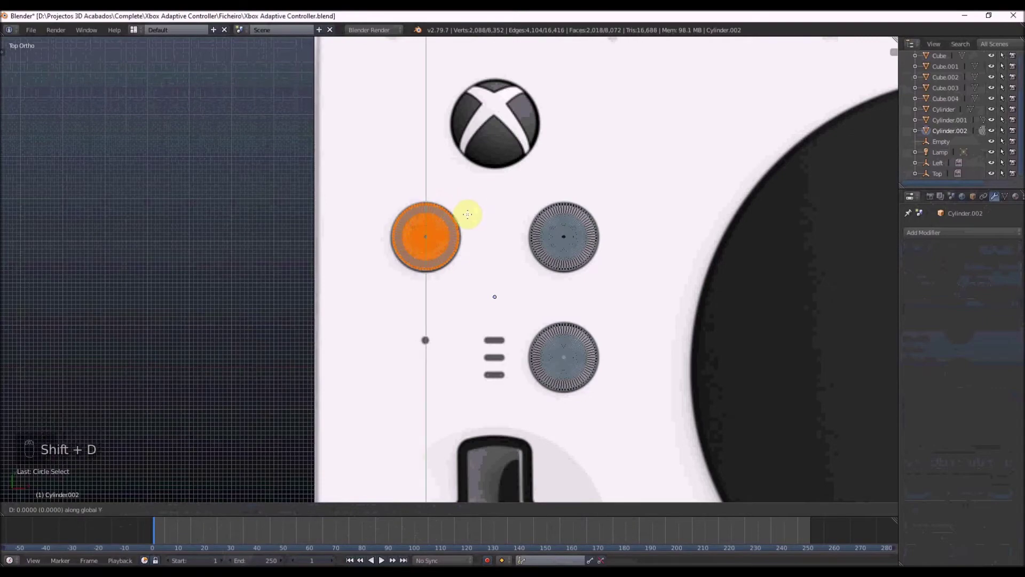
key(s)
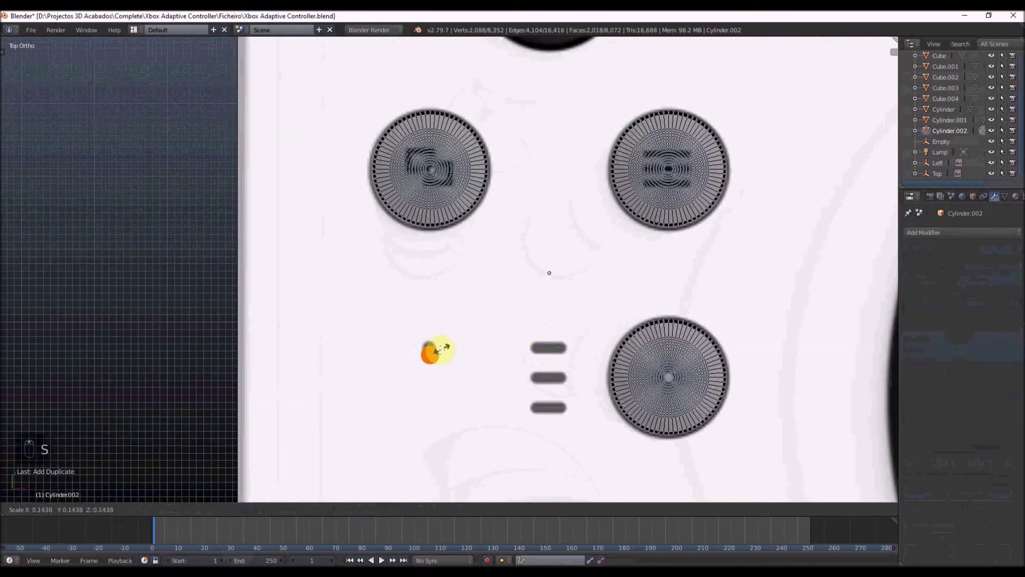
key(s)
key(s)
key(z)
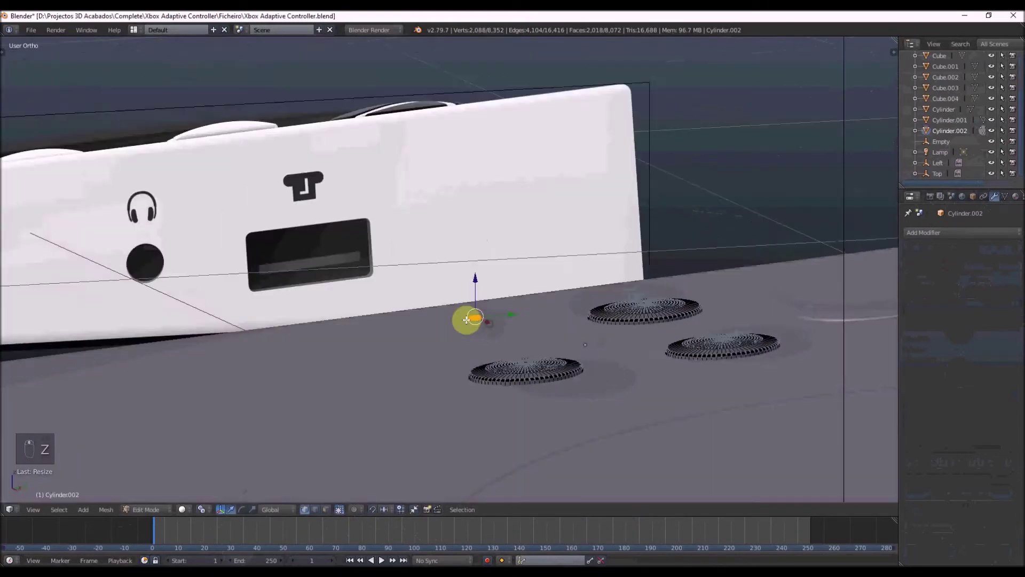
key(ctrl+Tab)
key(z)
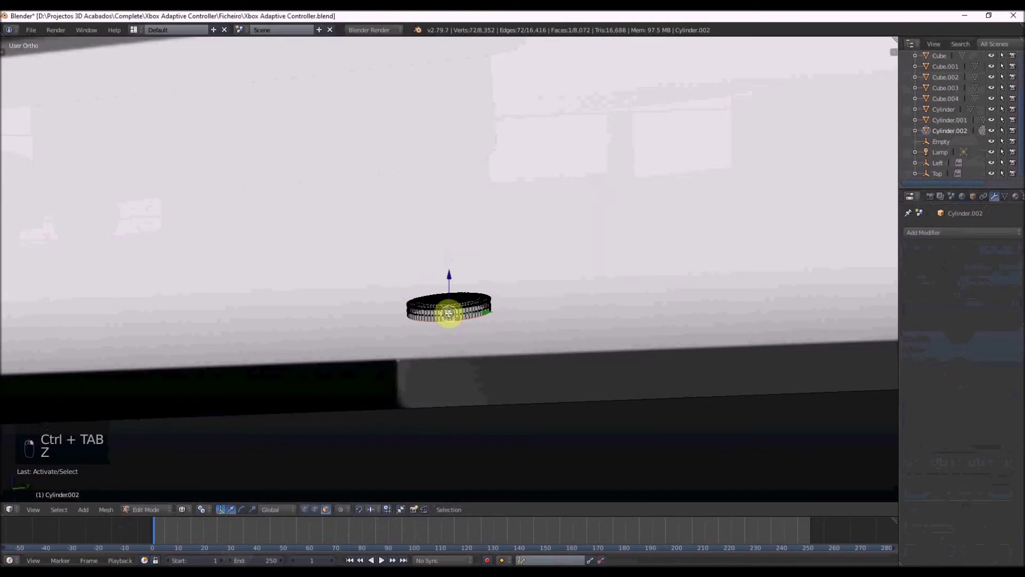
key(z)
key(Tab)
key(KP_7)
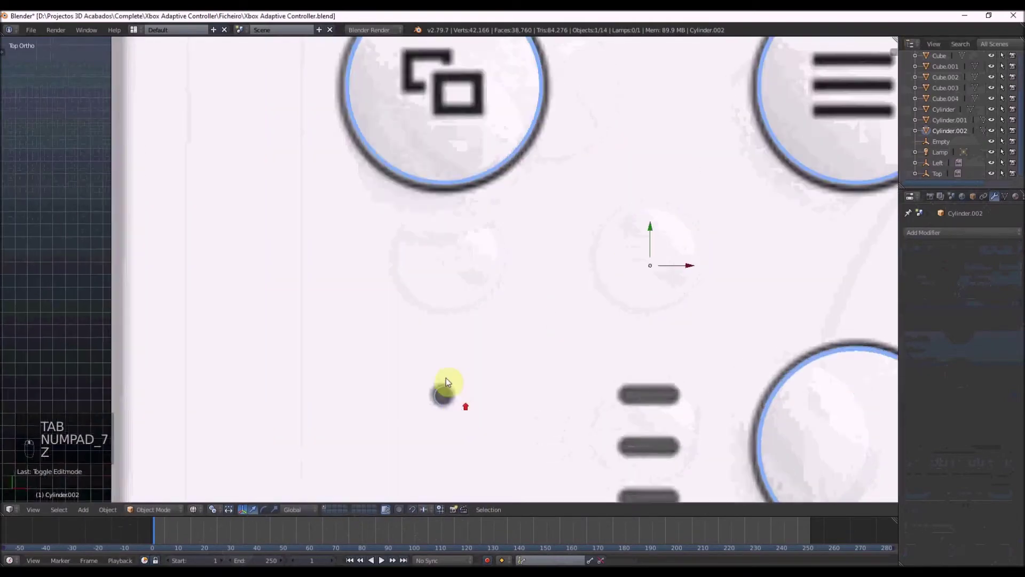
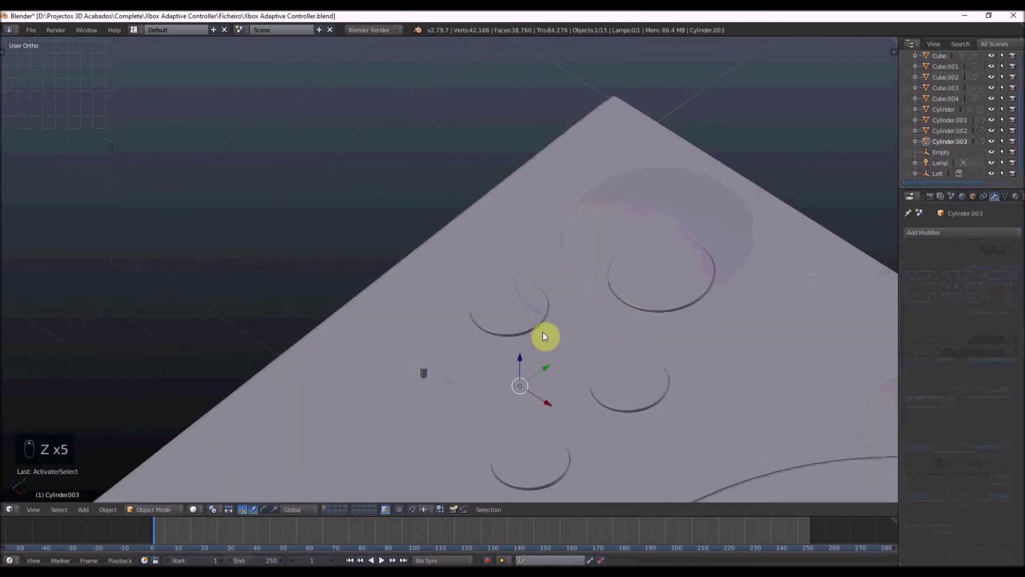
Separate the tiny cylinder and apply it as a Boolean Difference hole in the Cube.
key(z)
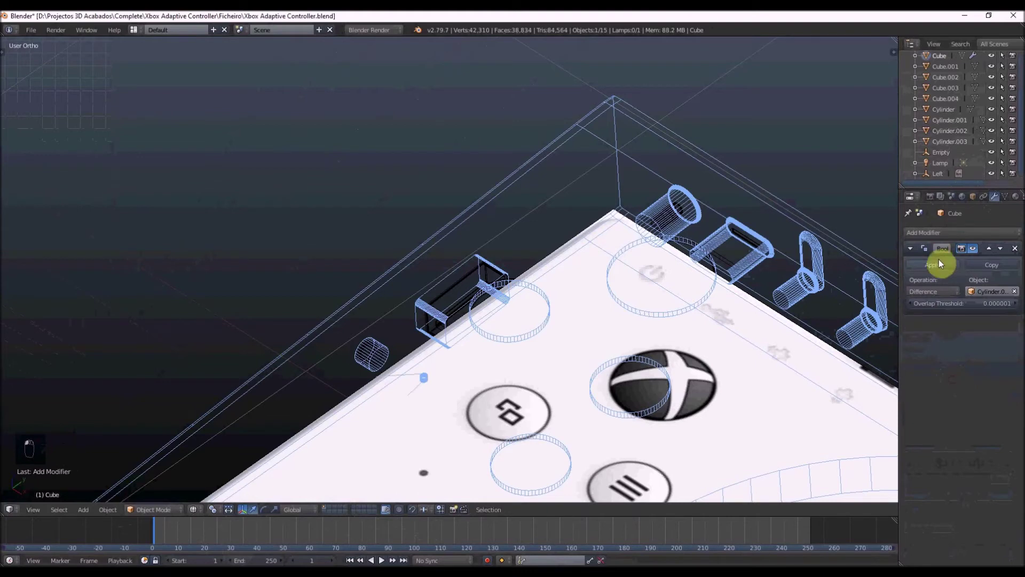
drag(418, 393, 394, 390)
key(z)
key(Tab)
key(a)
key(x)
key(Tab)
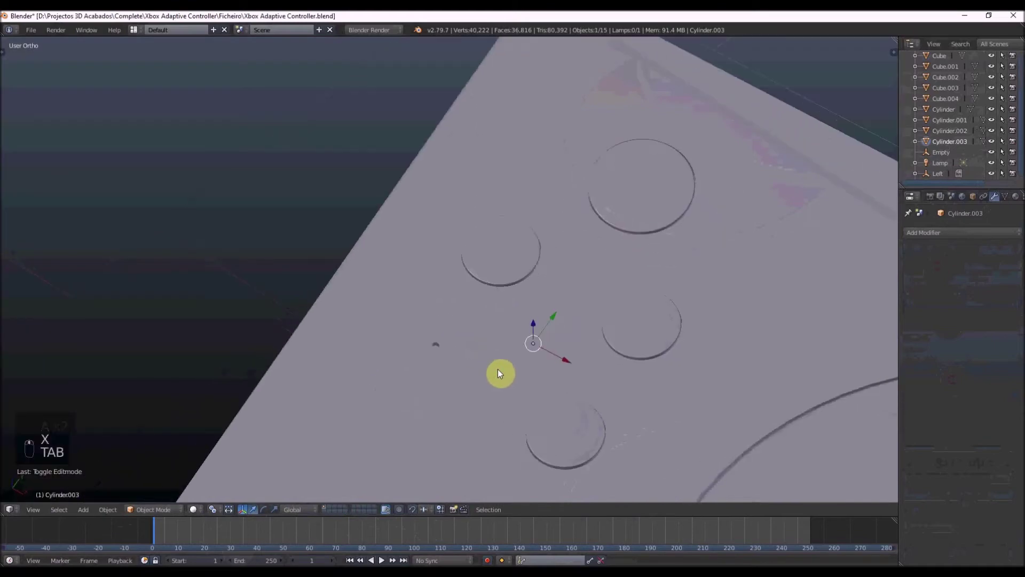
Add a cube over the top dash of the three-line marking in top view.
key(KP_7)
key(z)
key(shift+a)
Repeat the dash block Cube.005 into three dashes with an Array modifier, count 3, relative offset 2.6.
key(s)
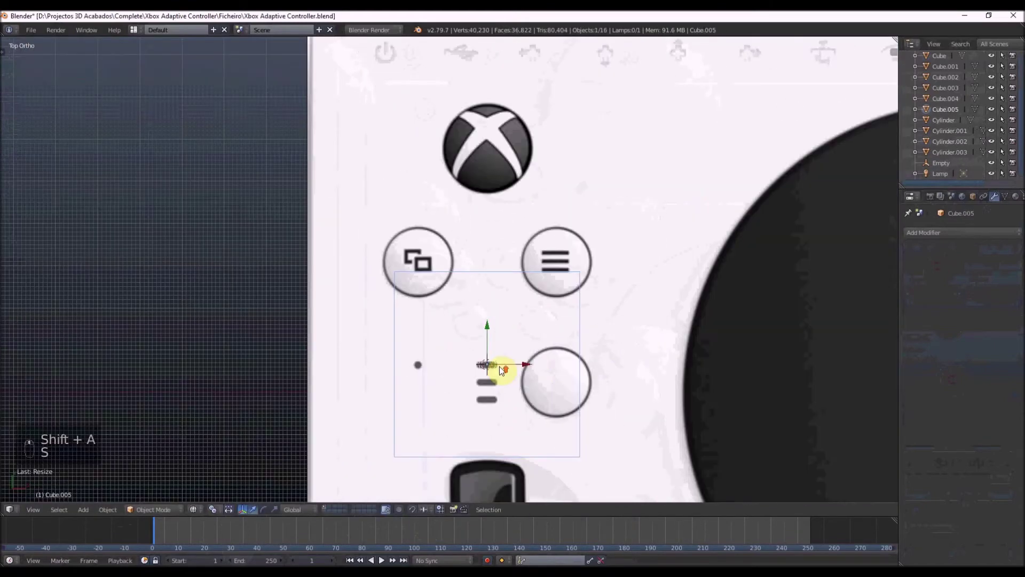
key(s)
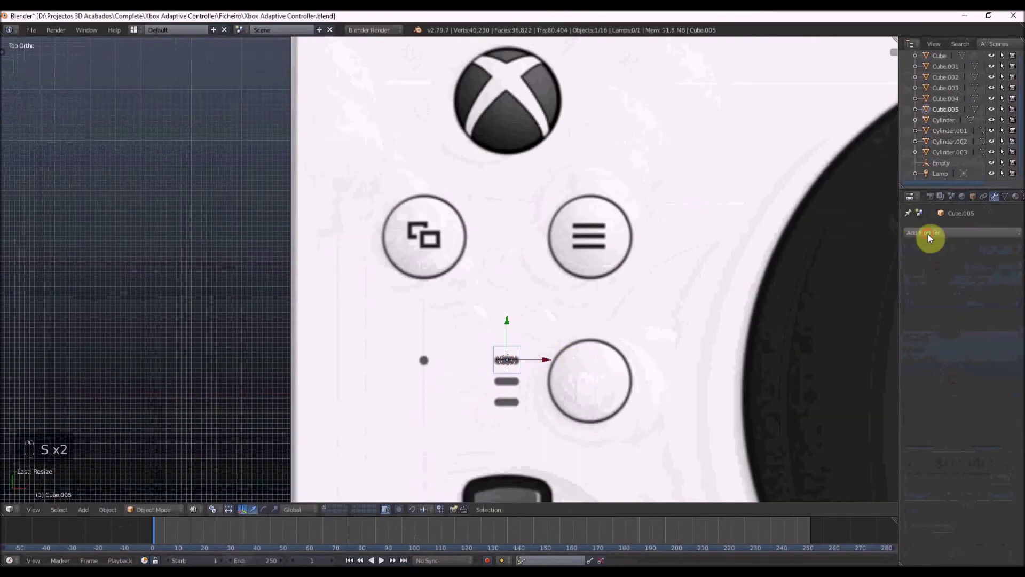
key(Tab)
key(Tab)
key(r)
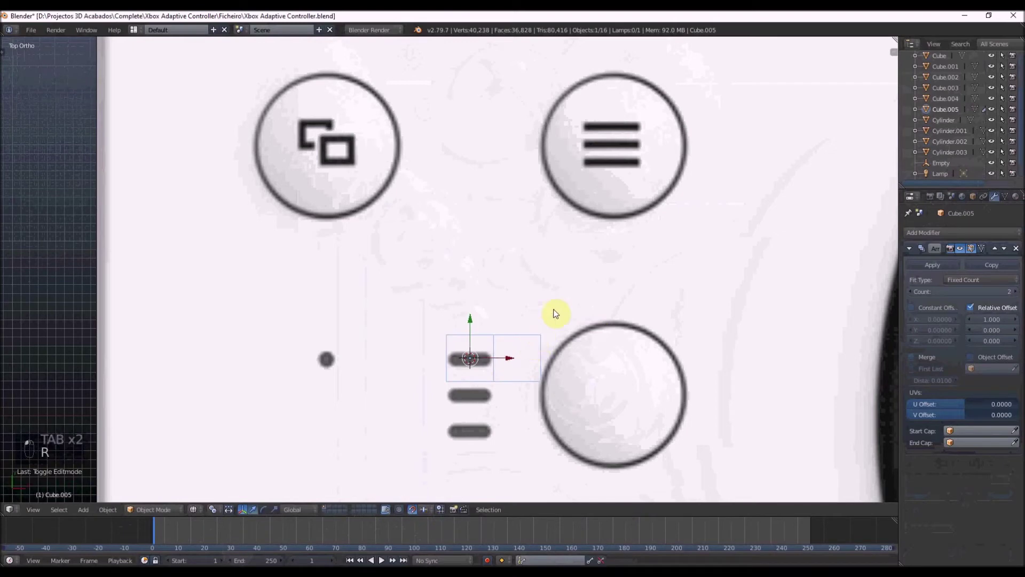
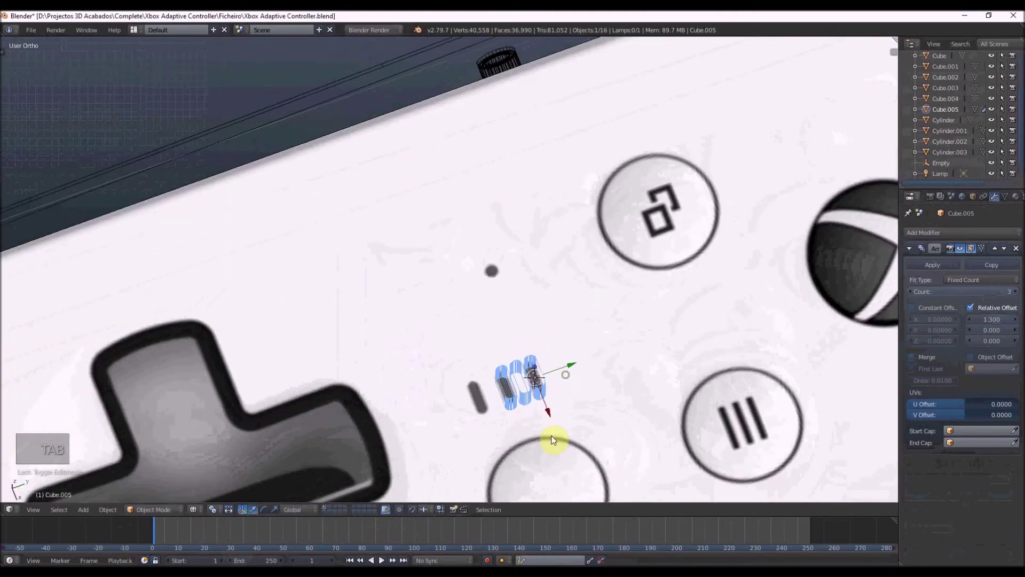
key(KP_7)
key(z)
key(z)
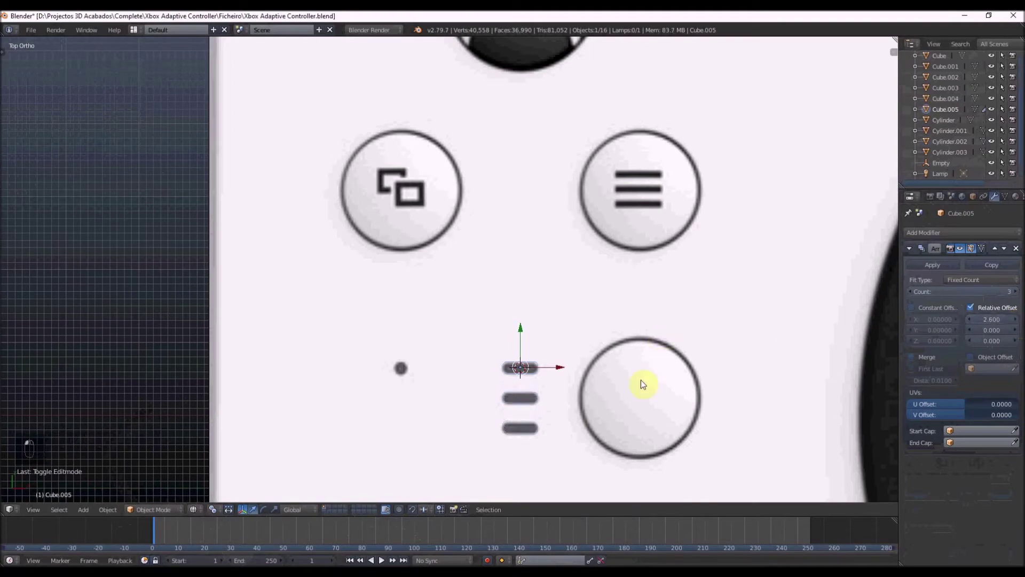
key(z)
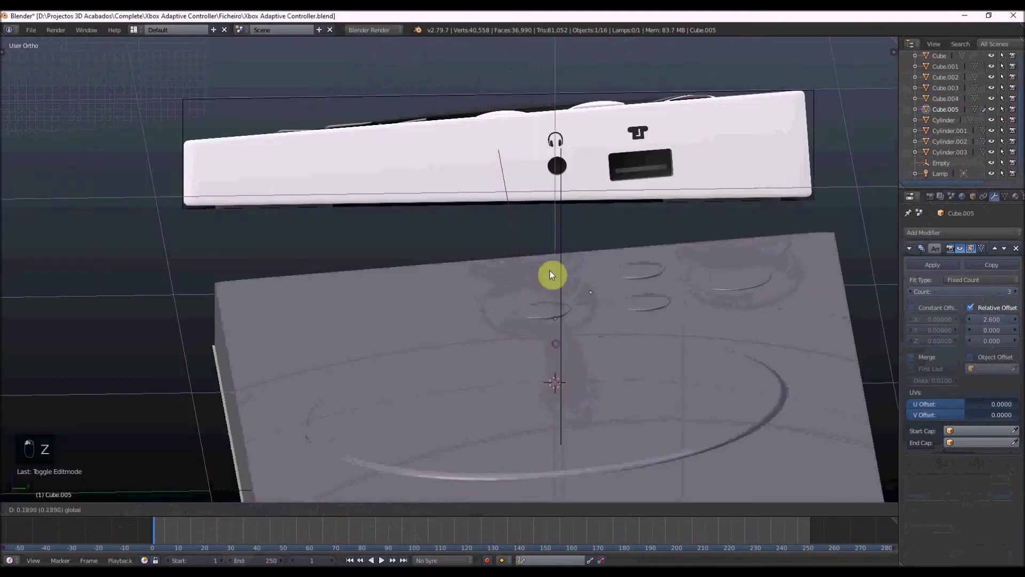
drag(549, 252, 539, 283)
key(z)
key(s)
key(z)
drag(590, 266, 593, 287)
key(r)
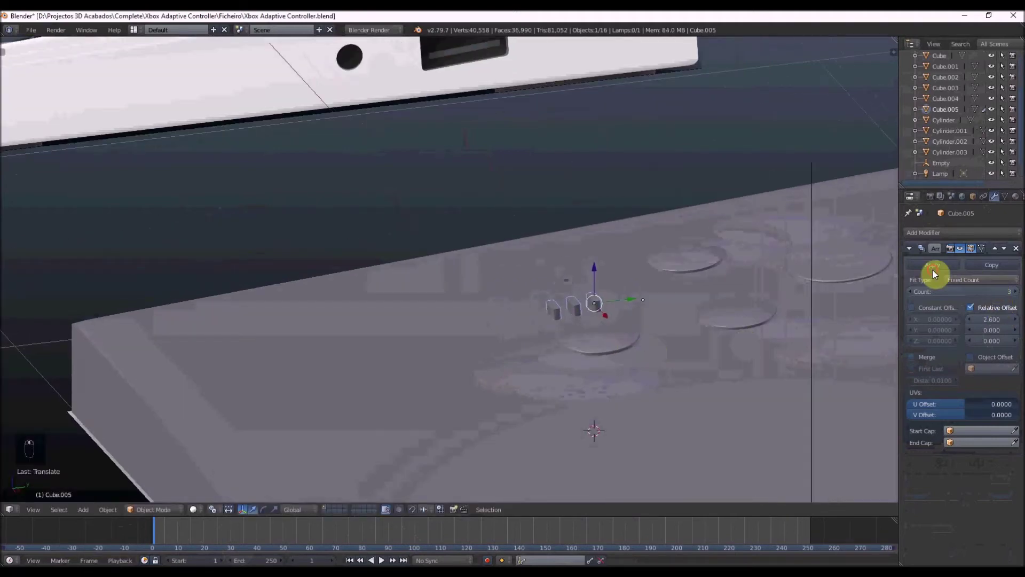
Apply the array, then carve the dashes into the base slab Cube as a Boolean Difference and apply it.
drag(934, 269, 834, 280)
key(z)
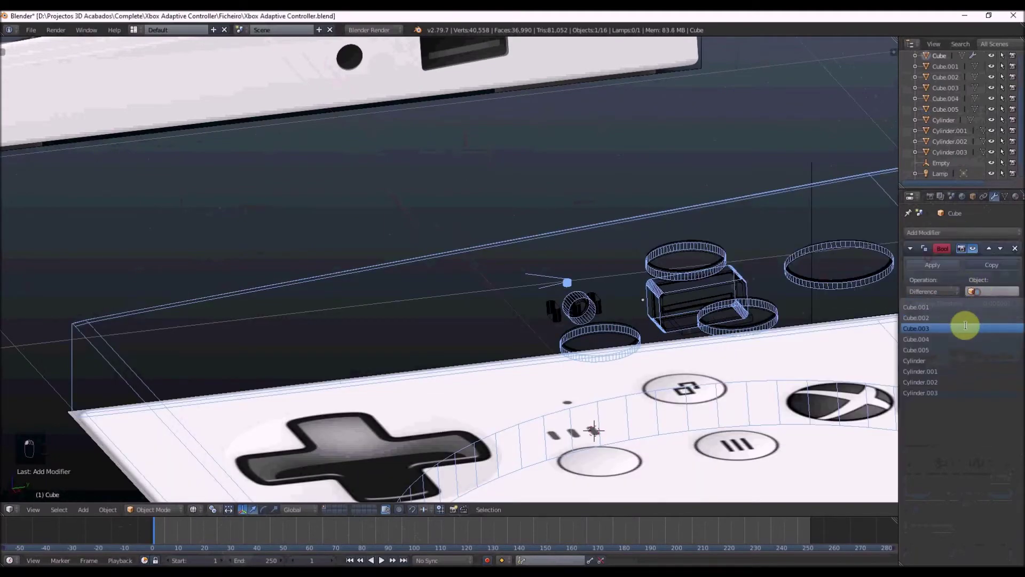
key(z)
key(x)
key(z)
key(z)
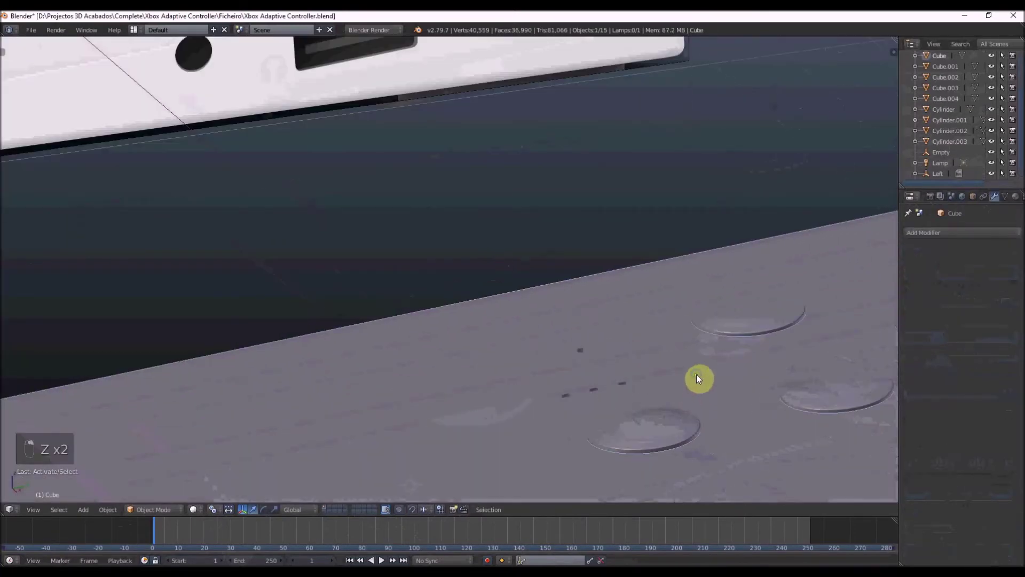
Duplicate a circle from Cylinder.002's mesh and enlarge it to cover the D-pad area.
key(z)
key(x)
key(z)
key(KP_7)
key(z)
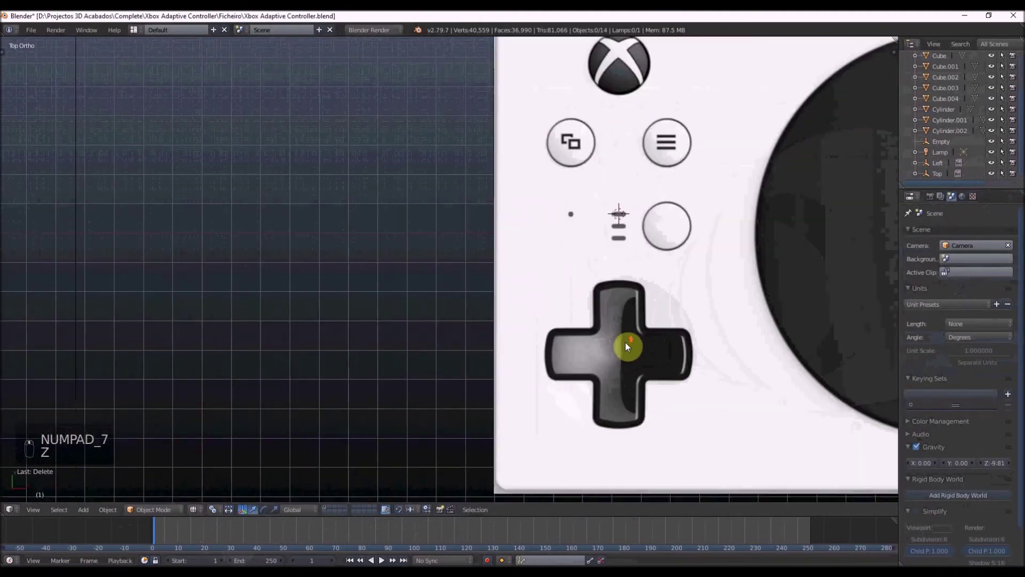
key(z)
key(Tab)
key(ctrl+Tab)
key(z)
key(c)
key(shift+d)
key(ctrl+z)
key(shift+d)
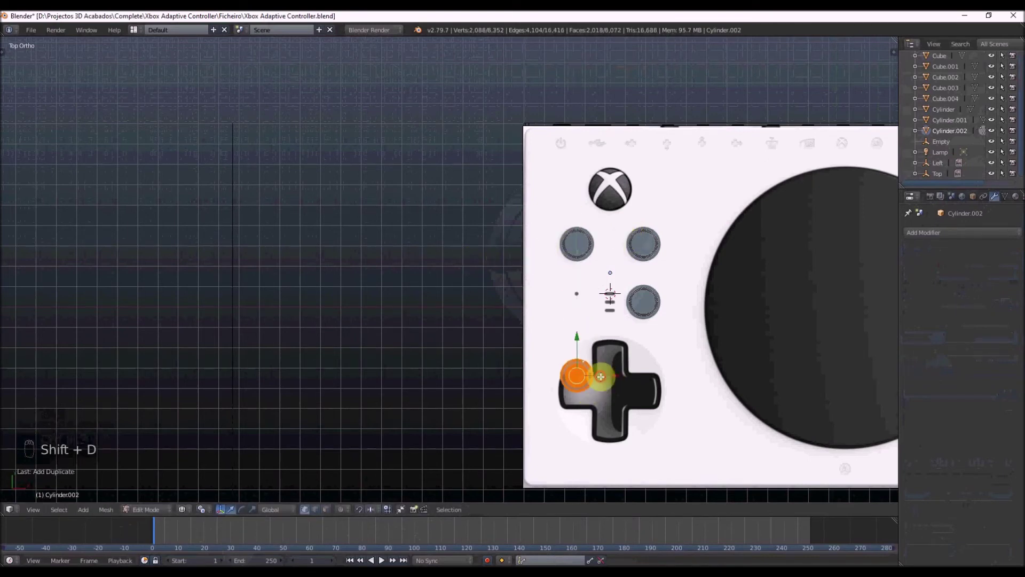
key(s)
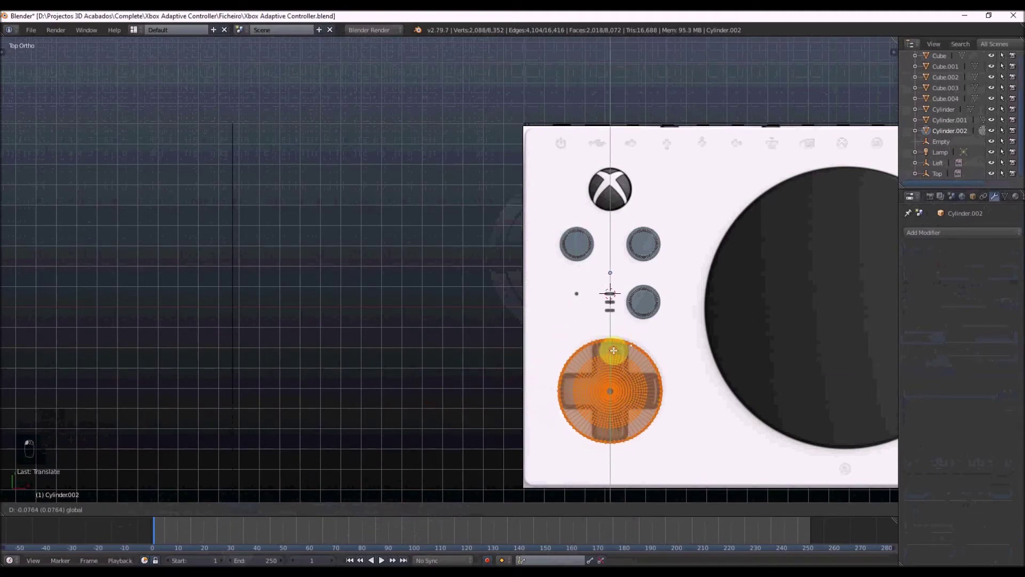
key(s)
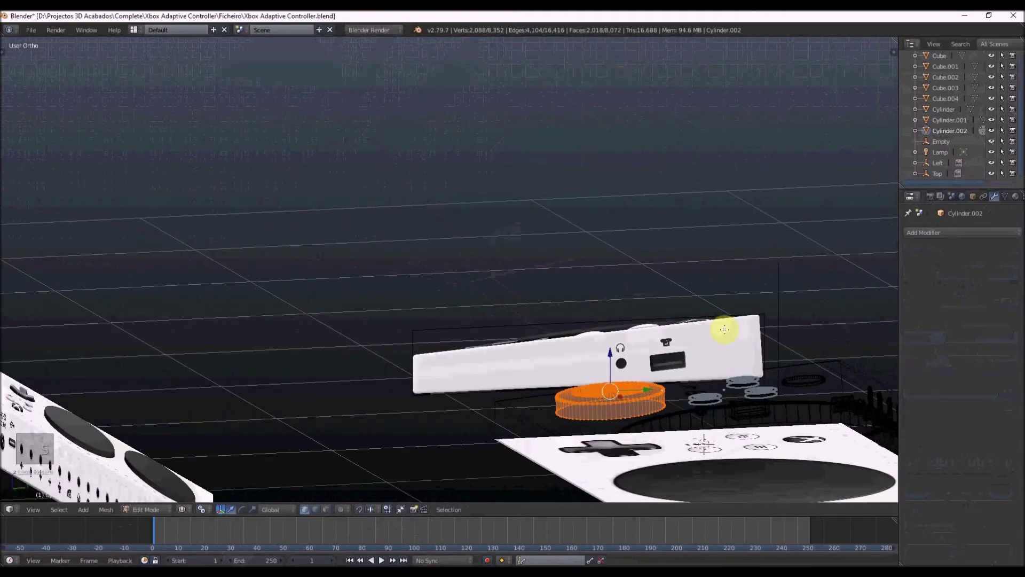
Level the tilted cylinder flat from the side view and resize it over the slab.
key(z)
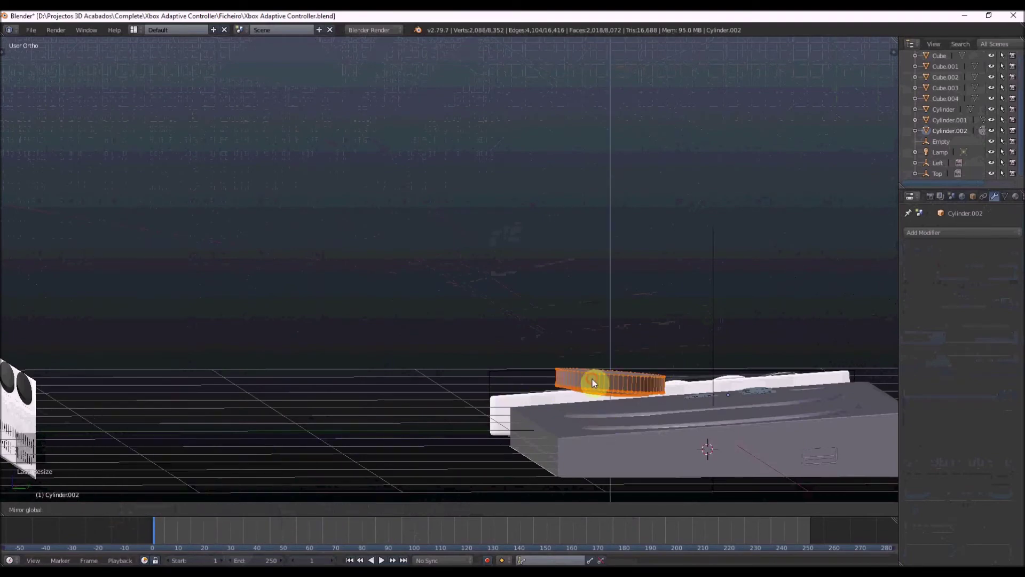
key(r)
key(KP_3)
key(r)
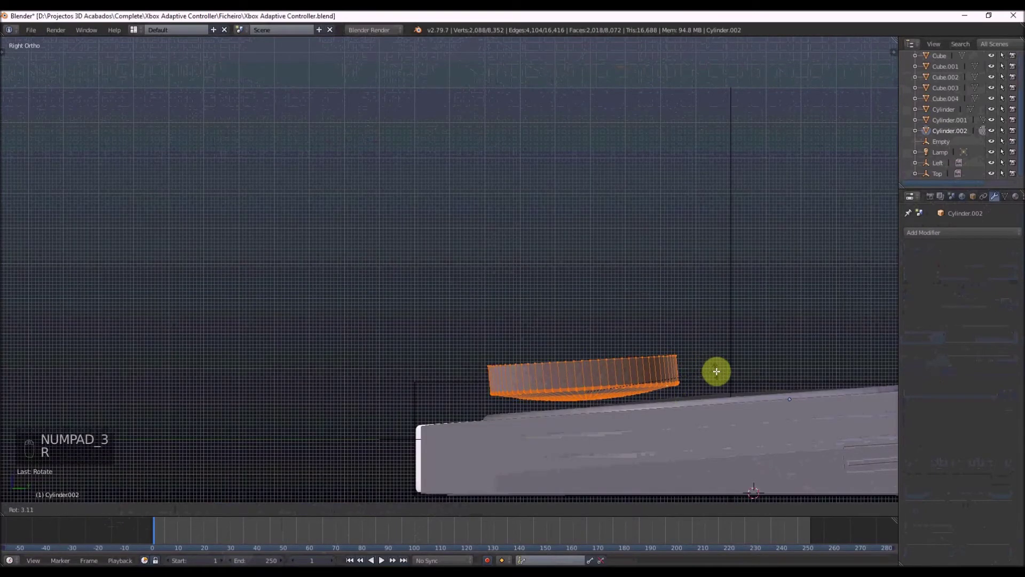
key(ctrl+n)
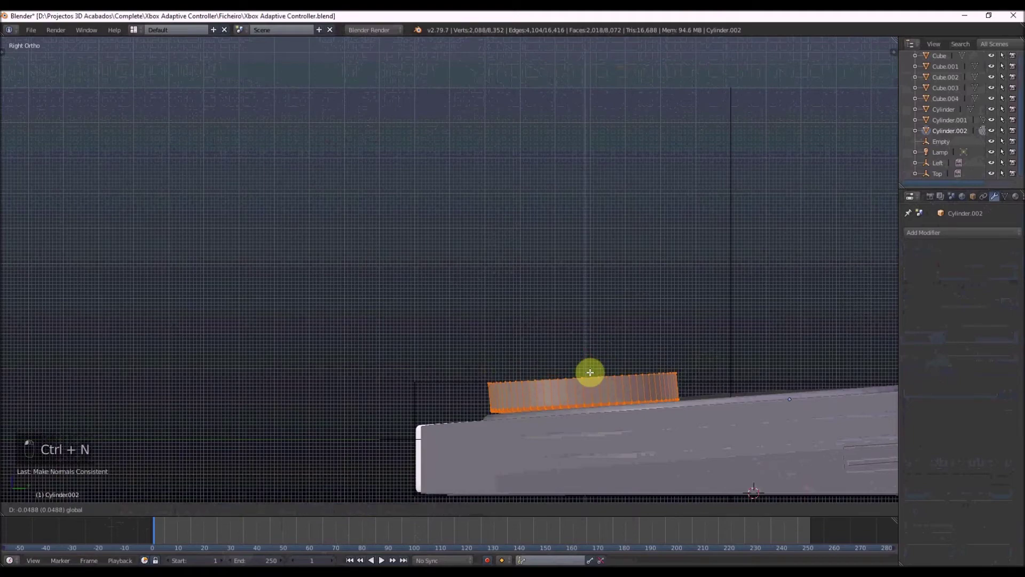
drag(593, 379, 602, 400)
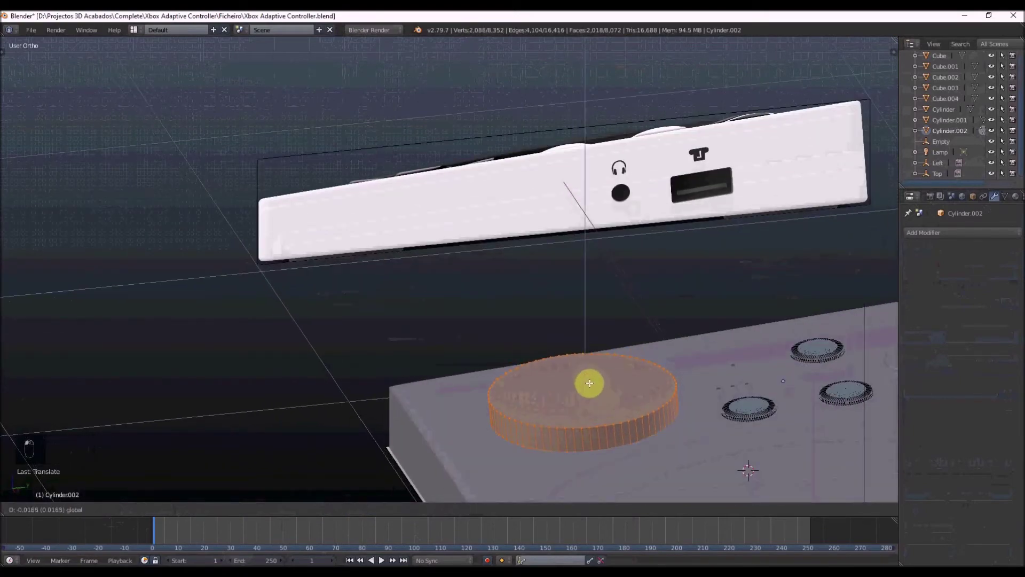
key(r)
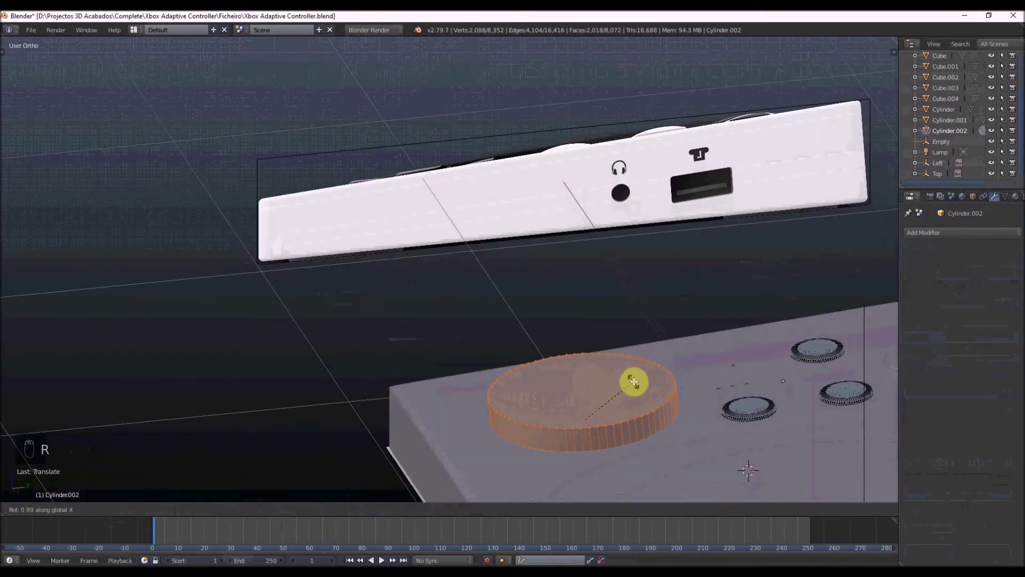
Separate the cylinder's top face into its own flat disc object resting on the base slab.
key(ctrl+Tab)
drag(614, 392, 625, 383)
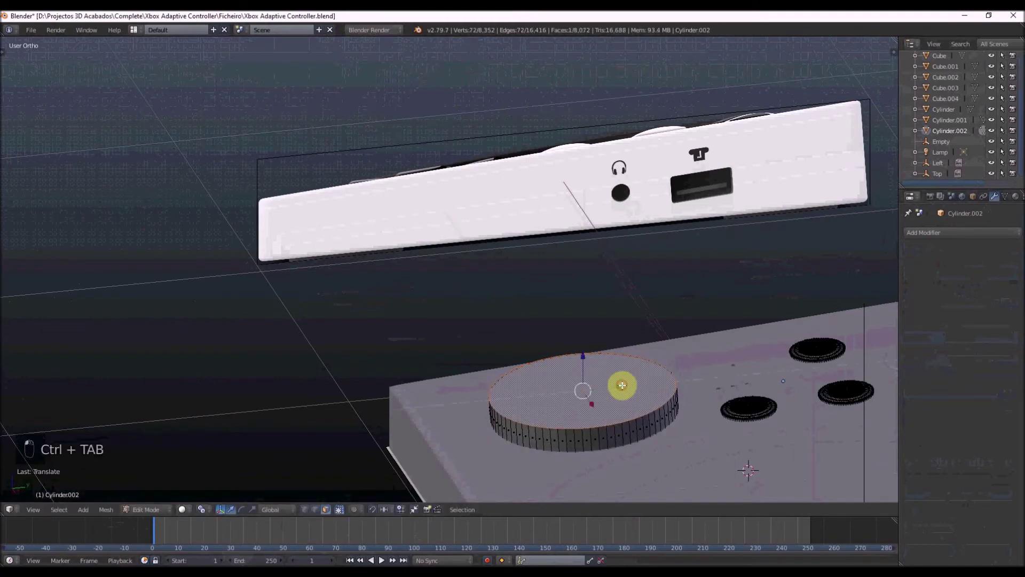
key(Tab)
key(Tab)
key(z)
key(ctrl+Tab)
key(z)
key(z)
key(c)
key(p)
key(Tab)
key(Tab)
key(z)
key(z)
key(z)
key(Tab)
key(Tab)
key(t)
key(t)
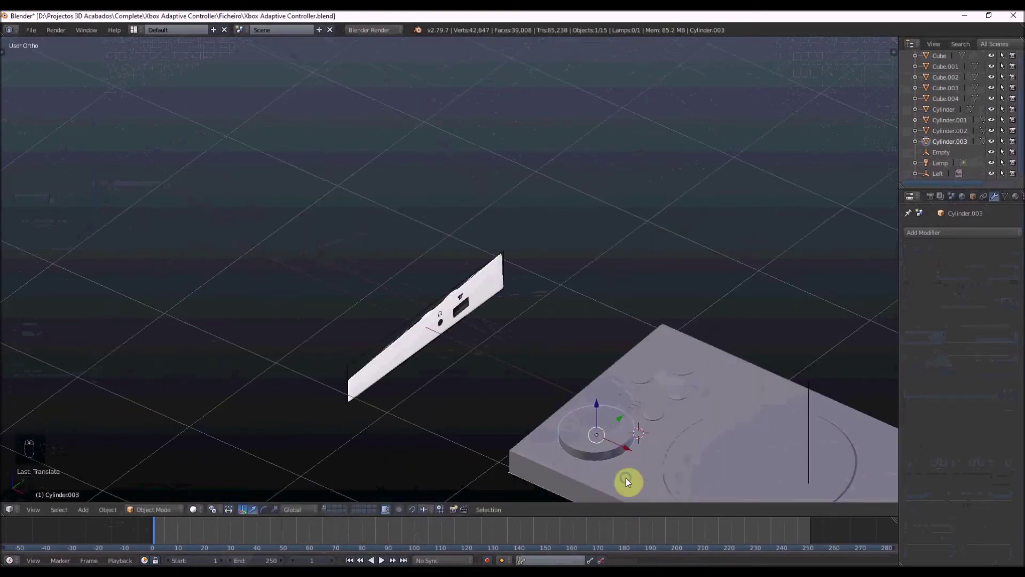
Cut the disc Cylinder.003 into the base Cube as a Boolean Difference round recess.
key(z)
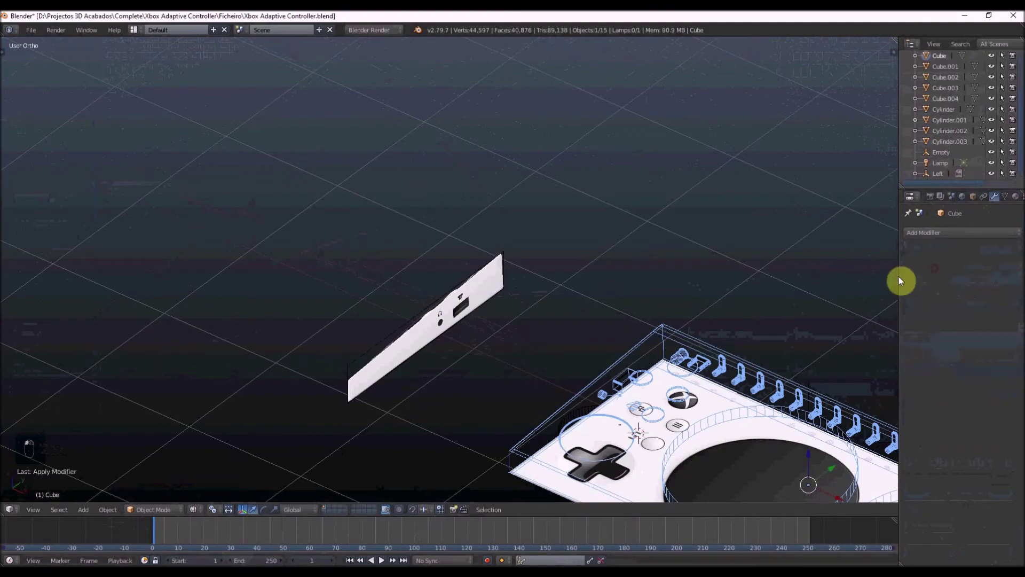
key(z)
key(x)
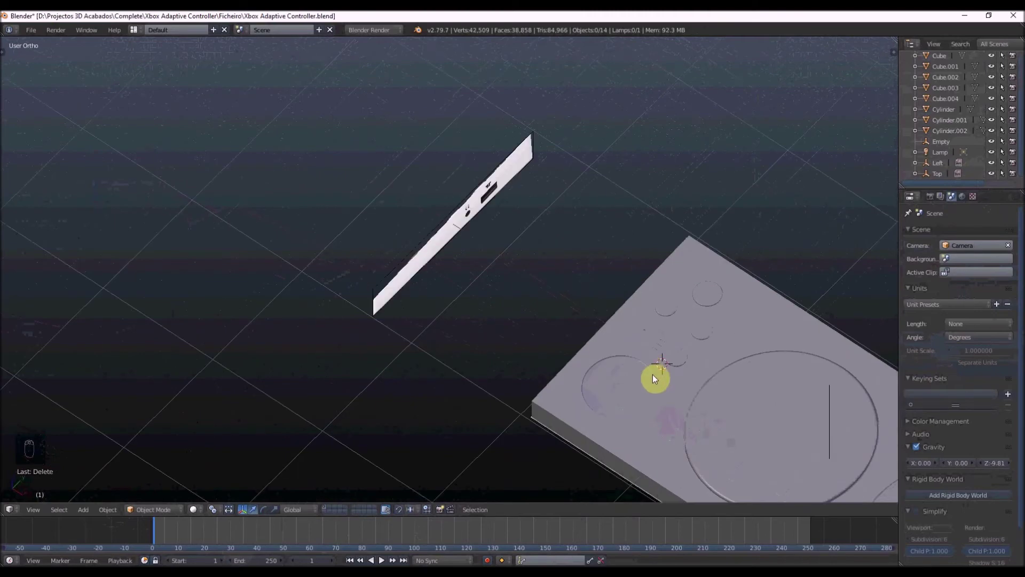
key(ctrl+z)
key(z)
key(KP_3)
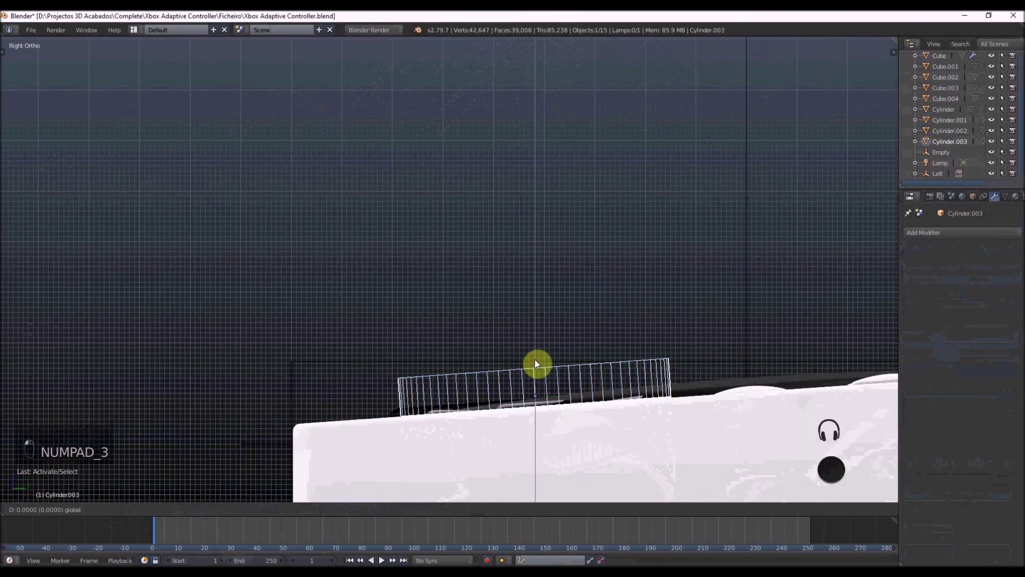
key(z)
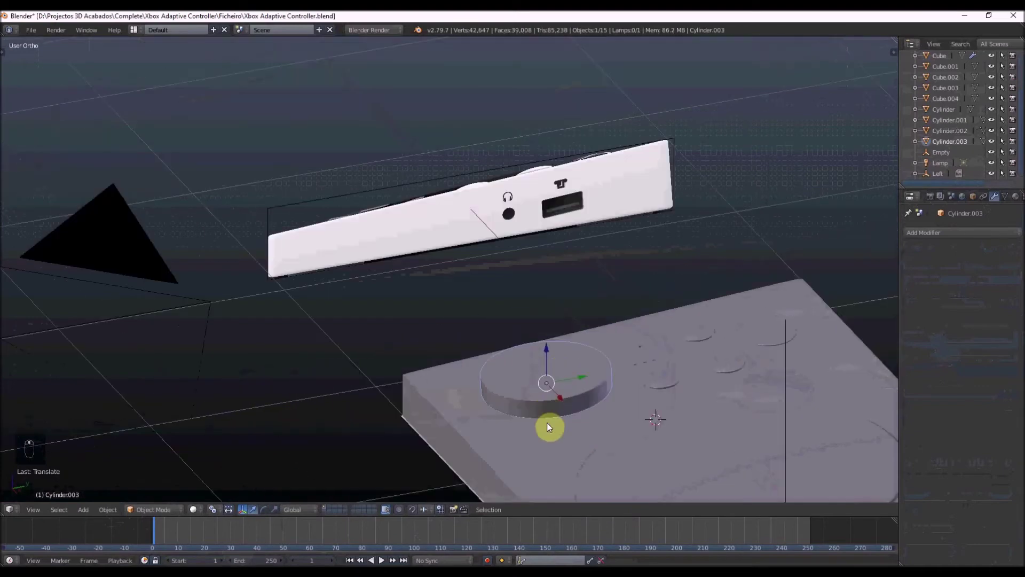
key(z)
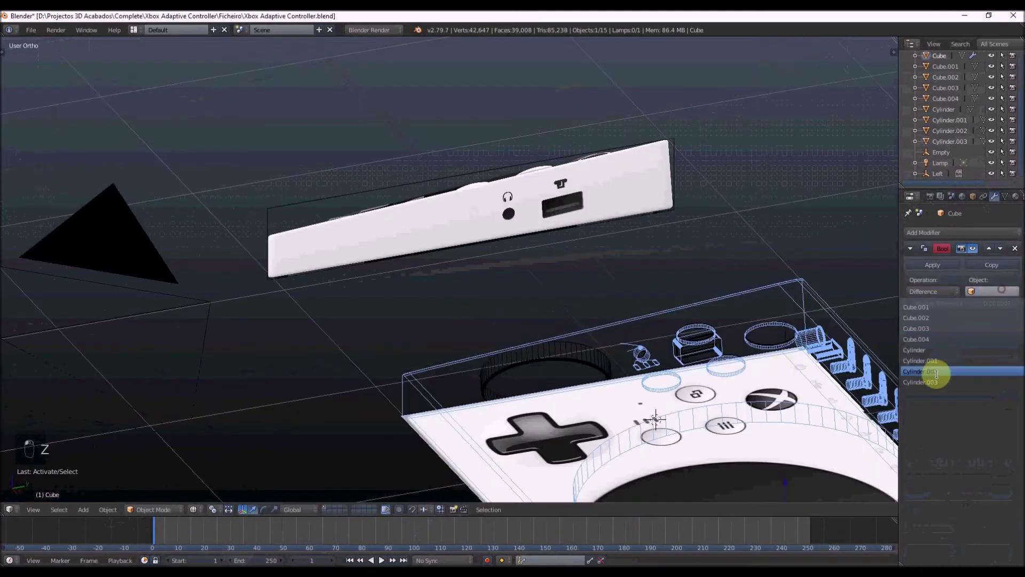
key(z)
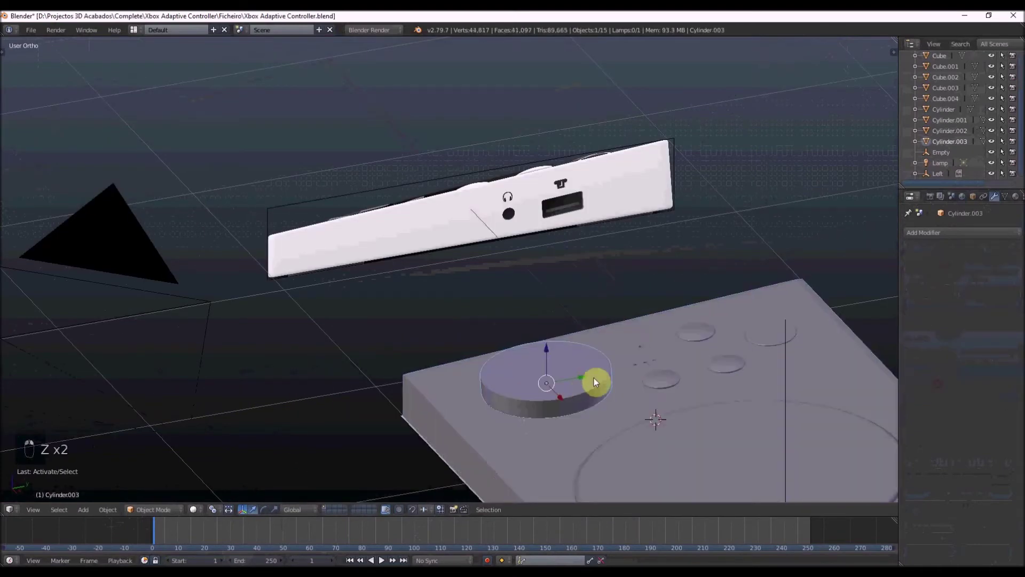
key(ctrl+z)
key(ctrl+z)
drag(583, 400, 553, 349)
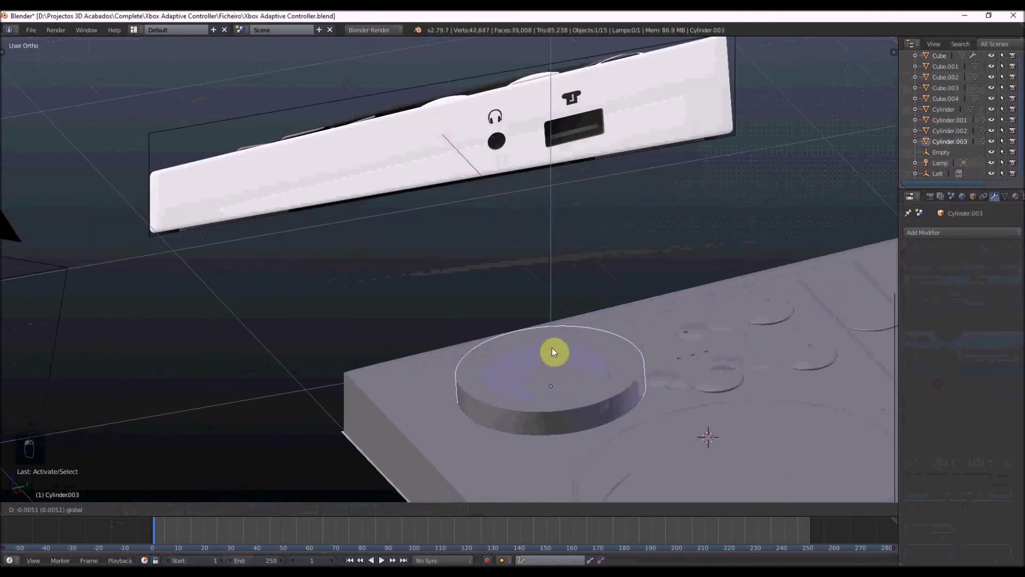
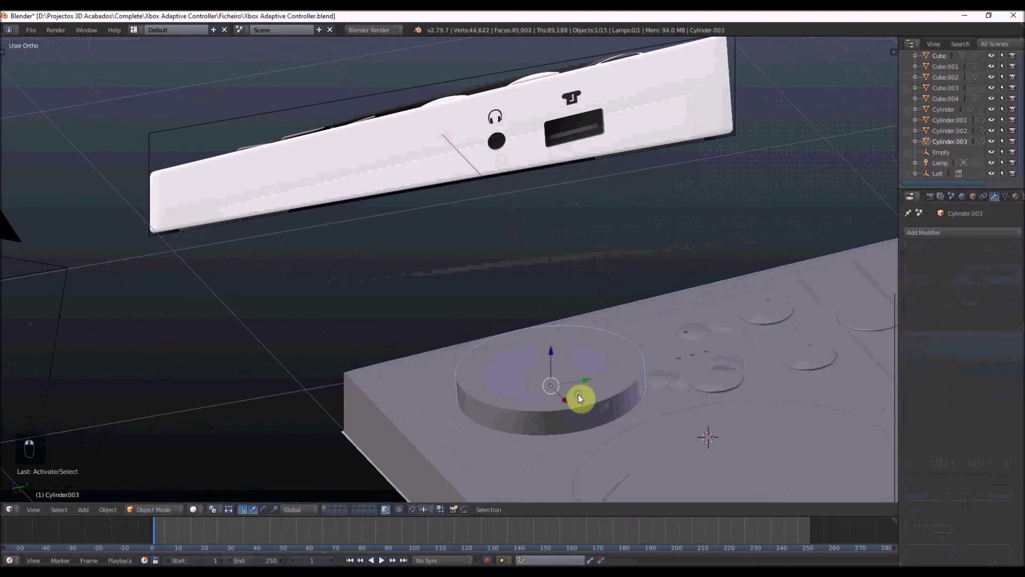
Delete the disc cutter and view the controller from directly above.
key(x)
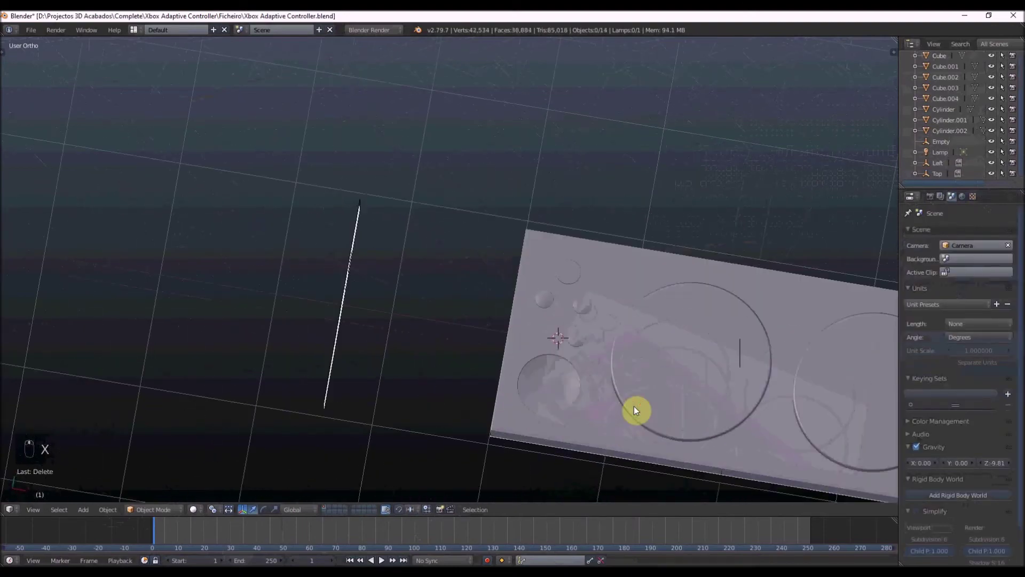
key(KP_7)
Add a new cube over the D-pad reference and scale it into a flat block.
key(z)
key(shift+a)
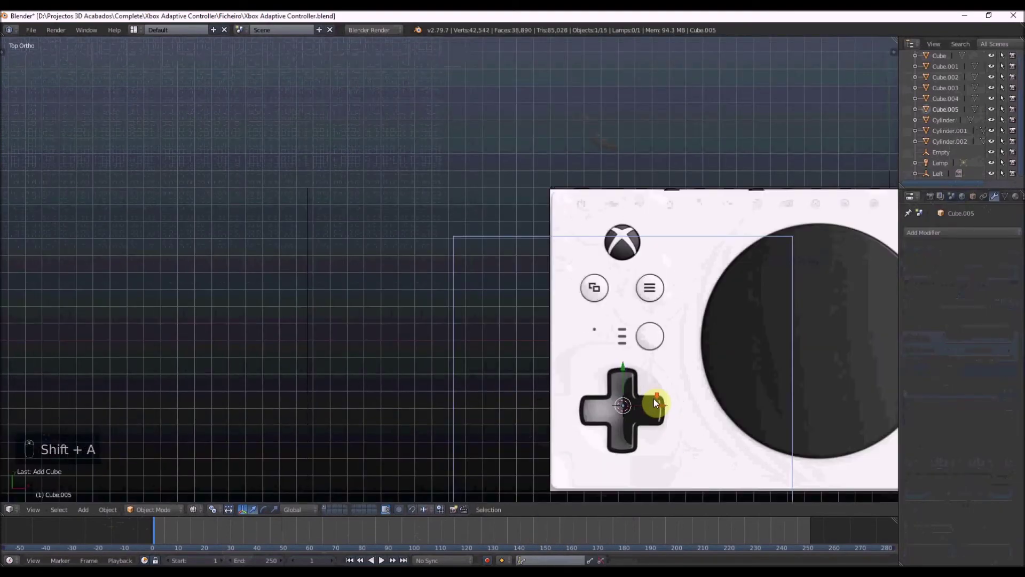
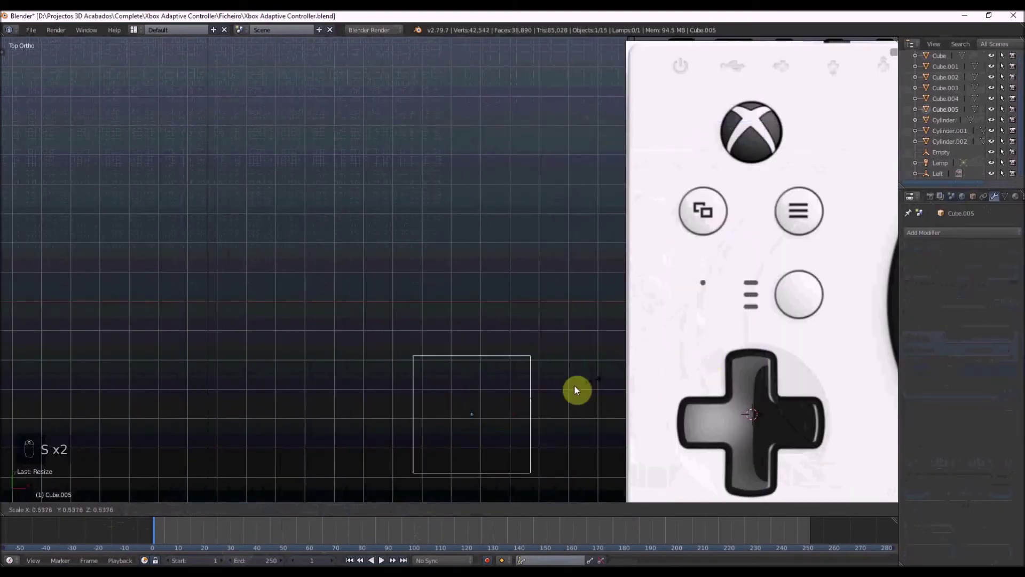
key(s)
click(464, 358)
key(s)
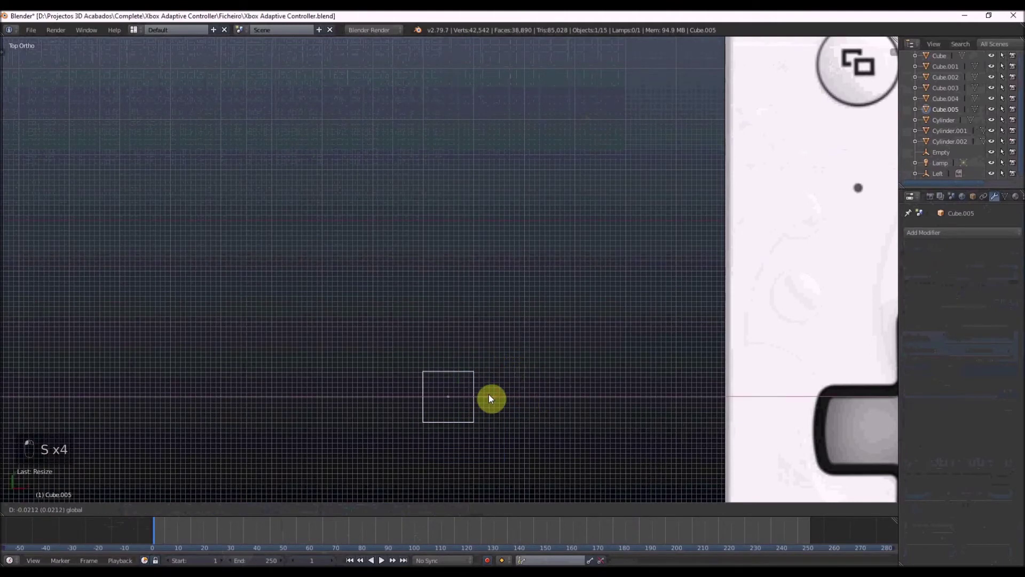
click(493, 395)
Extrude the block's sides into a plus-shaped cross matching the D-pad.
key(Tab)
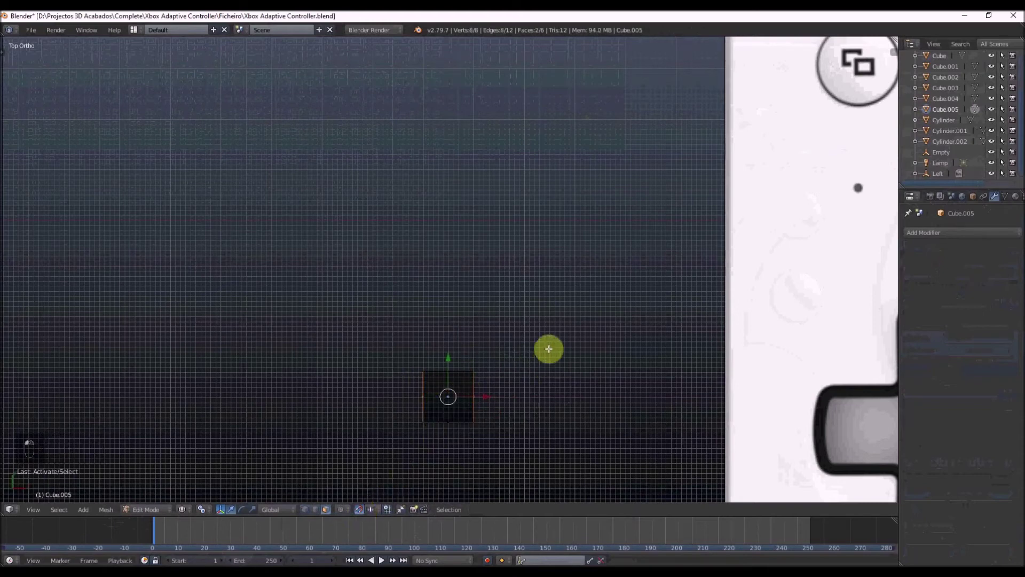
key(e)
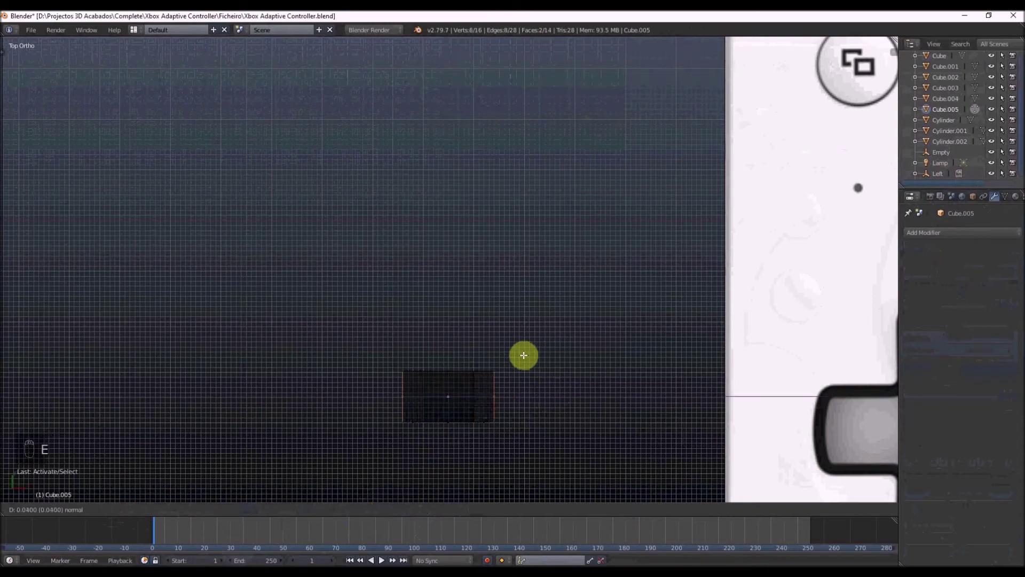
key(e)
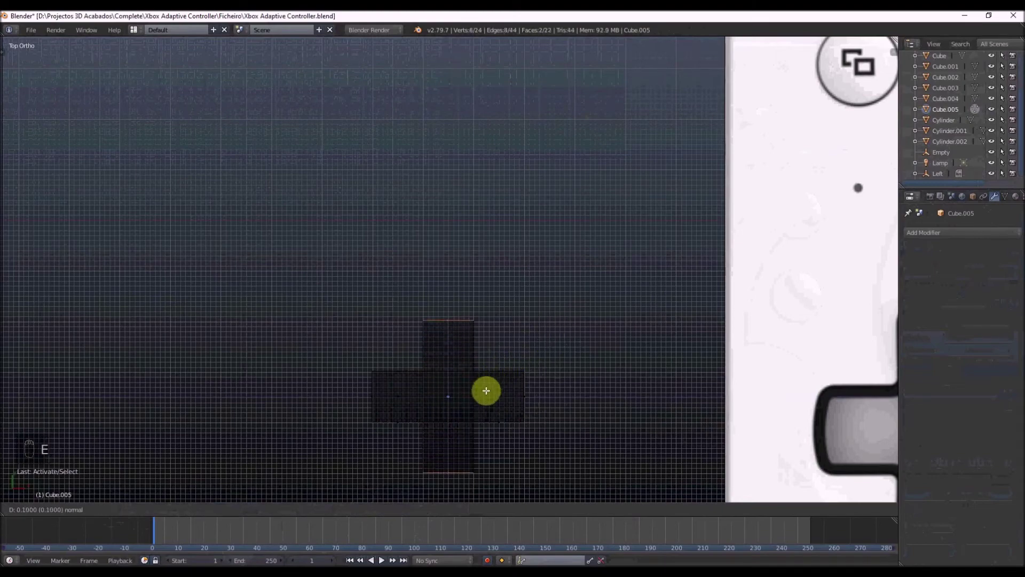
key(Tab)
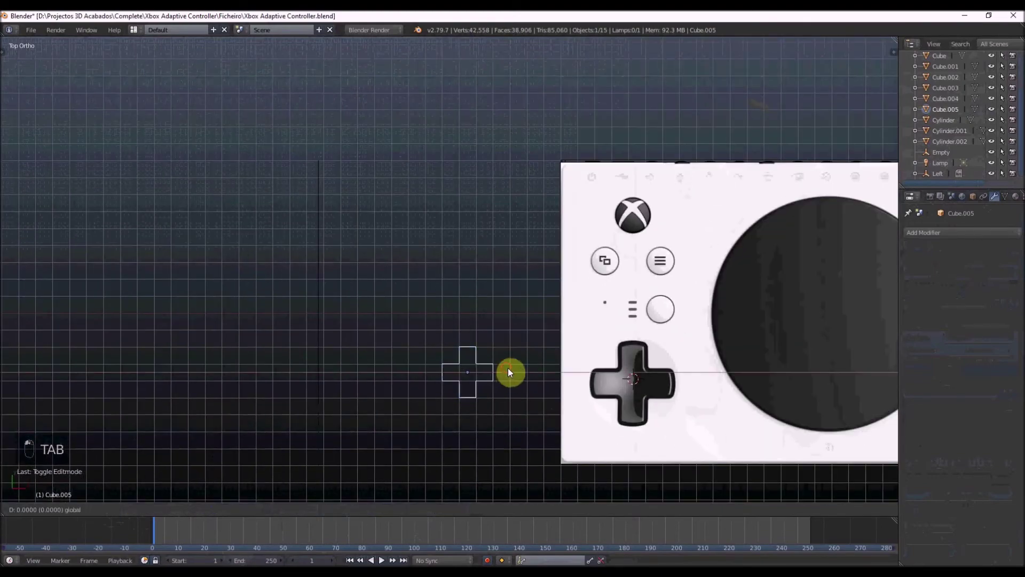
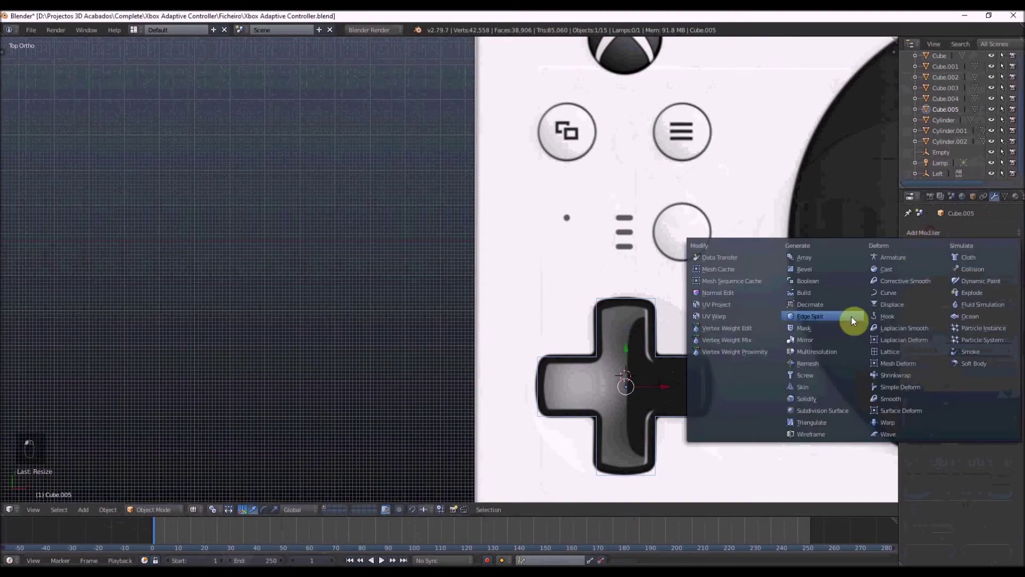
Loop-cut the cross Cube.005 near its arm ends and check the subdivision result.
key(Tab)
key(z)
key(Tab)
key(z)
key(z)
key(KP_7)
key(Tab)
key(z)
key(z)
key(ctrl+r)
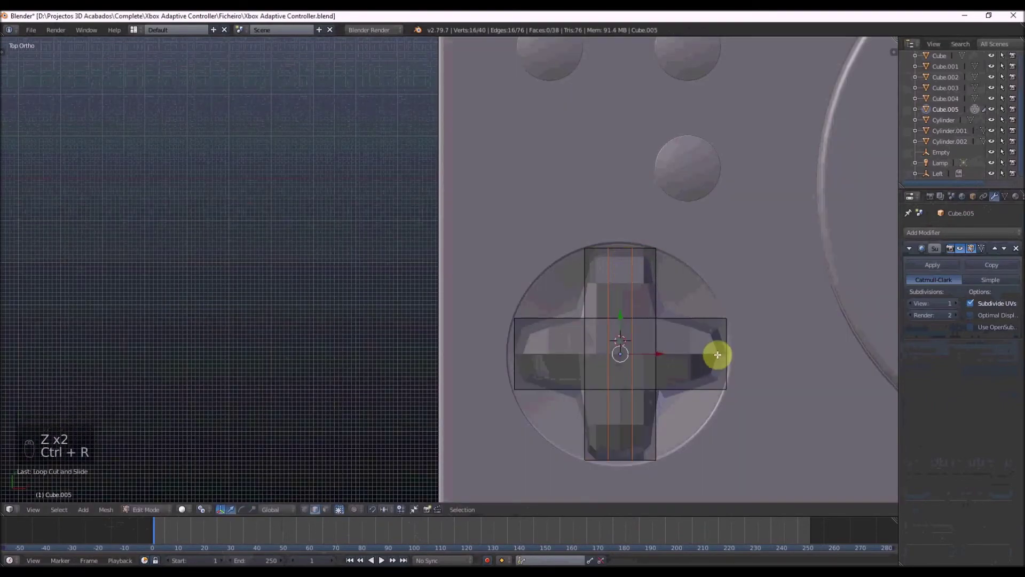
key(ctrl+r)
key(Tab)
key(Tab)
key(z)
Add several more edge loops across the cross so its smoothed arms keep firm rounded corners.
key(ctrl+r)
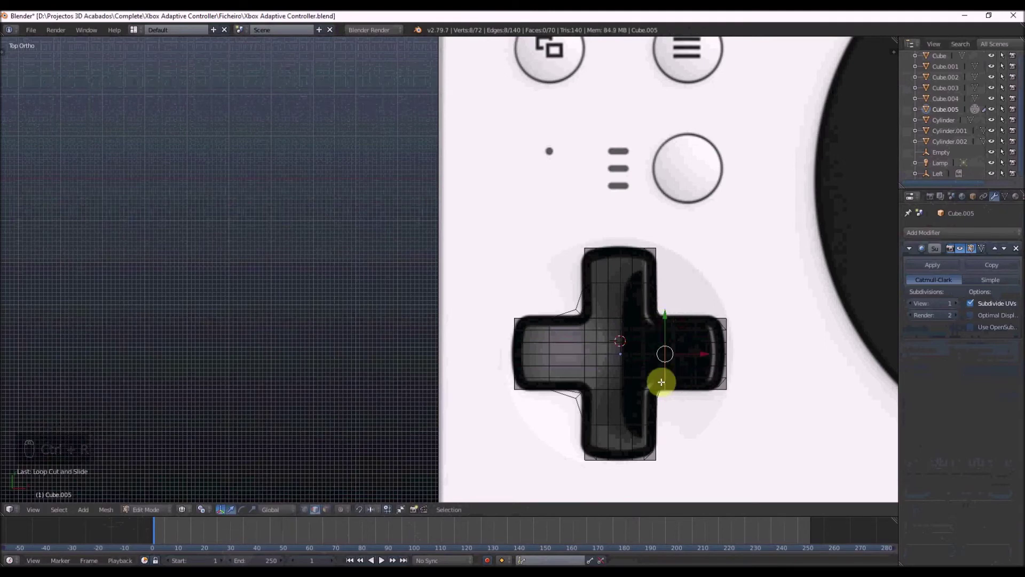
key(ctrl+r)
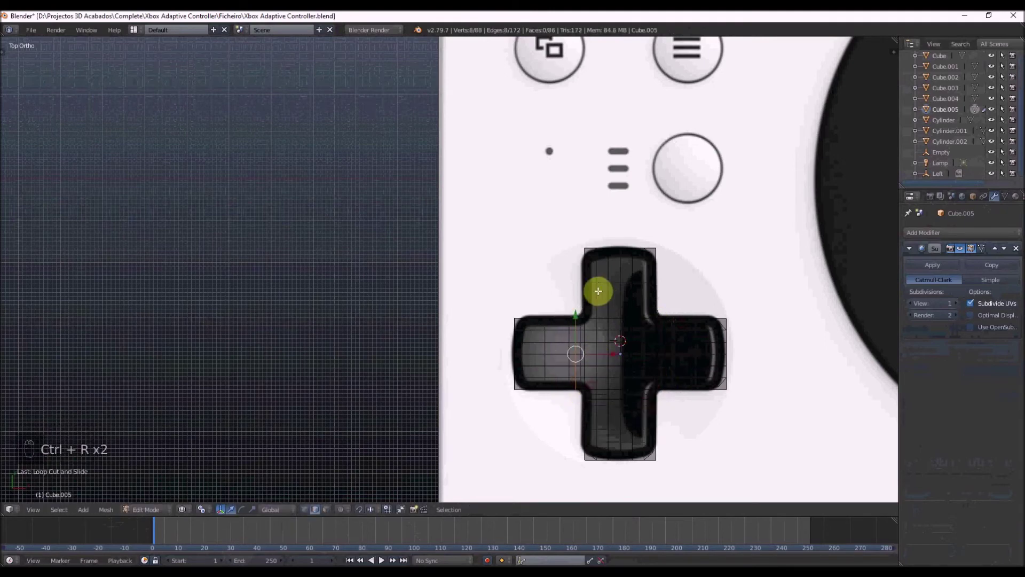
key(ctrl+r)
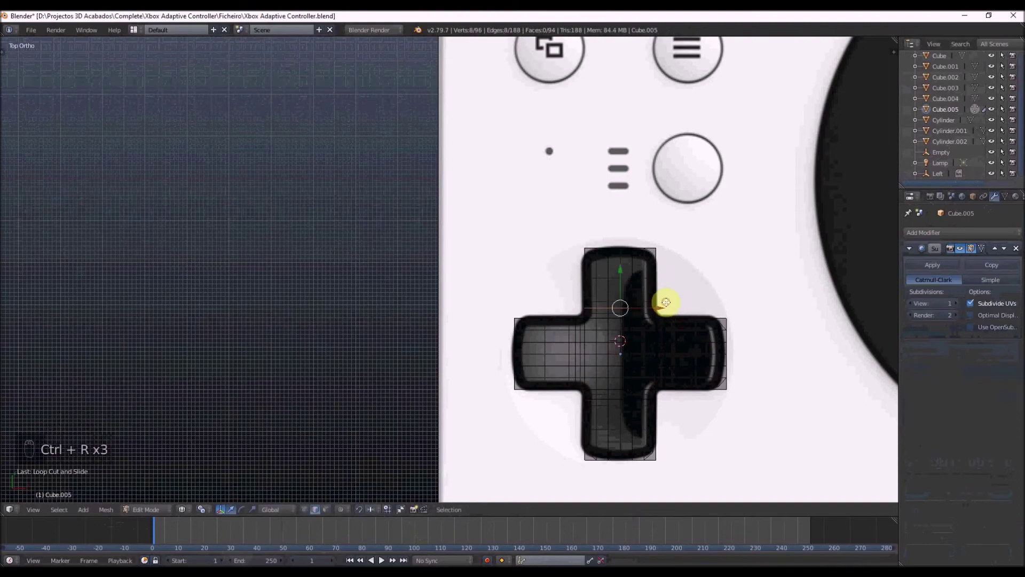
key(Tab)
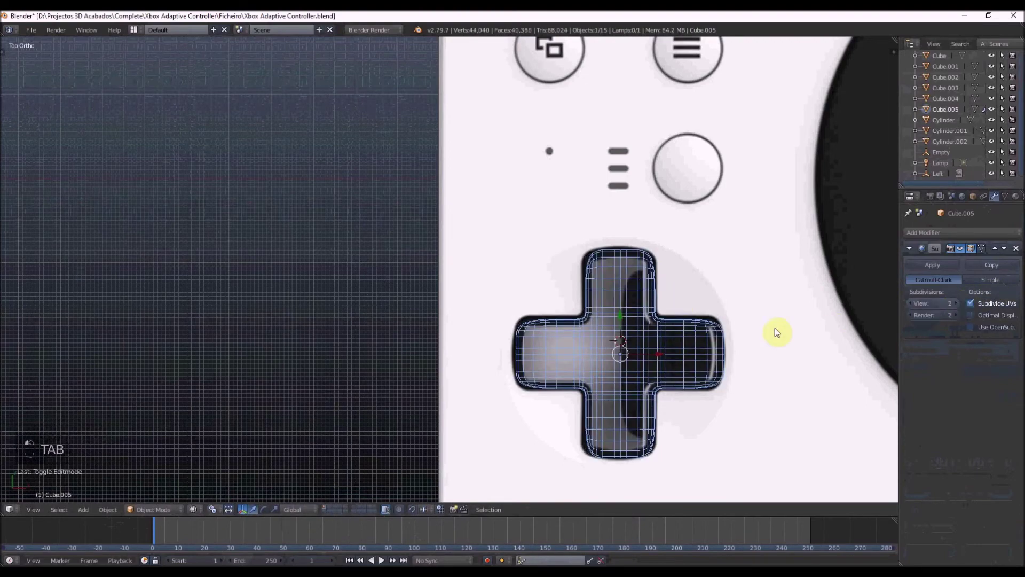
key(Tab)
key(ctrl+r)
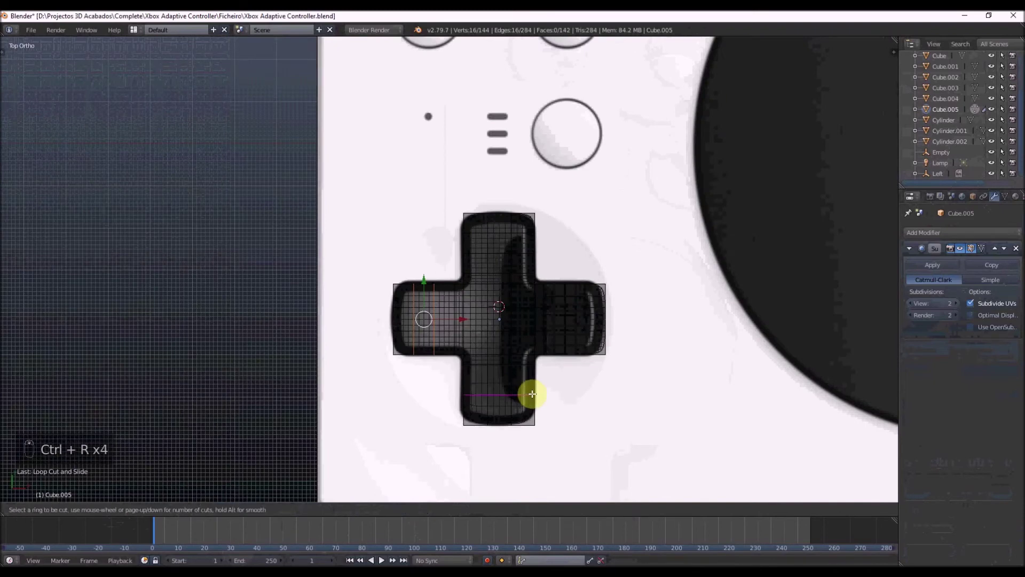
key(Tab)
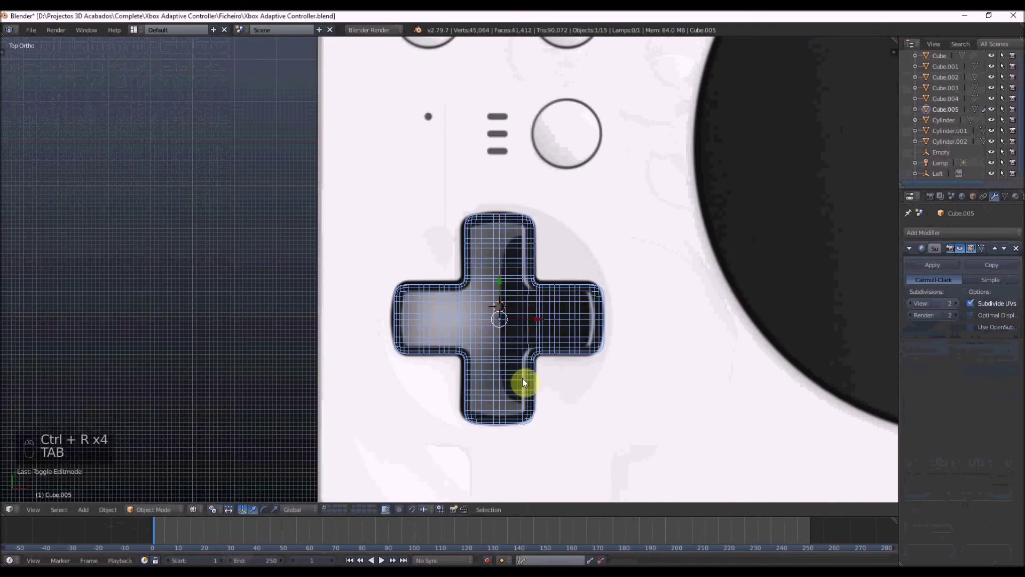
key(z)
key(z)
Adjust the smoothed D-pad's scale so it sits inside its round recess on the slab.
key(Tab)
key(ctrl+Tab)
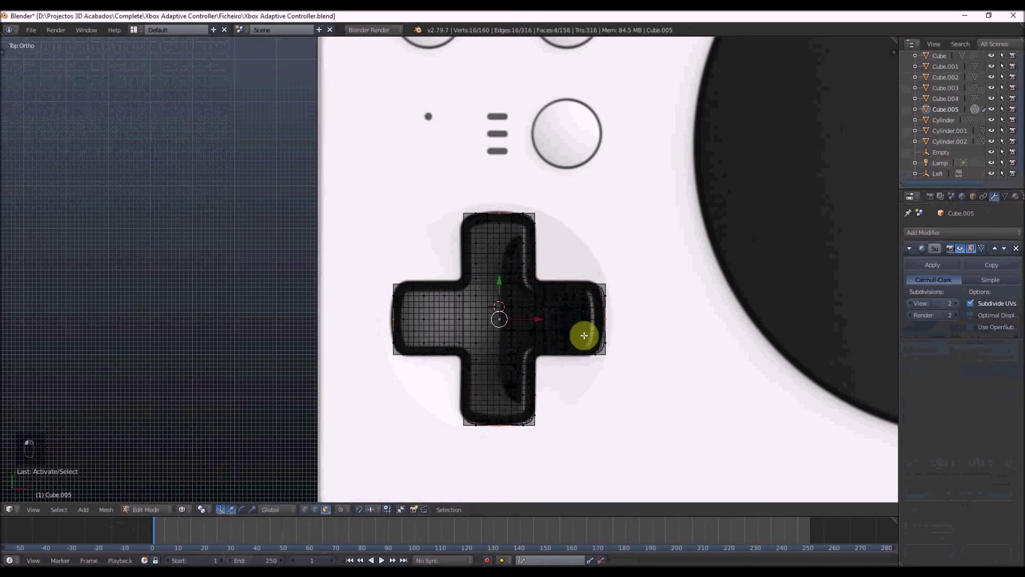
key(s)
key(Tab)
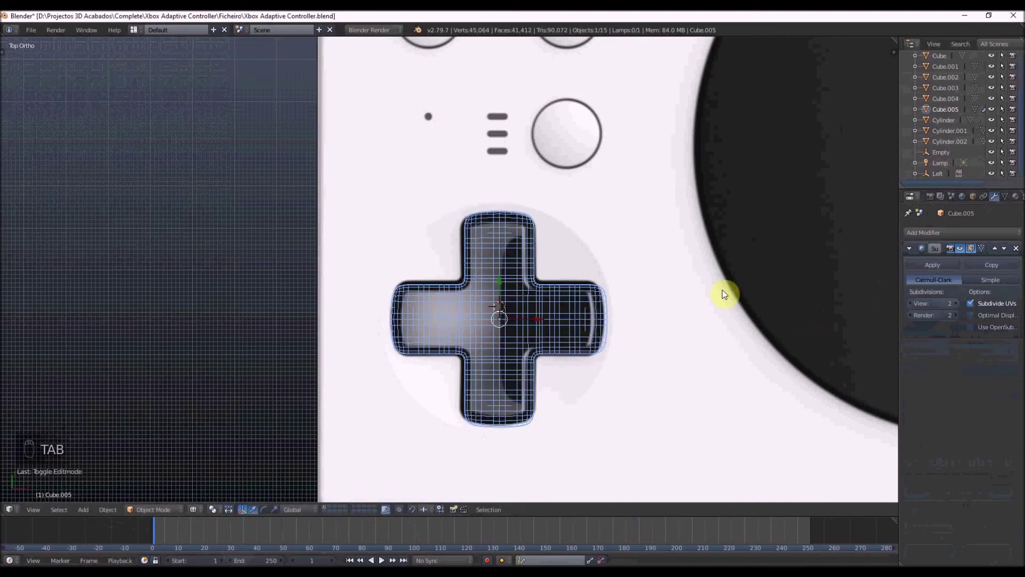
key(z)
key(z)
key(z)
key(s)
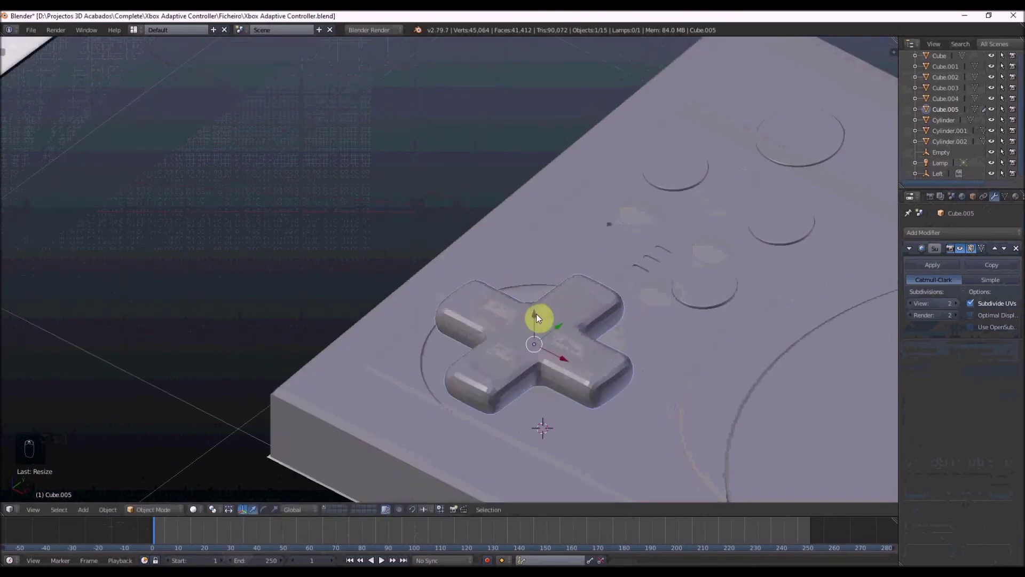
Rotate and scale the D-pad cross from the side view, then apply its Subdivision Surface modifier.
key(r)
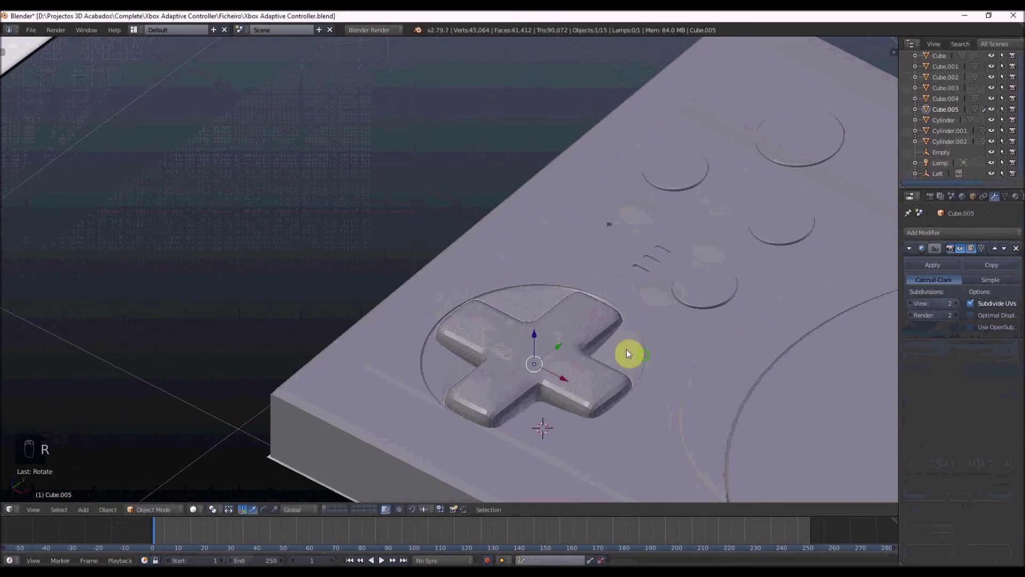
key(r)
key(KP_3)
key(r)
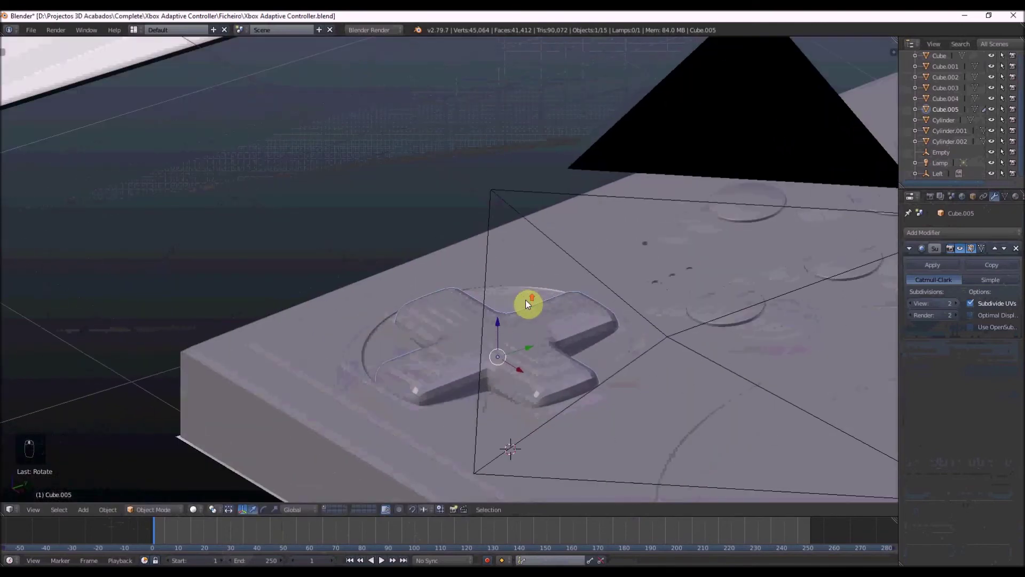
key(s)
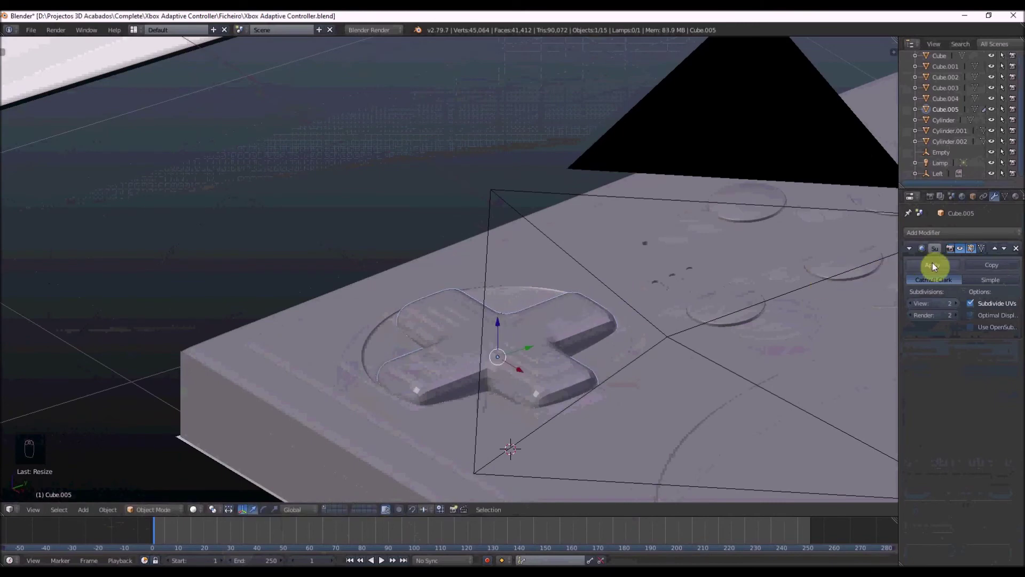
key(z)
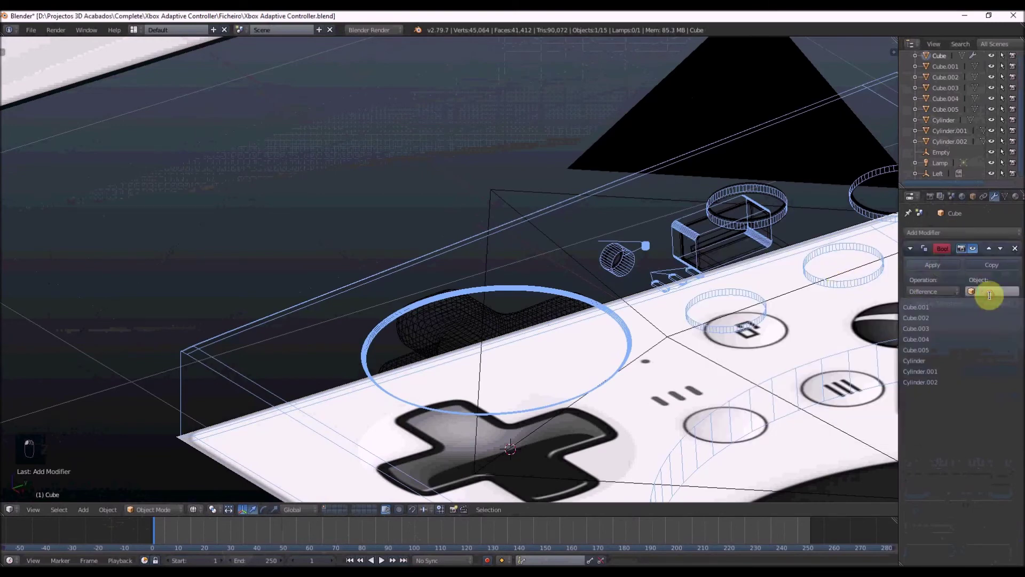
key(z)
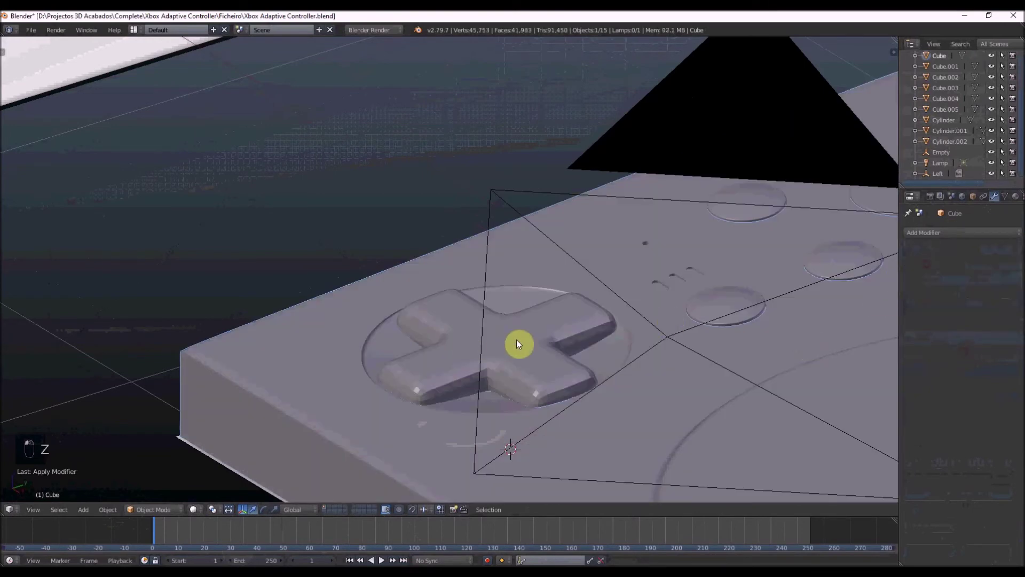
key(s)
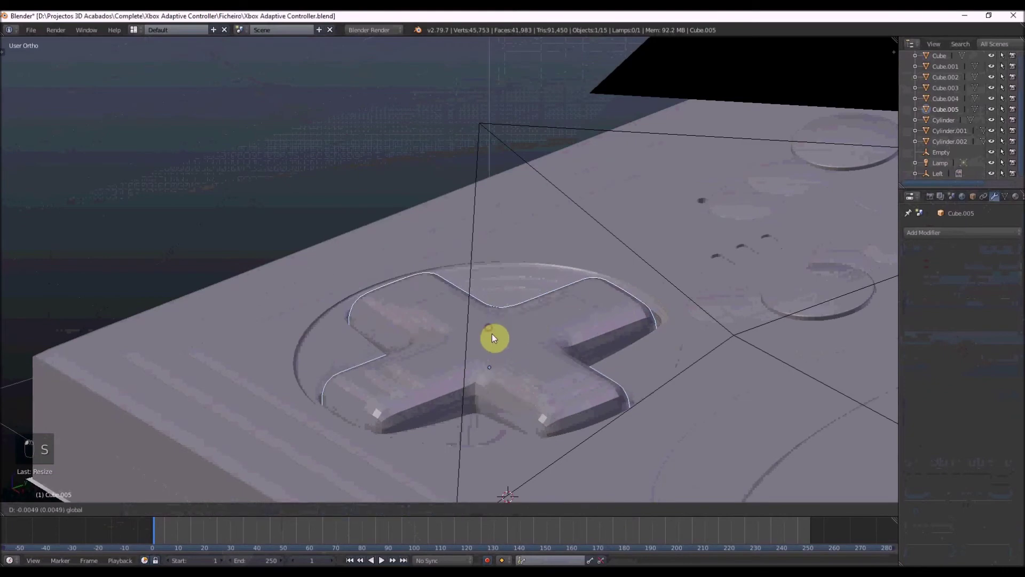
key(s)
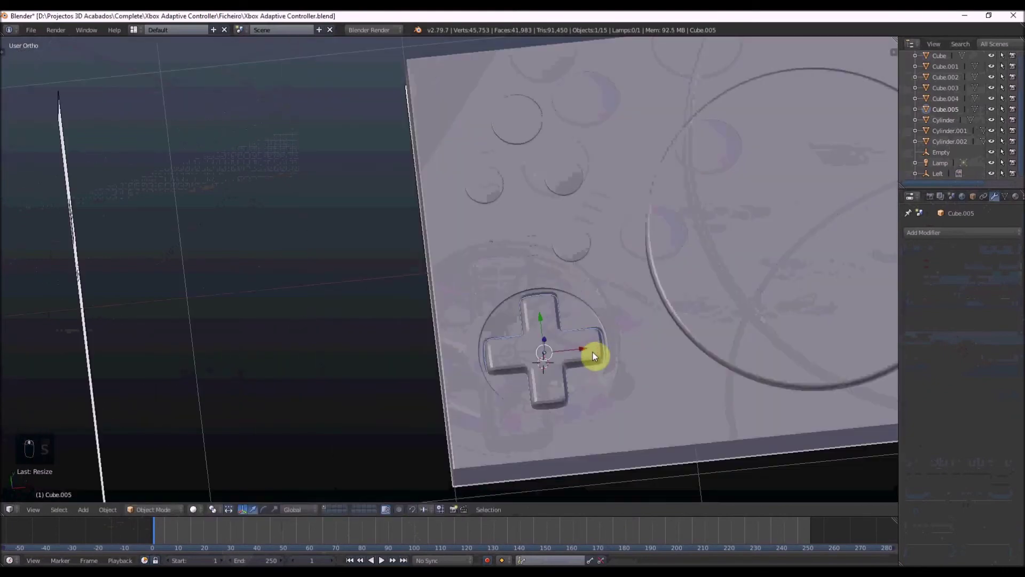
Cut the slab Cube with a Boolean Difference against the target object, apply it, and enter Edit Mode on the dense mesh.
key(KP_7)
key(z)
key(s)
key(z)
key(Tab)
key(ctrl+Tab)
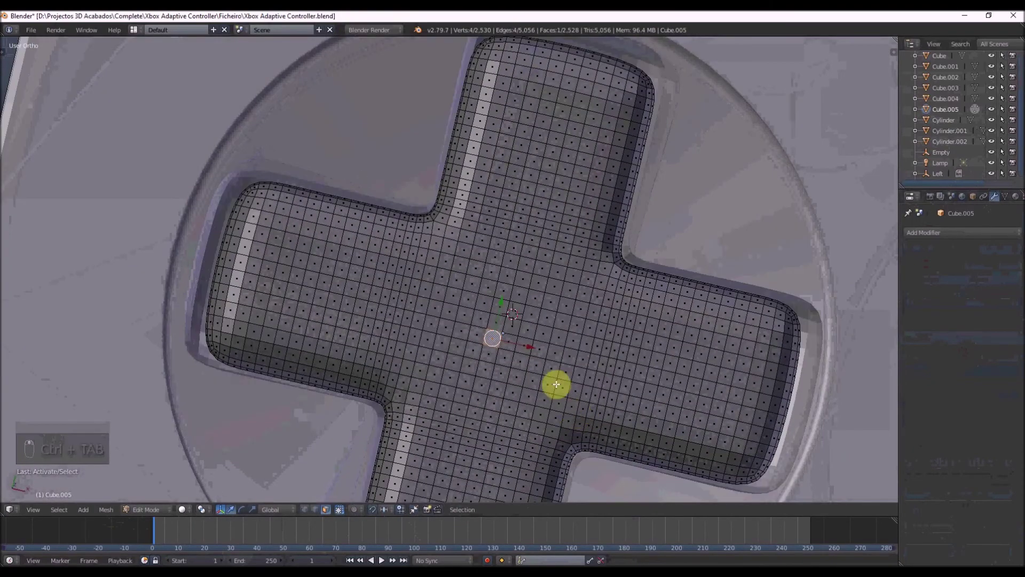
key(KP_7)
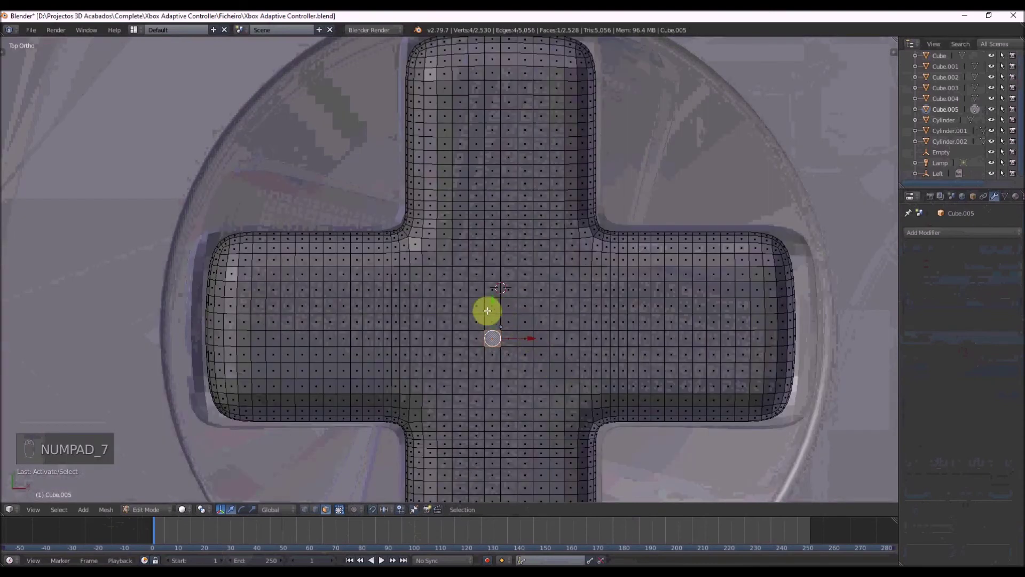
key(c)
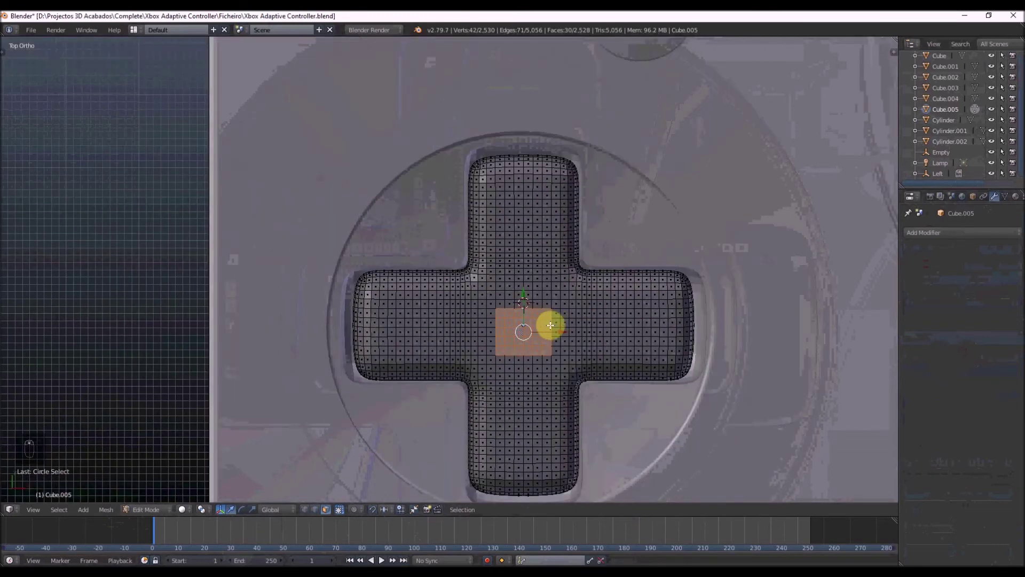
Select a small square patch of faces at the D-pad's centre and check it from several angles.
right_click(541, 311)
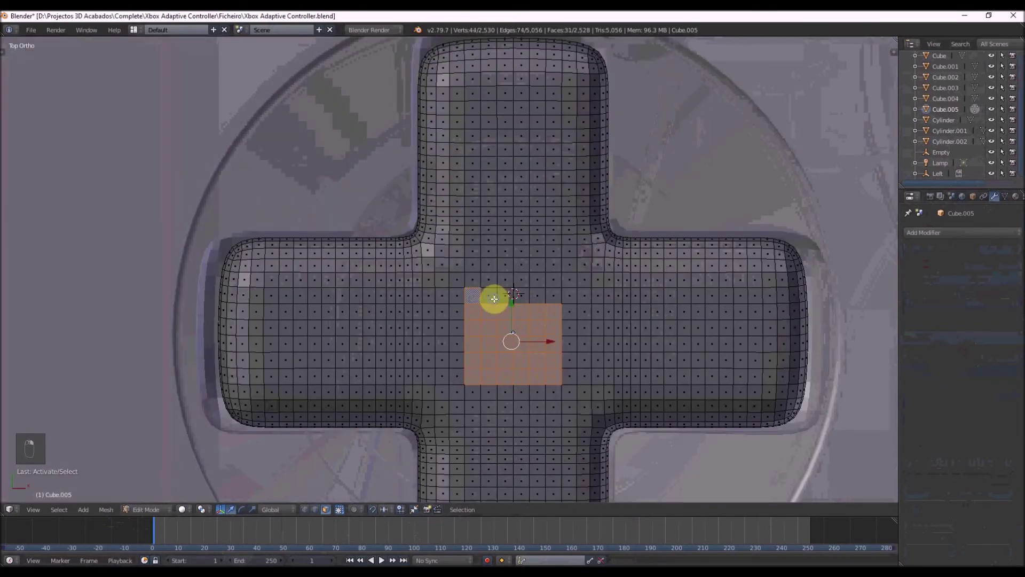
drag(549, 305, 563, 320)
drag(586, 327, 567, 323)
key(s)
key(s)
key(s)
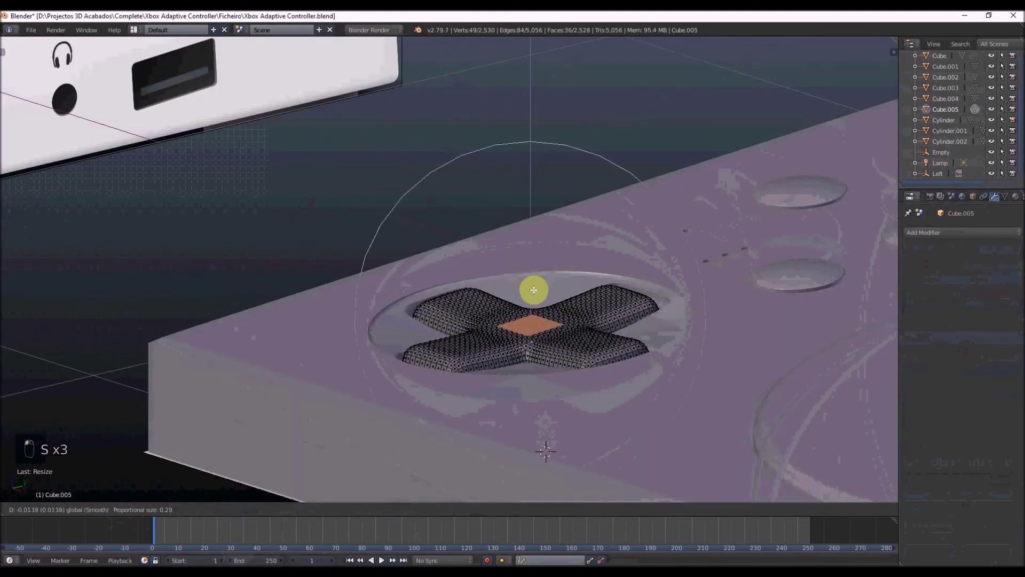
Leave Edit Mode, select the Top part and show its Object properties.
key(Tab)
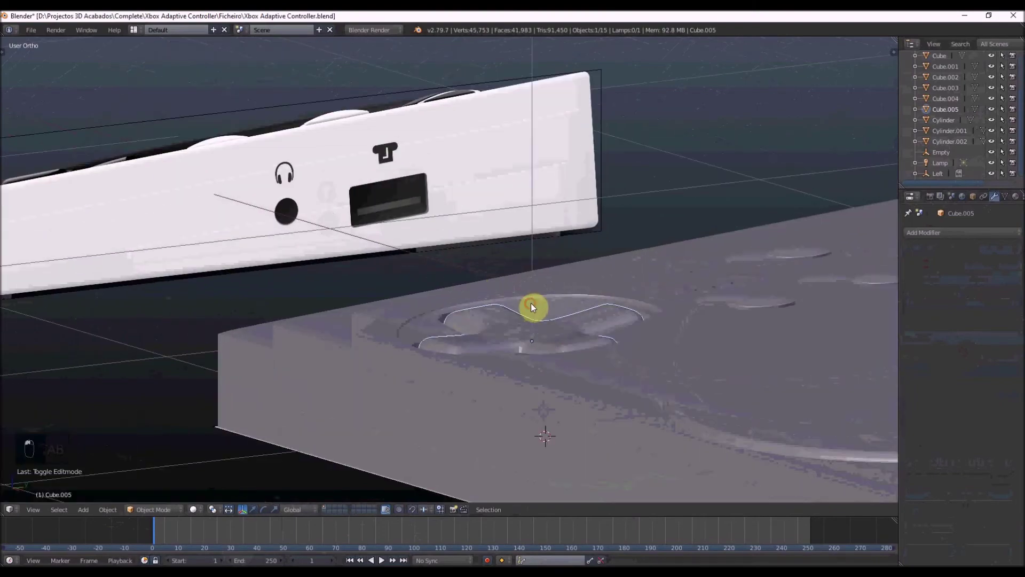
key(Tab)
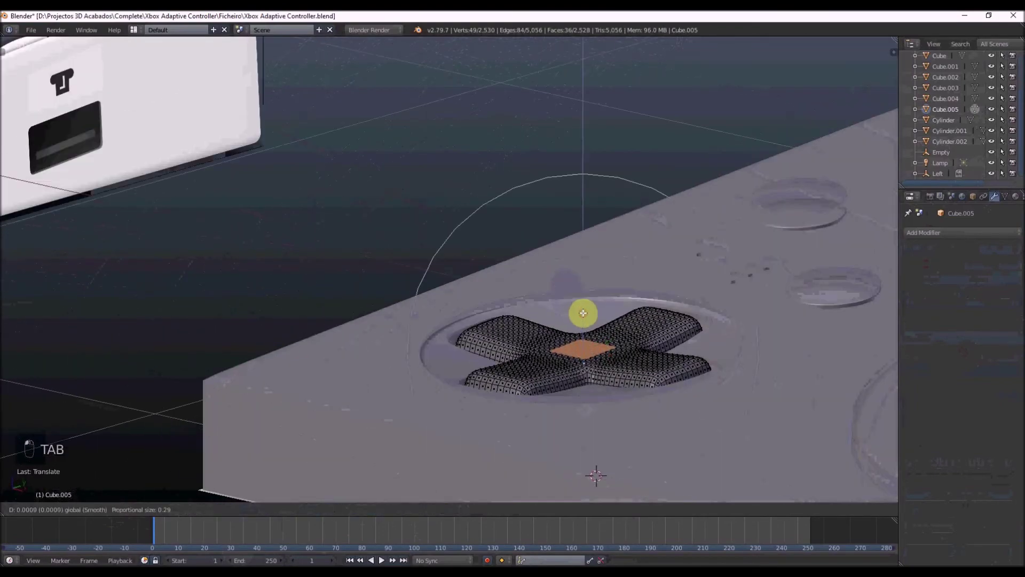
key(Tab)
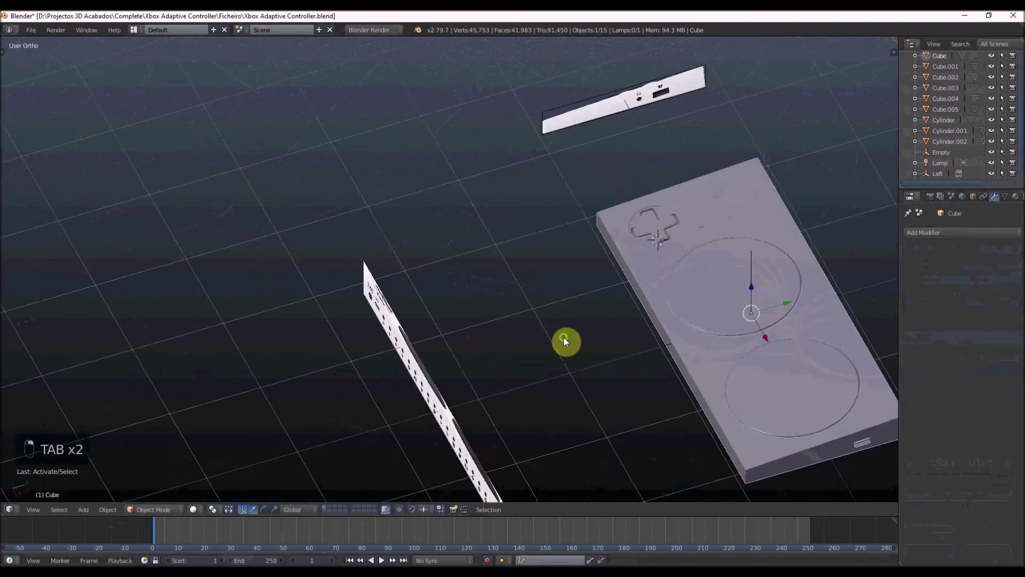
key(s)
drag(699, 264, 611, 266)
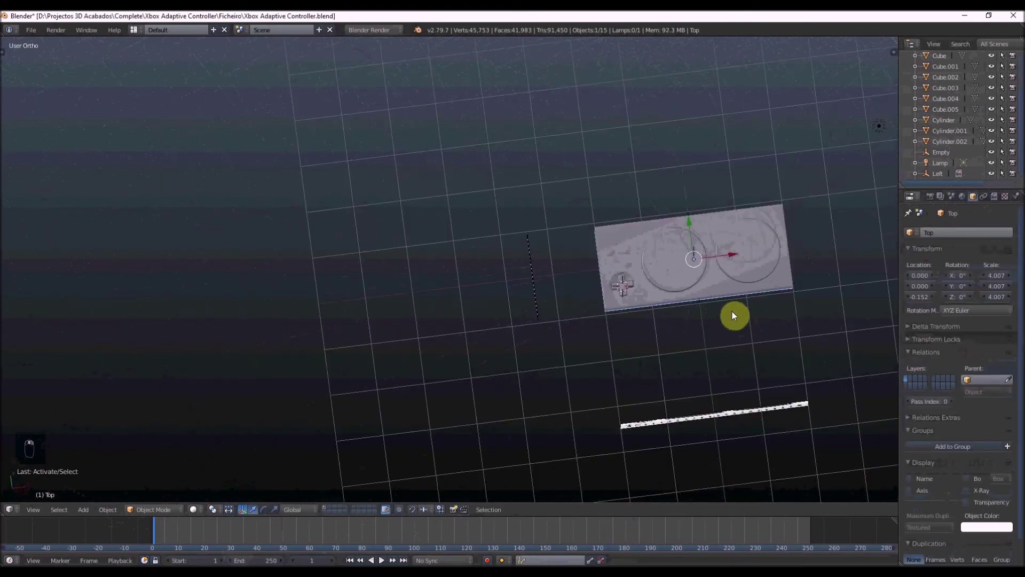
key(KP_7)
key(z)
key(z)
key(z)
key(z)
key(z)
key(z)
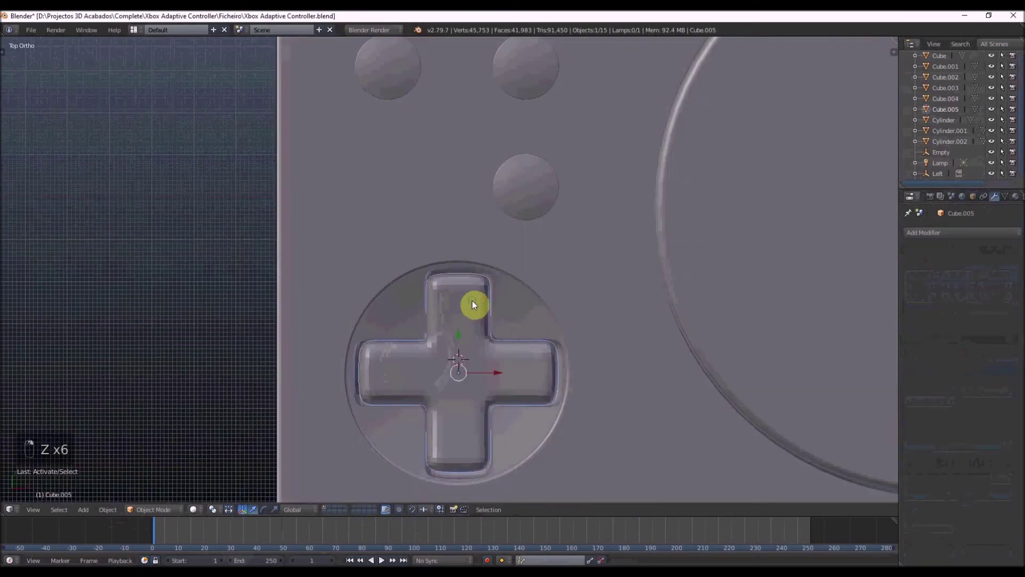
key(Tab)
key(Tab)
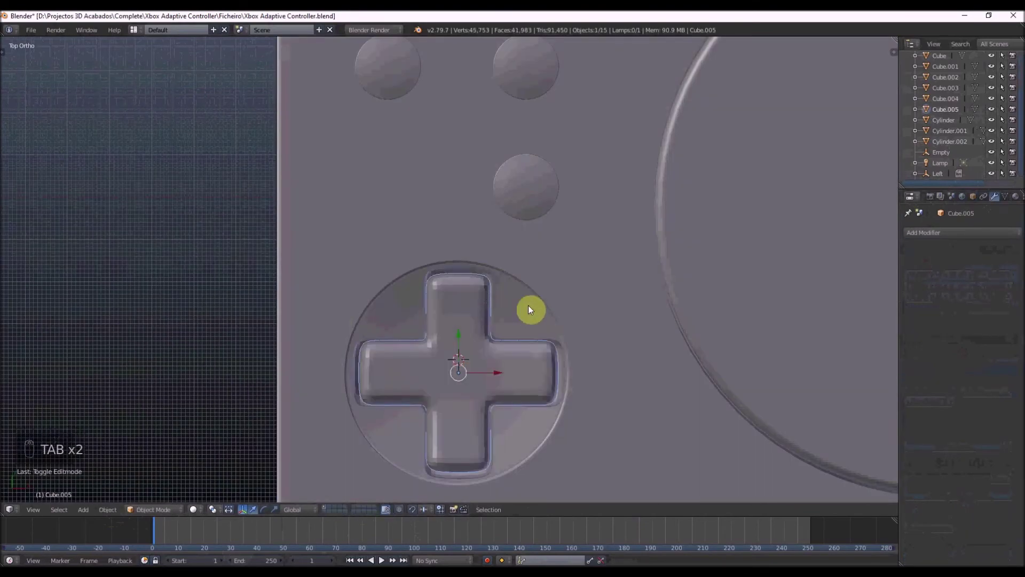
key(s)
key(z)
key(z)
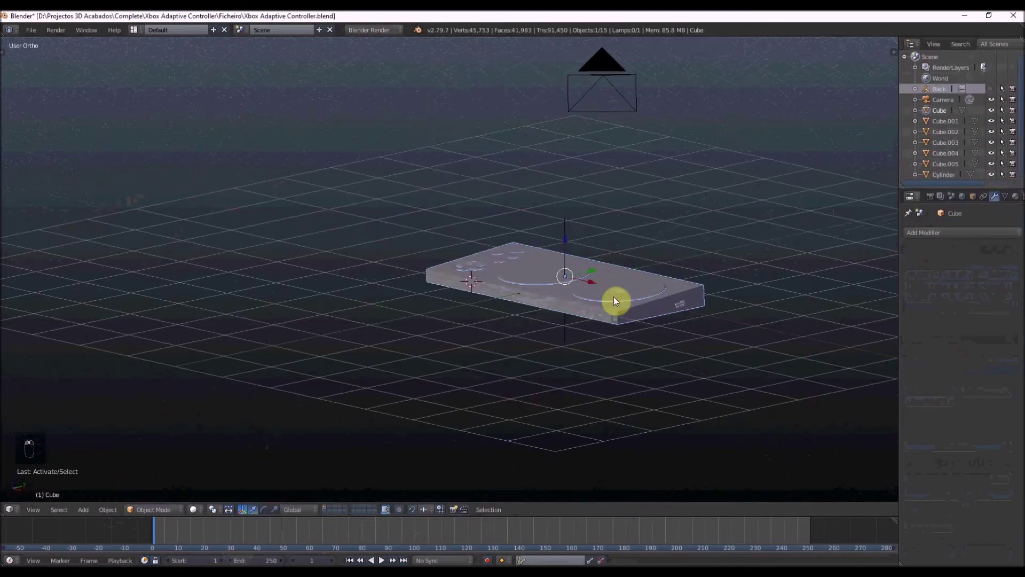
Add a new cube and scale it into a flat, wide slab beneath the controller body.
key(shift+a)
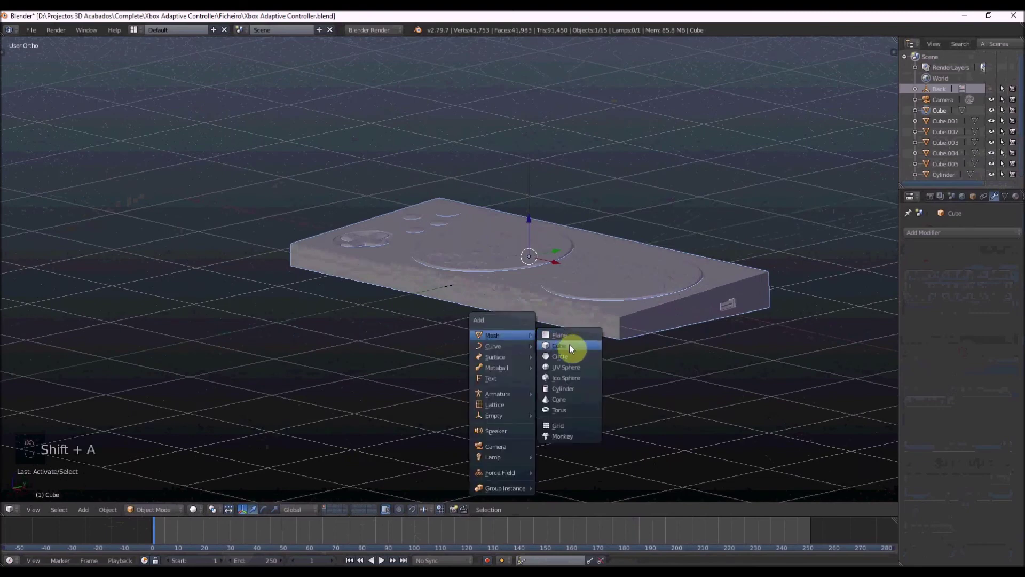
key(s)
key(s)
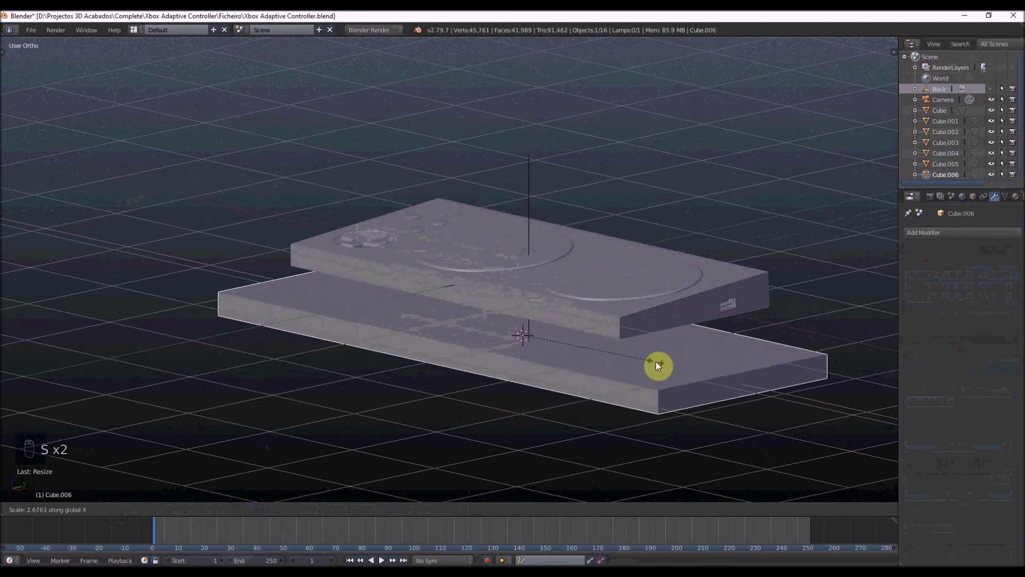
key(KP_3)
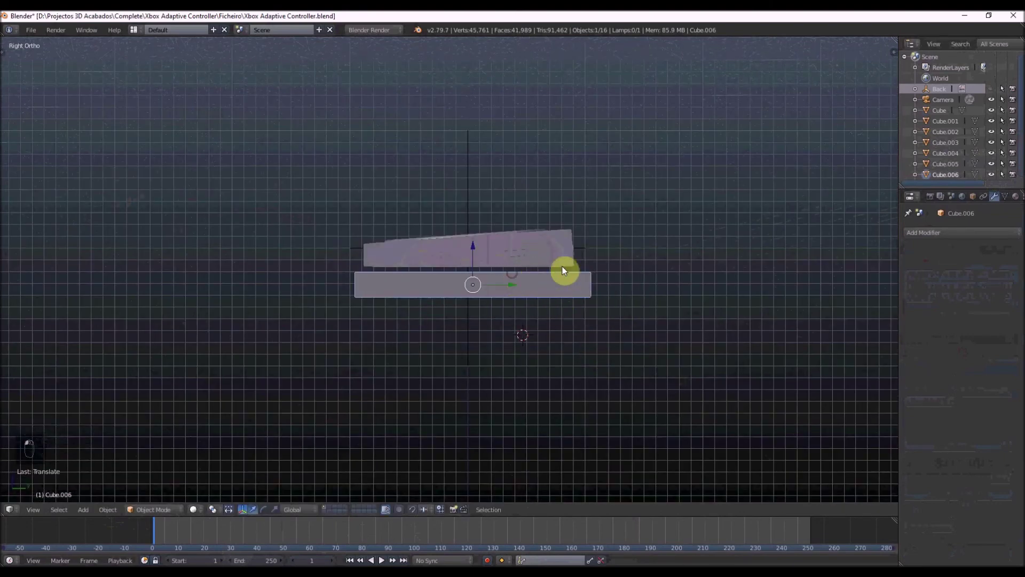
key(s)
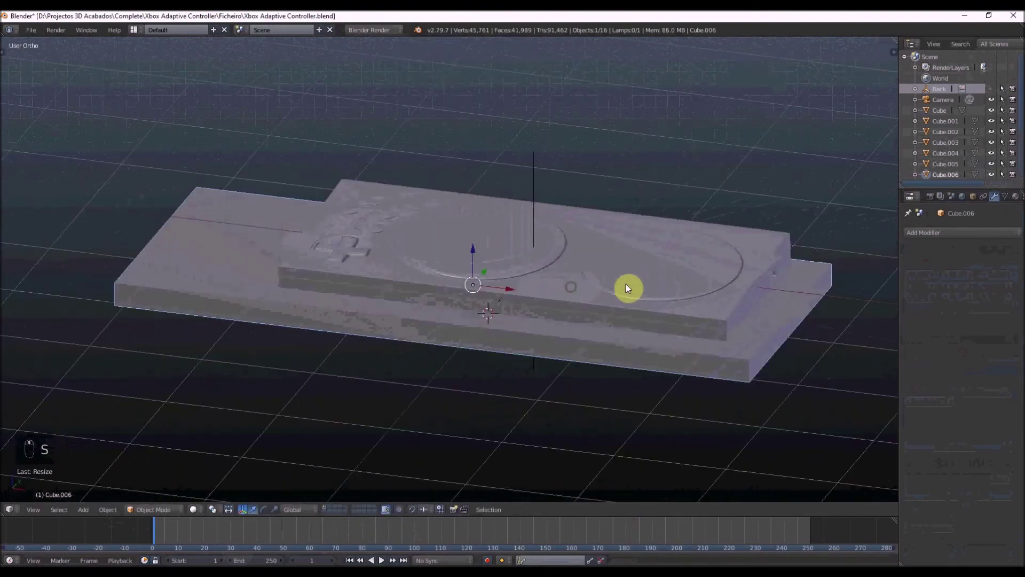
key(s)
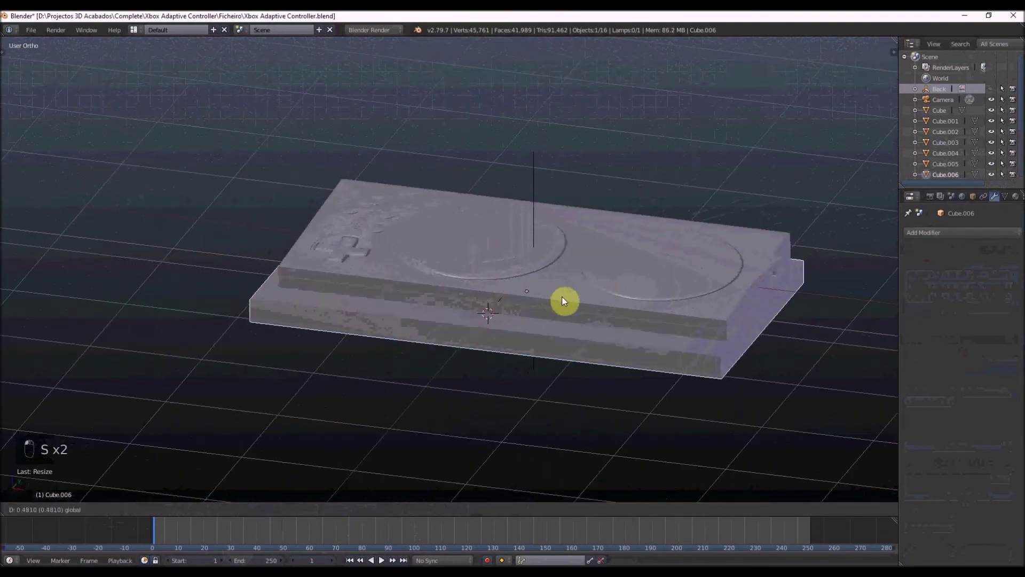
Position the slab under the controller and snap a new plane to its centre.
drag(591, 305, 676, 291)
key(s)
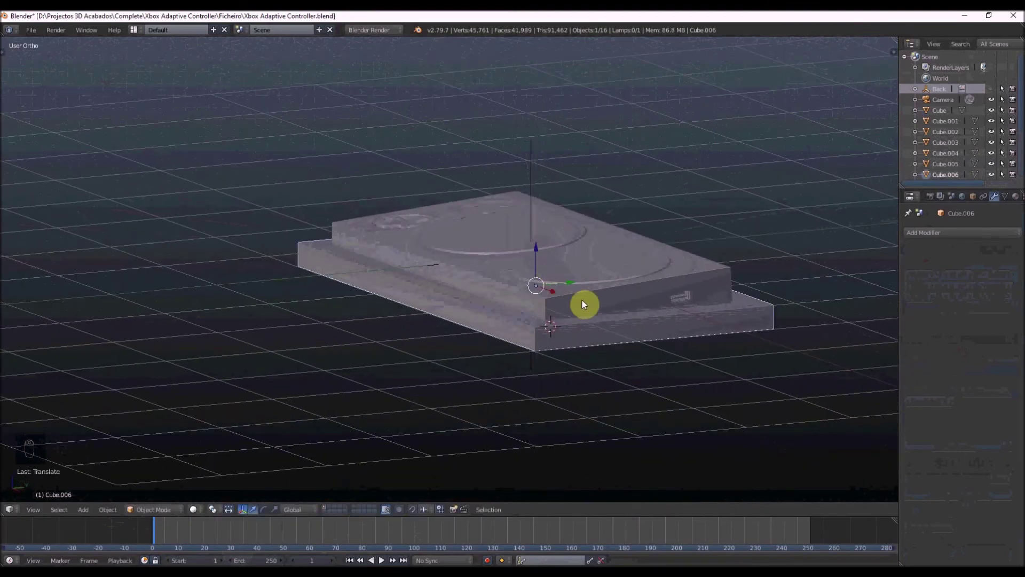
key(Tab)
key(Tab)
key(shift+s)
key(shift+a)
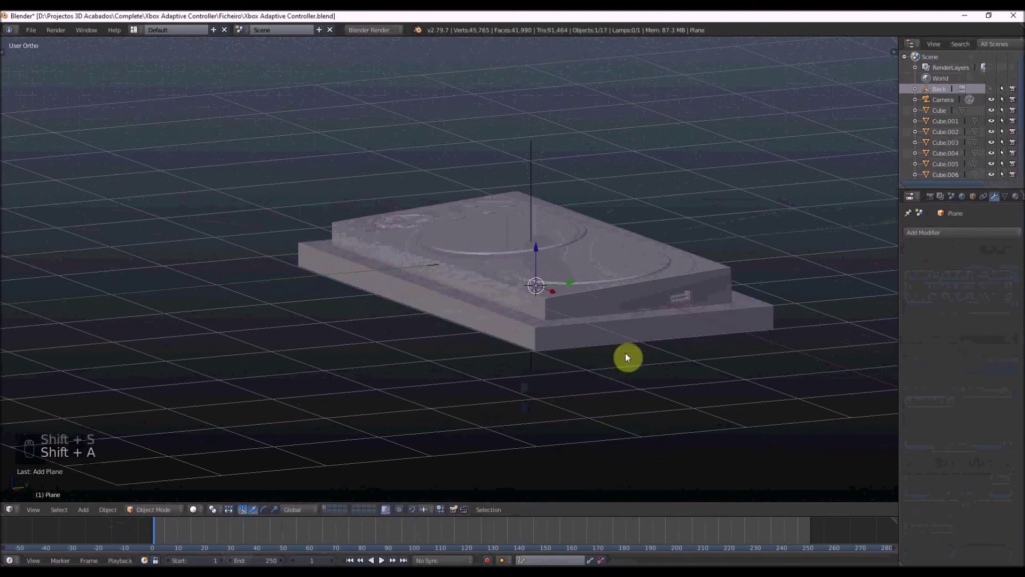
From a zoomed-out side view, add a new plane to the scene.
key(KP_3)
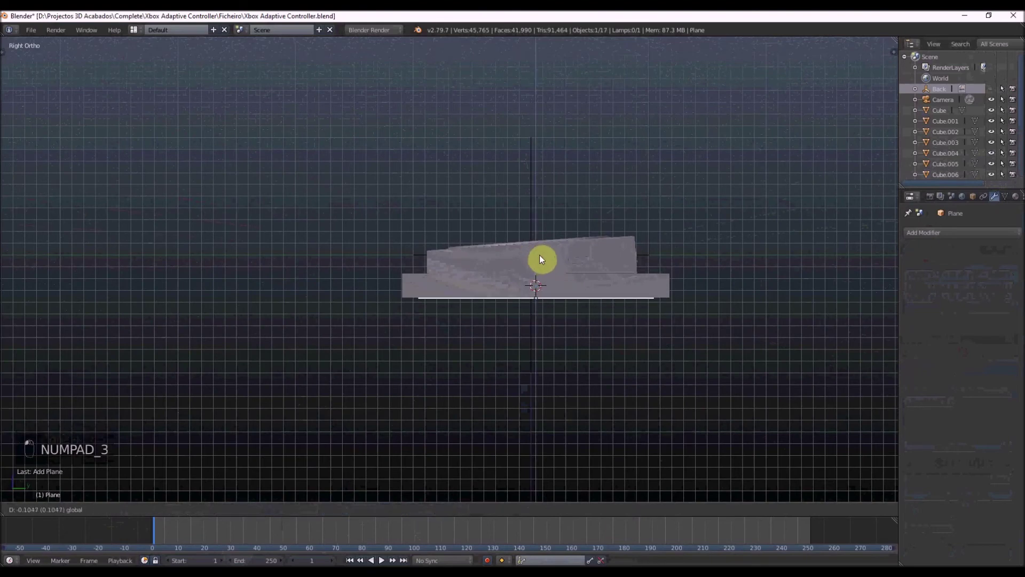
key(s)
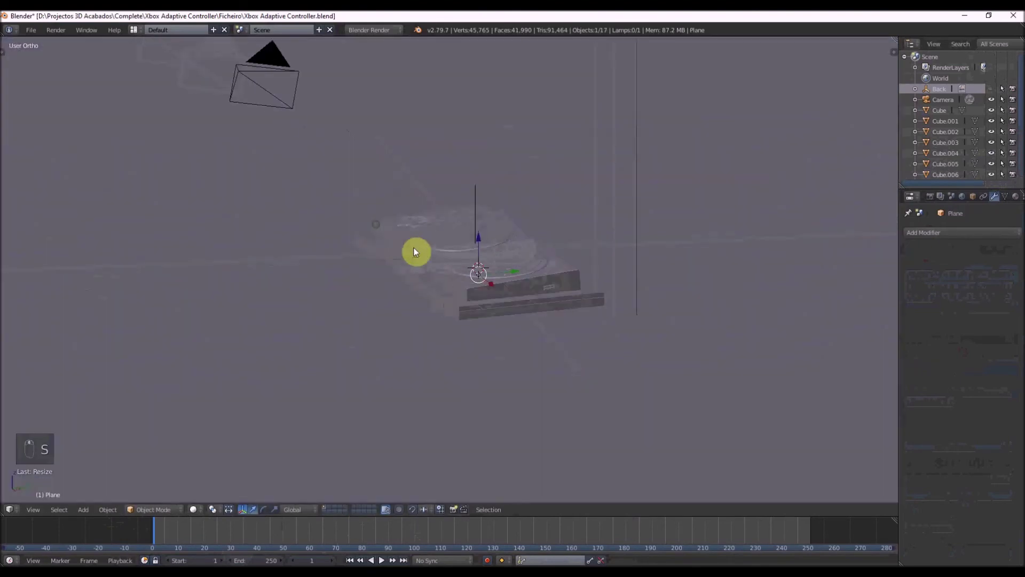
key(s)
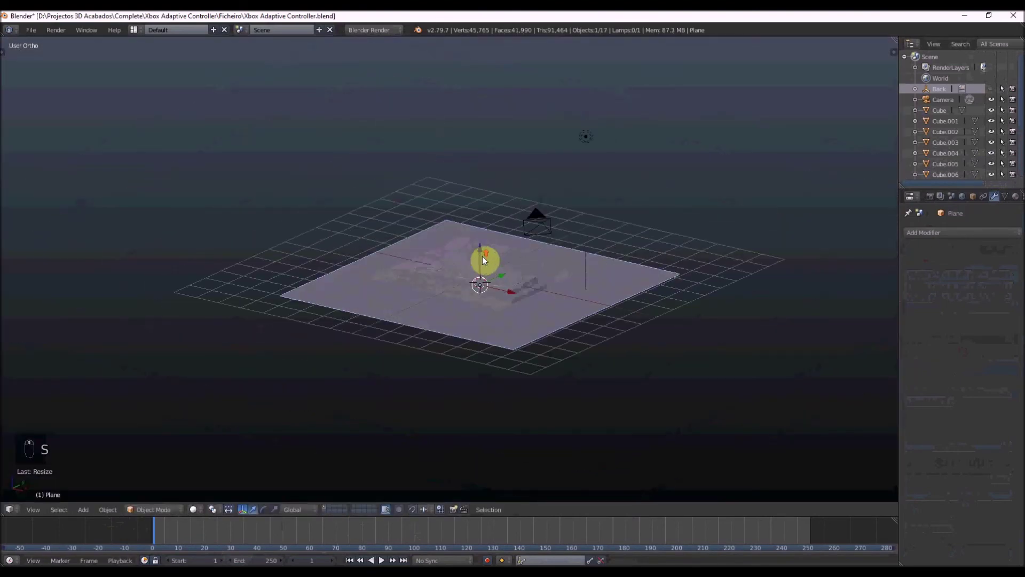
key(n)
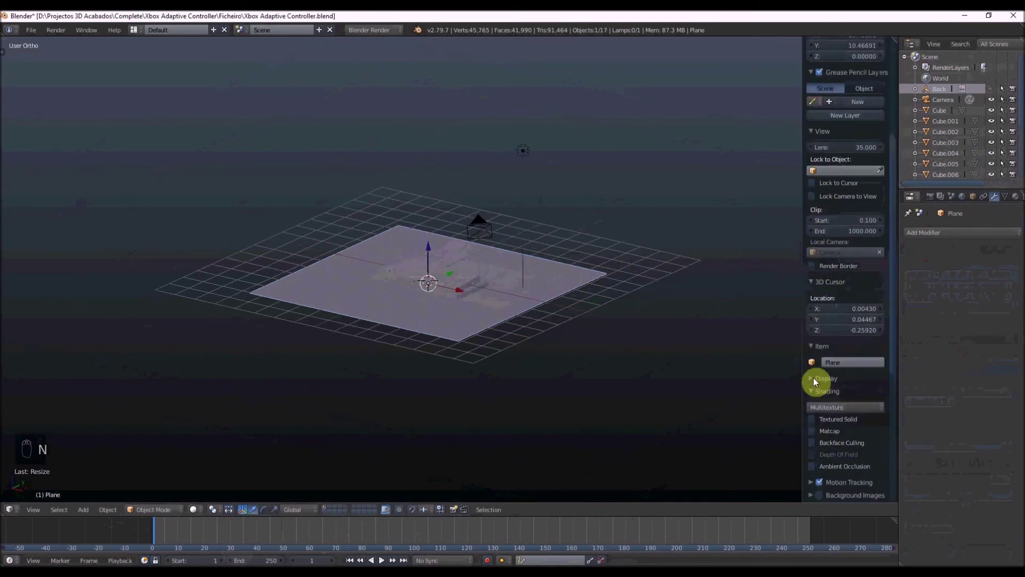
key(n)
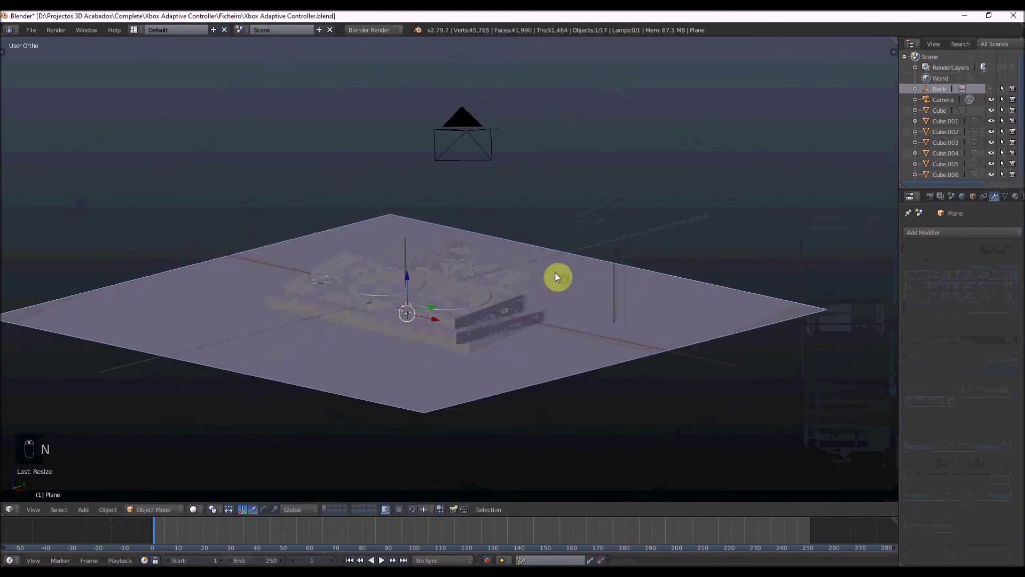
key(shift+d)
Raise the plane above the model and duplicate a lamp into the scene.
key(s)
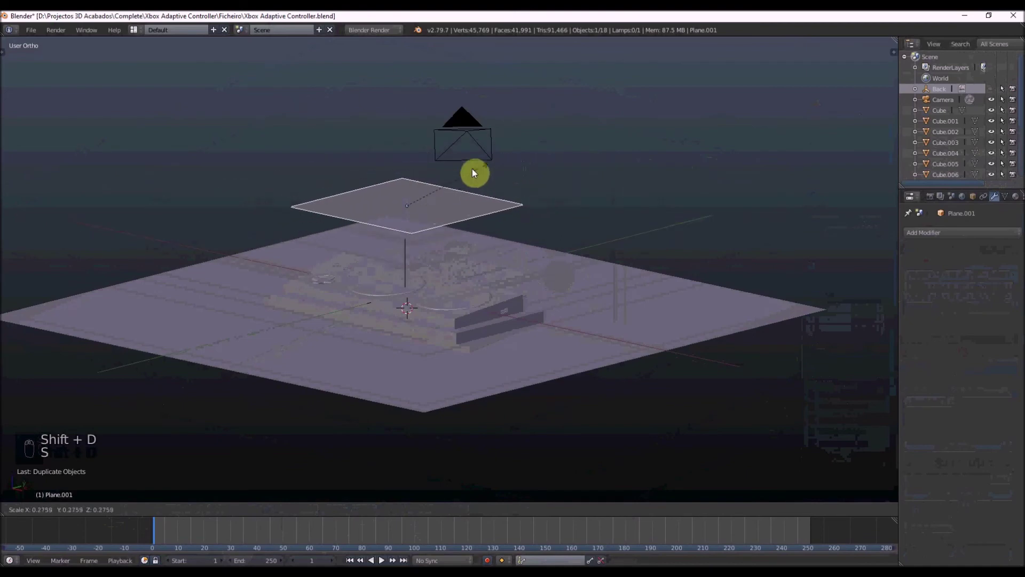
key(s)
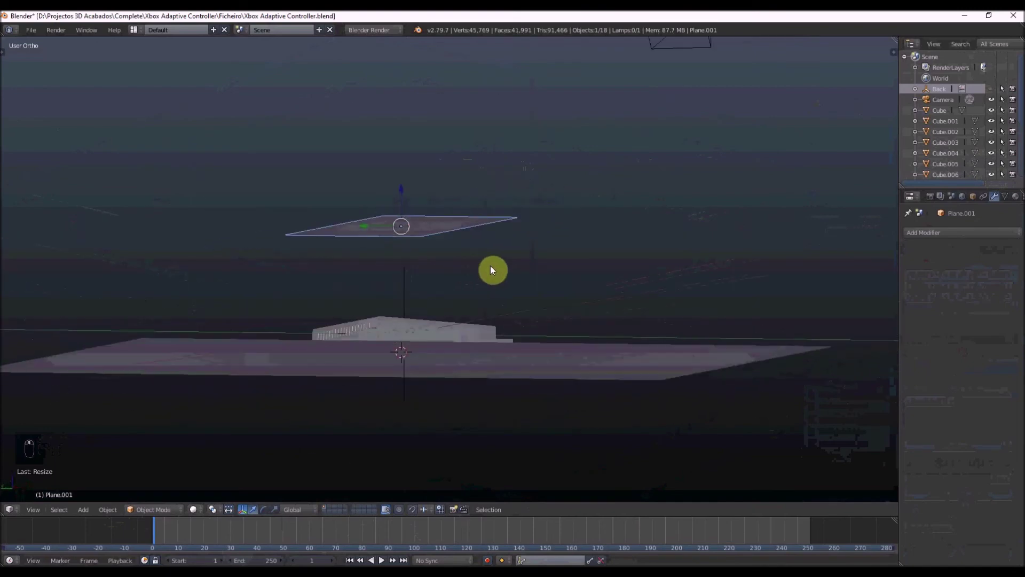
key(KP_1)
key(z)
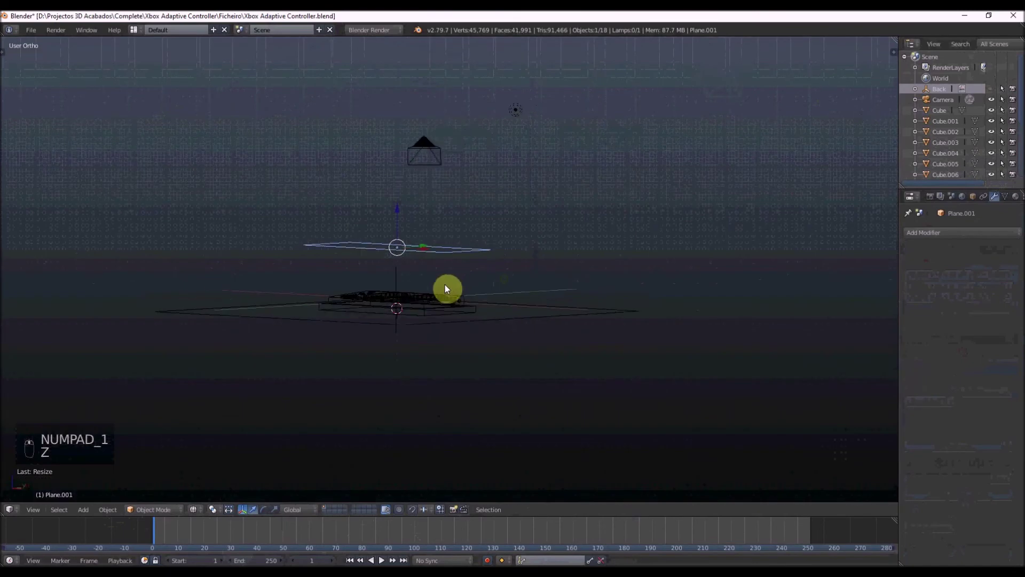
key(KP_3)
key(shift+d)
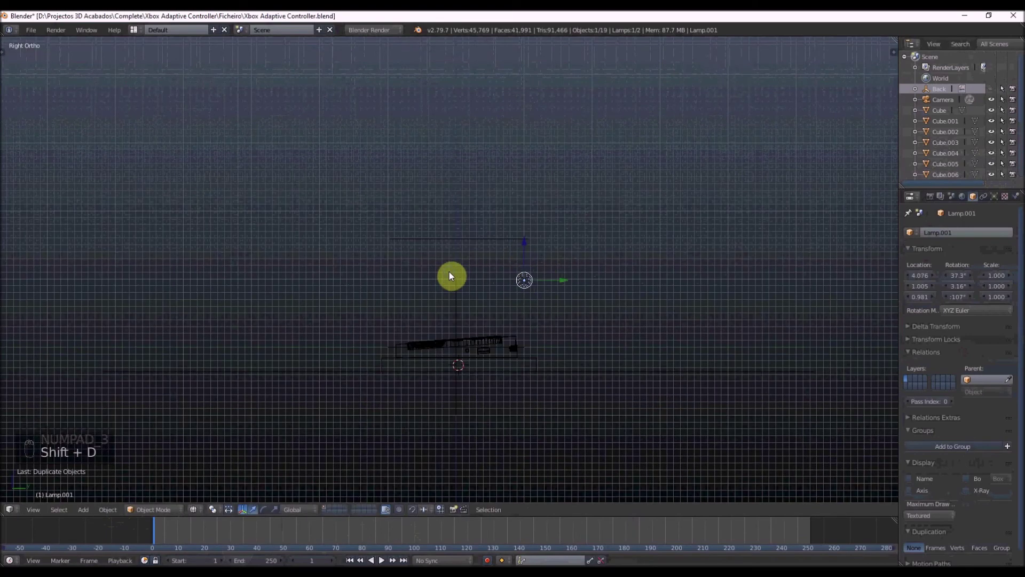
Duplicate the lamps to four and shift the newest pair sideways above the controller.
key(ctrl+z)
key(shift+d)
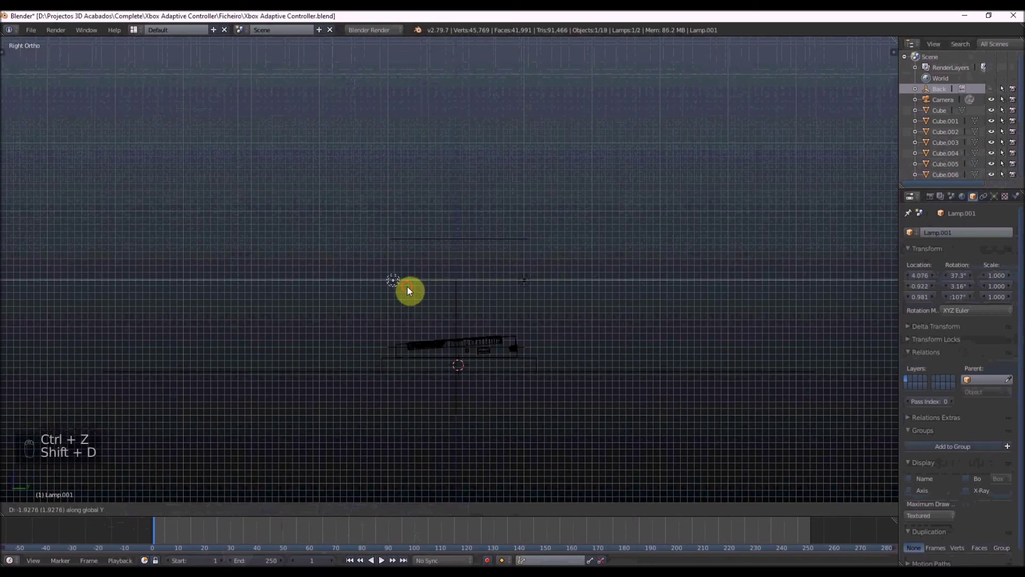
drag(524, 282, 570, 308)
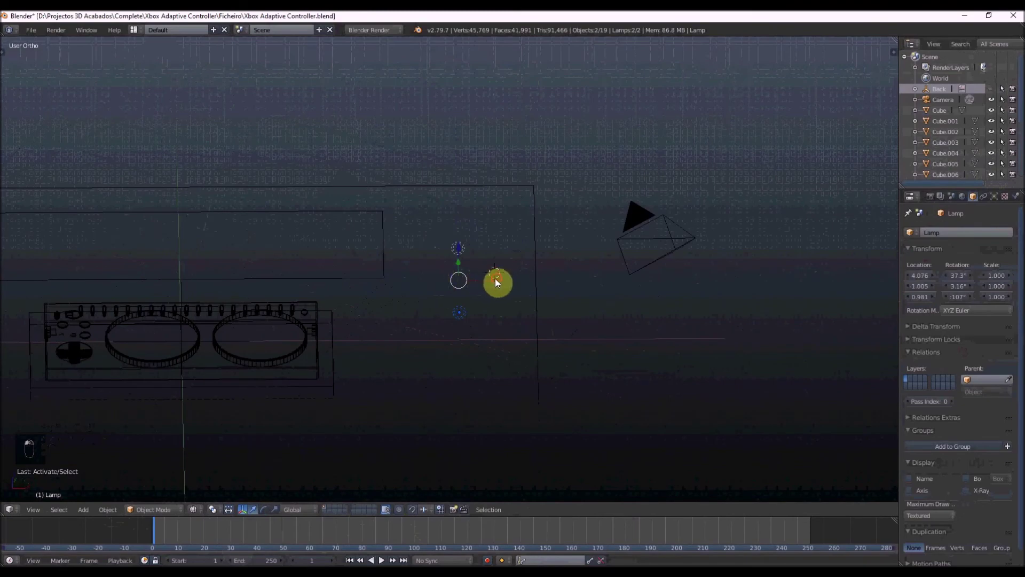
key(shift+d)
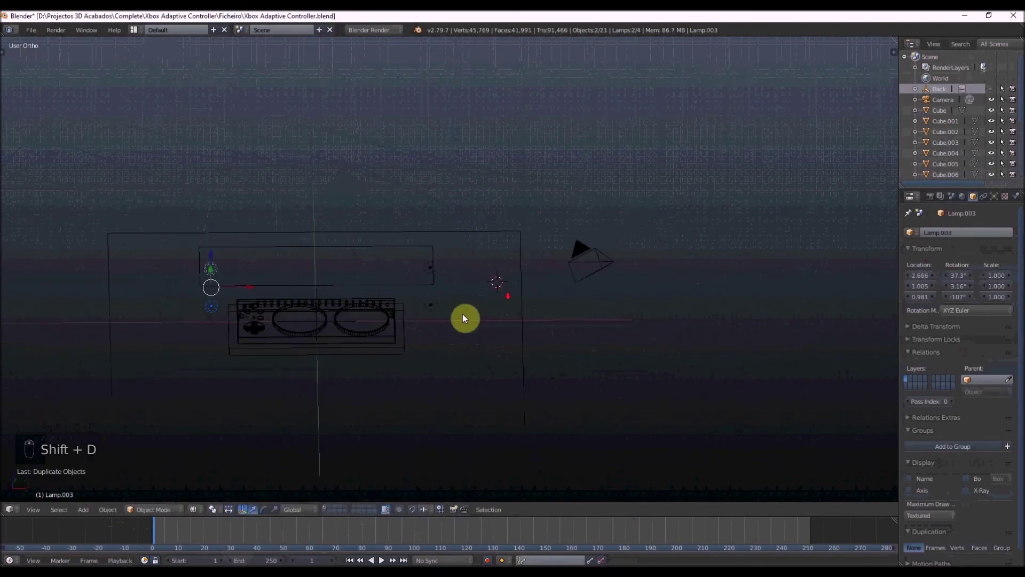
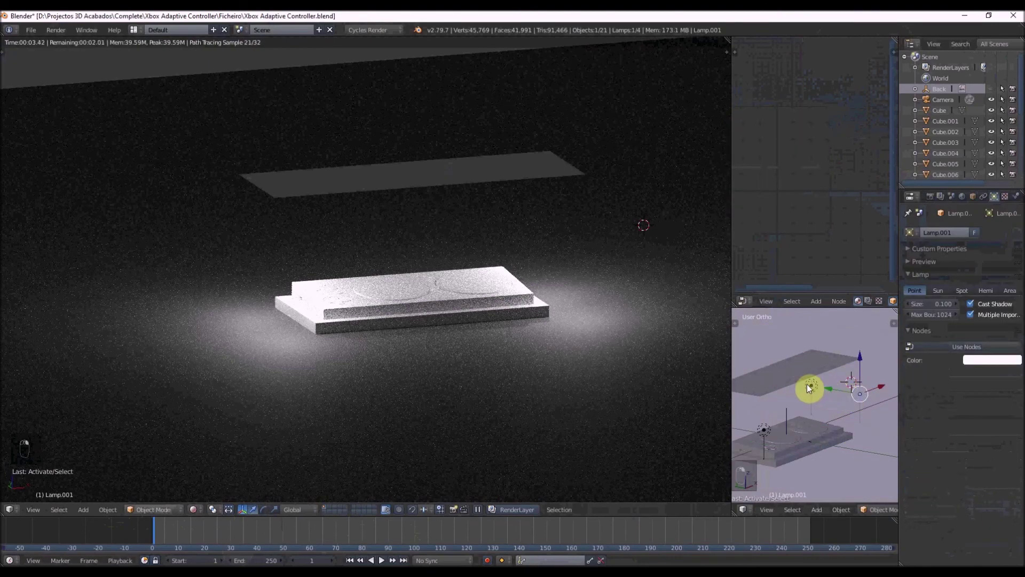
Delete two of the lamps and link the floor plane to a material.
key(x)
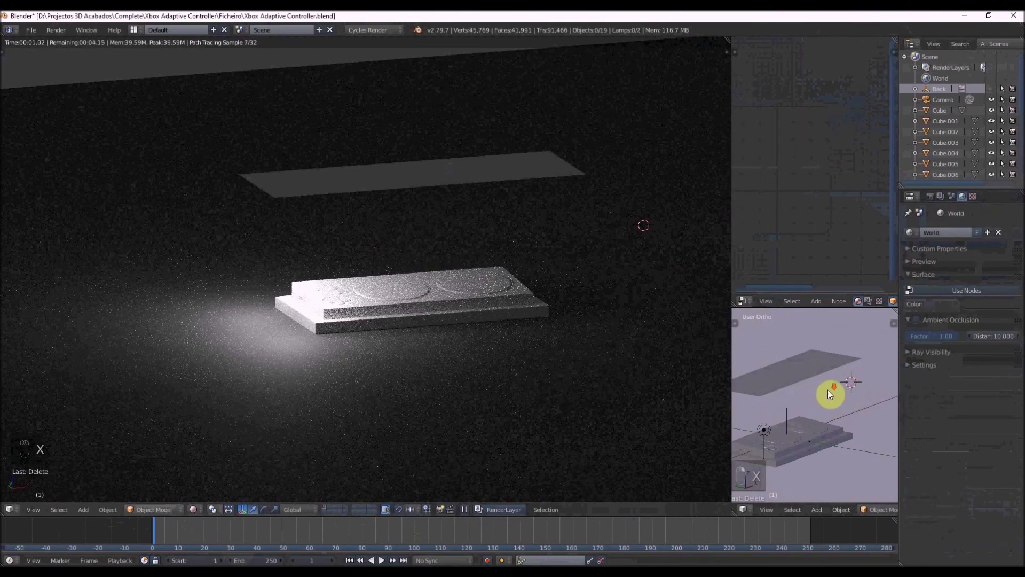
drag(798, 420, 737, 381)
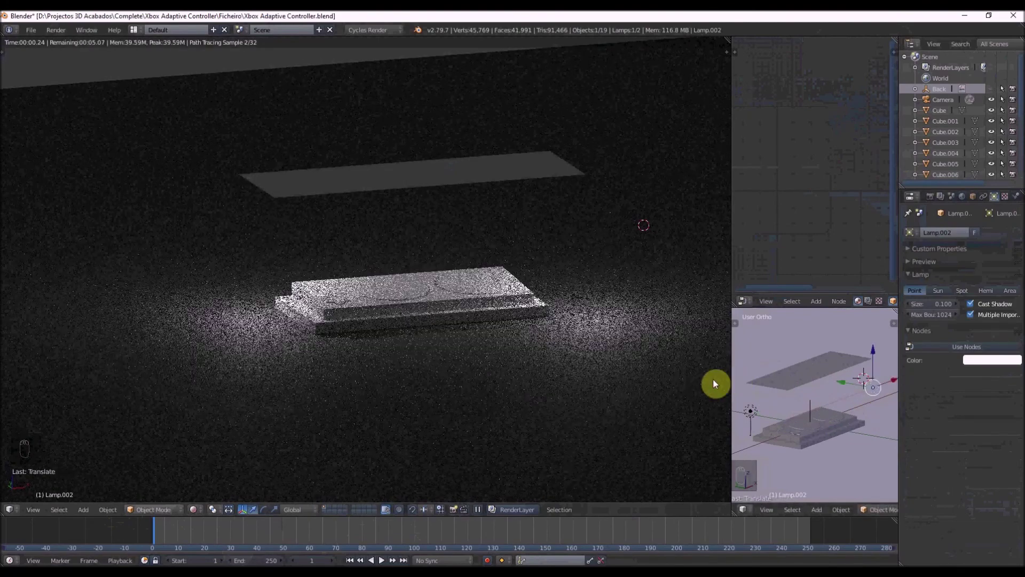
drag(804, 386, 402, 312)
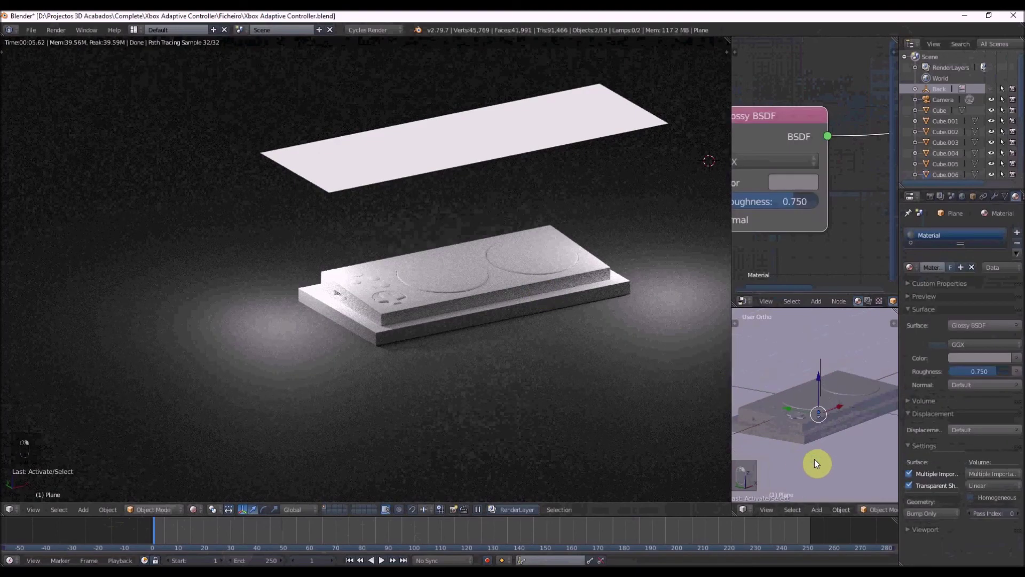
key(ctrl+l)
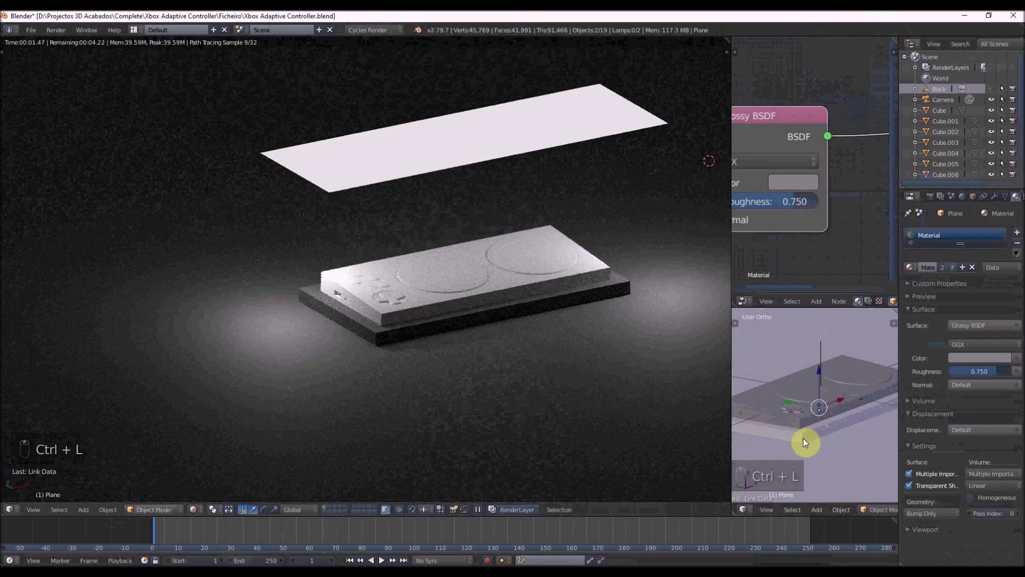
Give the floor plane a Glossy BSDF surface with 0.750 roughness and inspect the Cycles preview.
key(s)
key(s)
drag(863, 429, 859, 404)
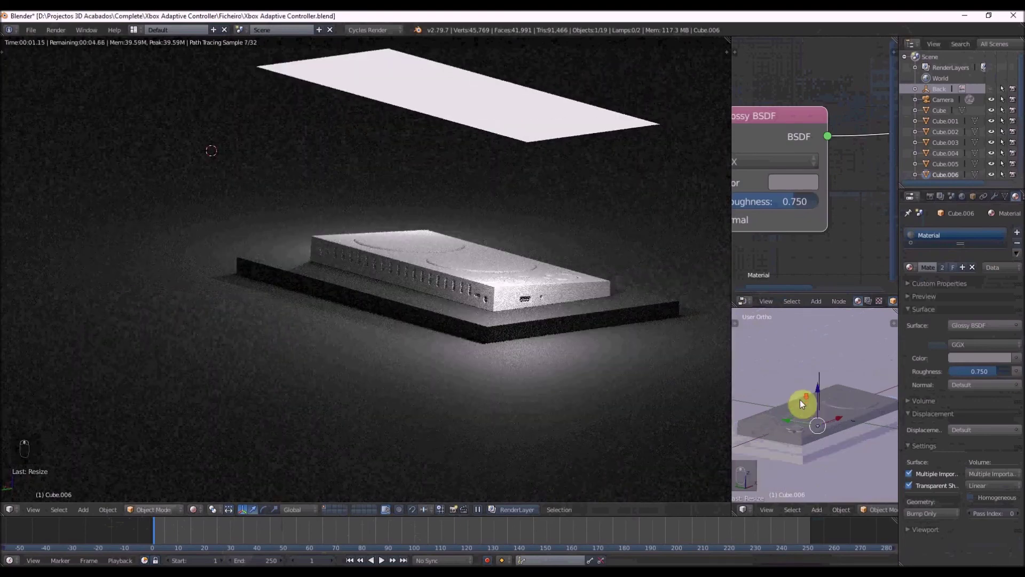
drag(763, 396, 825, 370)
Review the lit controller from several angles in the live preview.
key(z)
drag(820, 366, 844, 363)
key(s)
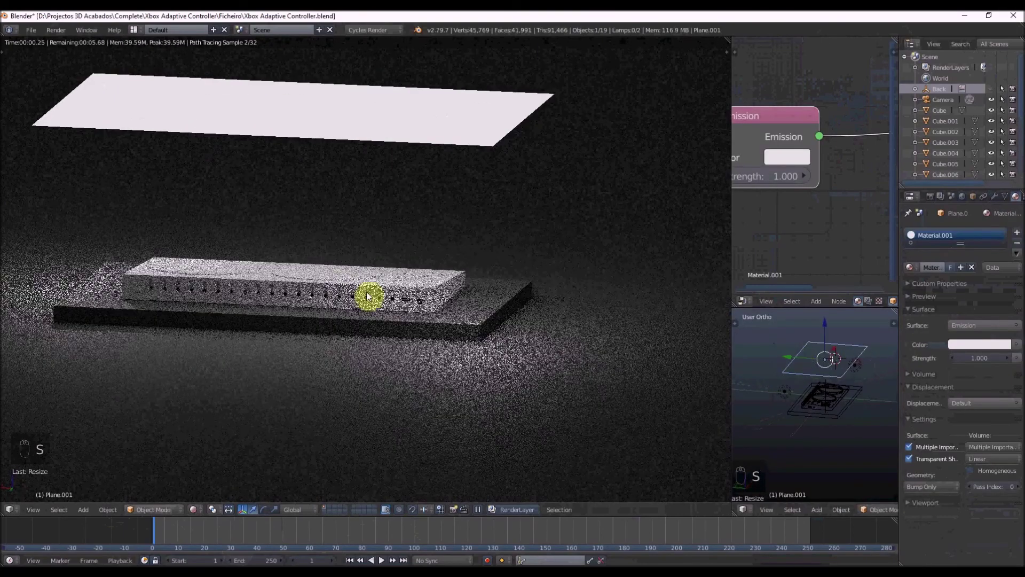
drag(296, 289, 301, 315)
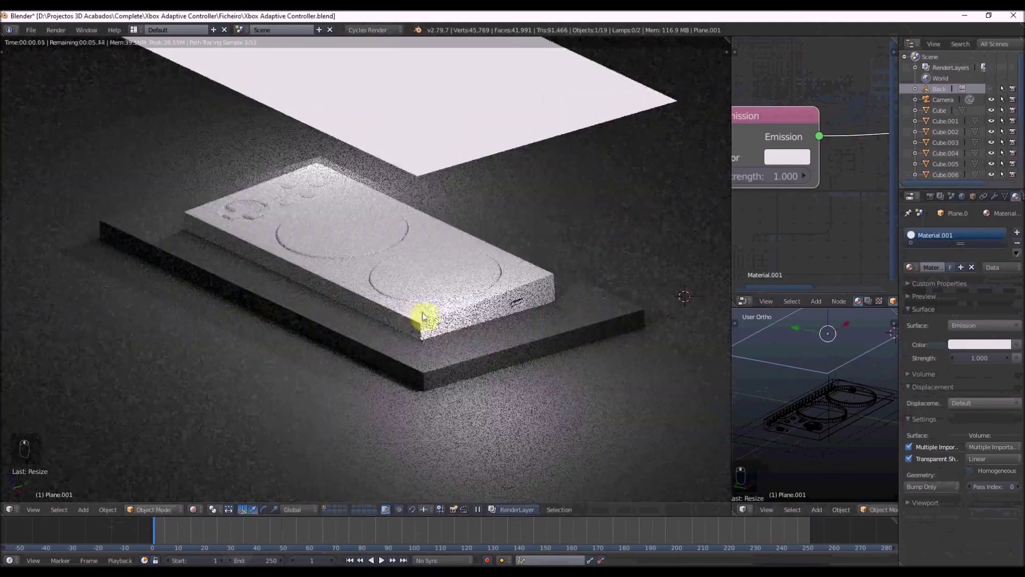
drag(484, 329, 498, 264)
Look through the scene camera and fly it closer to frame the controller on its base.
key(KP_0)
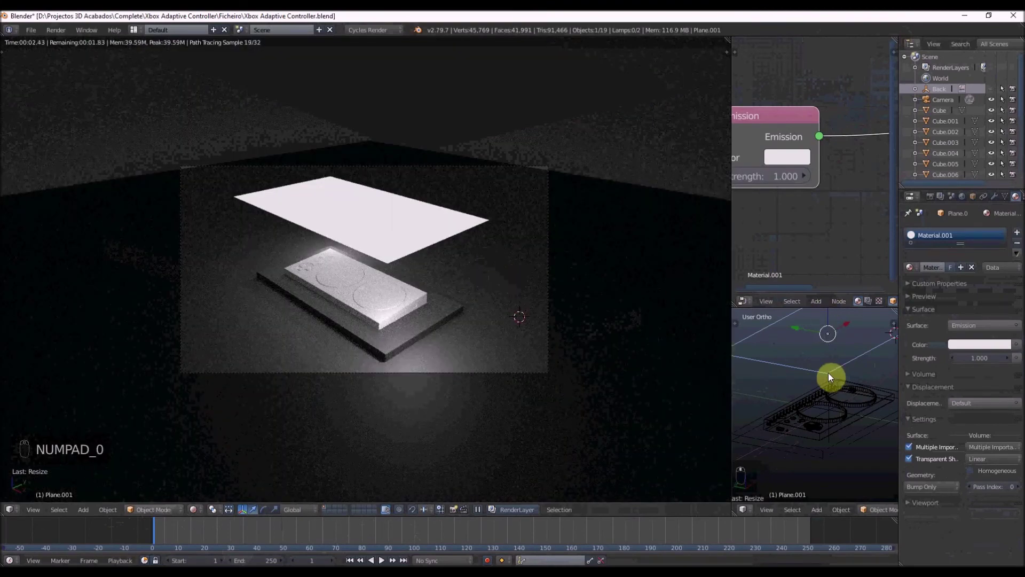
key(KP_0)
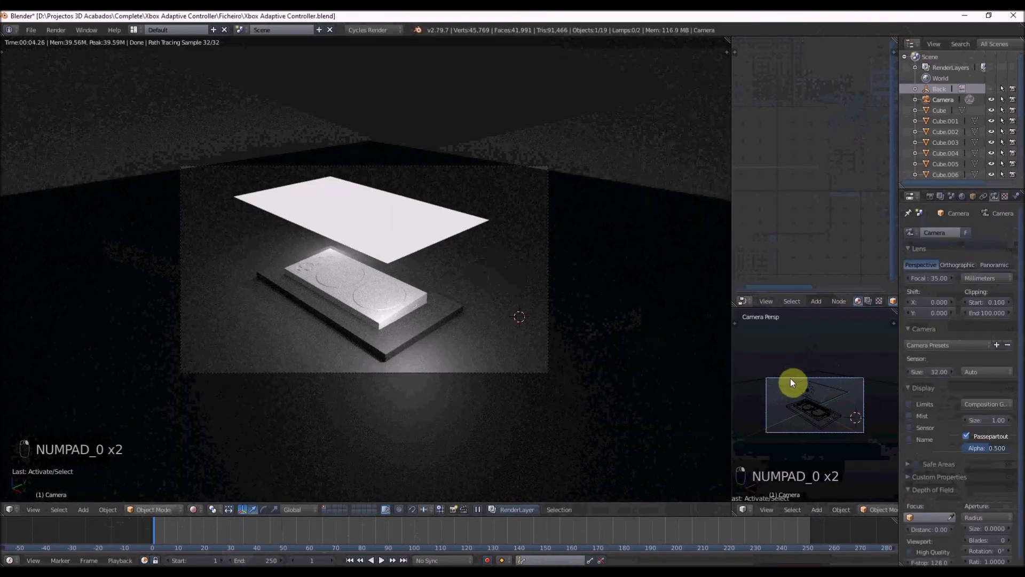
key(shift+q)
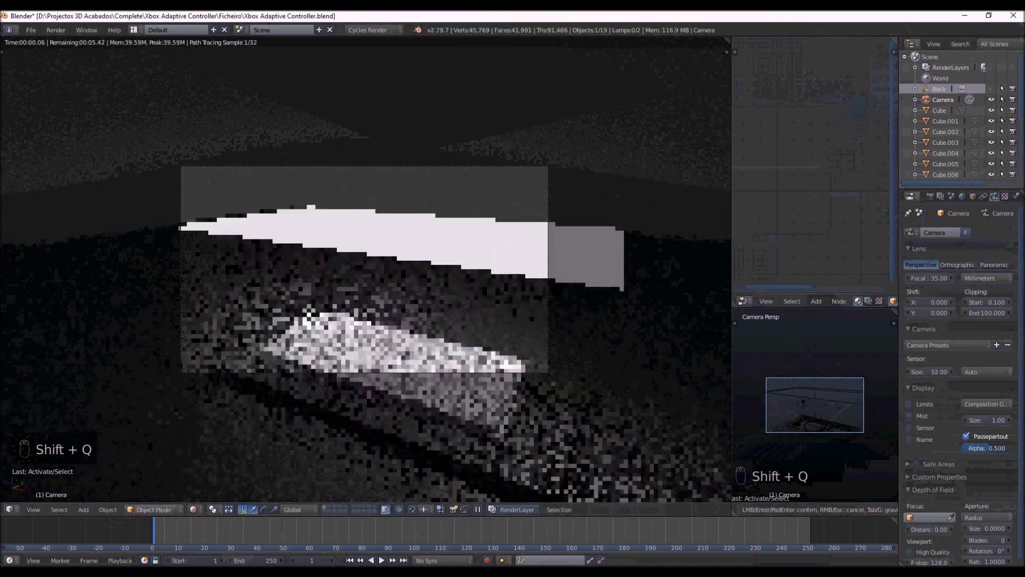